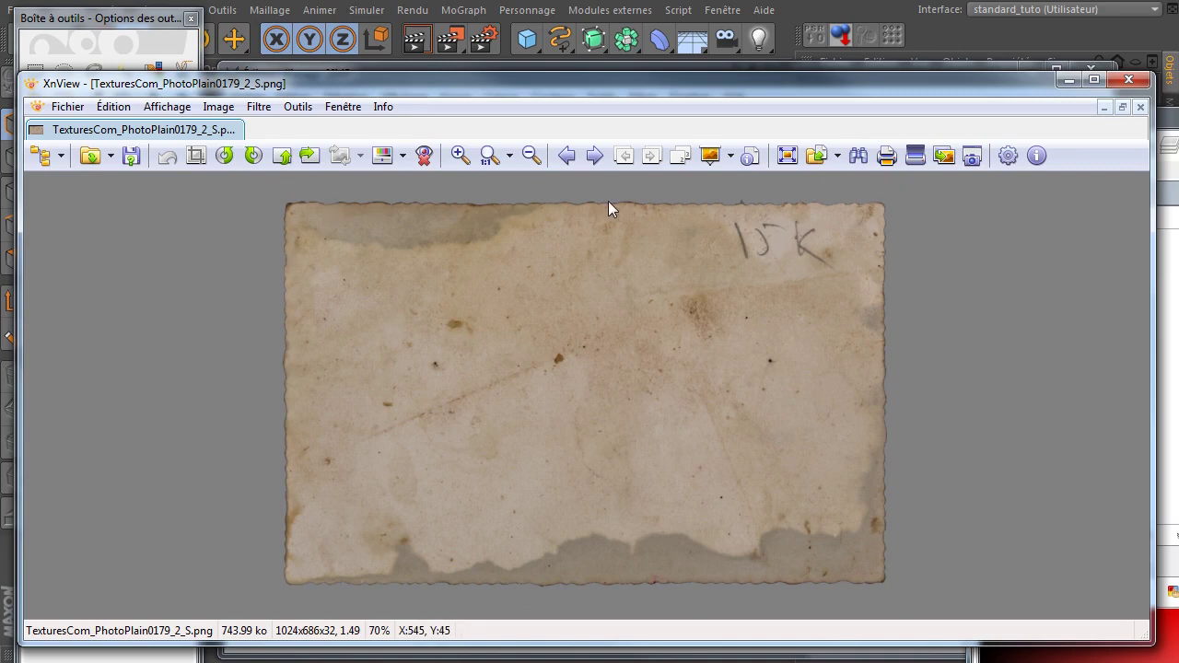
Inspect the paper texture's torn edge at actual size and magnified, then return to 100%.
left_click(487, 154)
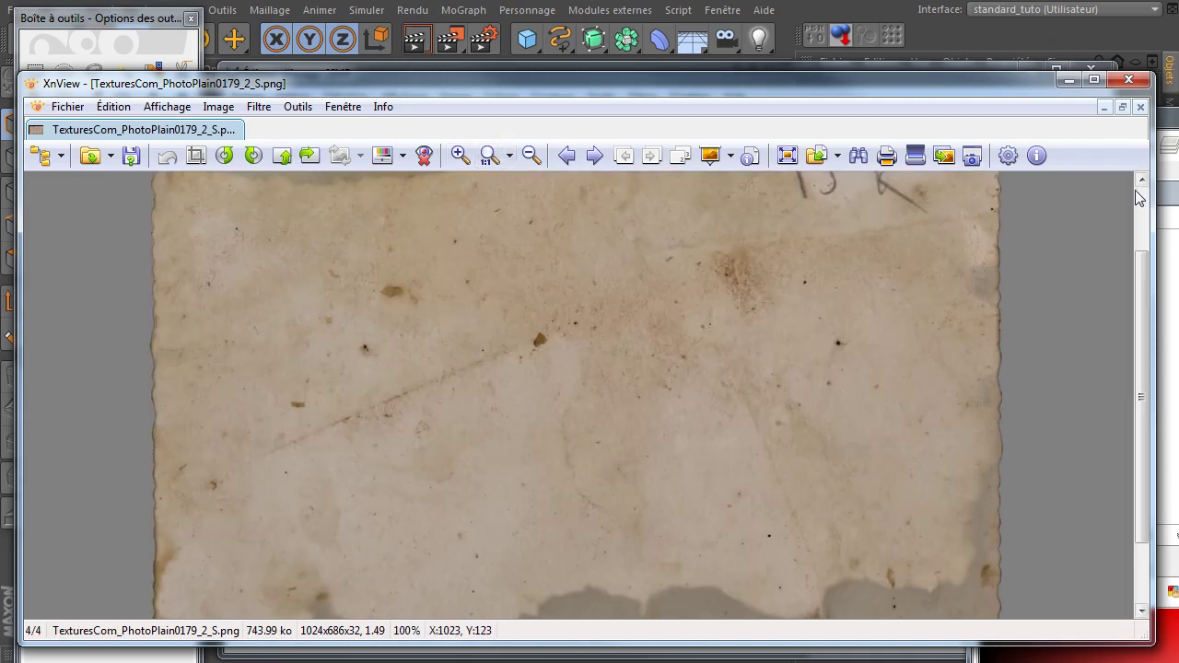
left_click(1147, 198)
left_click(462, 156)
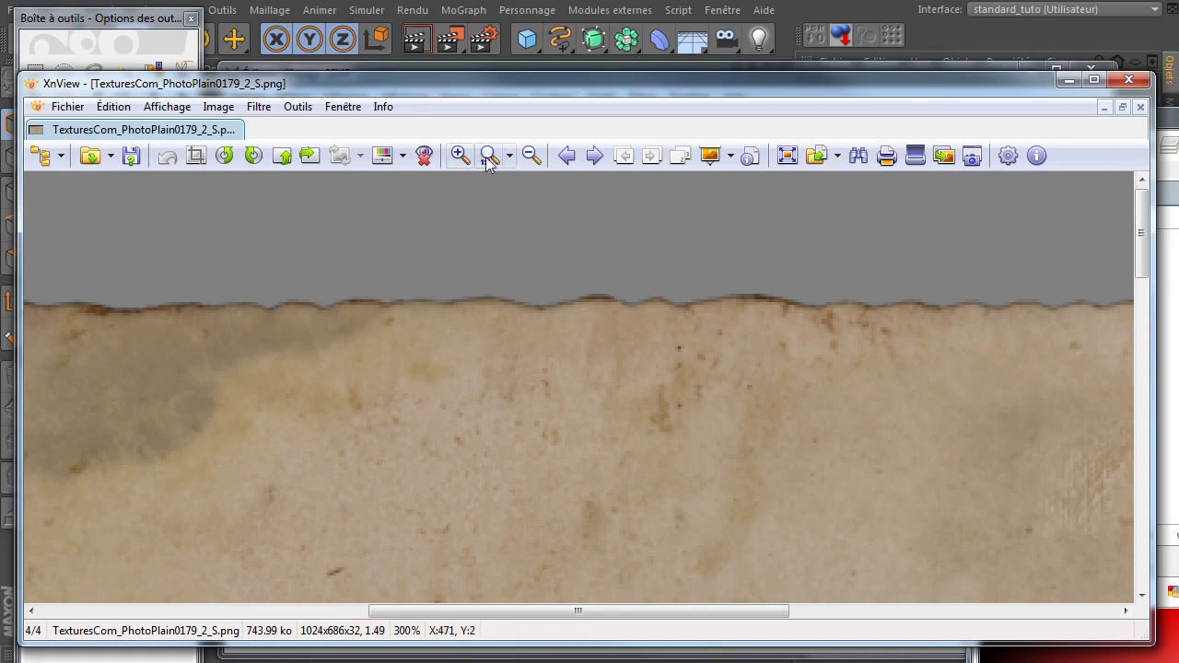
left_click(497, 158)
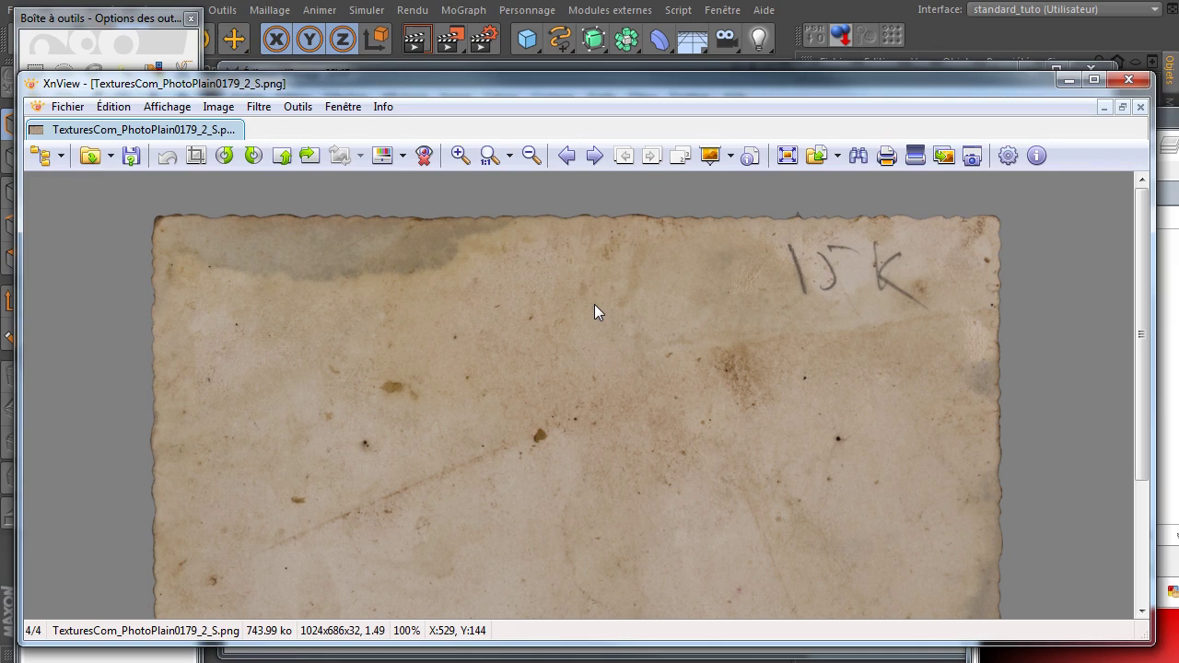
left_click(491, 152)
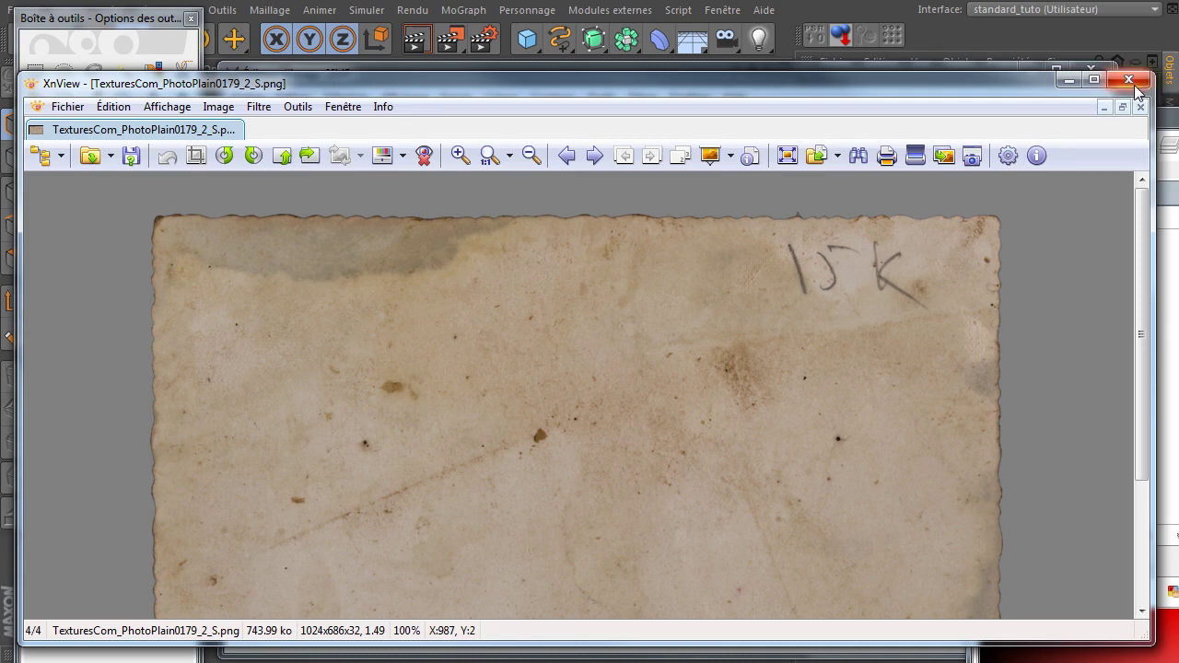
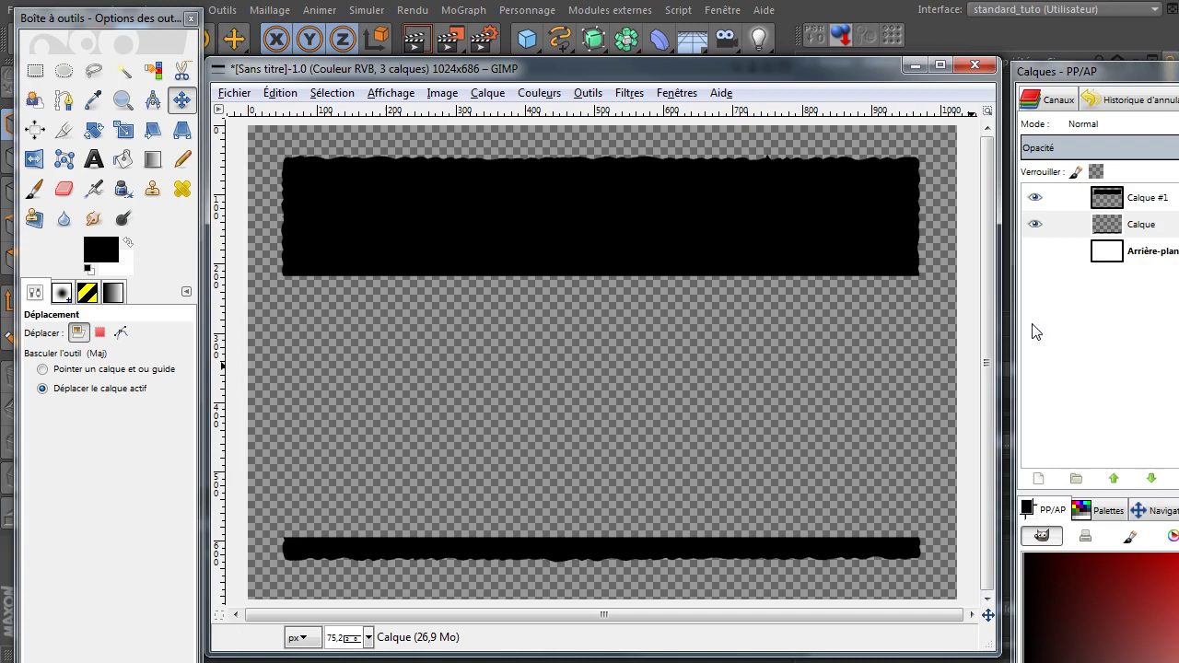
Nudge the thin strip layer upward until it sits directly under the large band.
left_click(1113, 232)
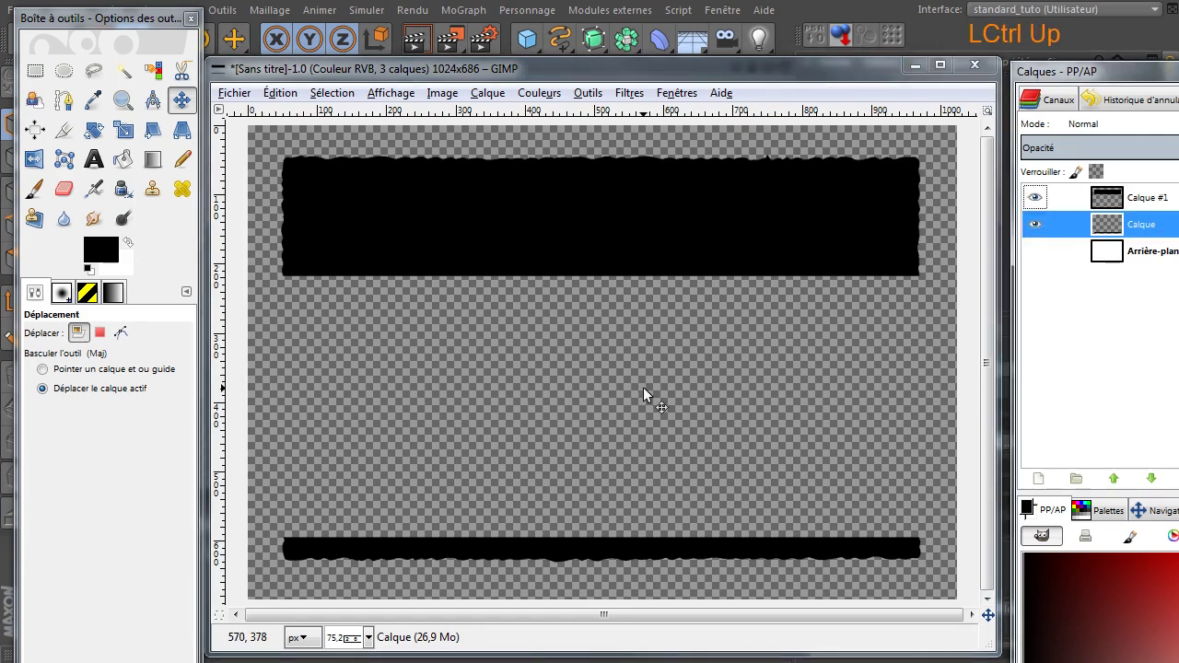
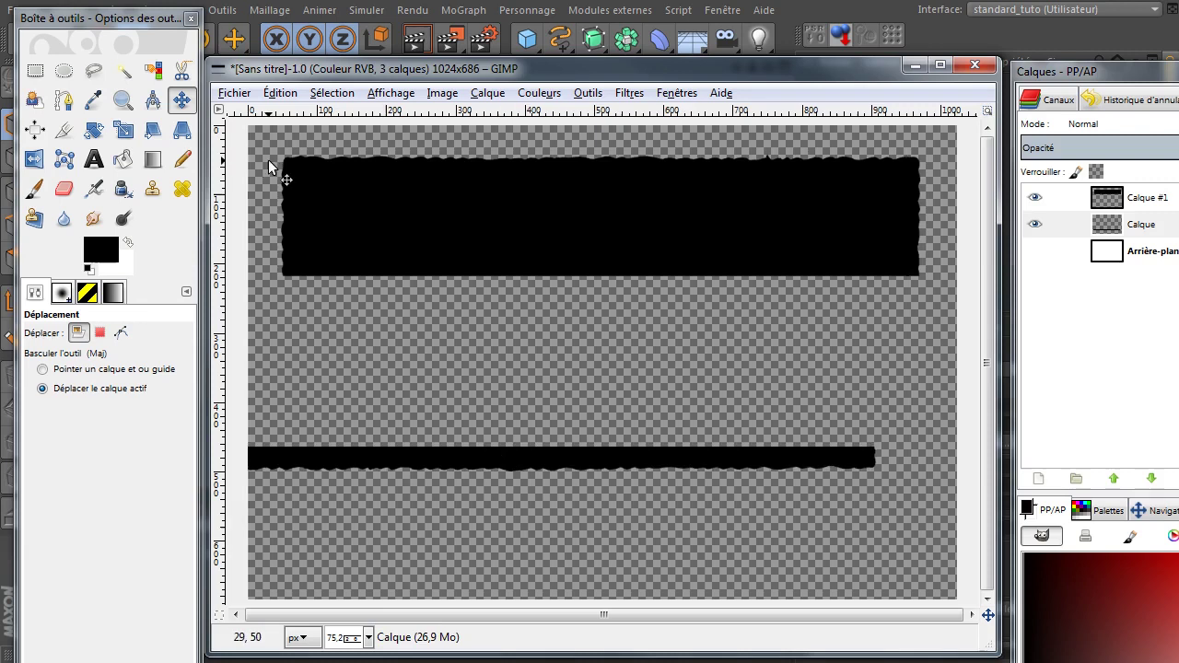
key("ctrl+z")
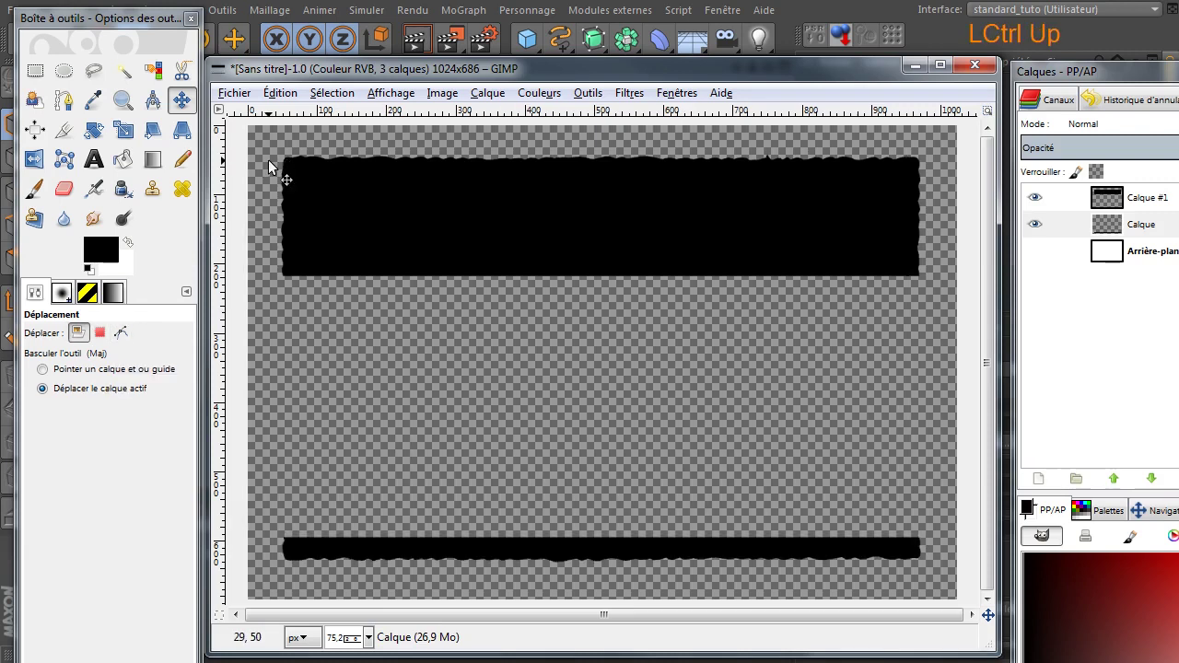
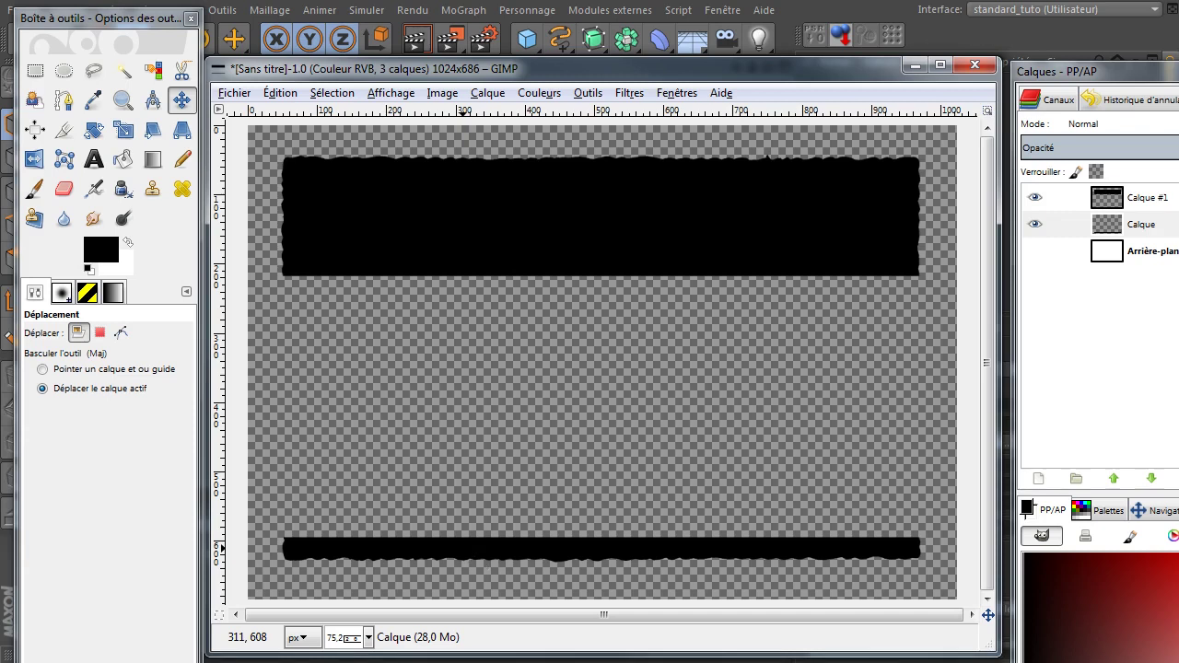
key("Up")
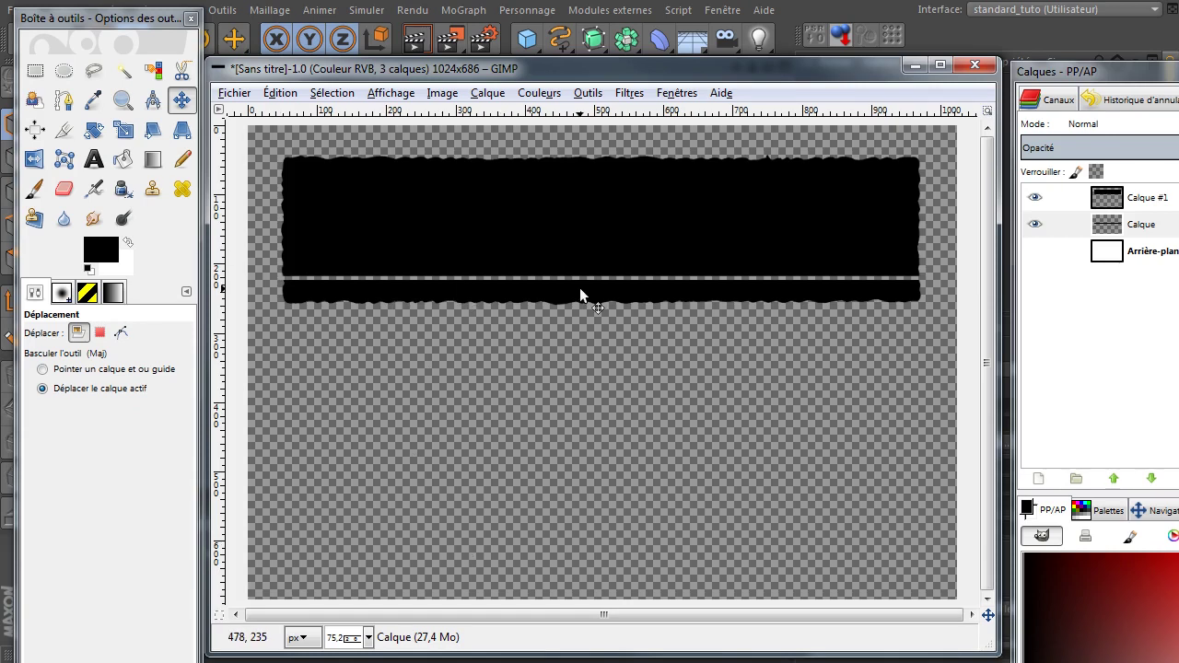
key("Up")
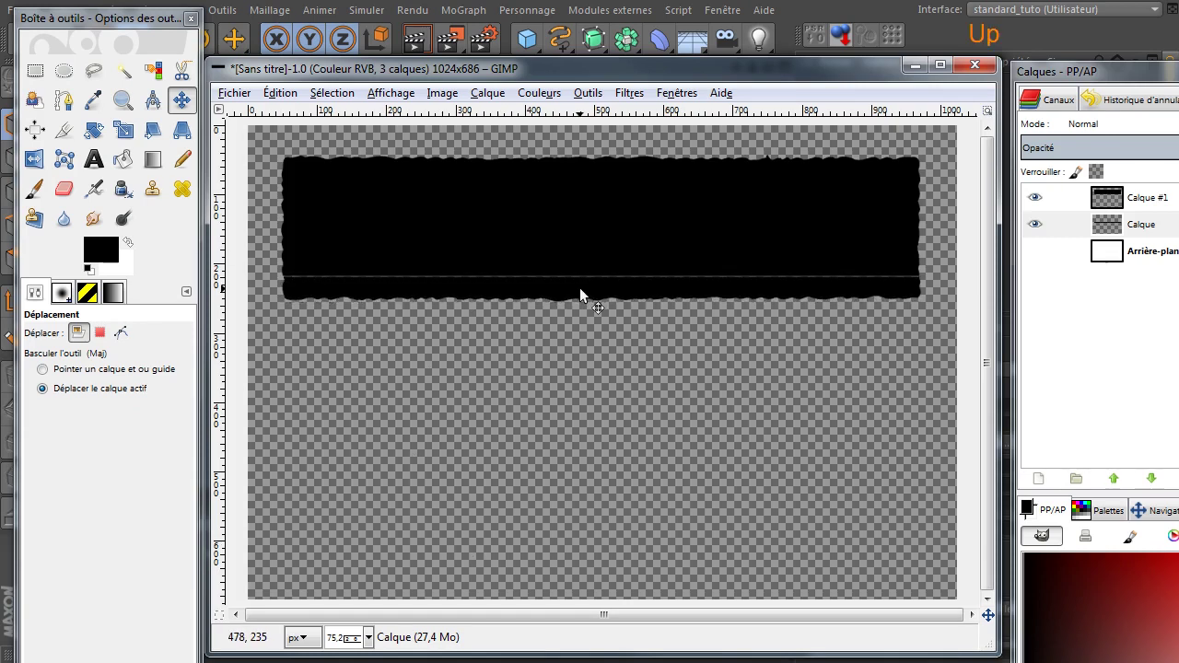
key("Up")
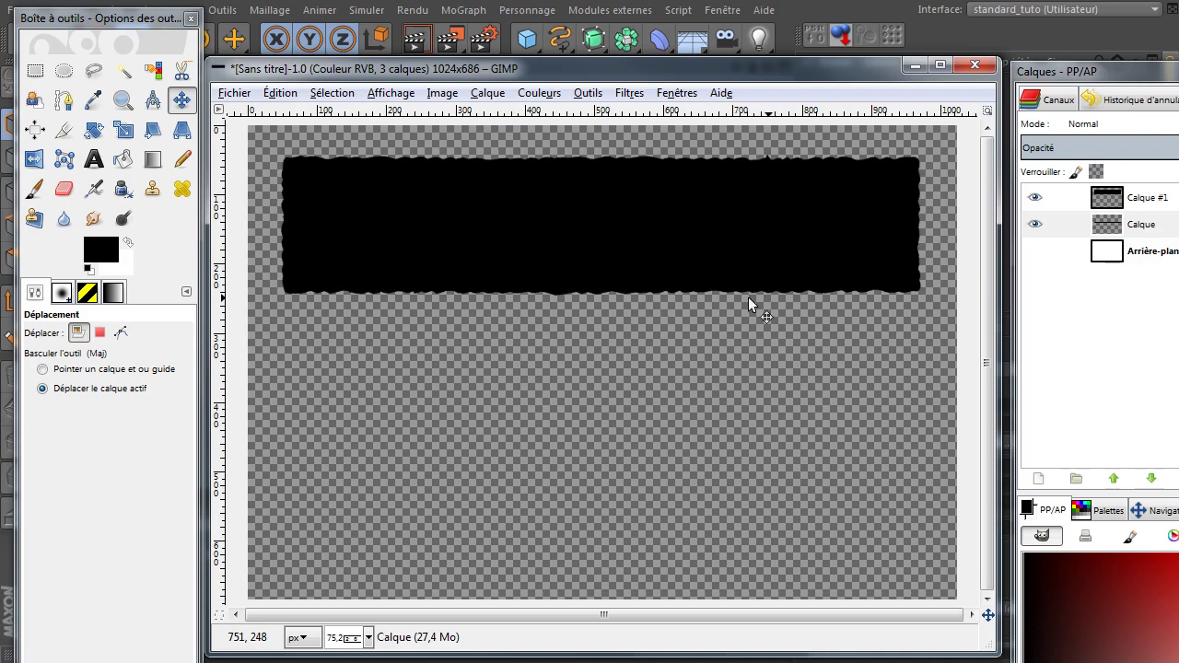
left_click(1157, 79)
Merge the large band layer down into the strip layer.
left_click(959, 217)
right_click(955, 221)
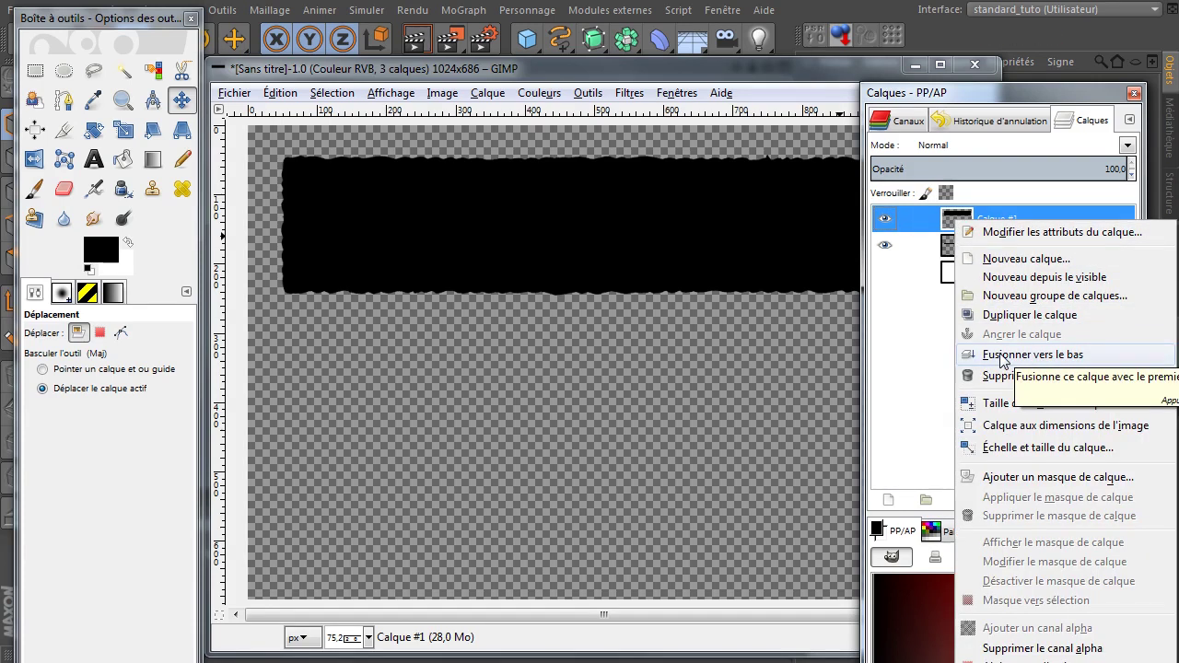
left_click(888, 367)
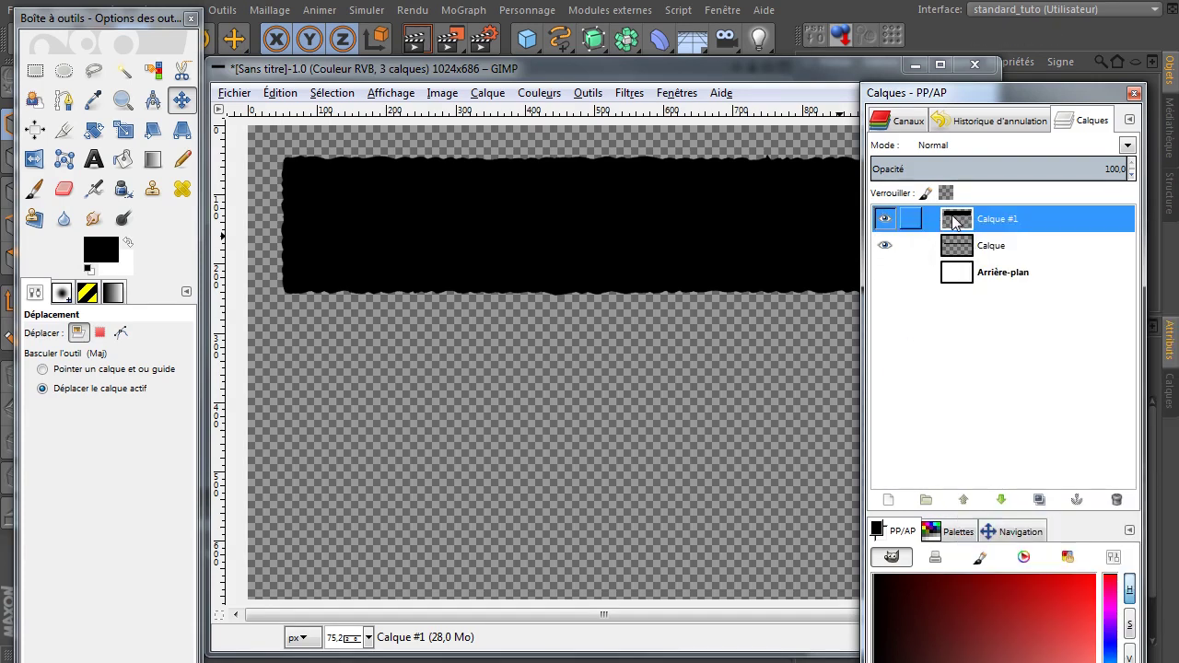
right_click(953, 219)
left_click(992, 356)
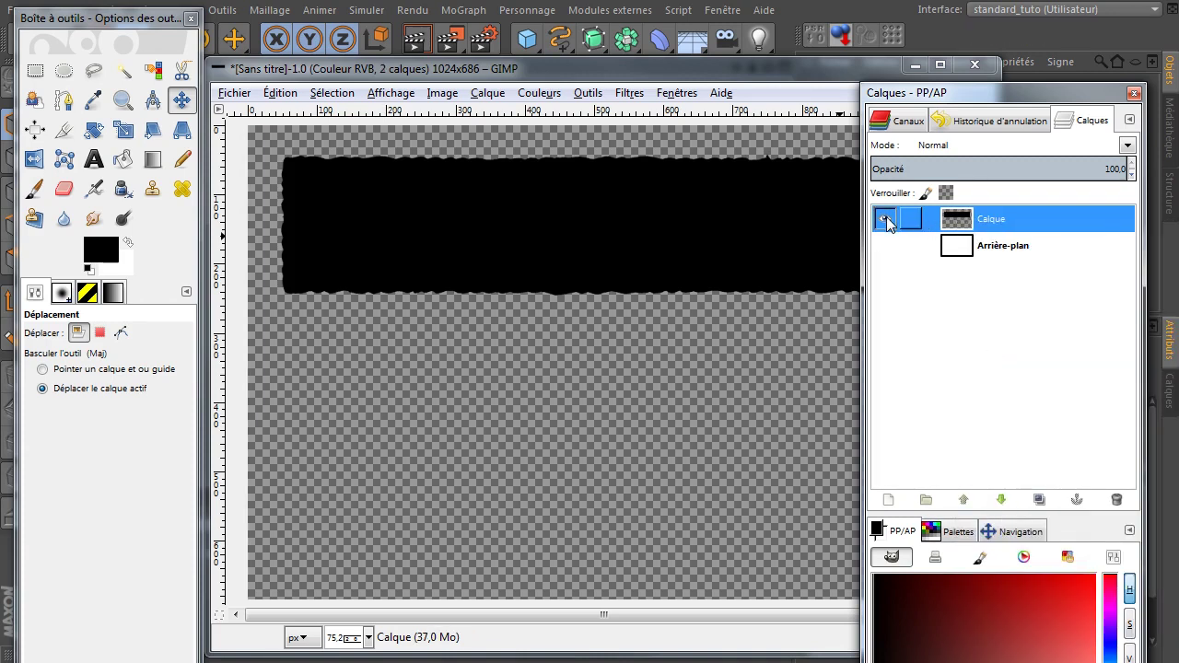
left_click(888, 222)
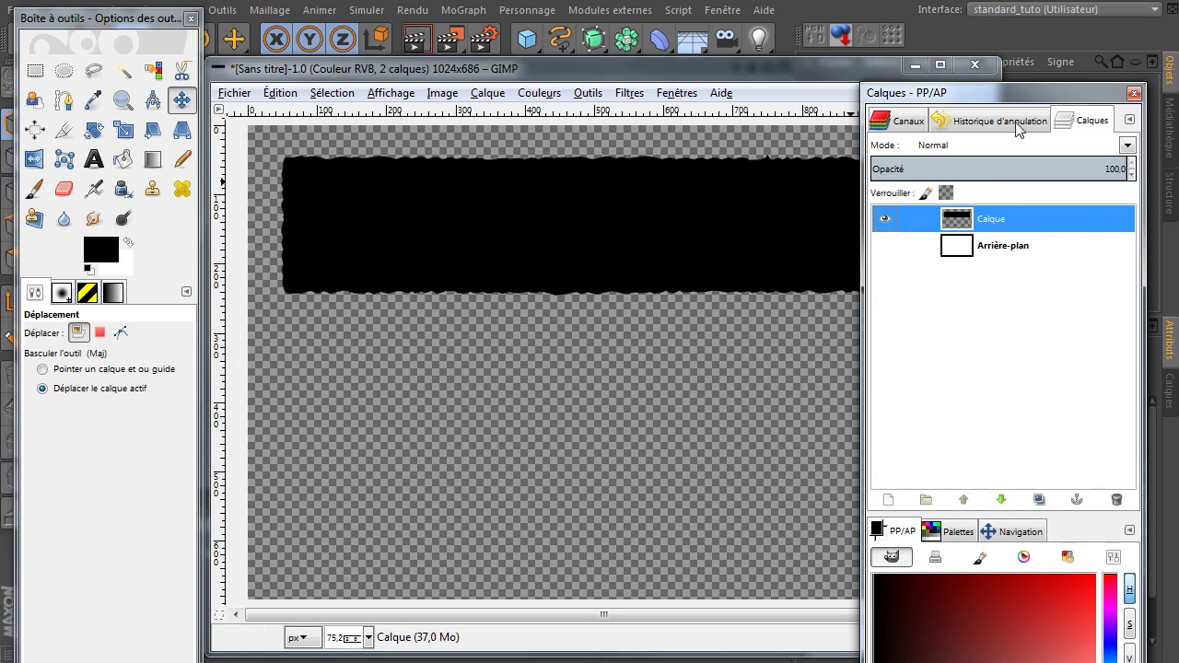
left_click(1021, 97)
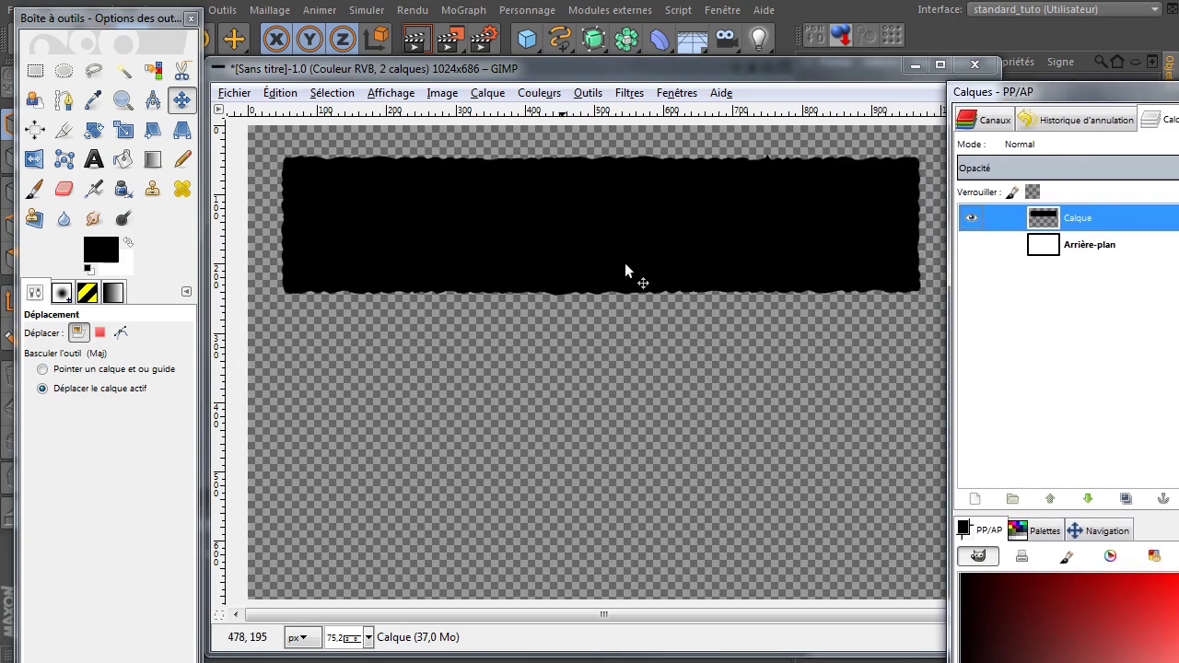
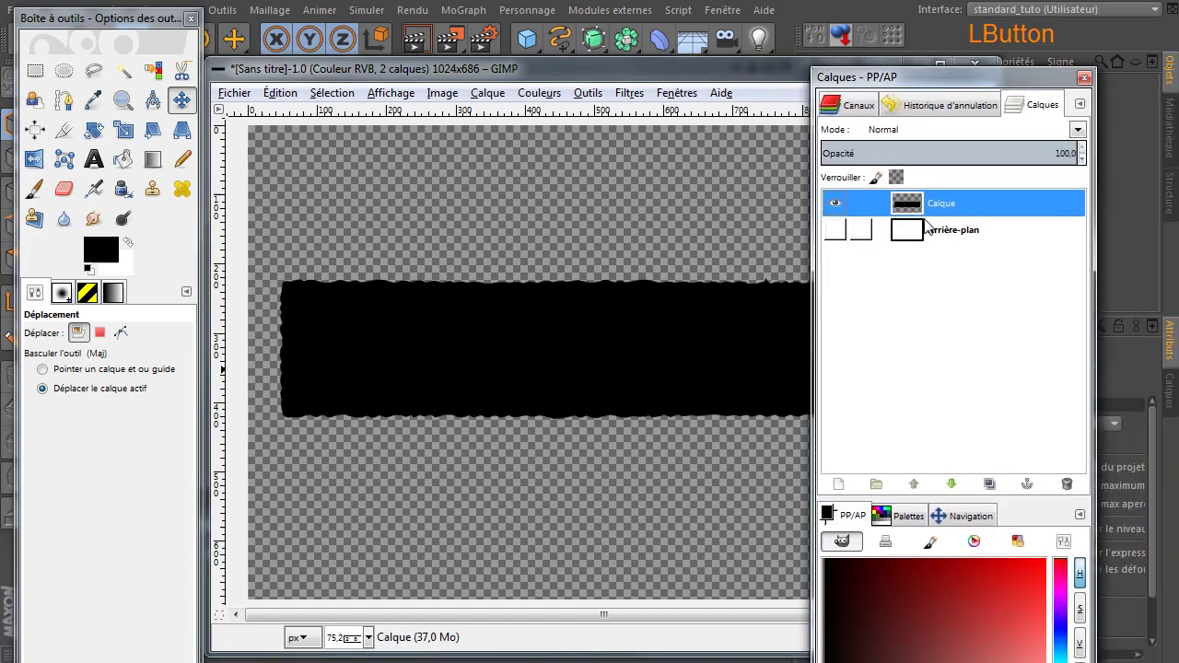
Show the white background and merge the band layer down into it.
left_click(841, 234)
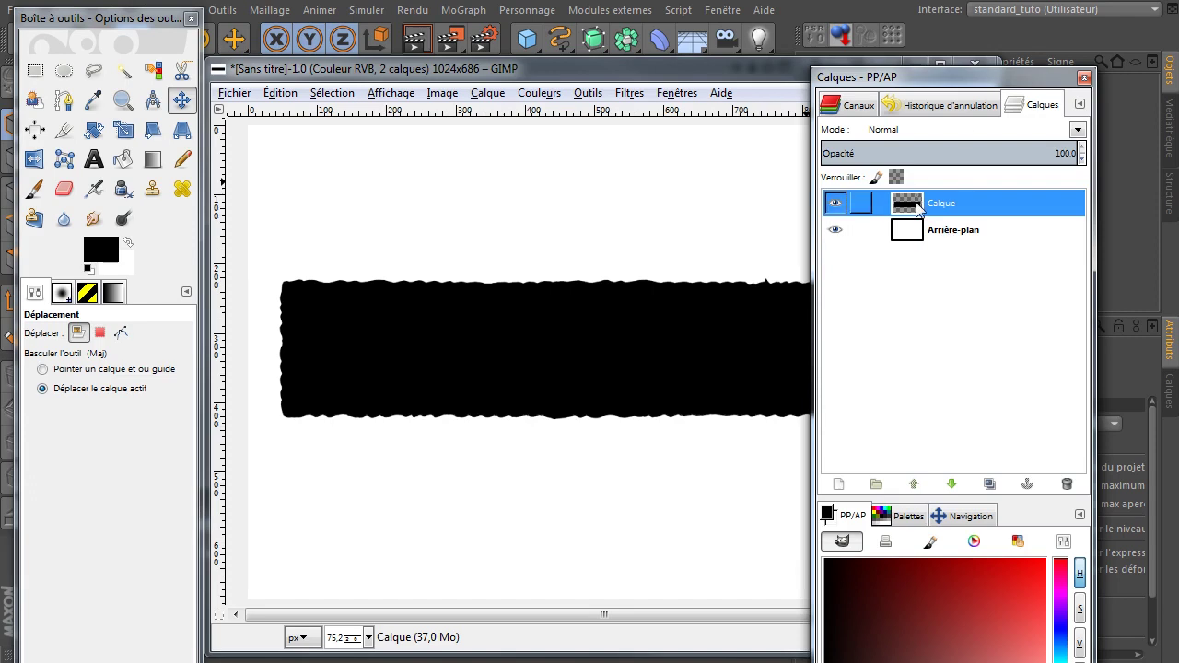
right_click(918, 205)
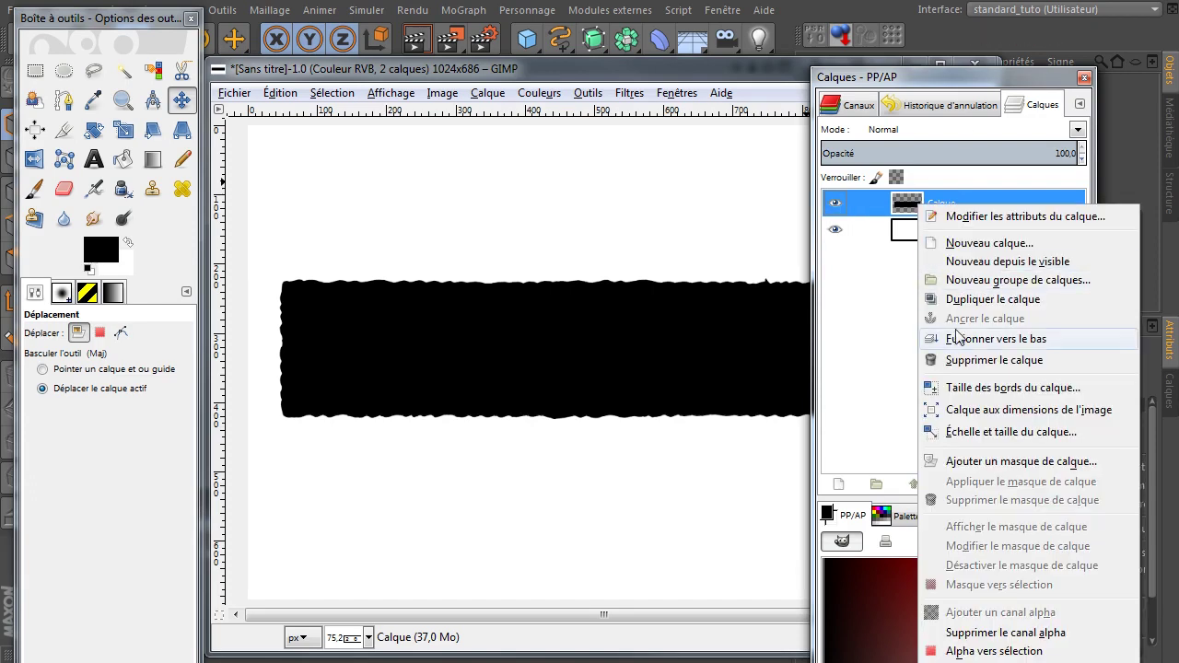
left_click(961, 341)
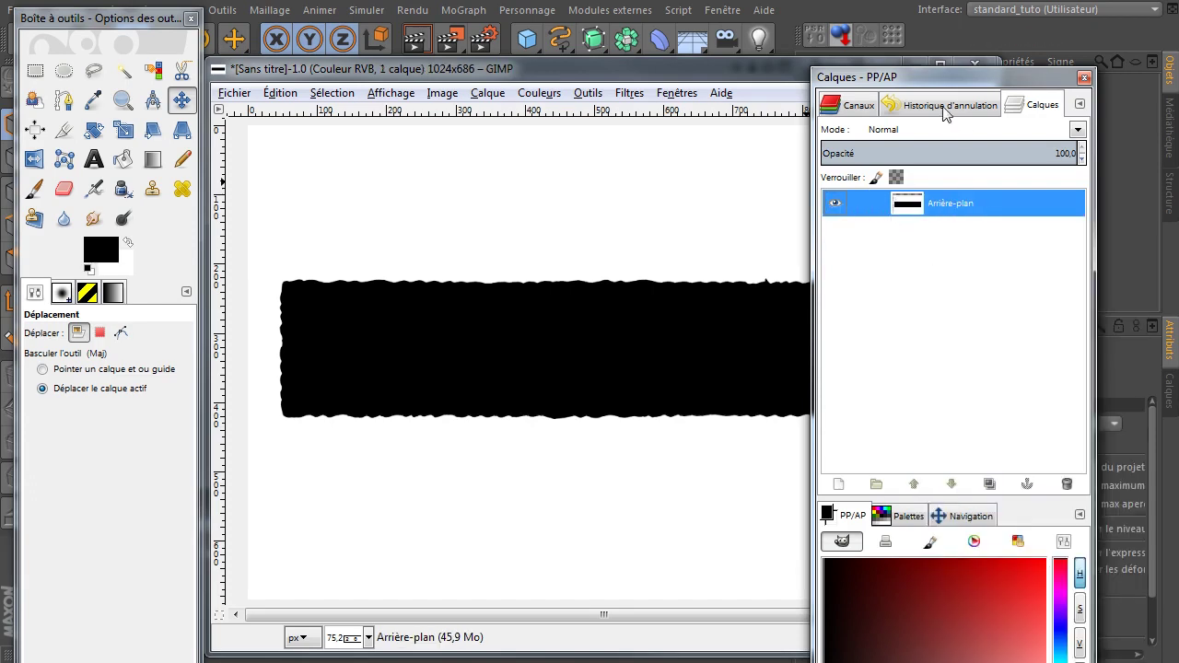
left_click(952, 78)
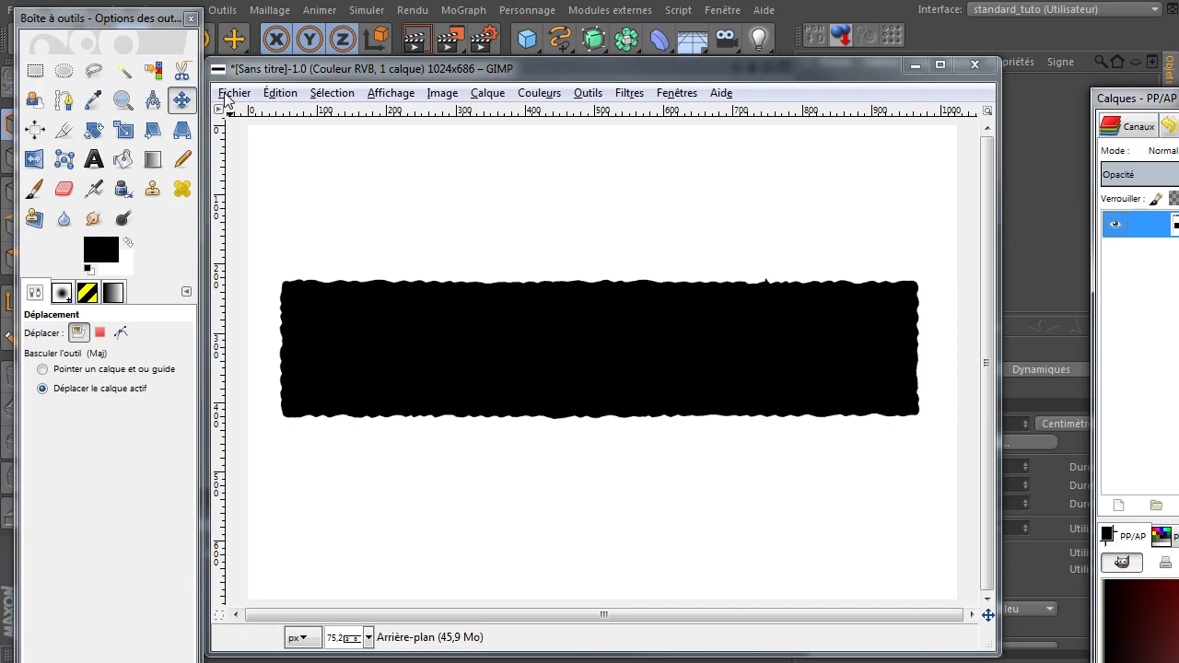
Start an export to the Pour tutoriels folder and rename the file to masque.png.
left_click(227, 95)
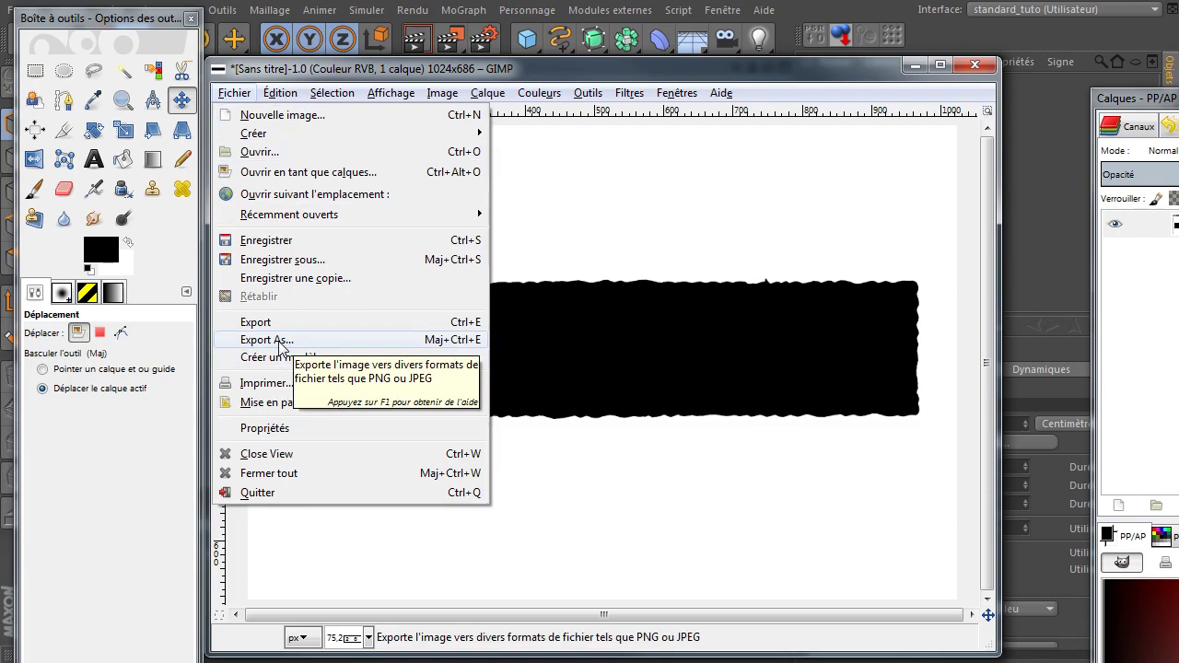
left_click(281, 344)
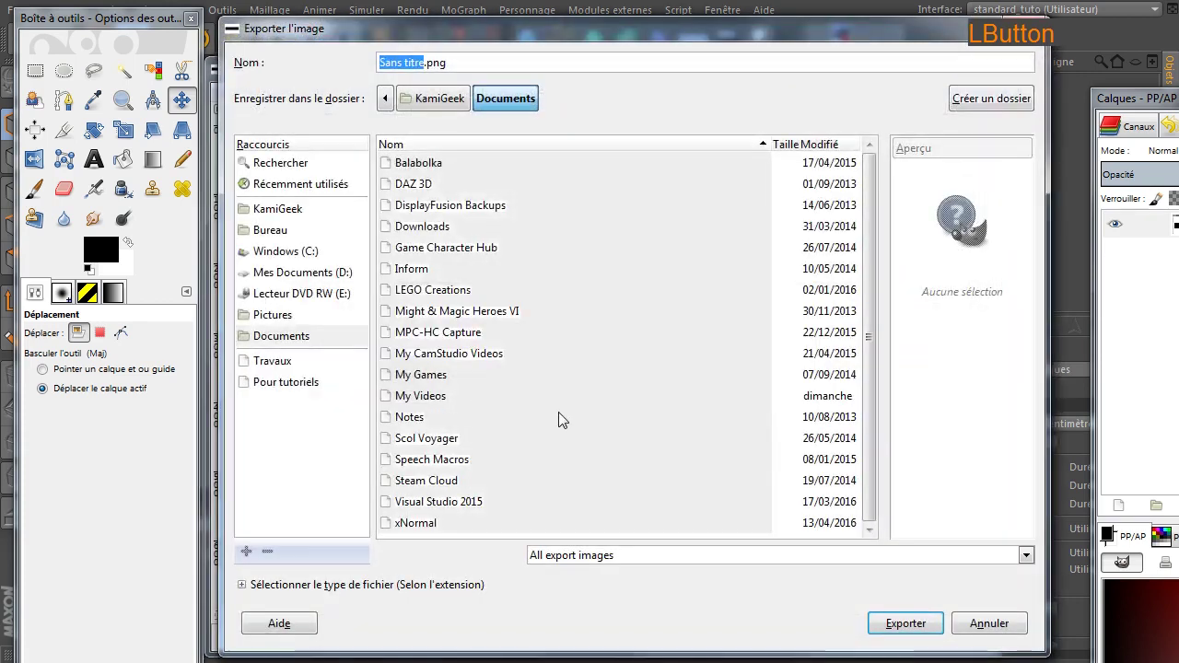
left_click(268, 385)
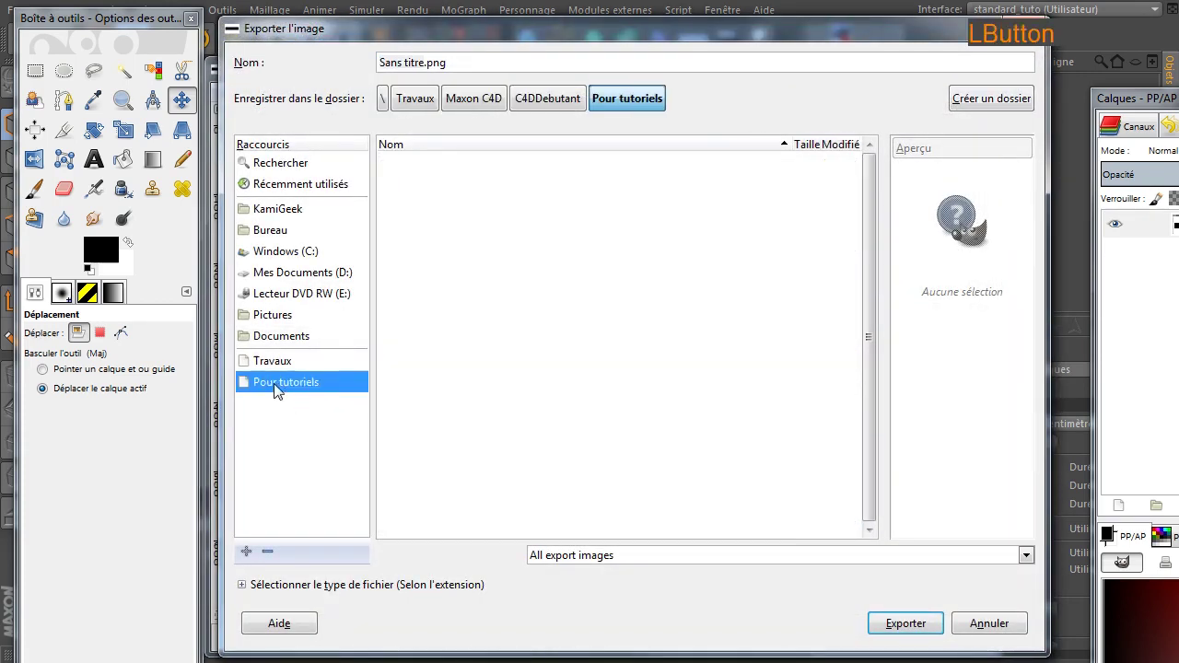
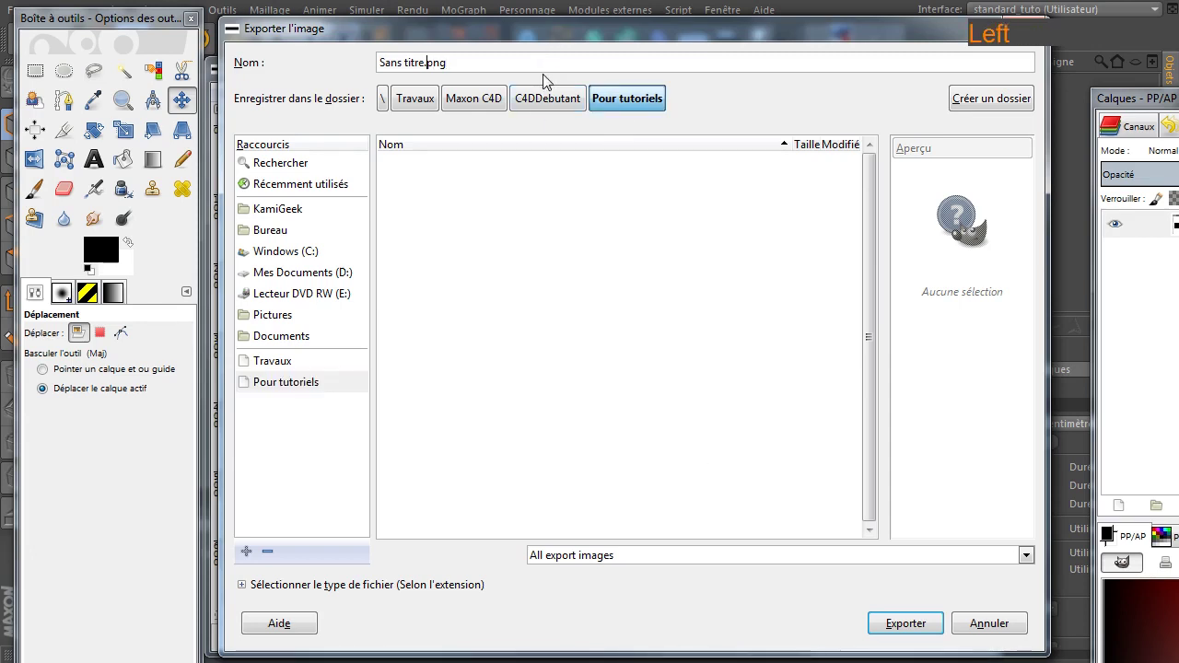
key("shift+Home")
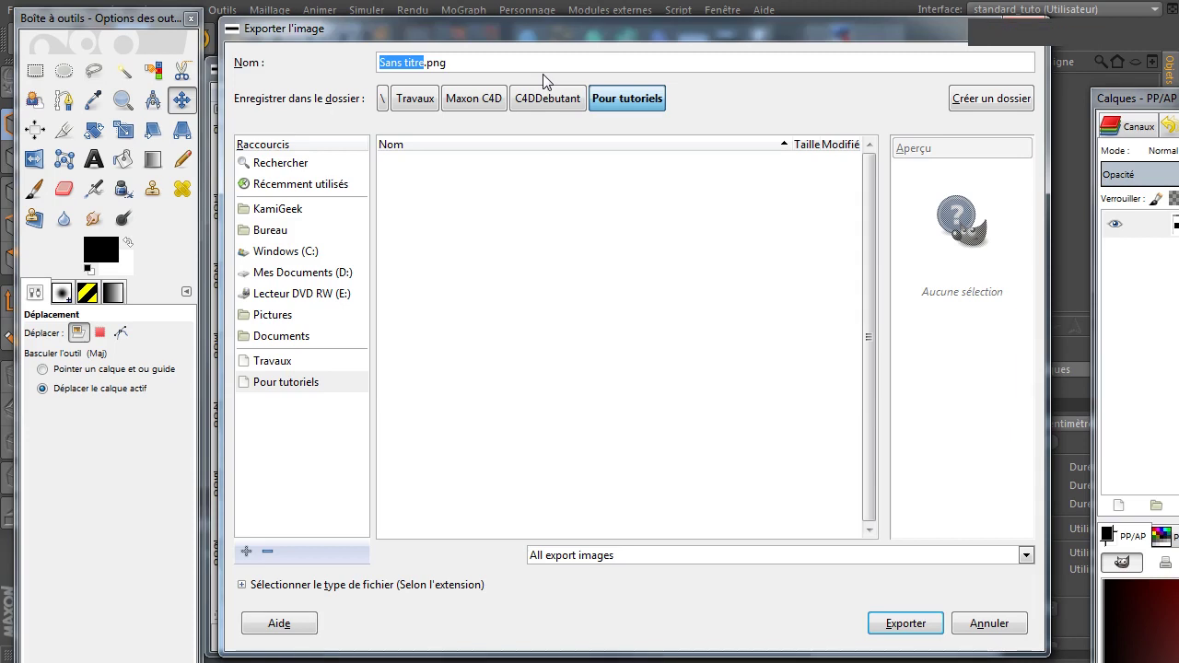
key("m")
key("a")
key("s")
key("q")
key("e")
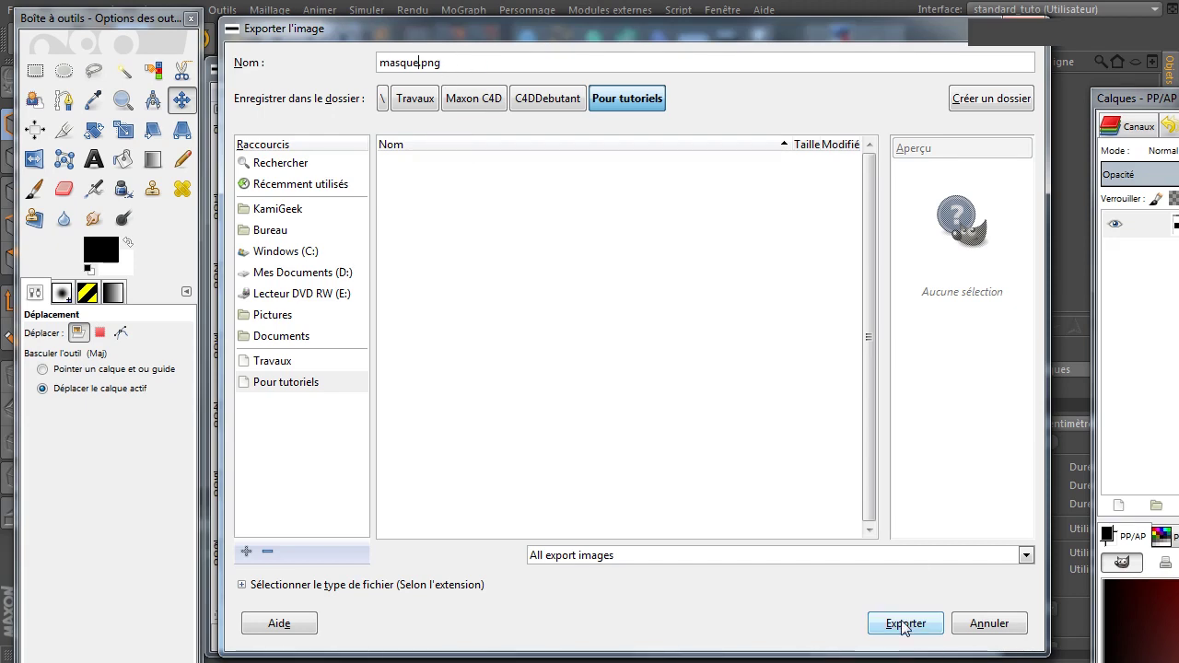
Export the image as masque.png, confirming the PNG settings.
left_click(904, 629)
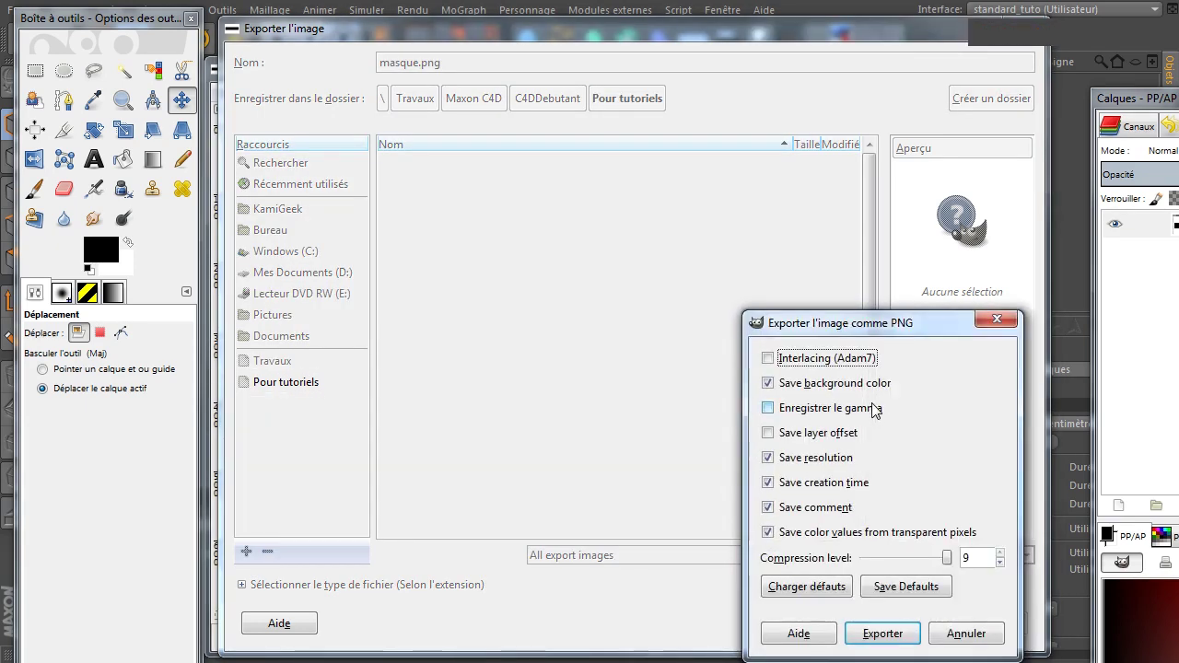
left_click(857, 329)
left_click(648, 475)
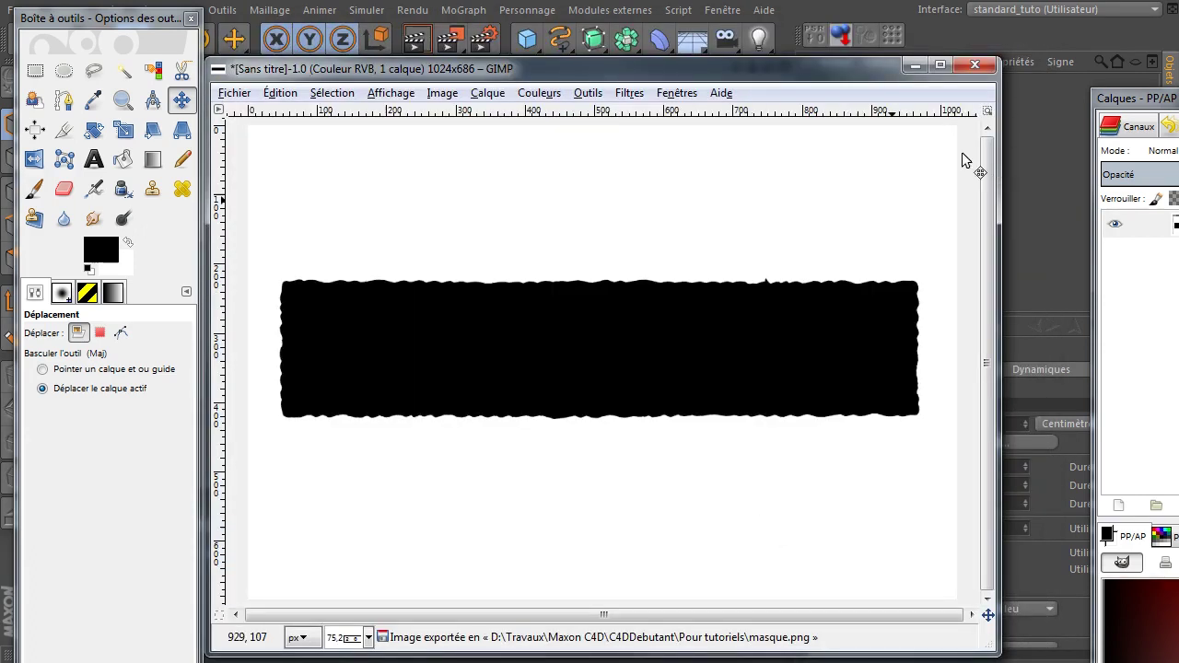
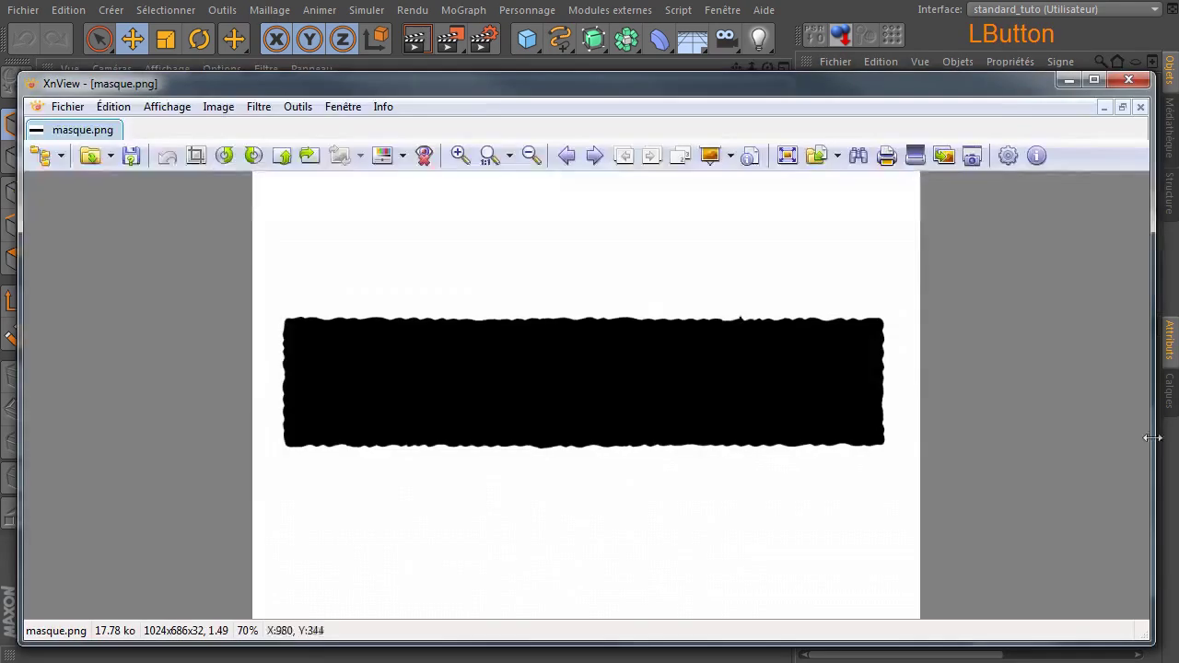
View masque.png at actual size in XnView.
left_click(491, 162)
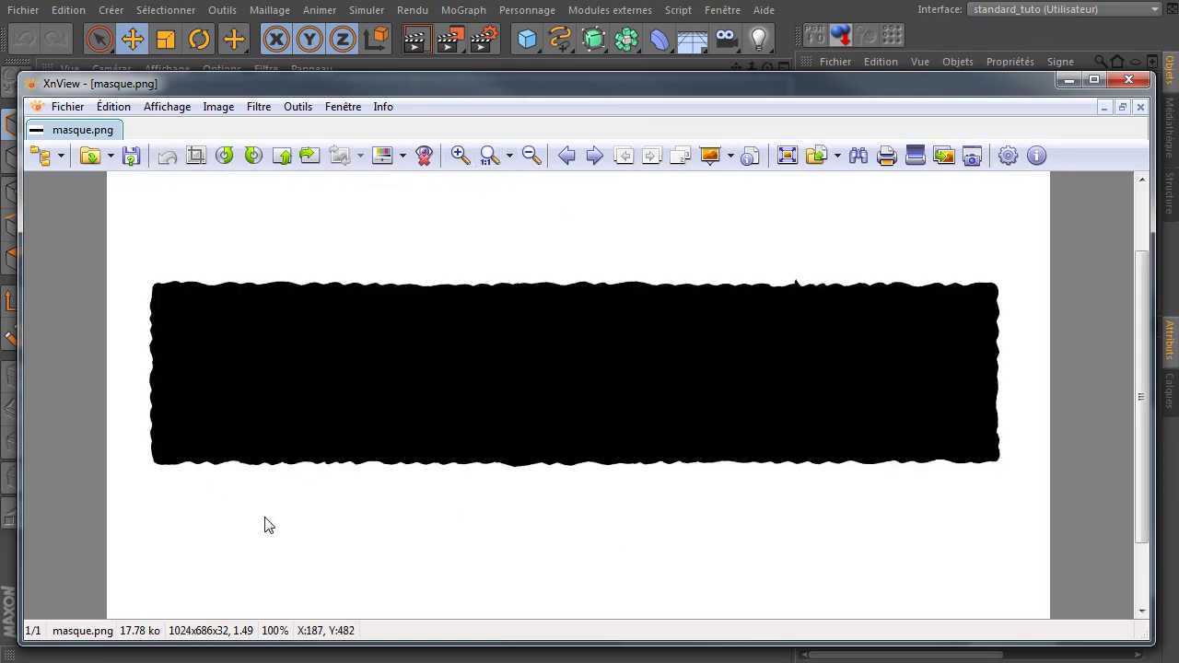
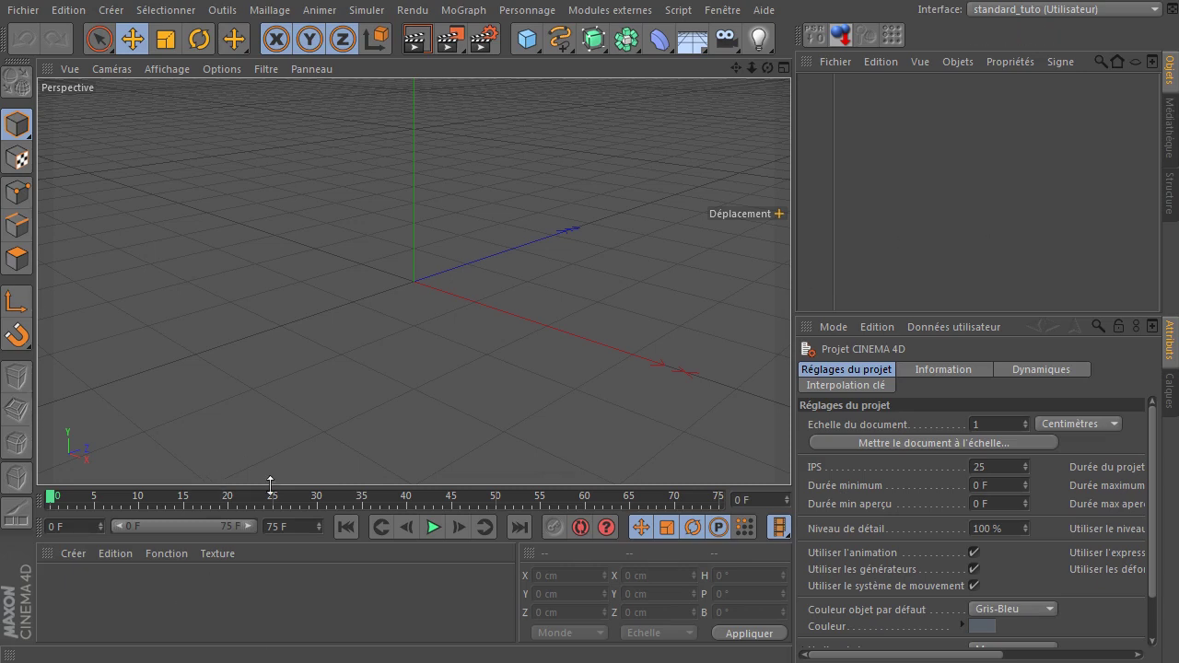
Add a plane primitive sized 1024 cm wide by 686 cm high.
left_click(528, 42)
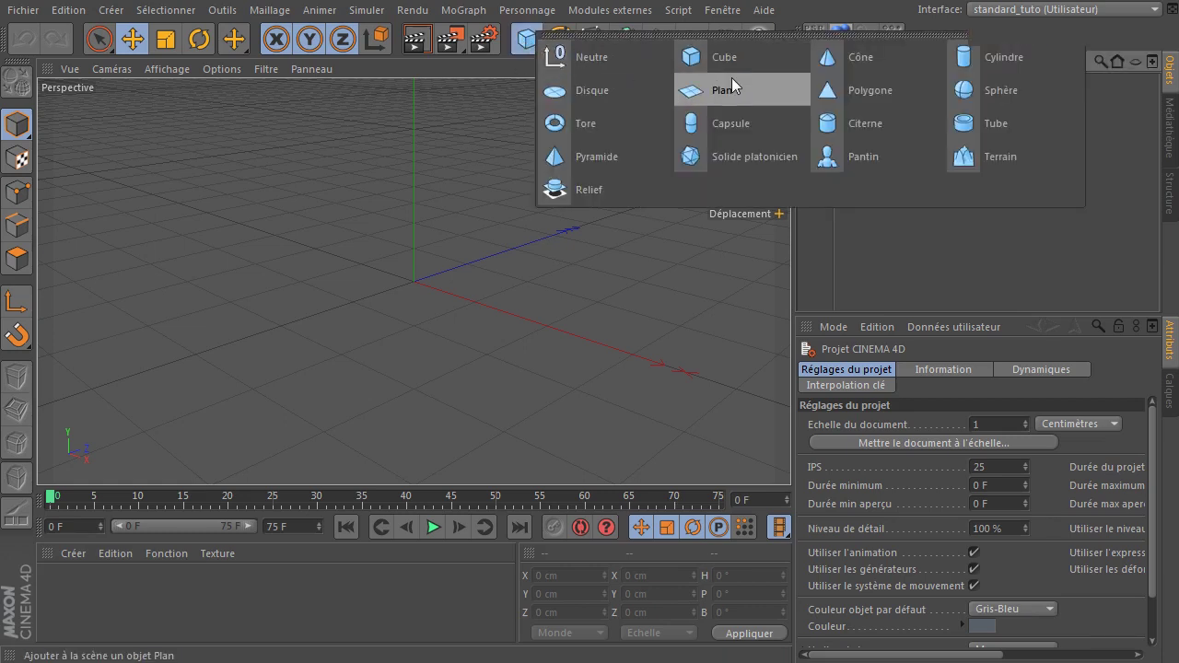
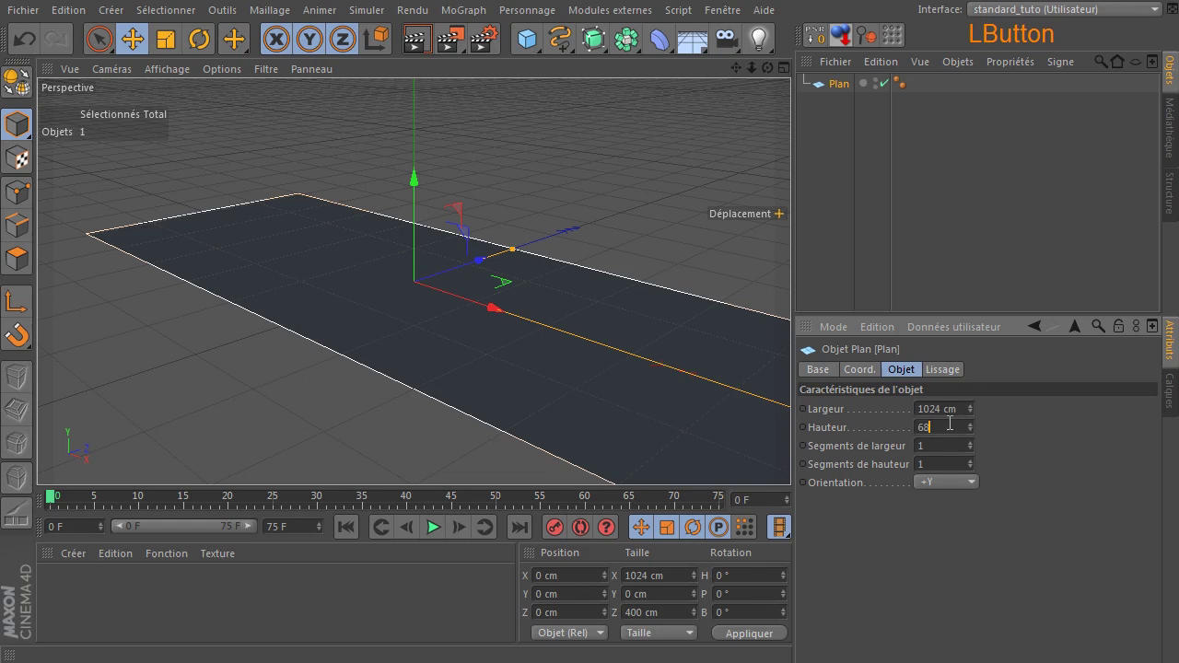
left_click(1016, 551)
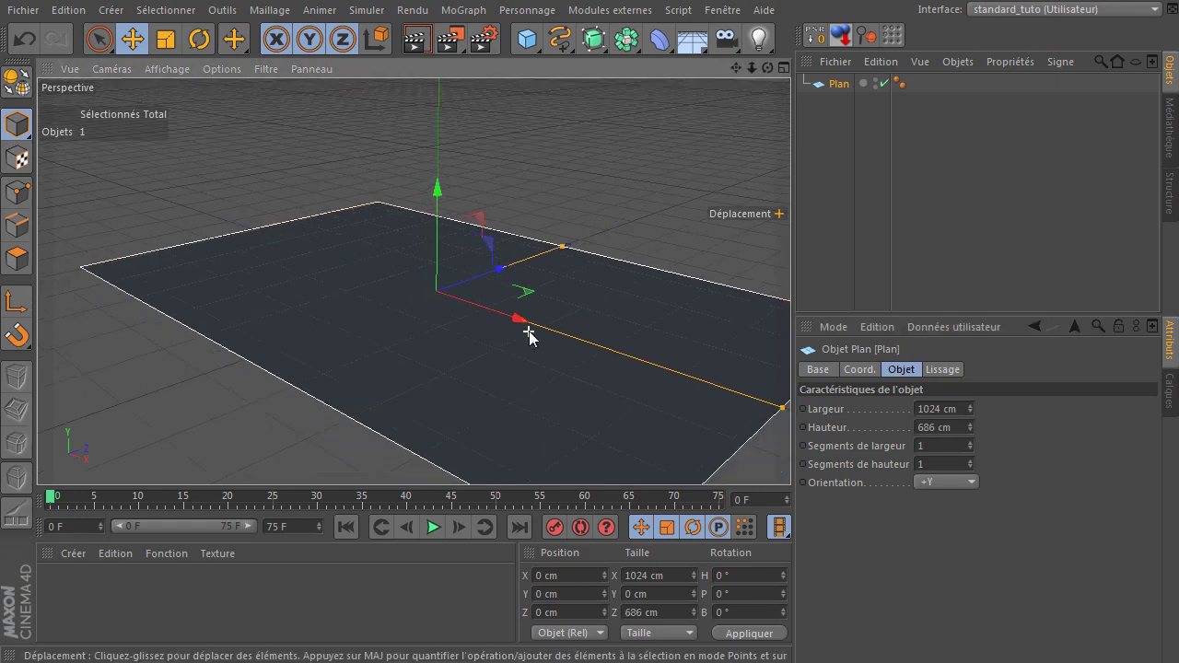
left_click(769, 72)
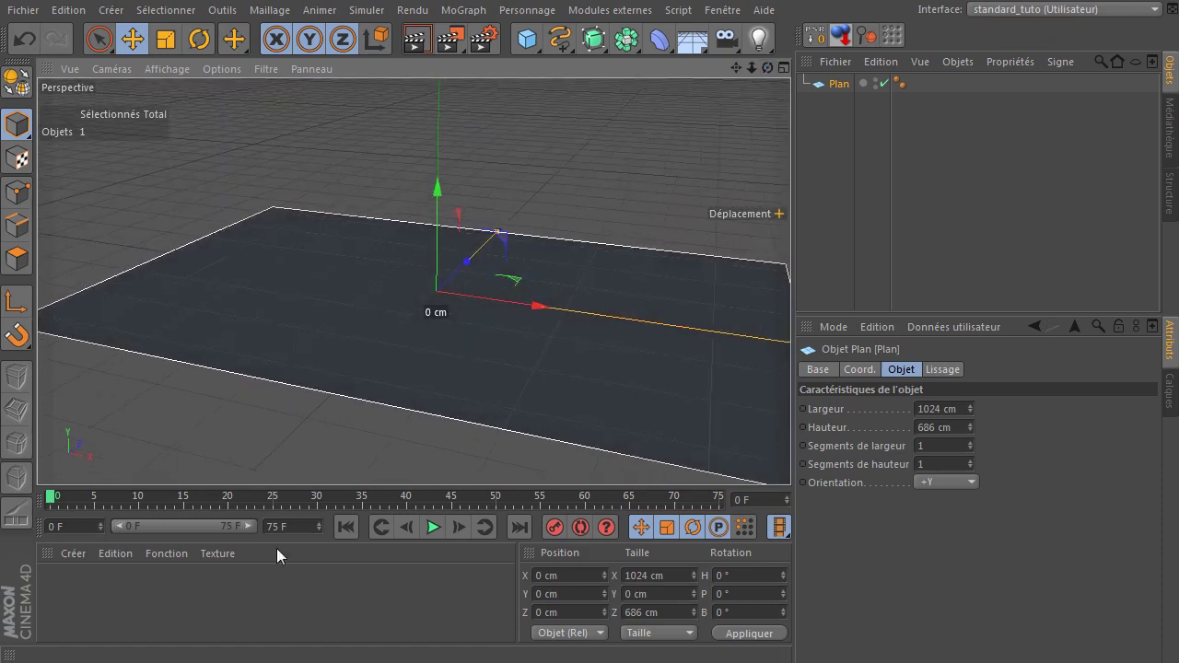
Create a new material with its Alpha channel enabled and load masque.png from its original location.
left_click(223, 632)
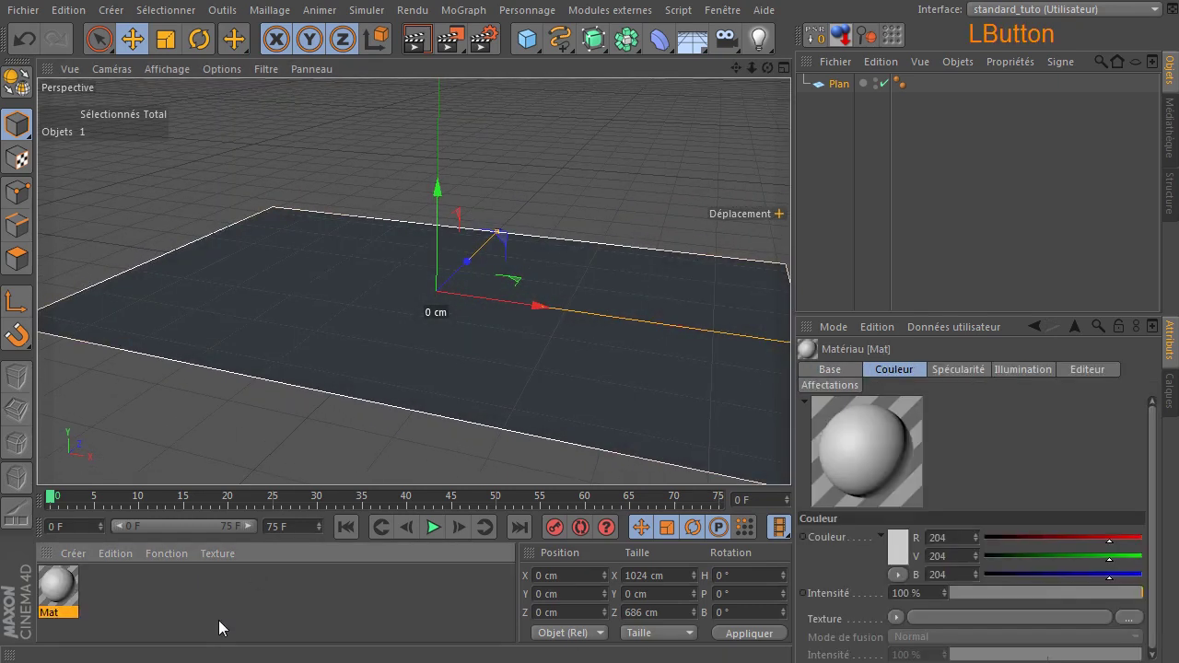
left_click(66, 593)
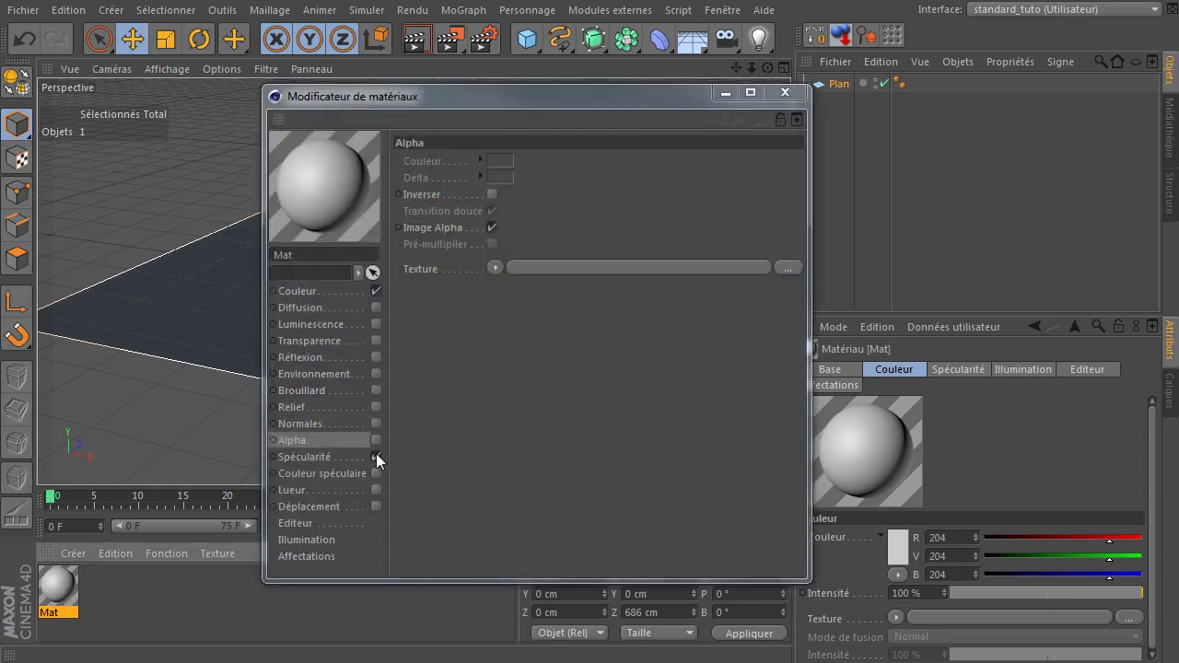
left_click(381, 464)
left_click(303, 452)
left_click(387, 444)
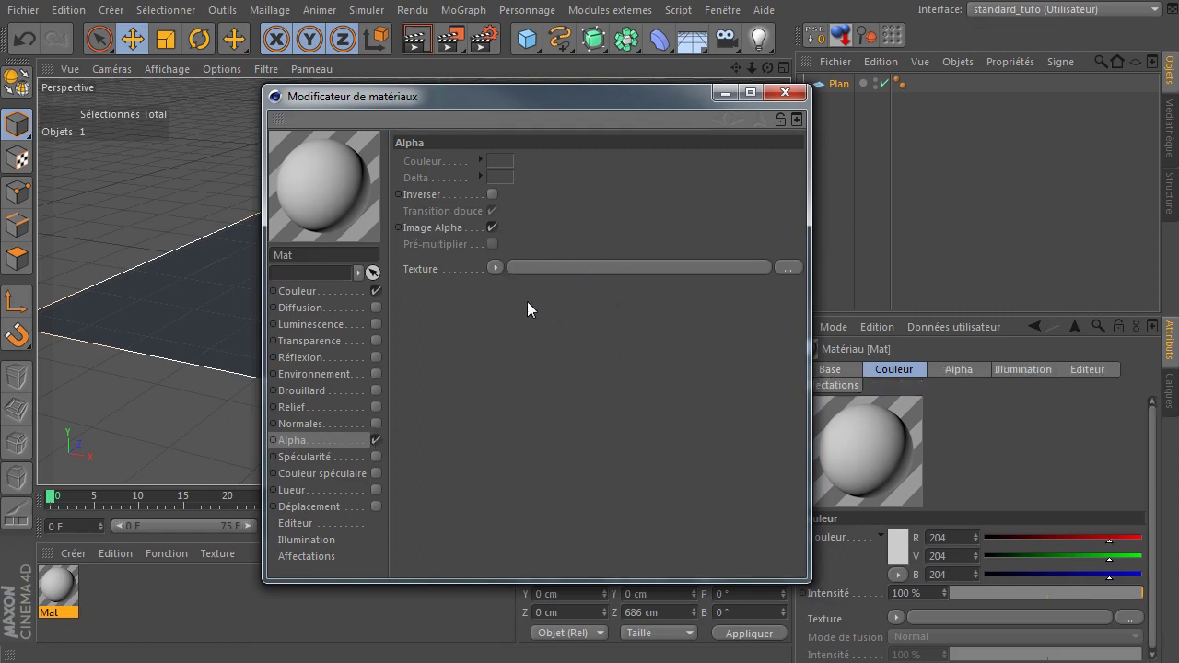
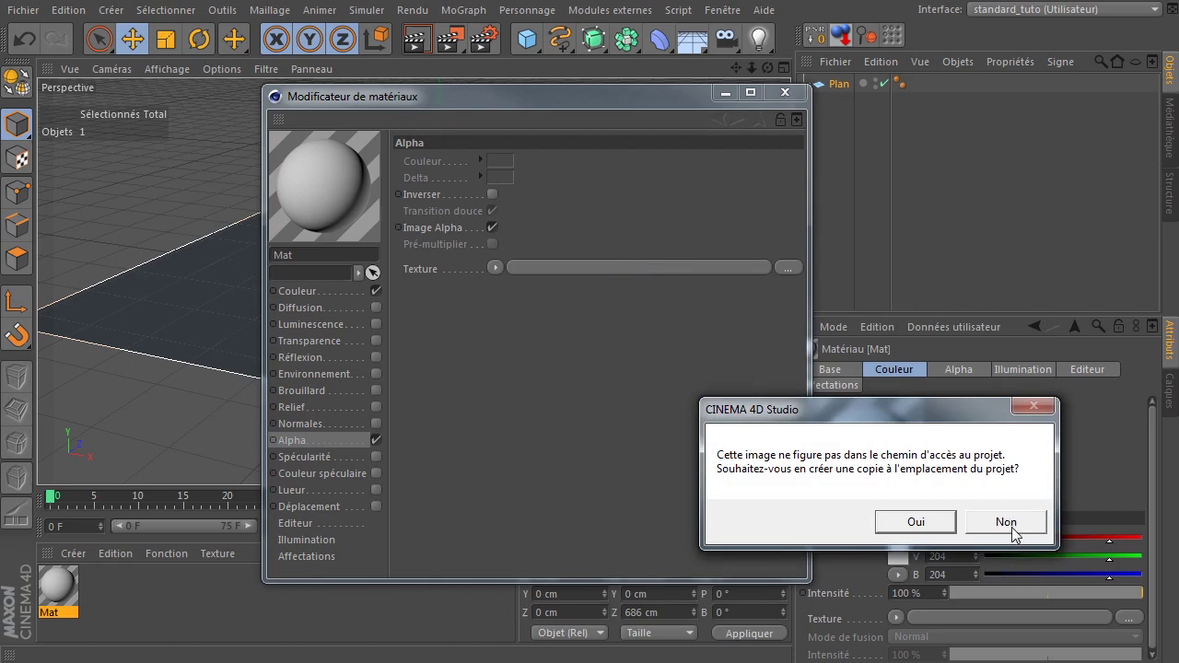
left_click(1014, 530)
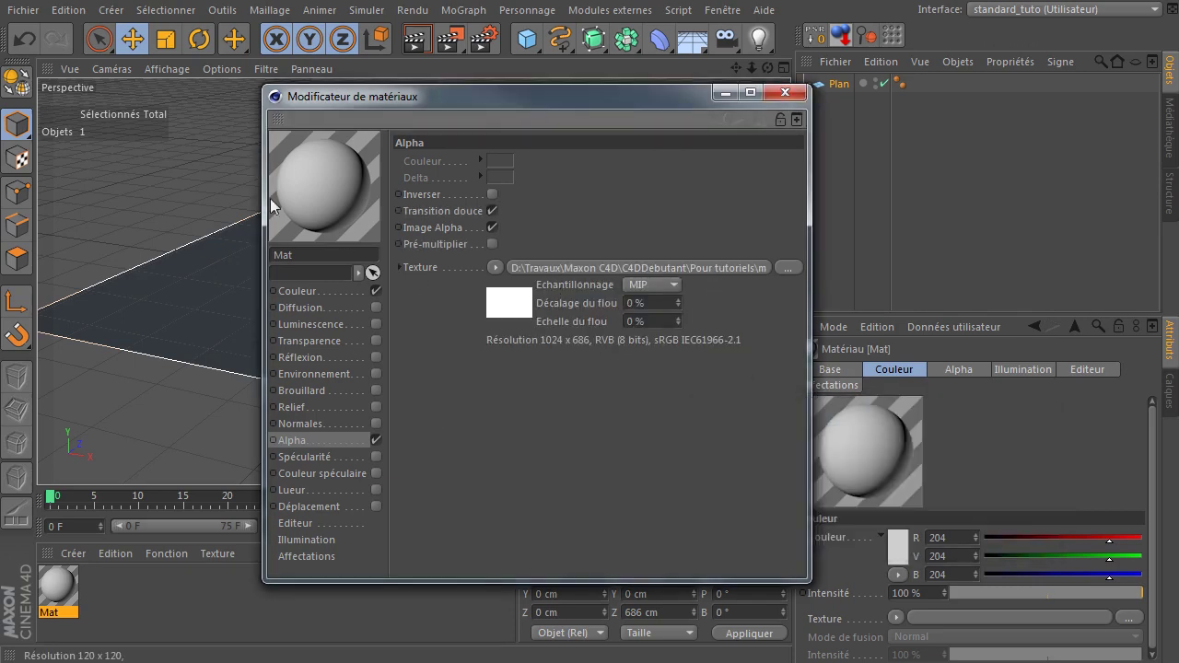
Use image brightness instead of its alpha and show an enlarged flat material preview.
right_click(311, 149)
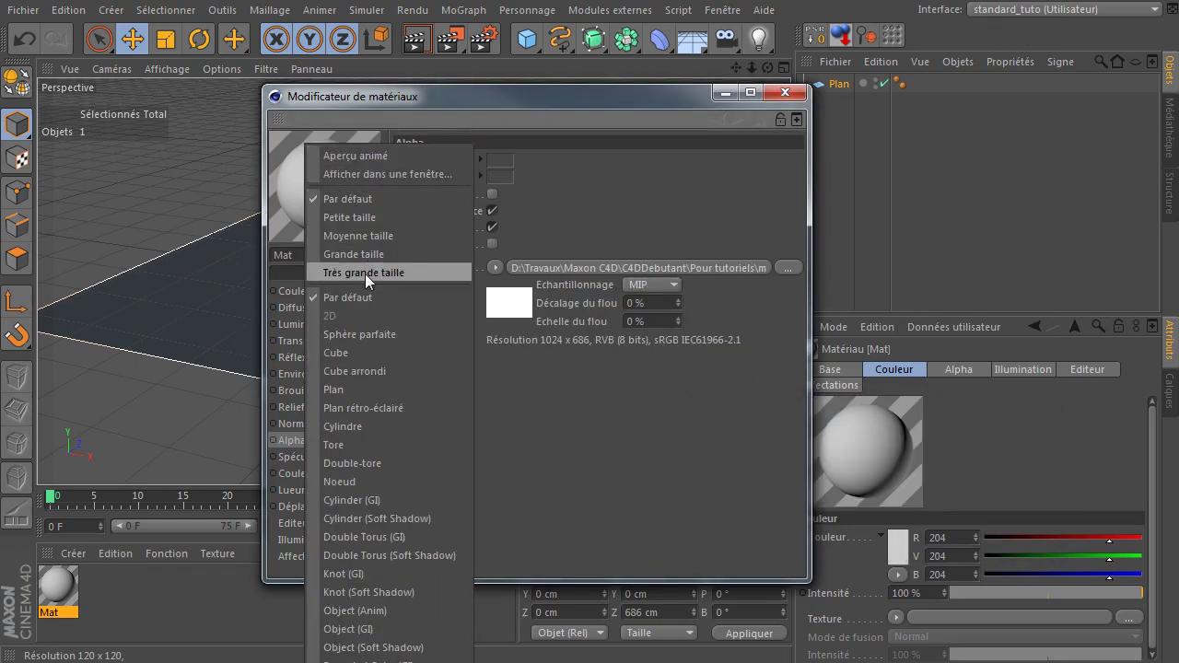
left_click(392, 398)
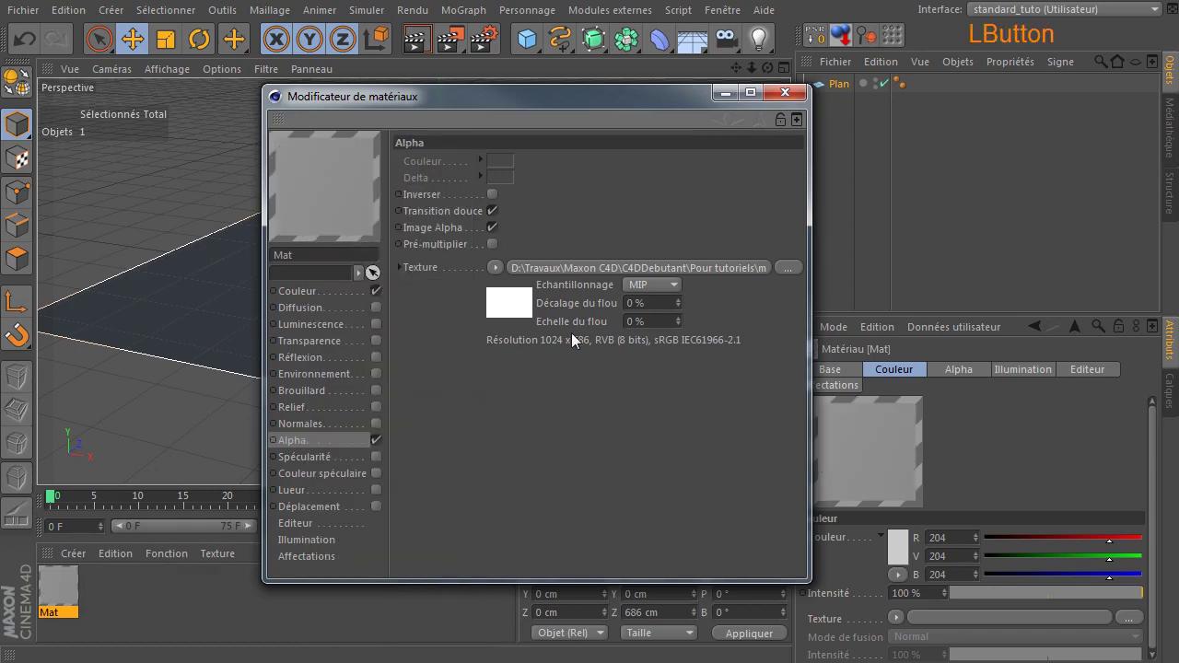
left_click(496, 223)
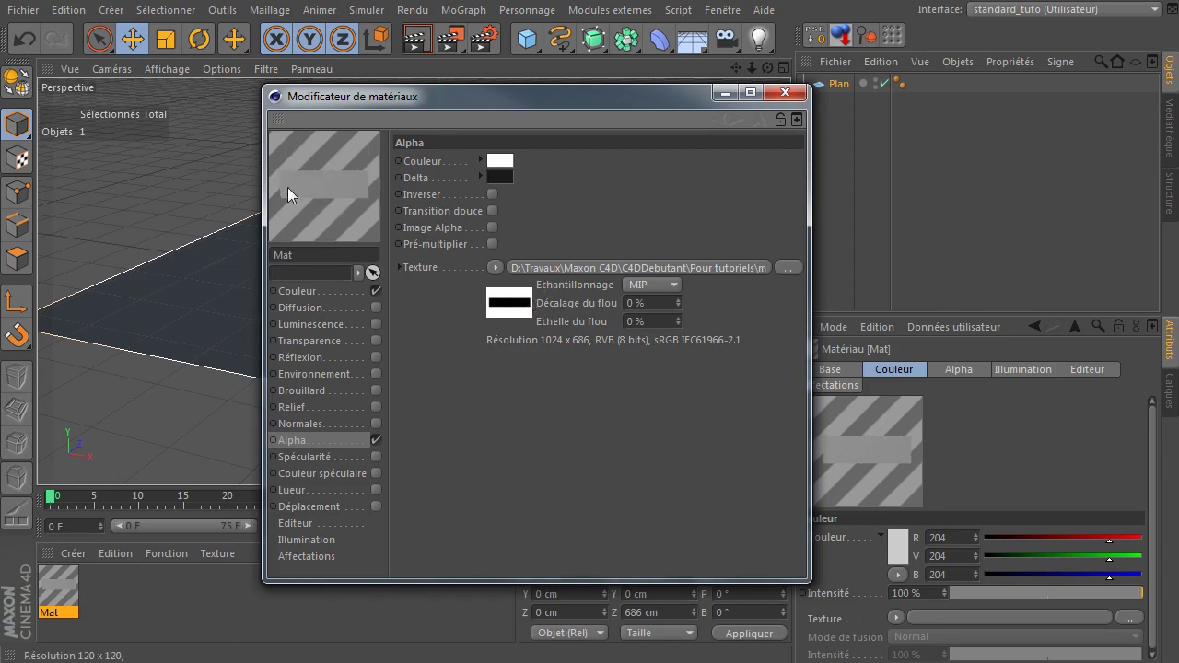
right_click(294, 193)
left_click(364, 321)
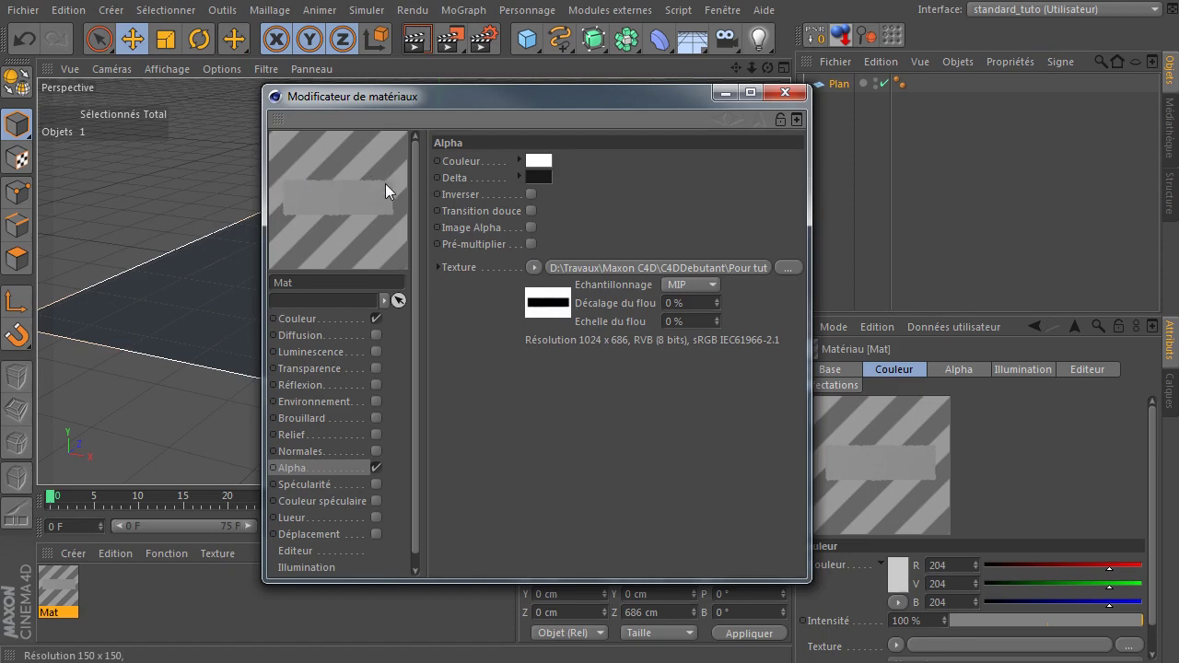
Set the material colour to orange 255/127/0, trying and reverting alpha inversion.
left_click(336, 329)
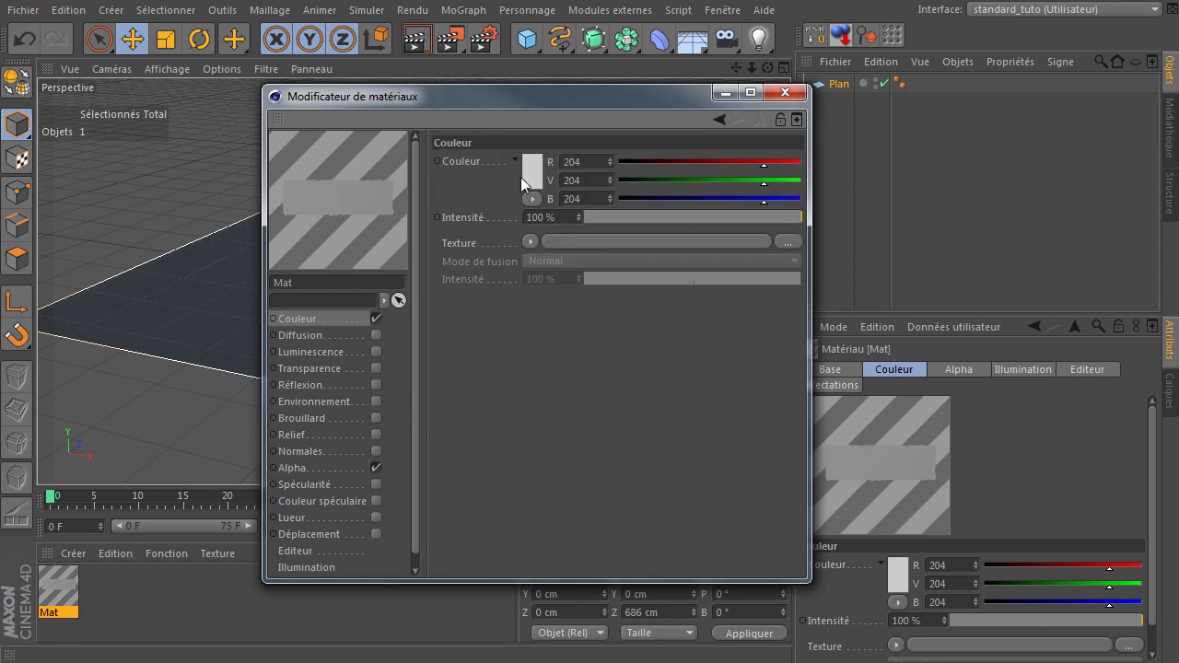
left_click(533, 179)
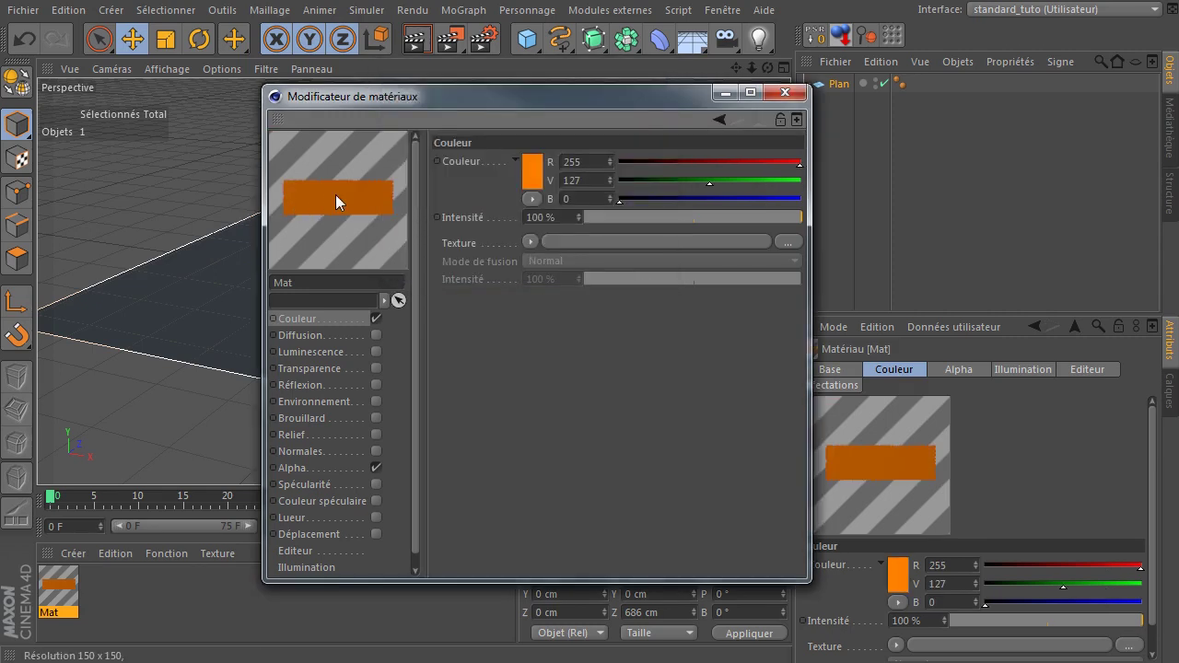
left_click(309, 477)
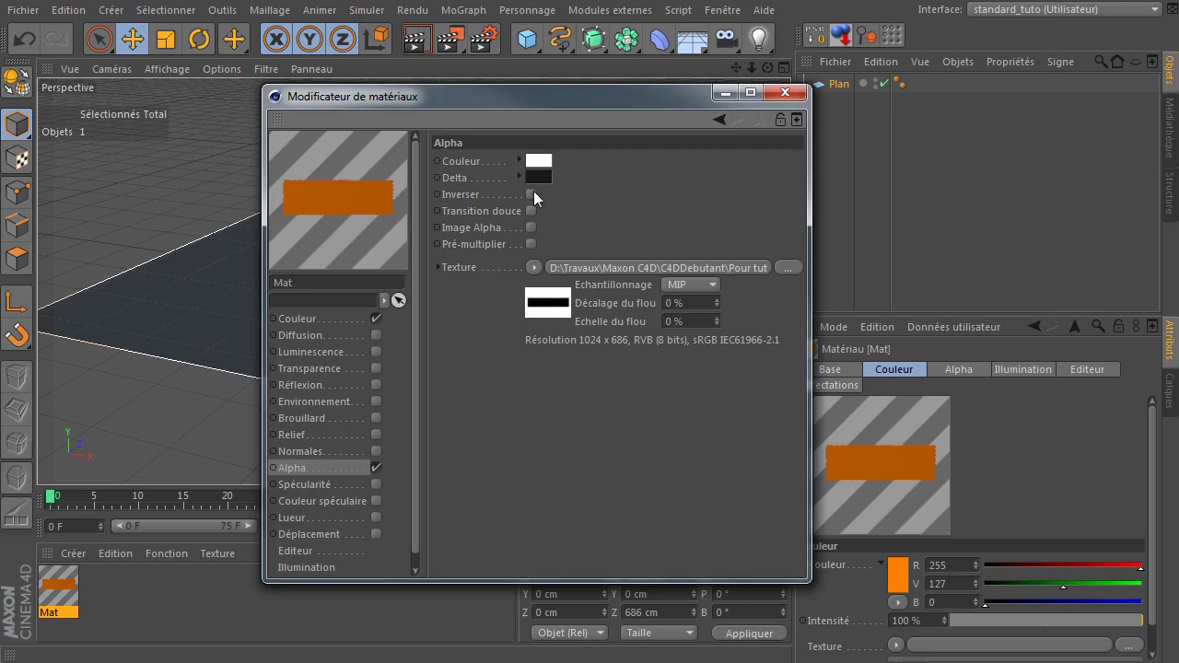
left_click(538, 202)
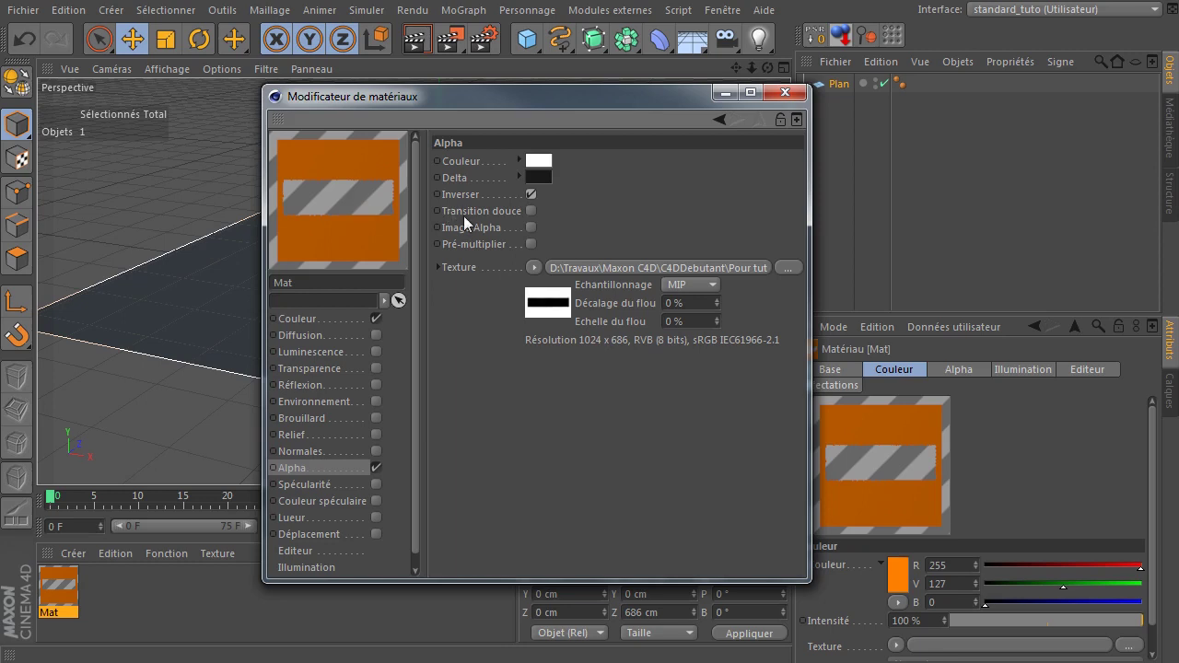
left_click(536, 202)
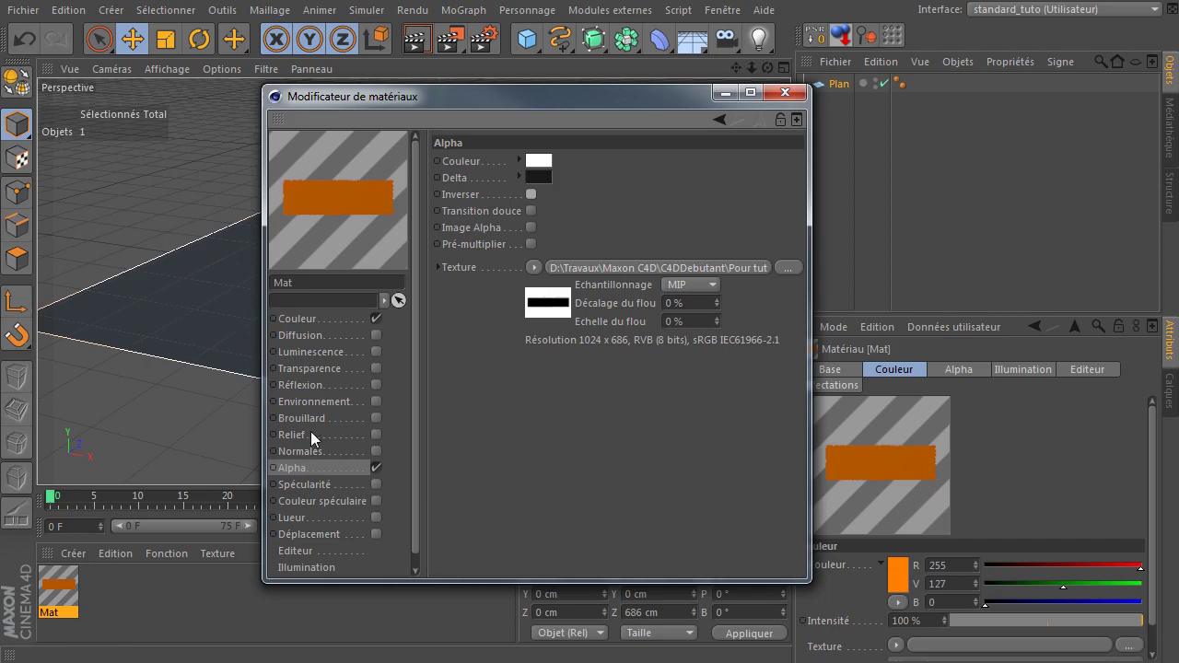
Apply the Mat material to the plane with Planaire projection in its texture tag.
left_click(663, 444)
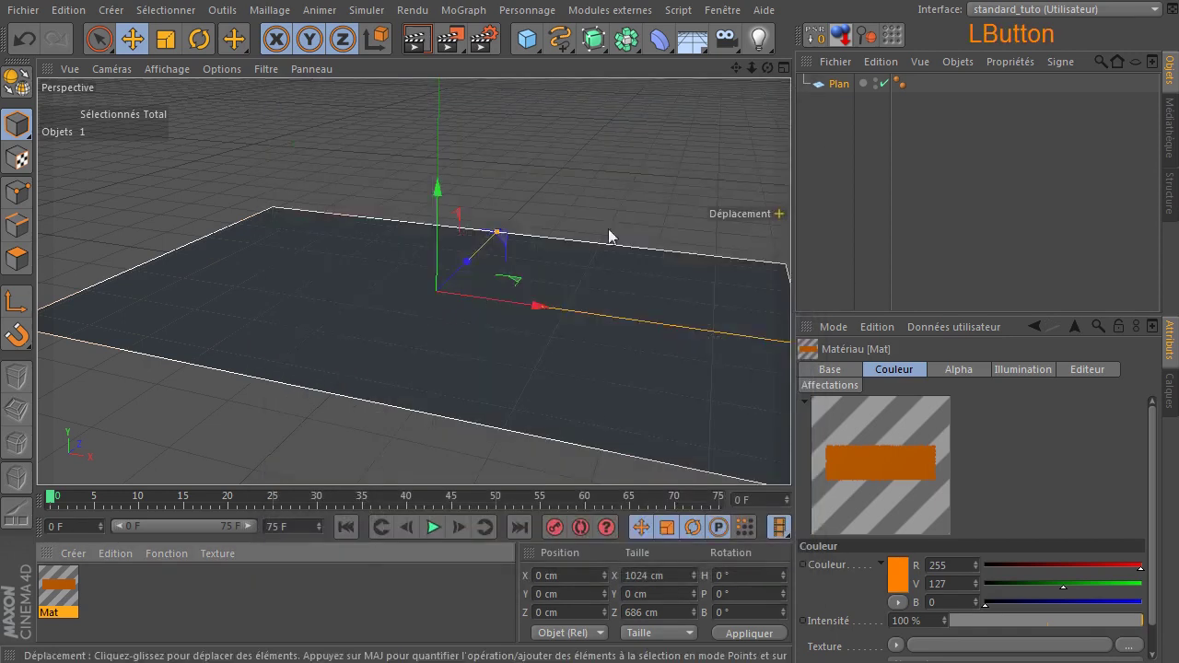
left_click(58, 602)
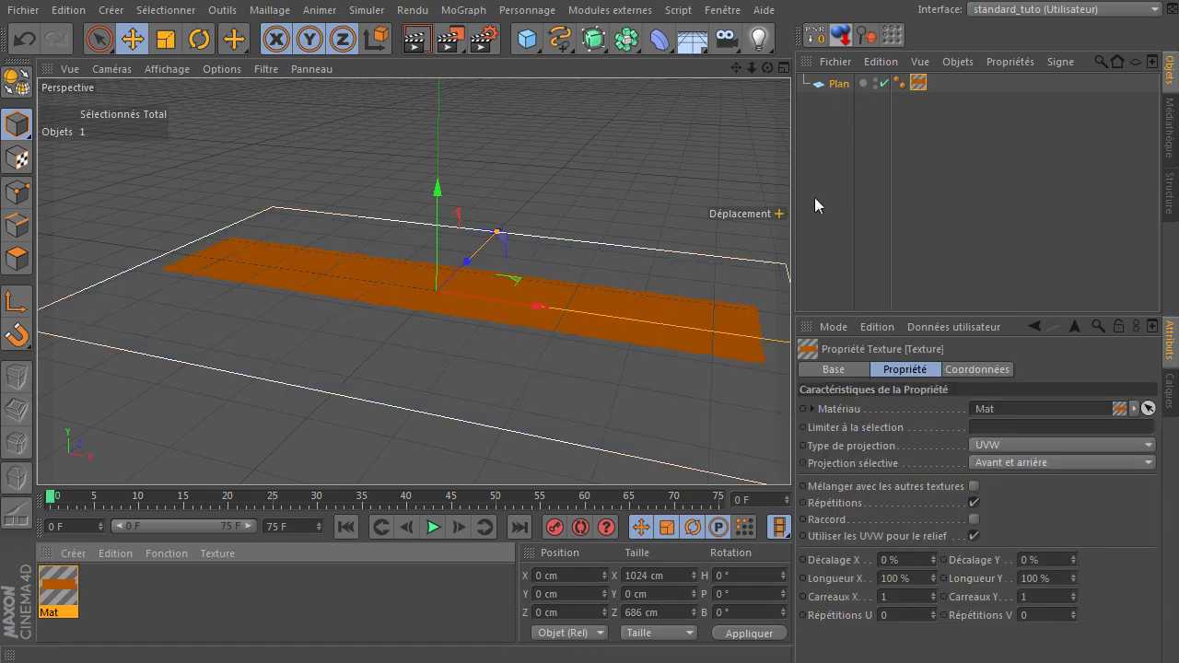
left_click(776, 76)
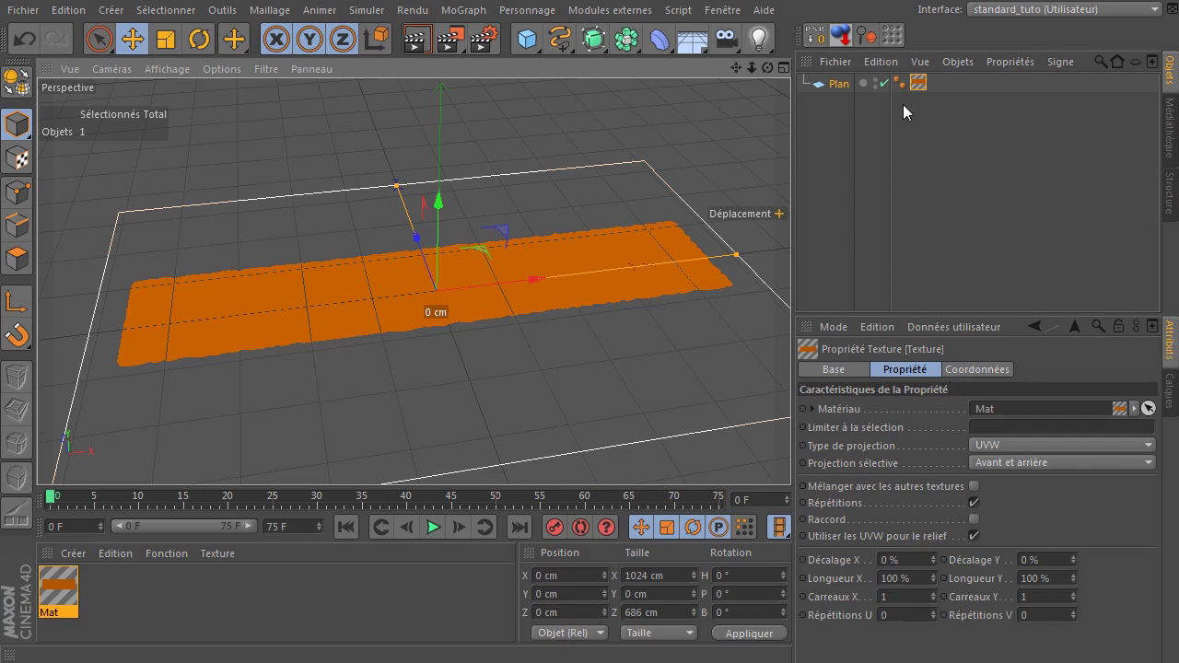
left_click(929, 93)
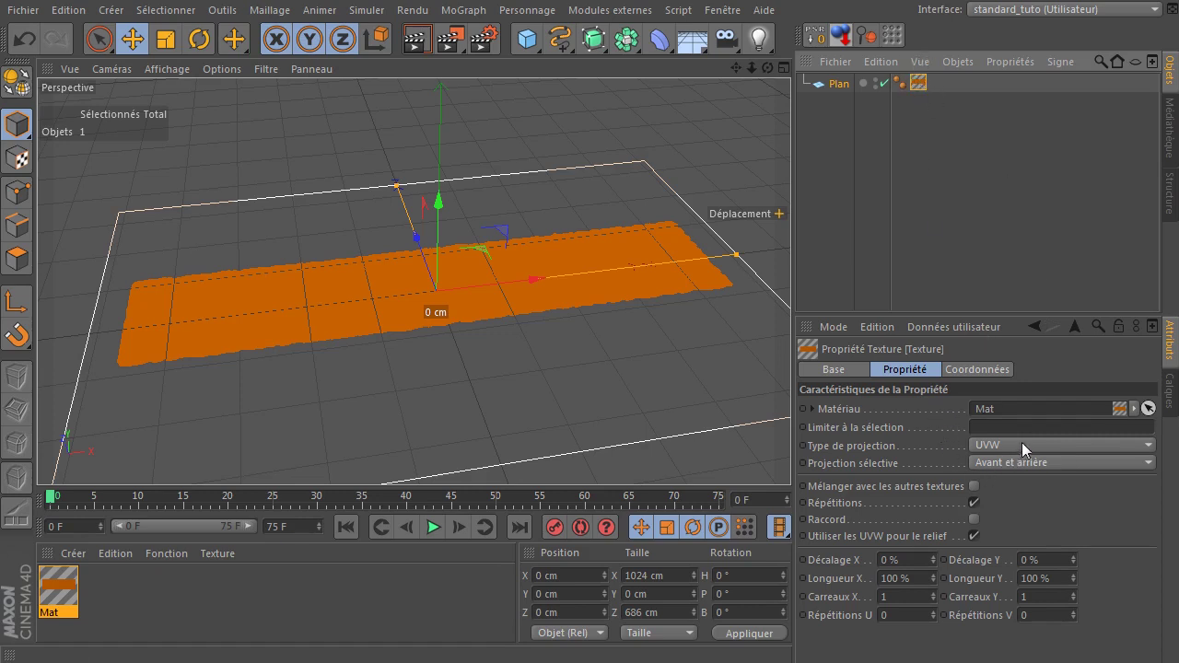
left_click(1047, 456)
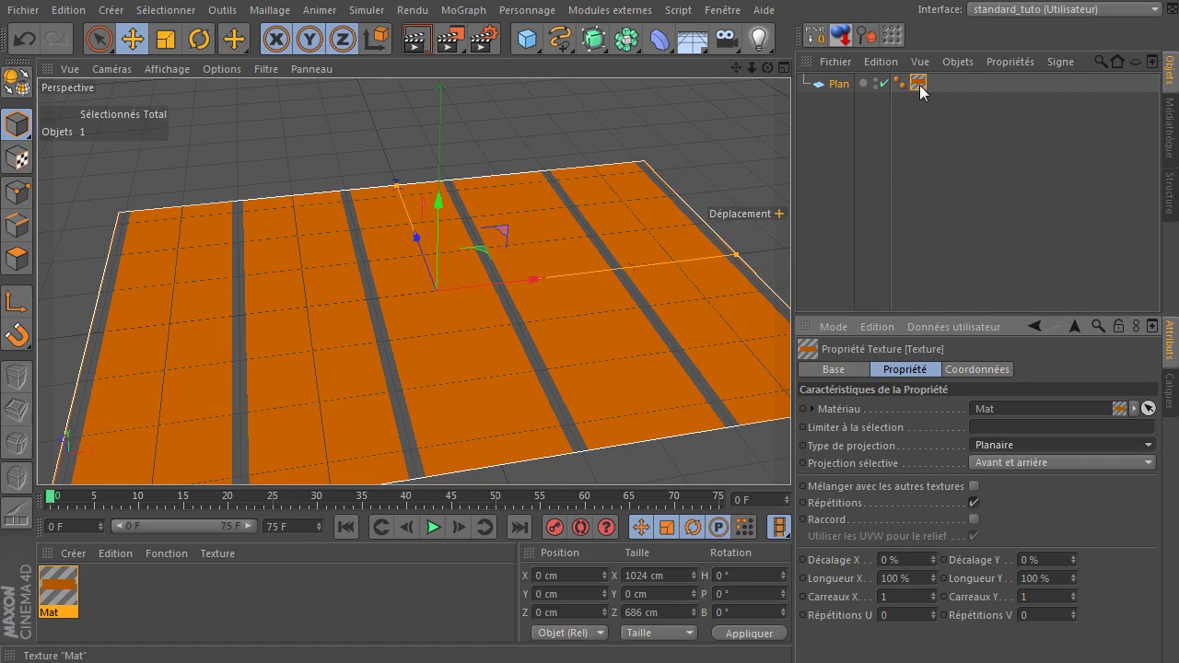
left_click(925, 95)
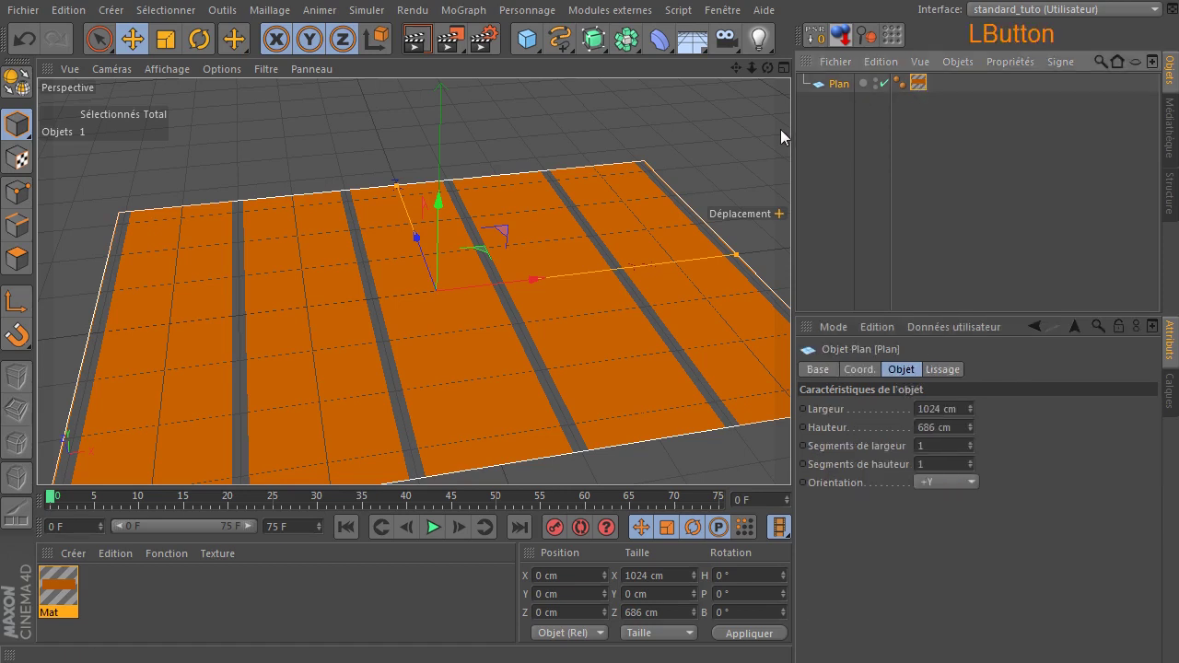
Rotate the texture 90° in texture mode and turn off Répétitions.
left_click(24, 163)
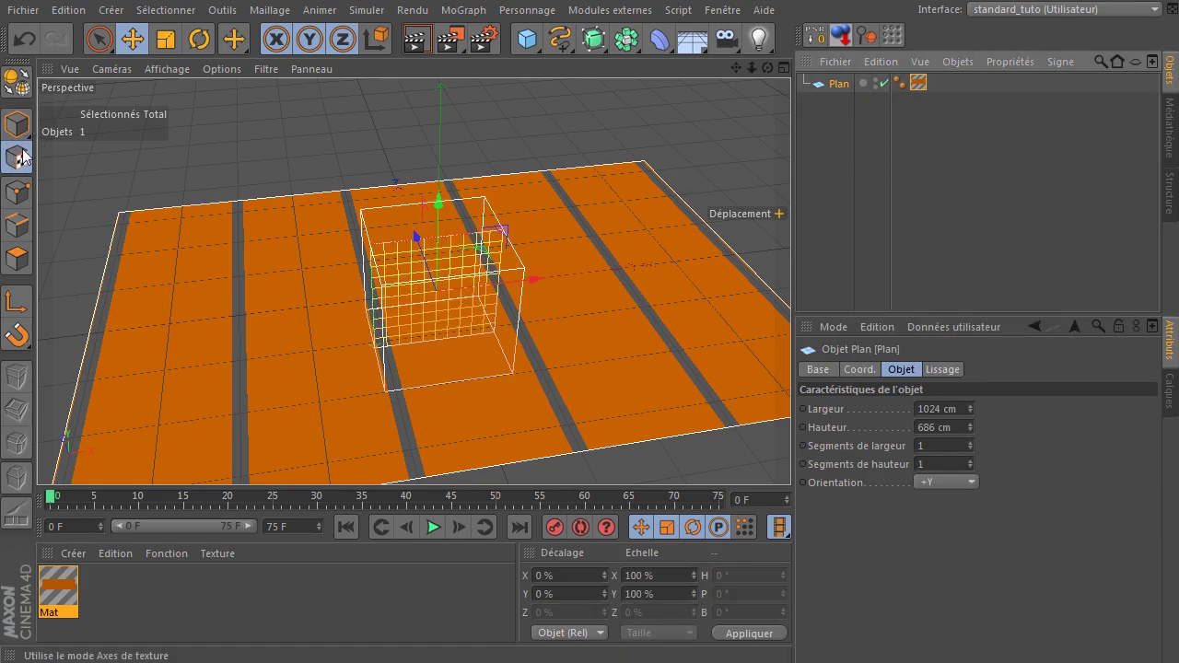
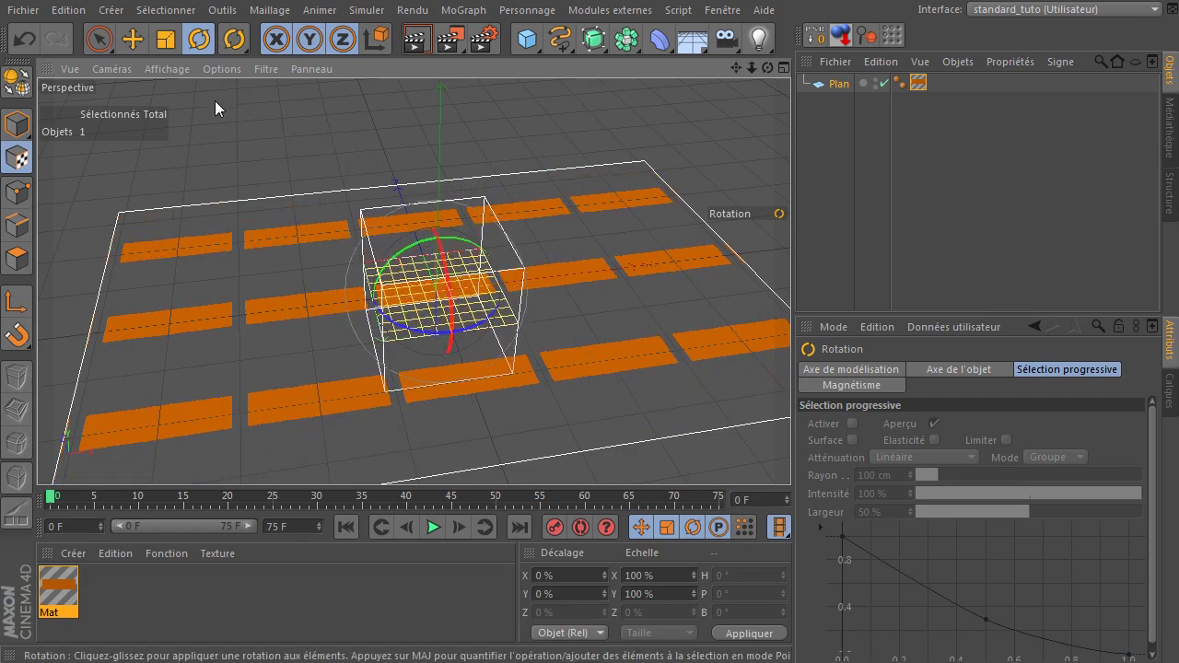
left_click(103, 51)
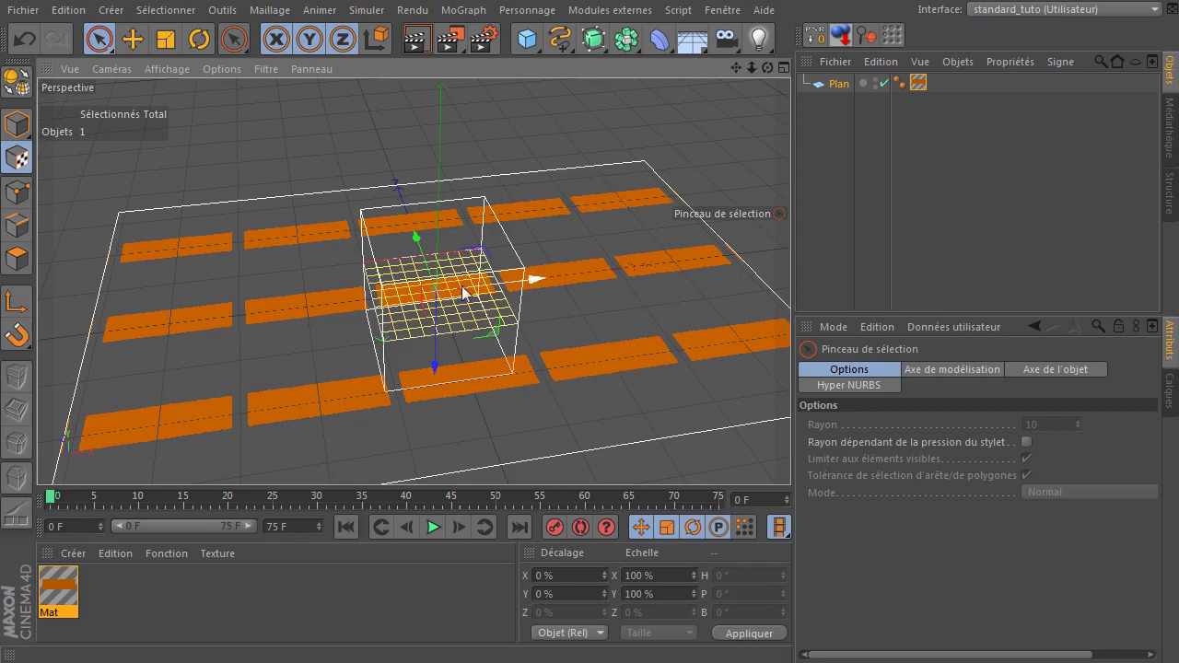
left_click(927, 88)
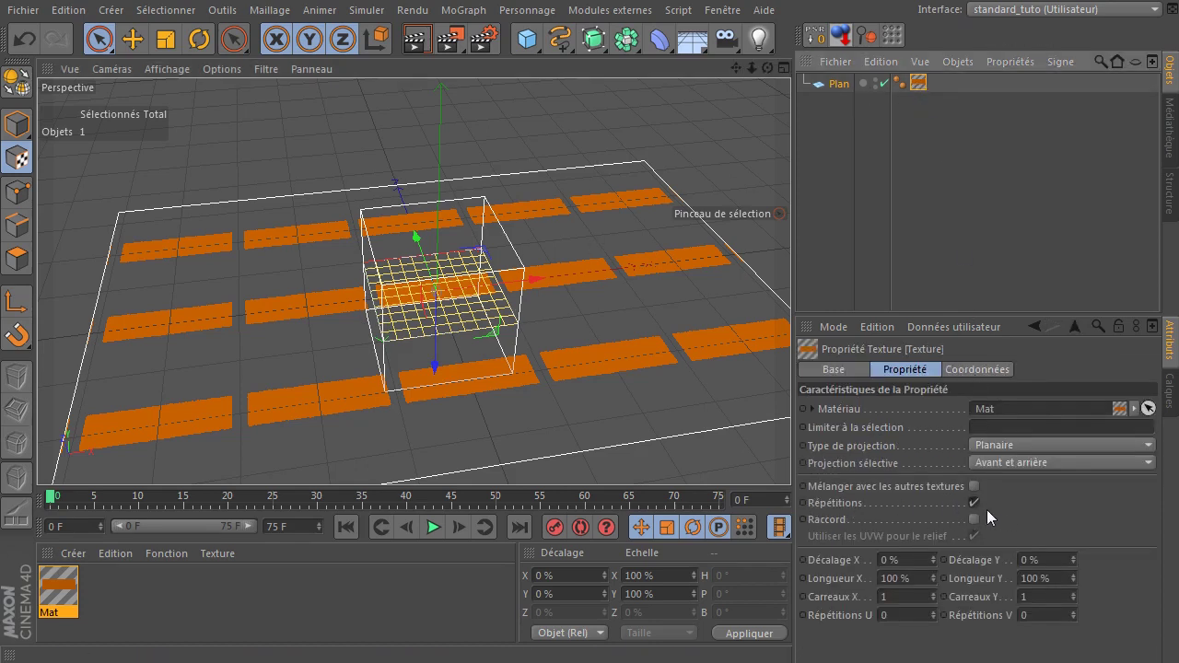
left_click(979, 513)
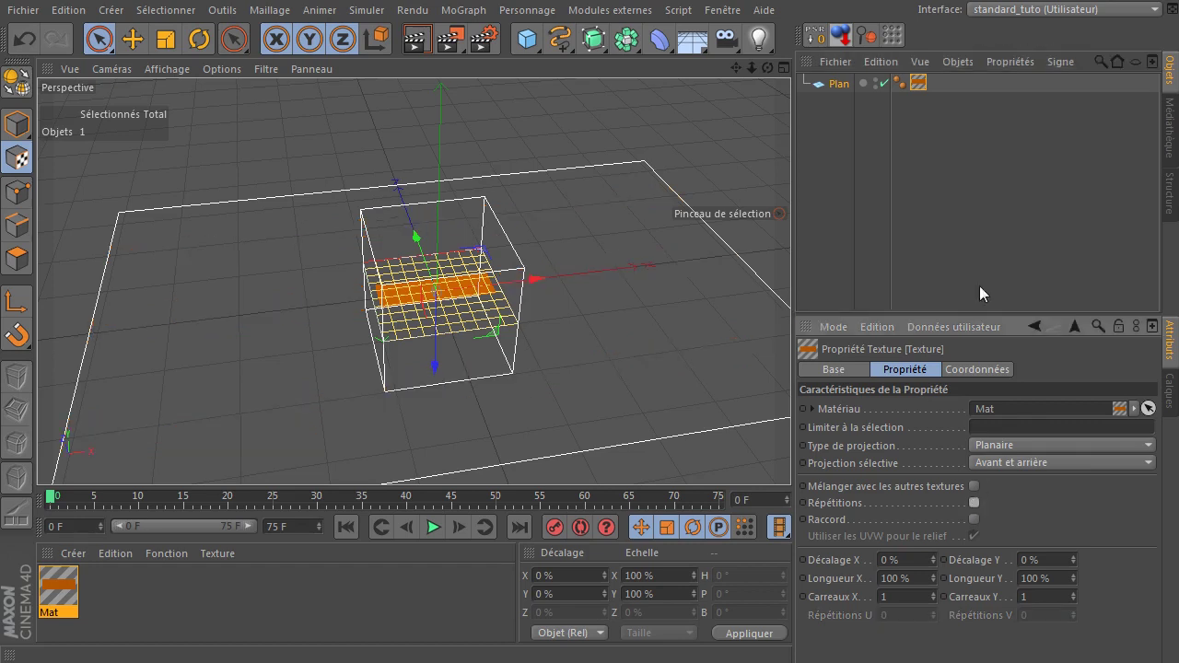
Fit the texture to the plane with Adapter à l'objet and render a preview.
right_click(929, 85)
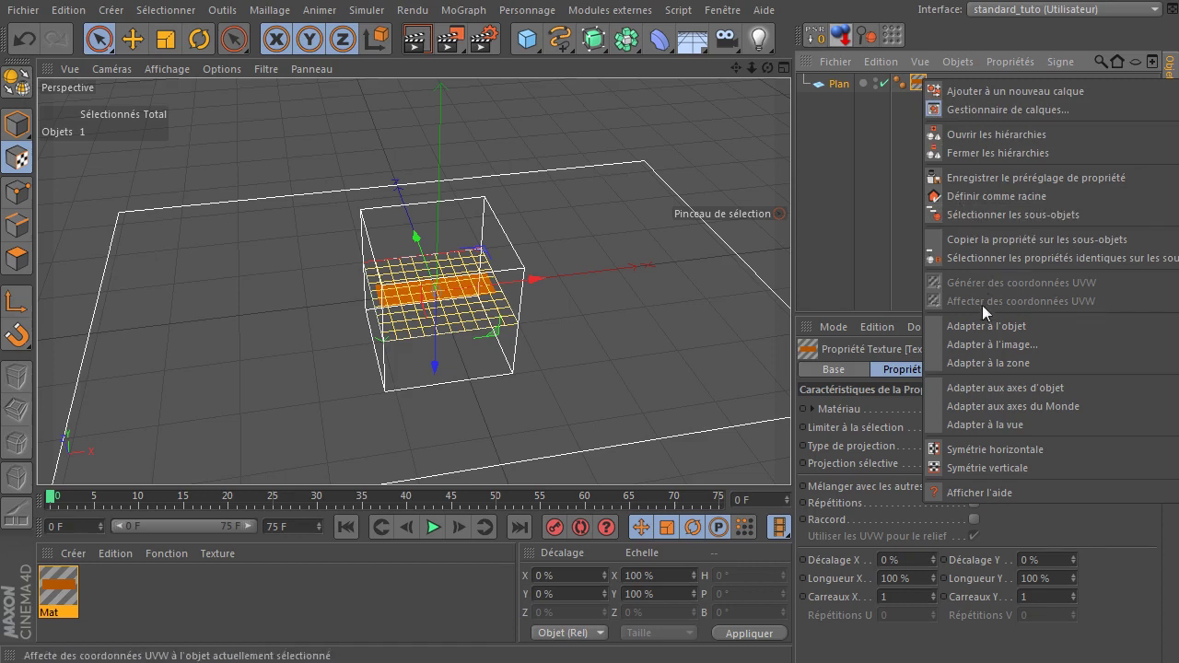
left_click(982, 331)
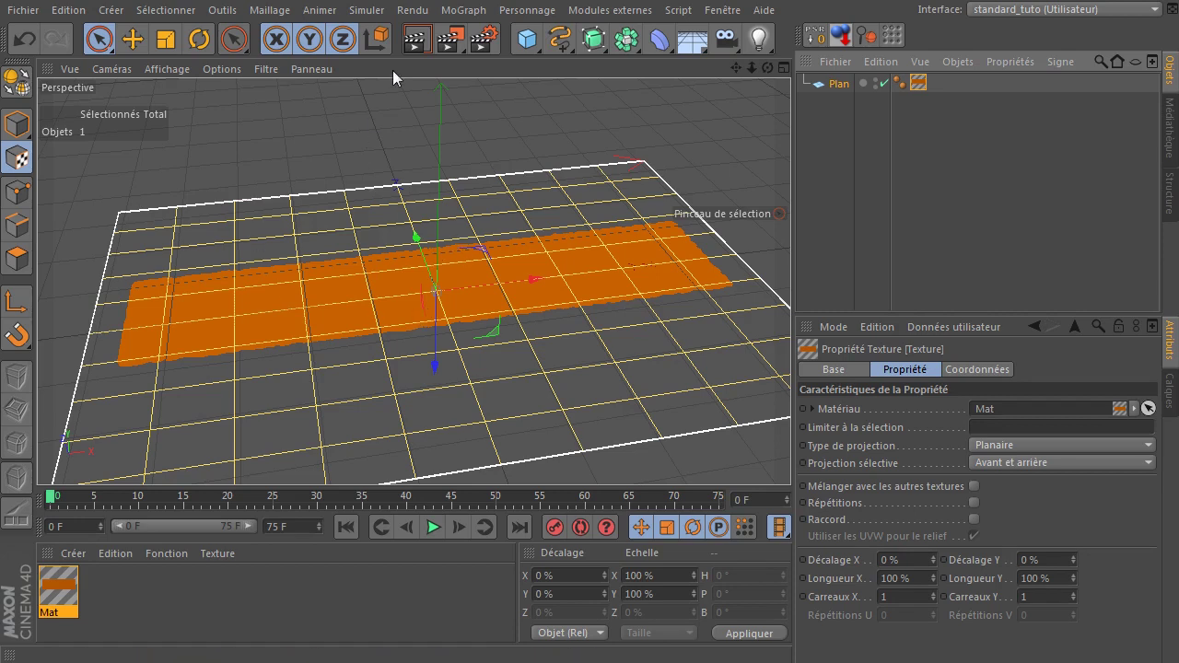
left_click(428, 44)
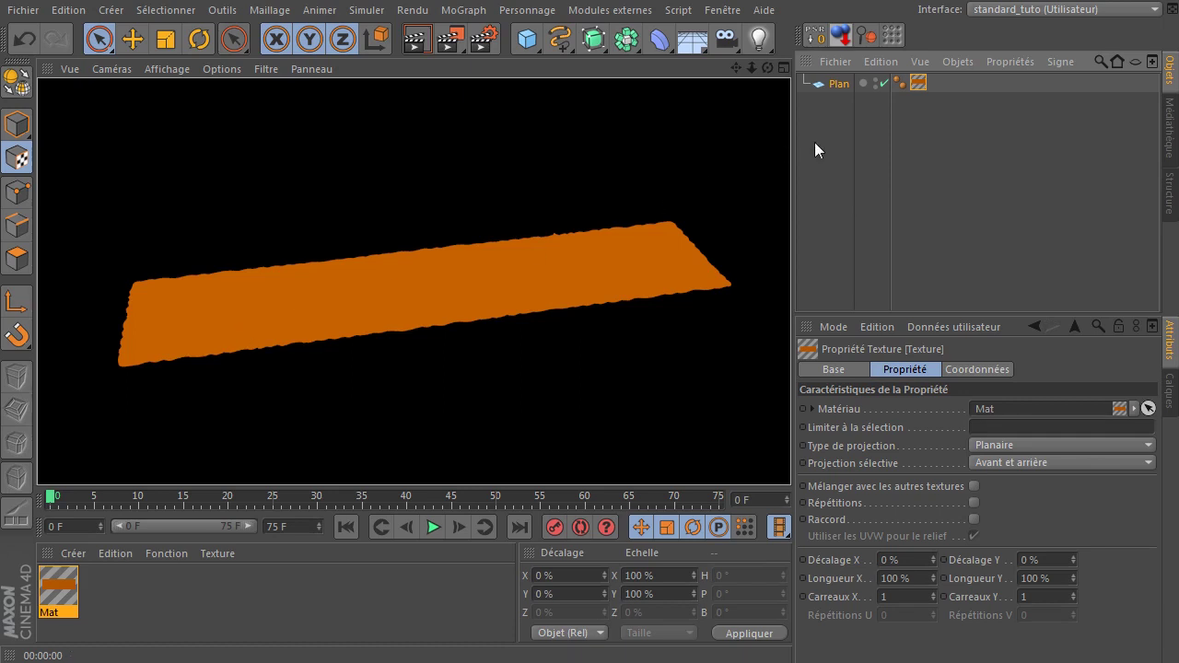
left_click(821, 149)
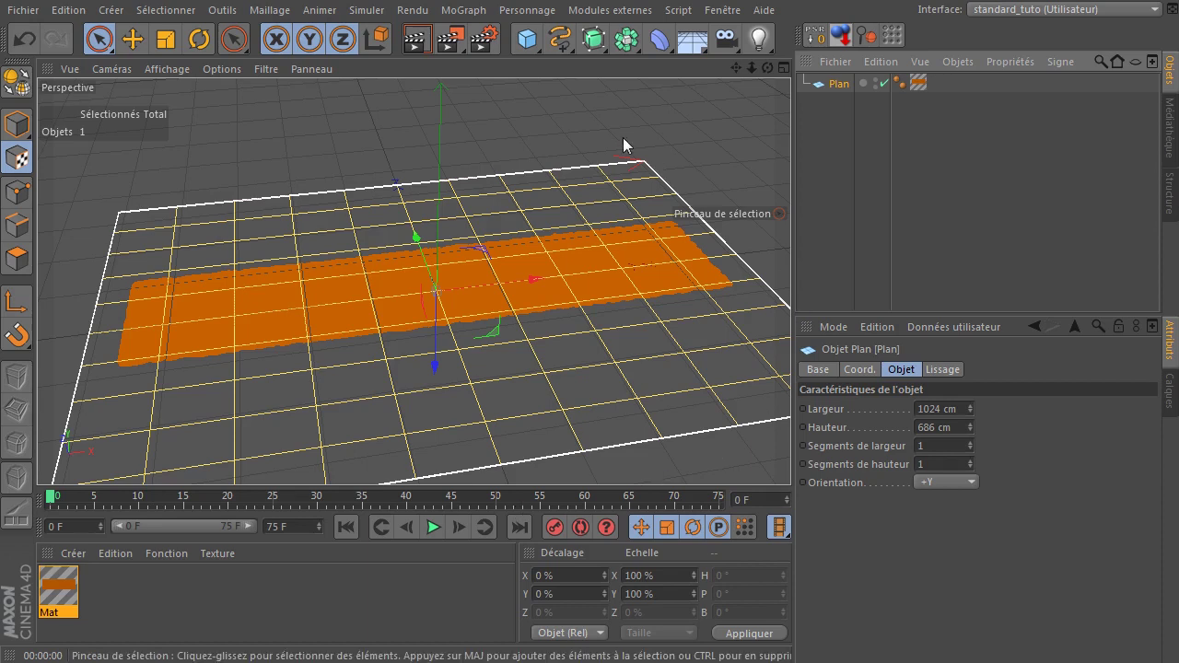
Duplicate the plane and rename the pair Plan A and Plan B, then select the Mat material.
left_click(841, 95)
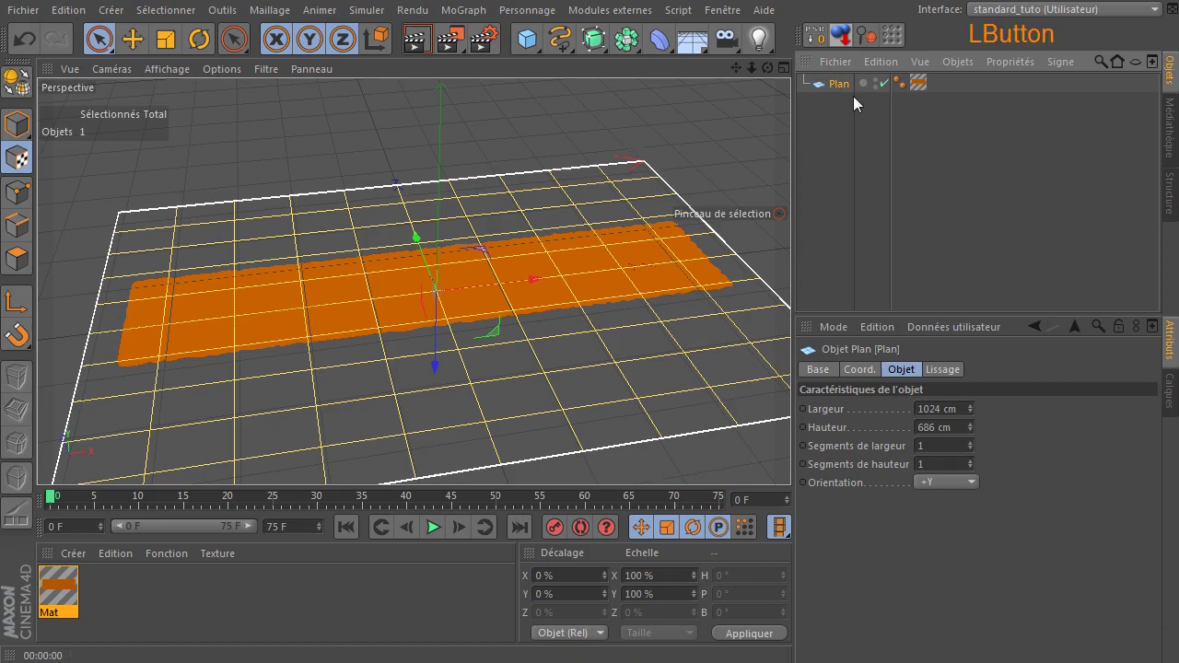
left_click(850, 95)
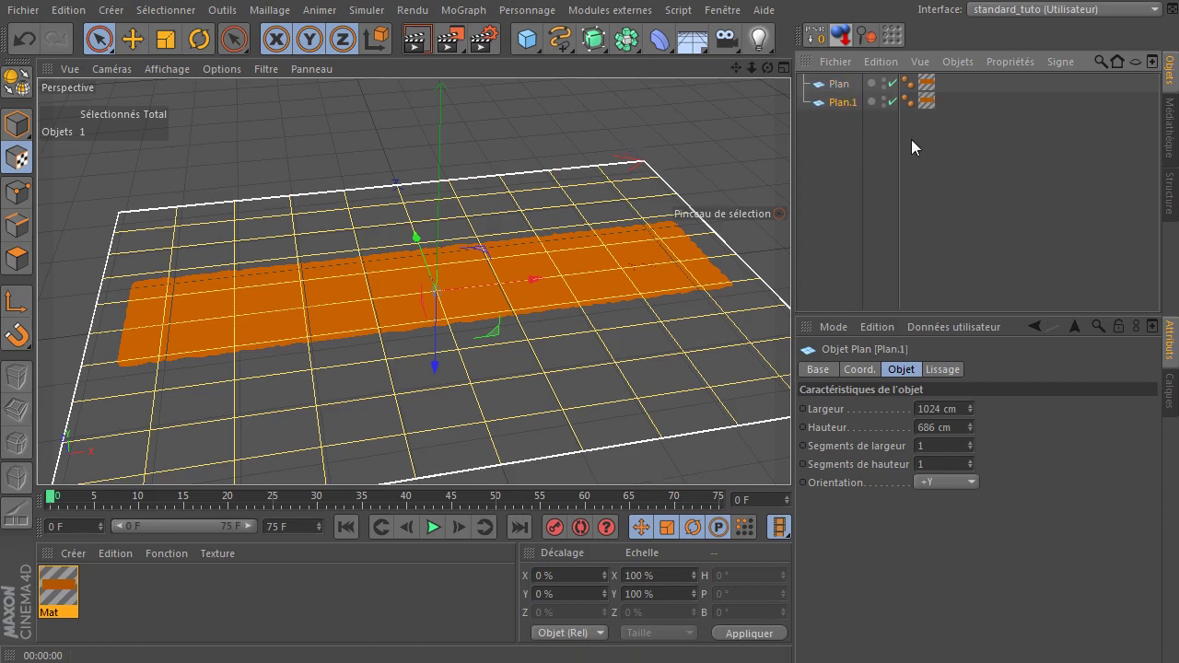
left_click(850, 96)
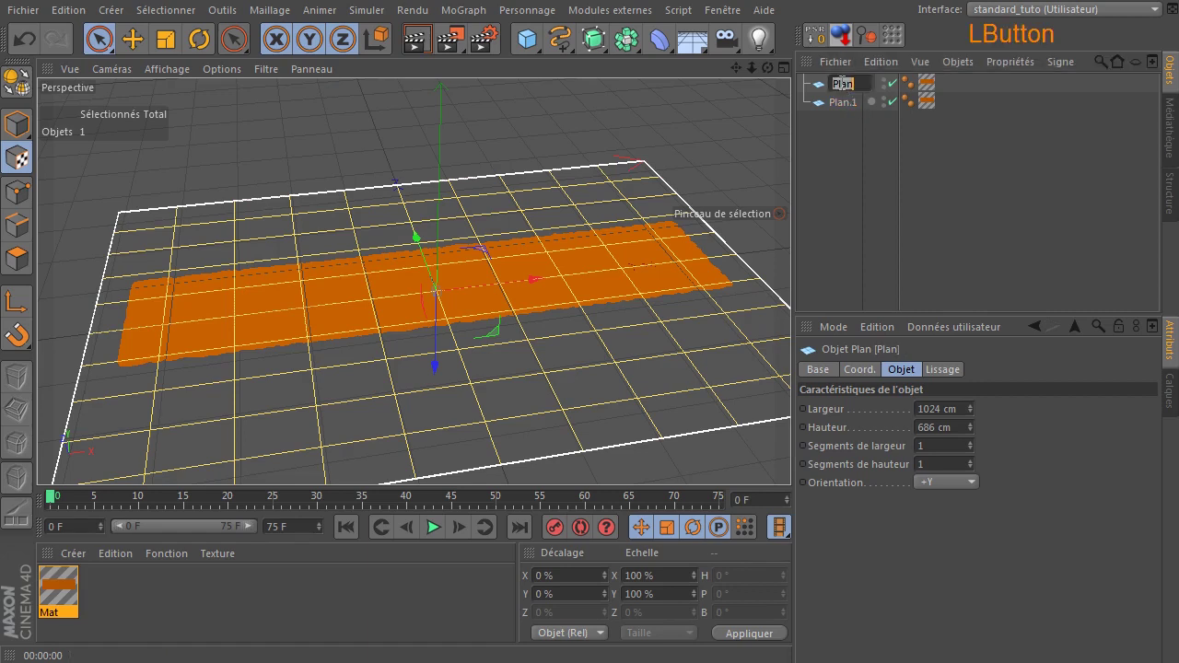
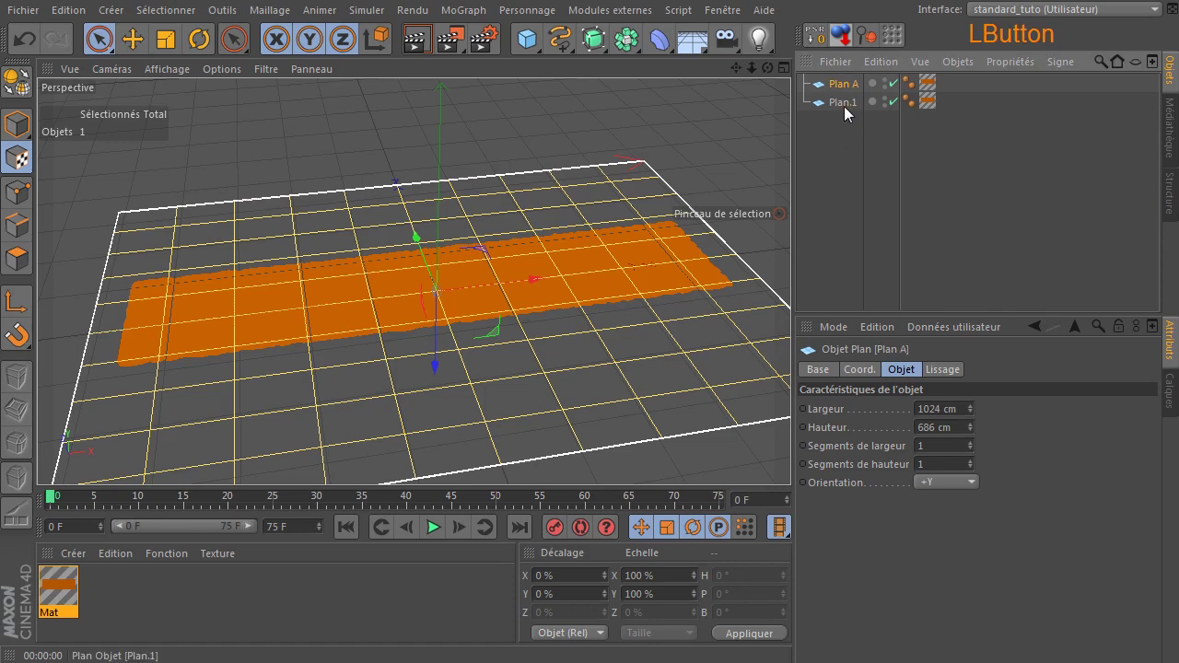
key("End")
key("BackSpace")
key("space")
key("shift+b")
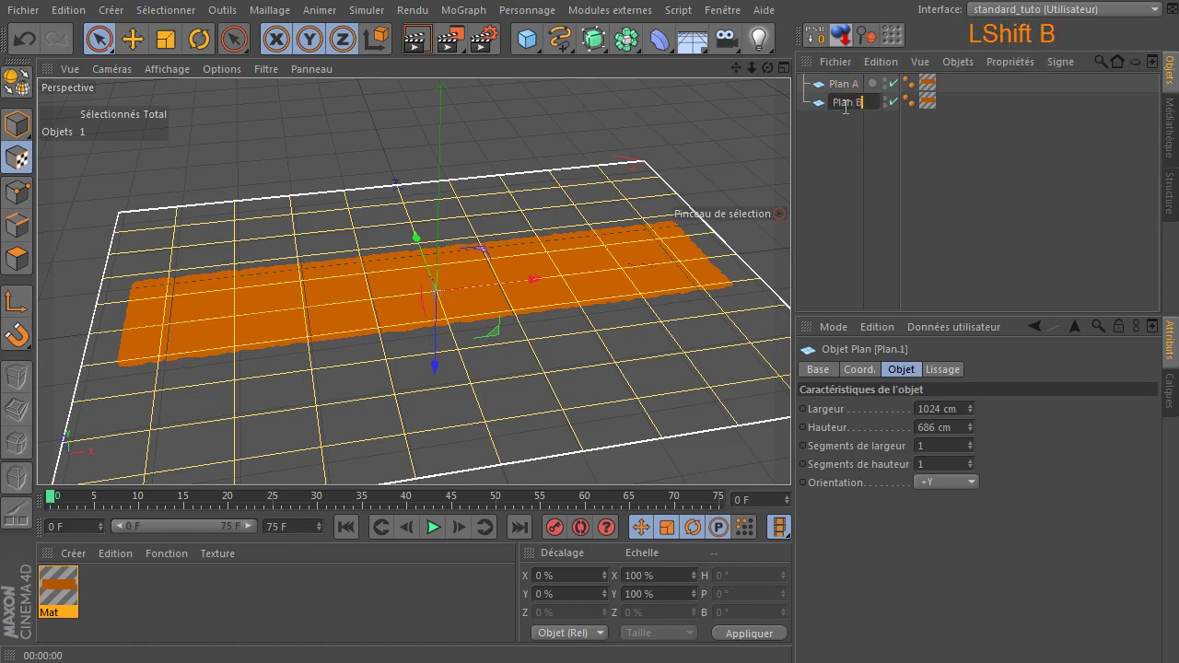
left_click(828, 172)
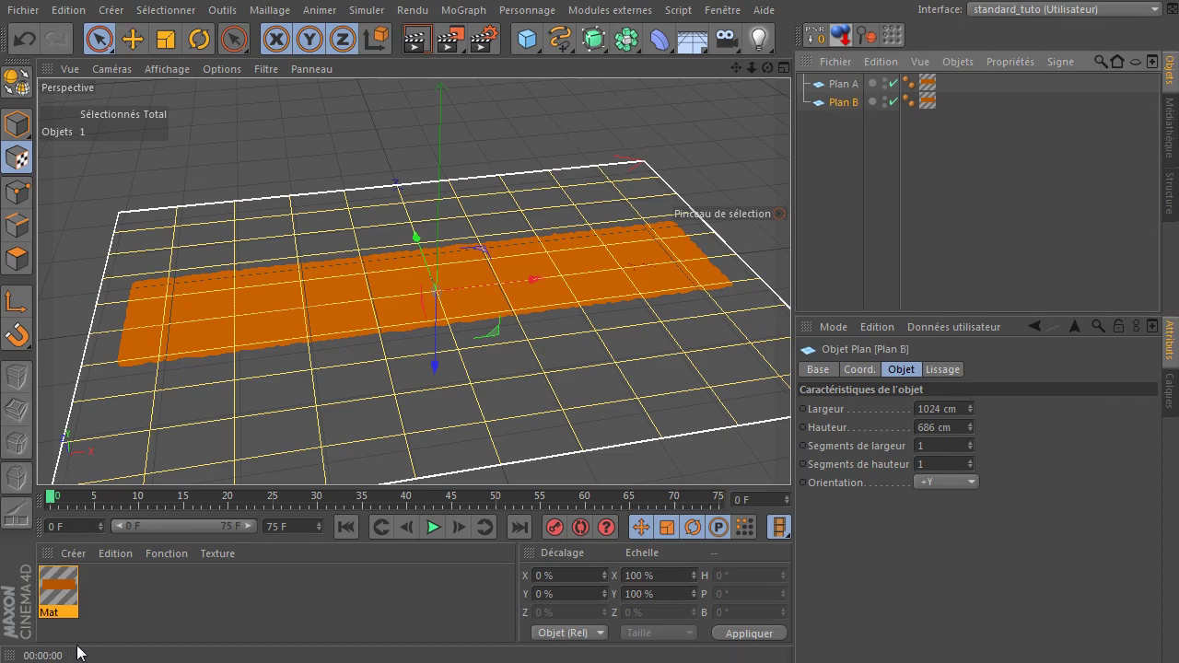
left_click(57, 620)
Rename the material A and duplicate it into a copy named B.
key("shift+a")
left_click(118, 615)
left_click(56, 600)
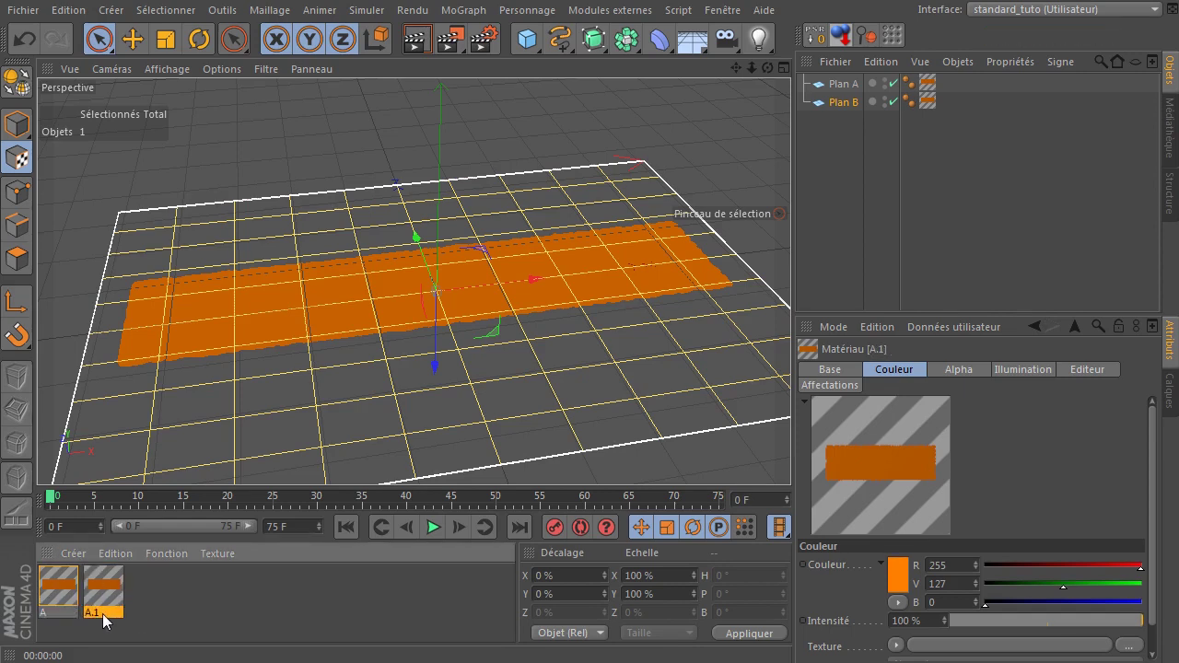
left_click(108, 621)
key("shift+b")
Invert material B's transparency mask and apply it to Plan B.
left_click(168, 602)
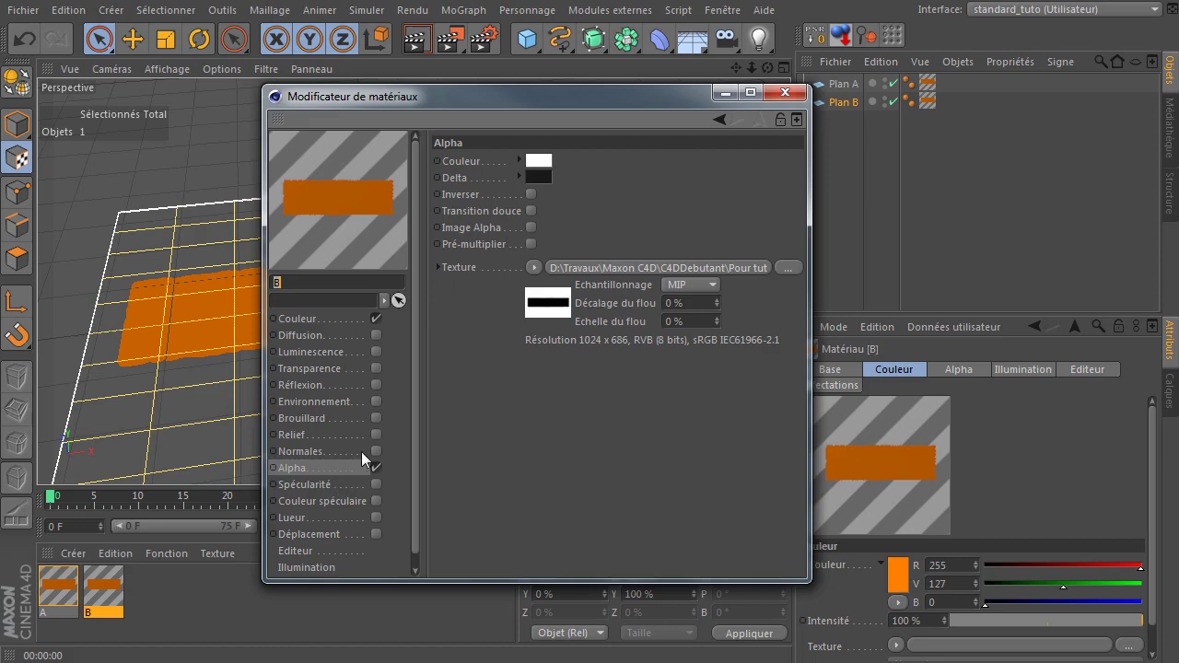
left_click(537, 199)
left_click(796, 105)
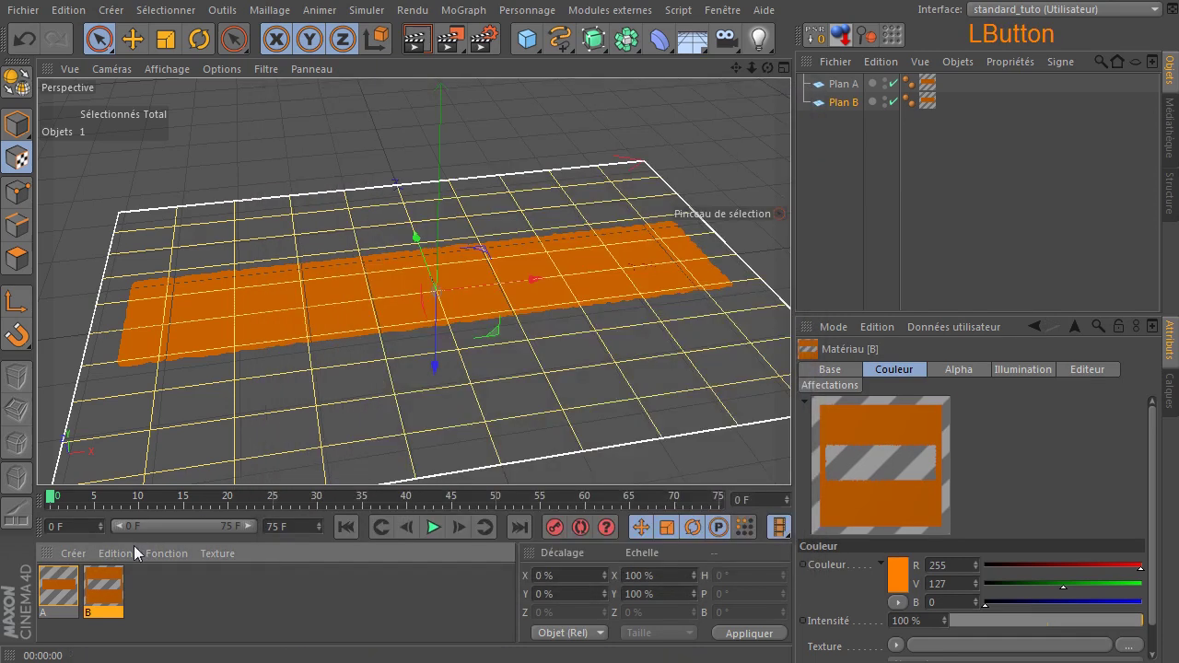
left_click(111, 595)
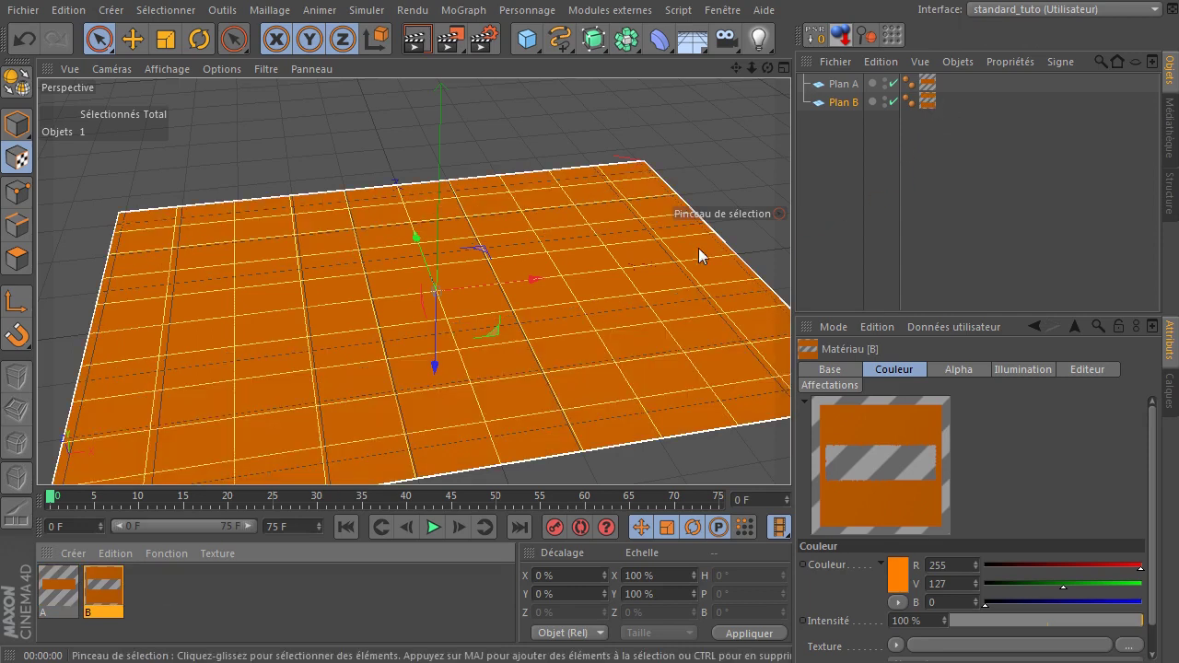
Test-render the view showing a ragged orange strip and check material B's colour channel.
left_click(417, 43)
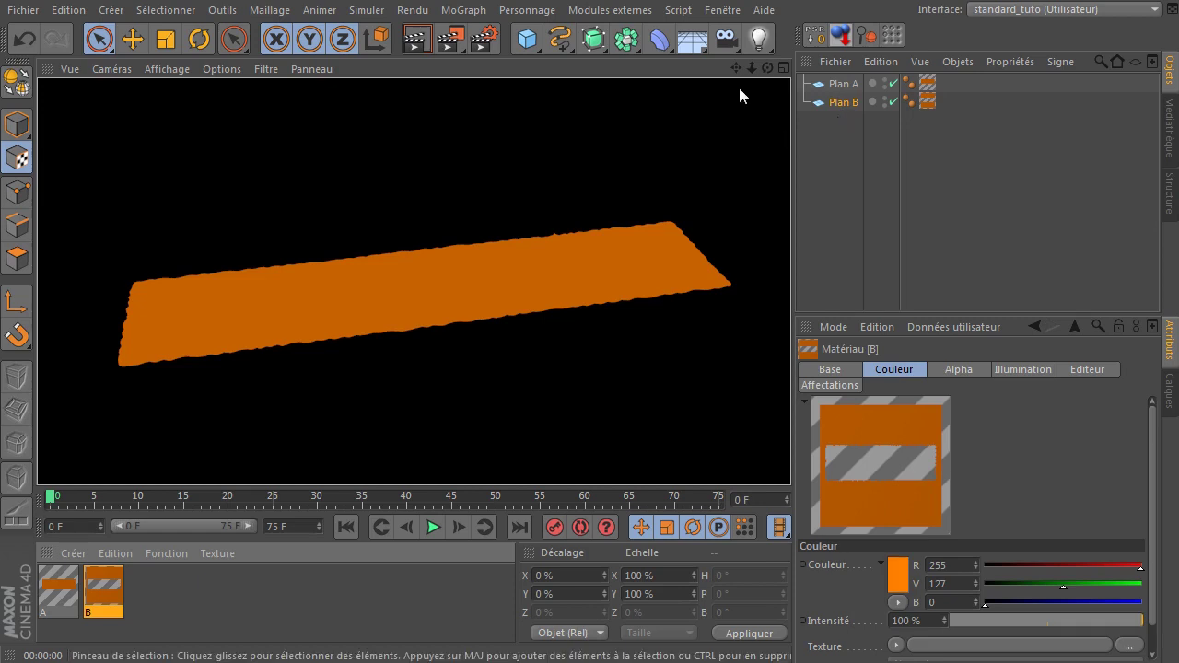
left_click(758, 78)
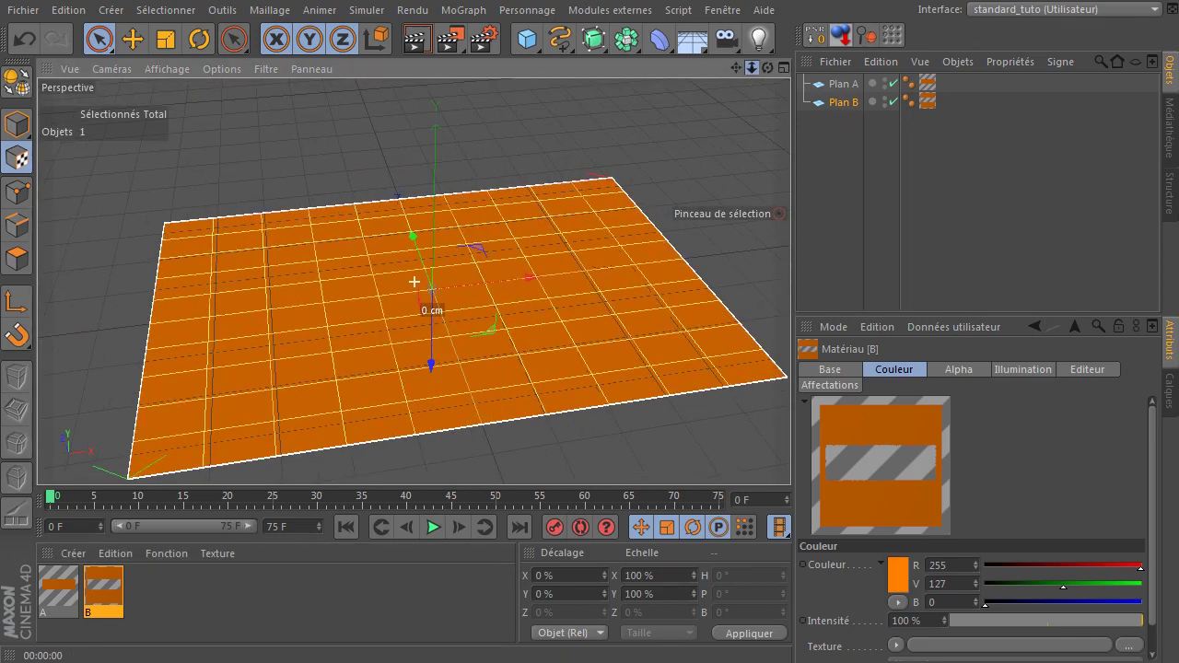
left_click(417, 42)
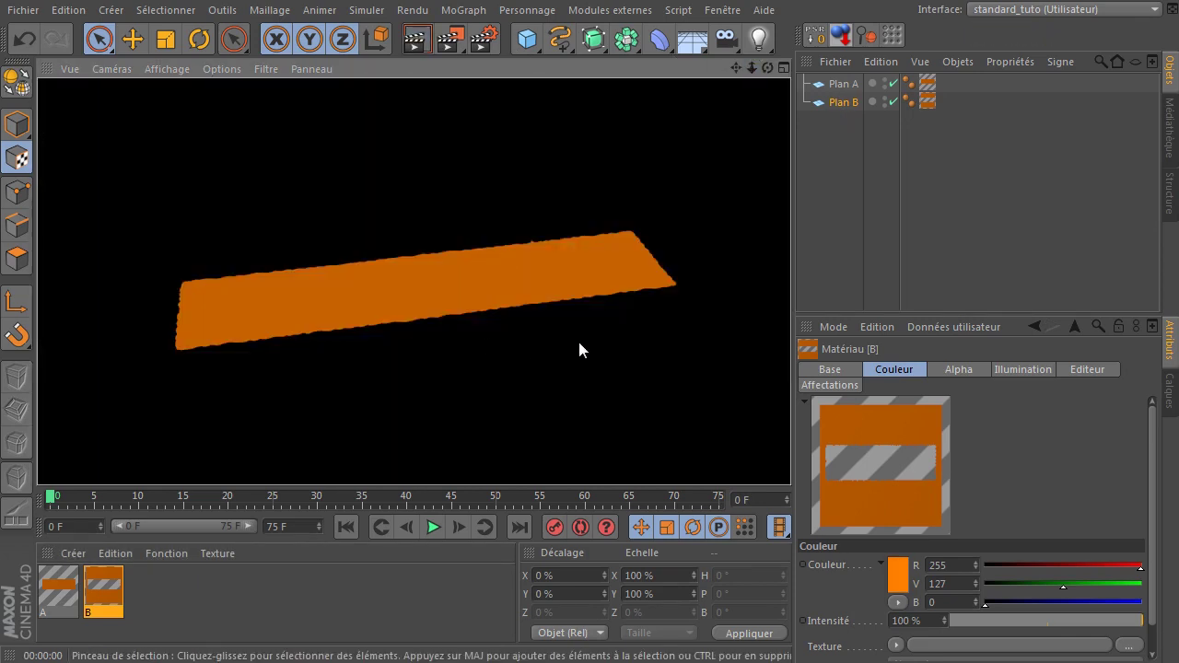
left_click(933, 107)
left_click(845, 109)
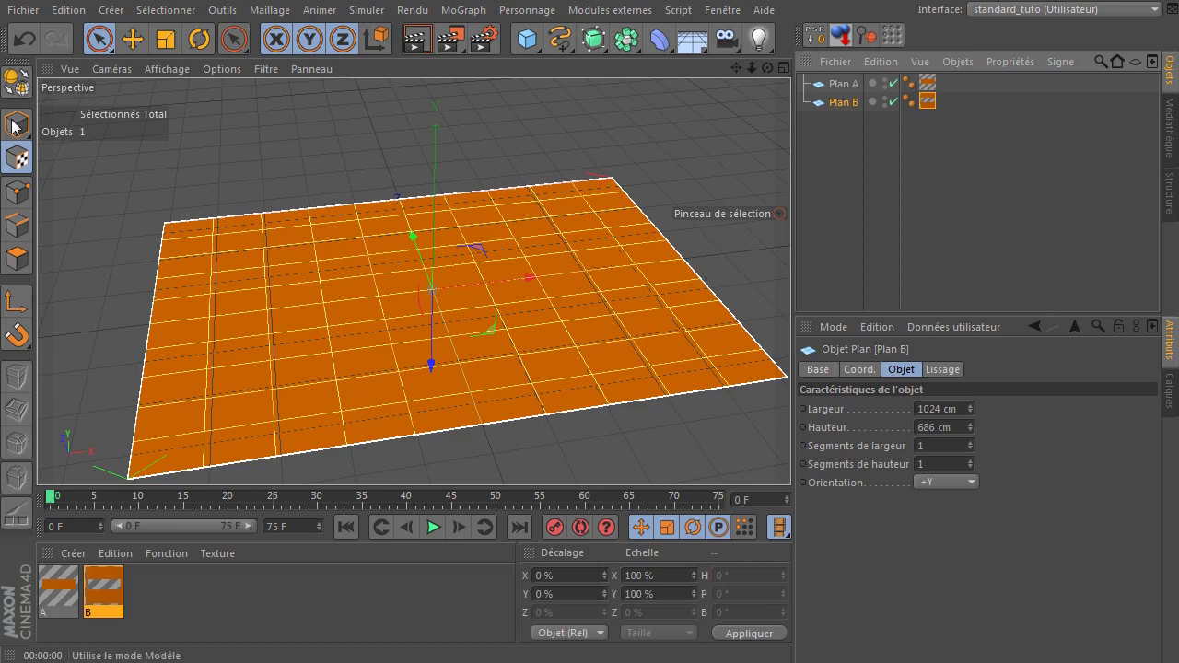
Set Plan B's Y position to 0.001 cm and render to check the result.
left_click(17, 132)
left_click(133, 44)
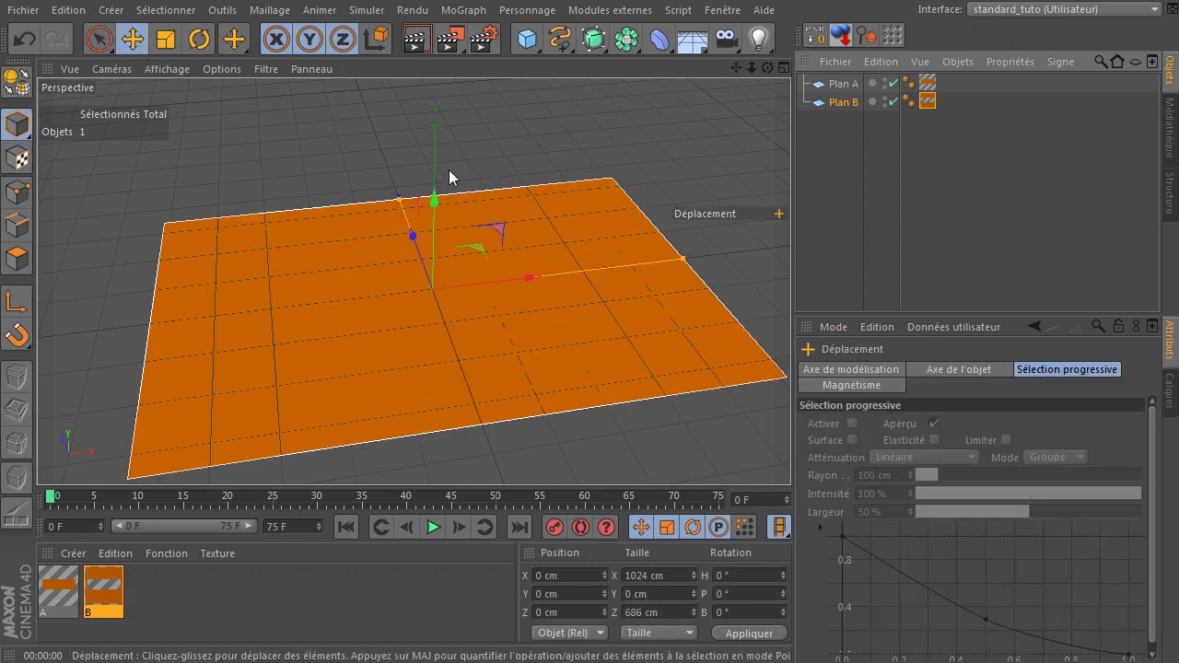
left_click(442, 206)
left_click(416, 45)
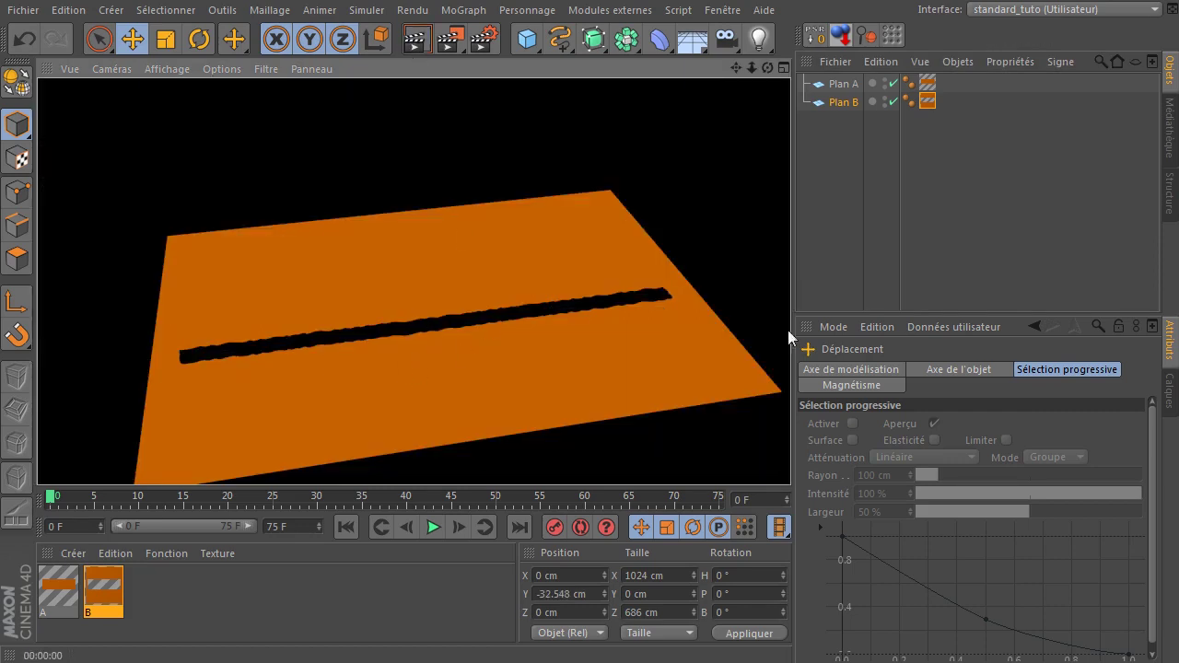
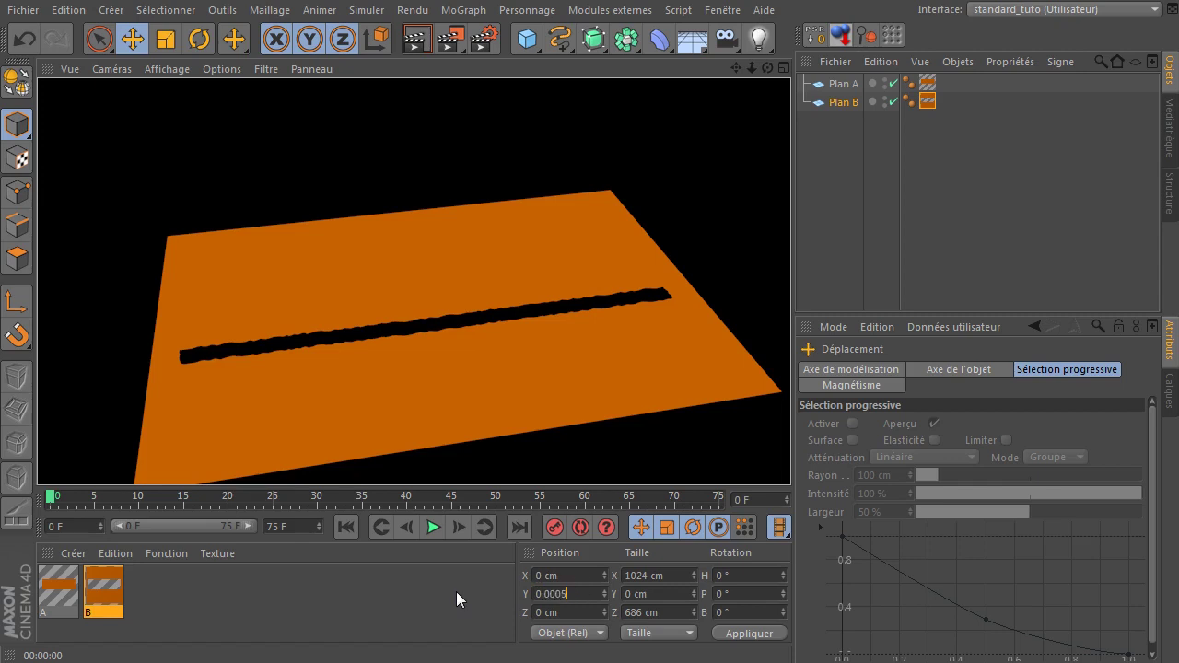
key("Return")
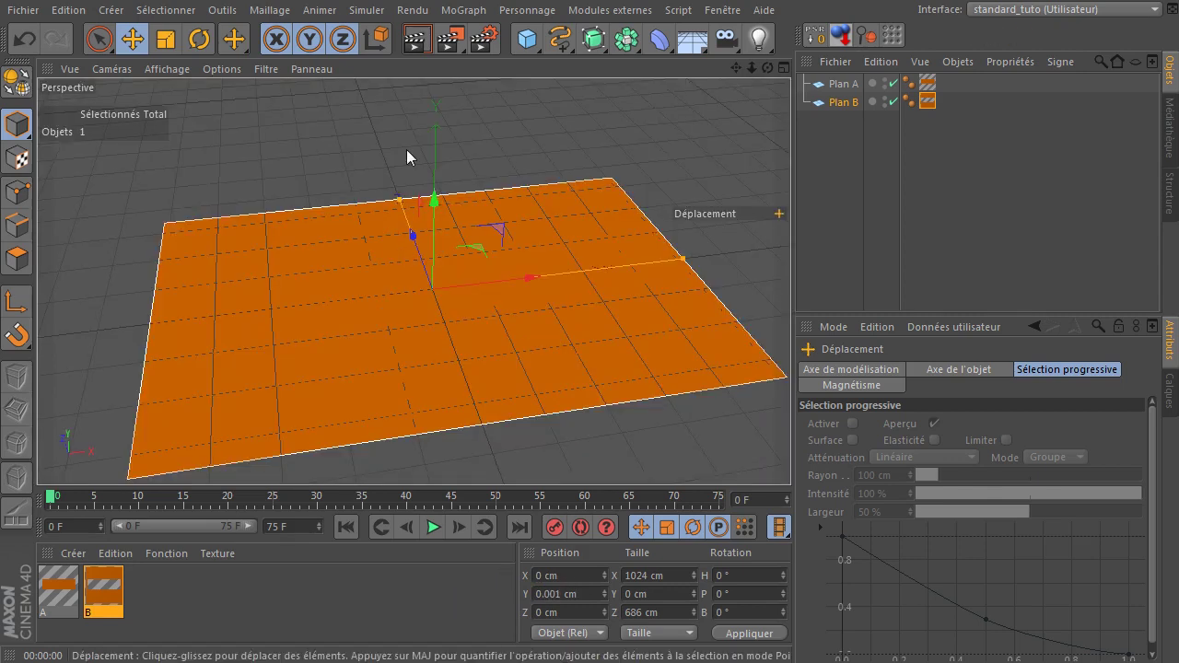
left_click(412, 49)
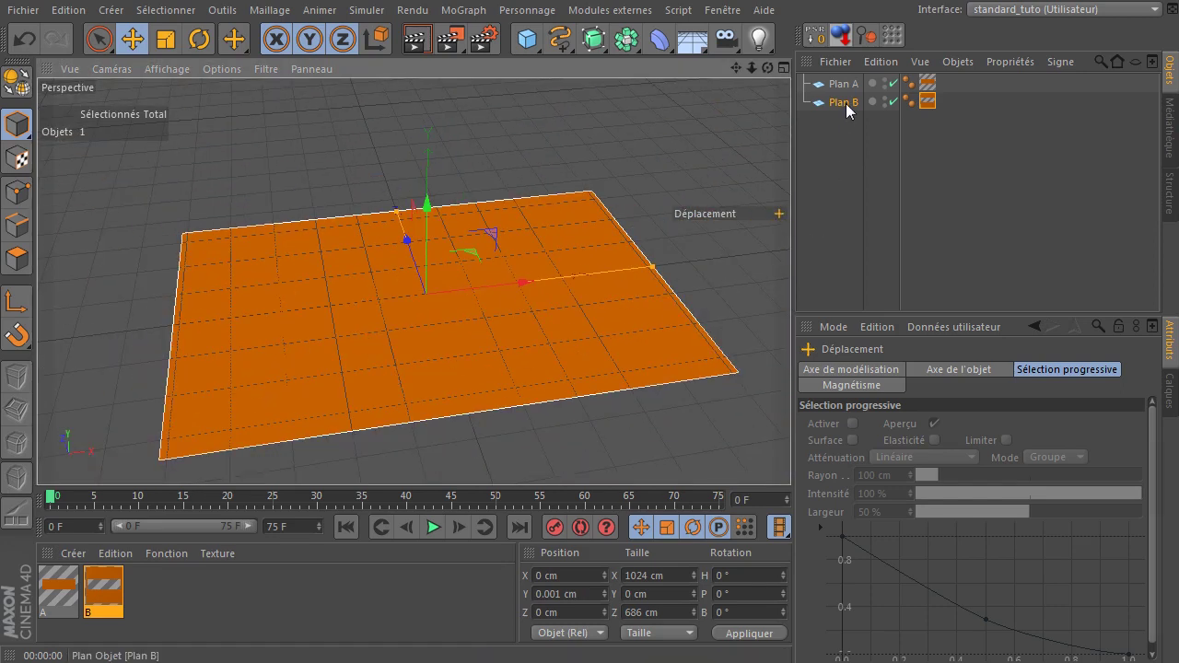
Hide Plan B in the viewport so only Plan A's orange strip shows.
left_click(853, 110)
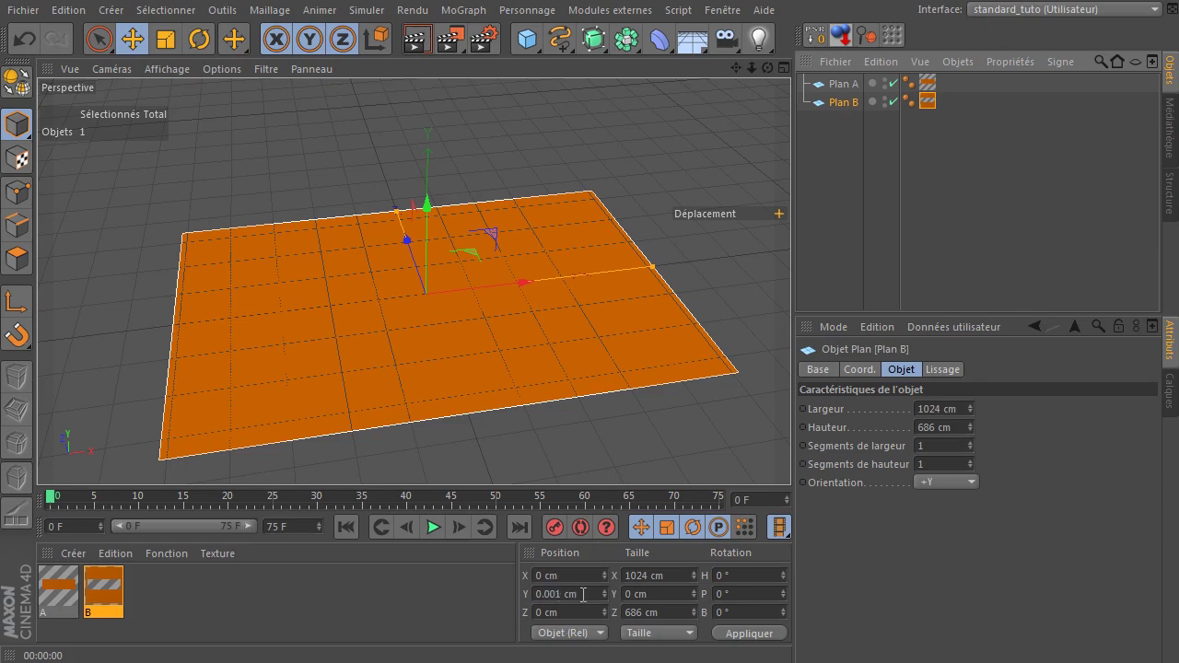
left_click(427, 44)
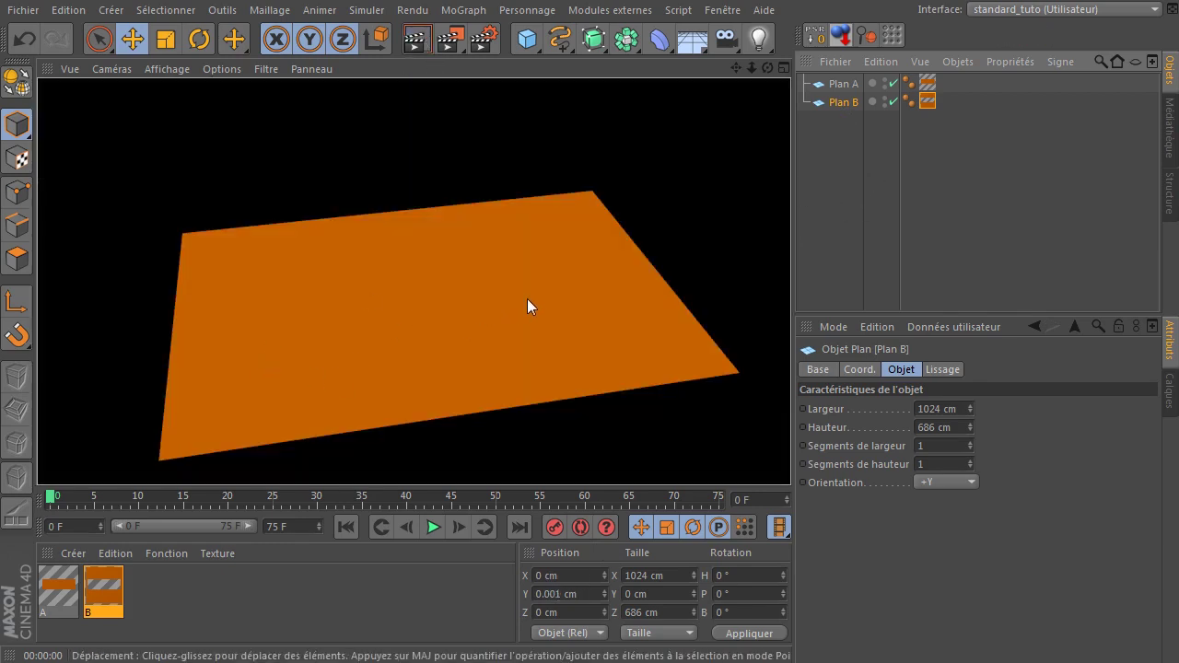
left_click(840, 249)
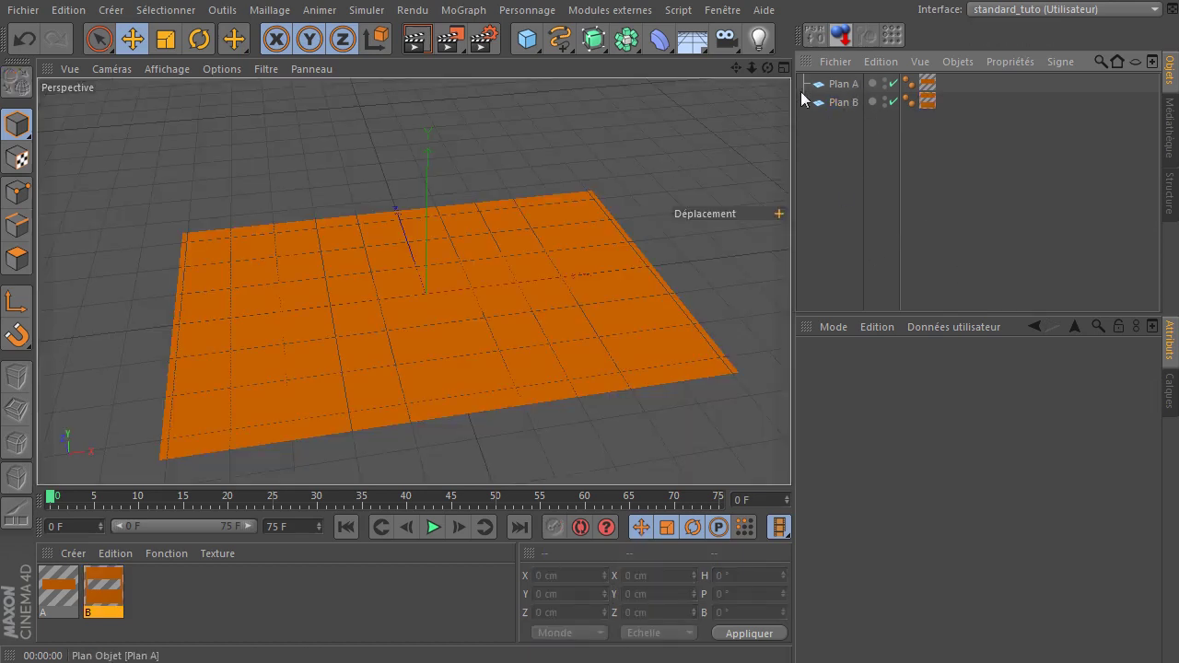
left_click(828, 88)
left_click(159, 72)
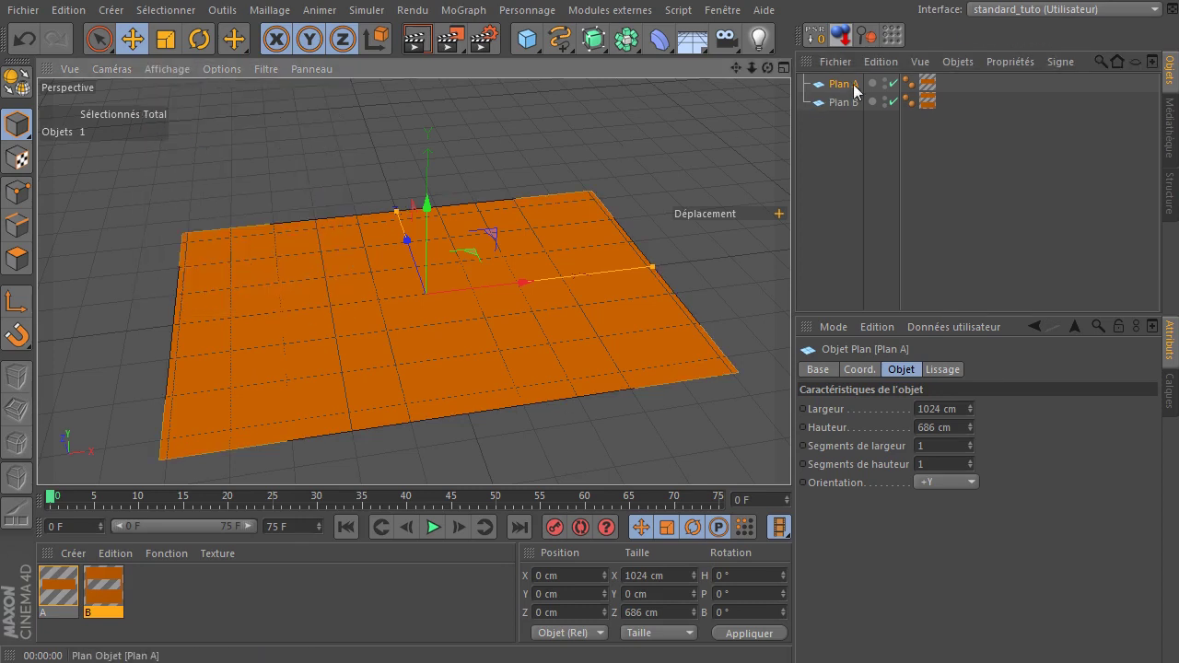
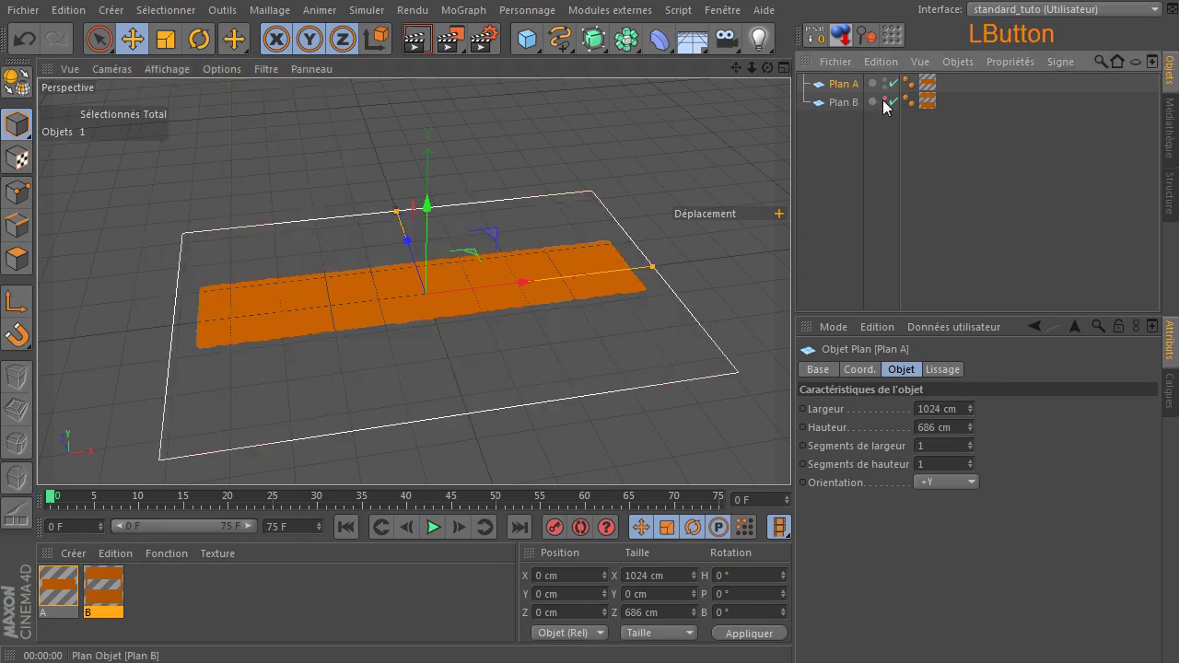
left_click(838, 89)
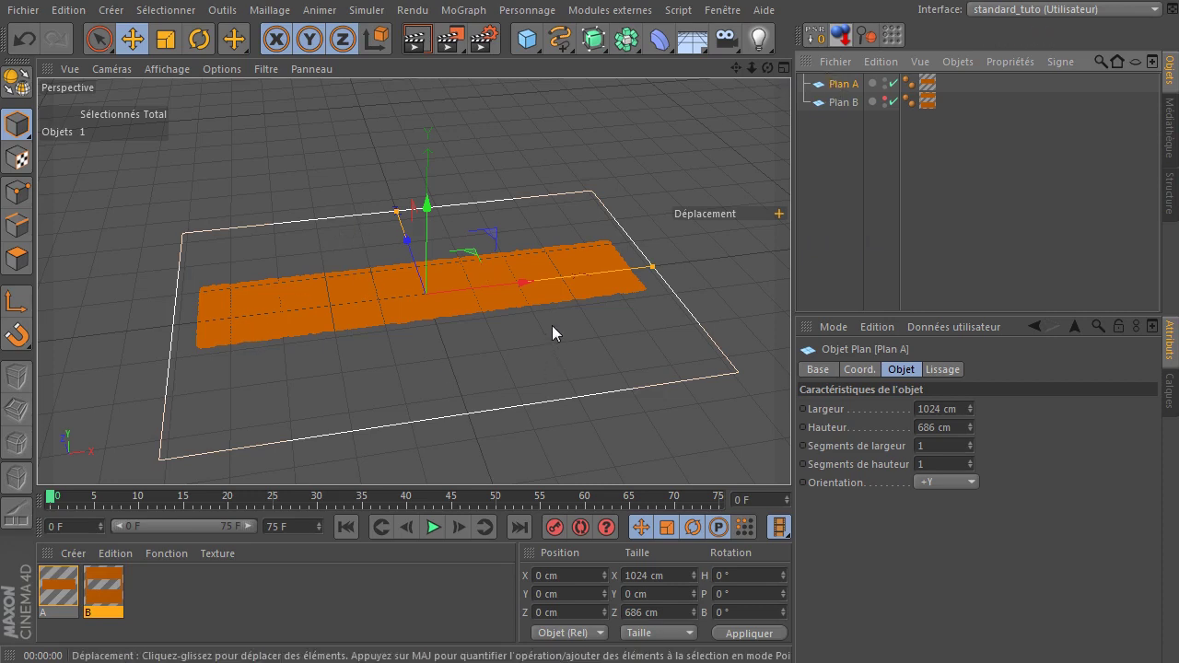
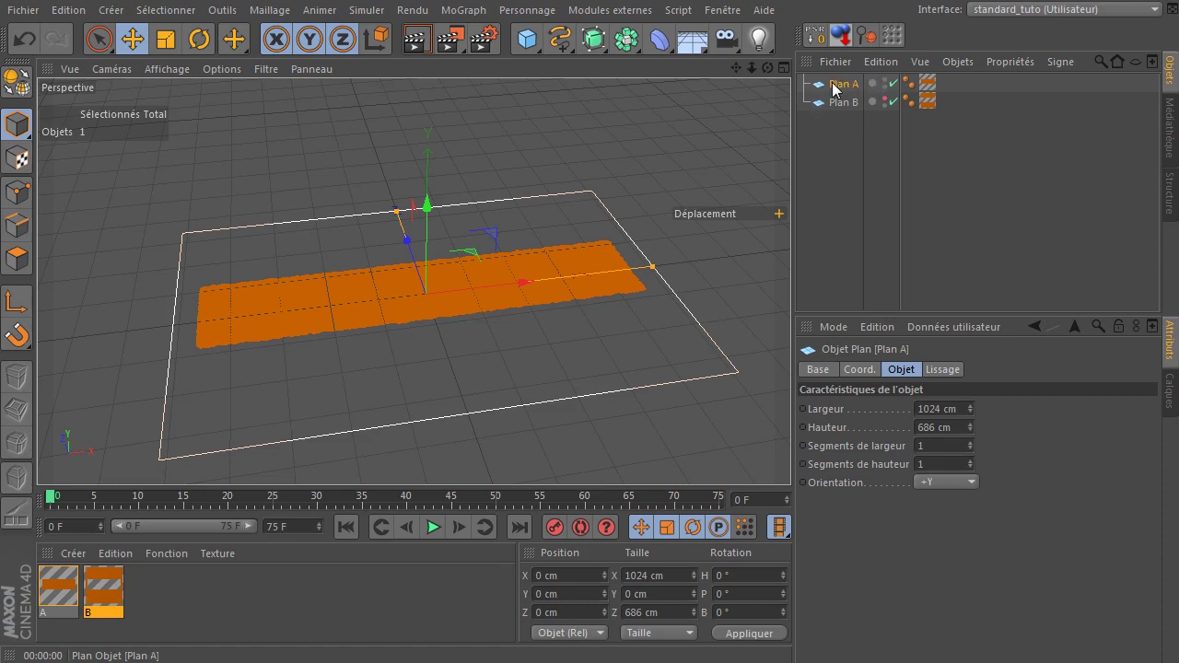
Set Plan A's width segments to 40 and deselect all objects.
left_click(839, 90)
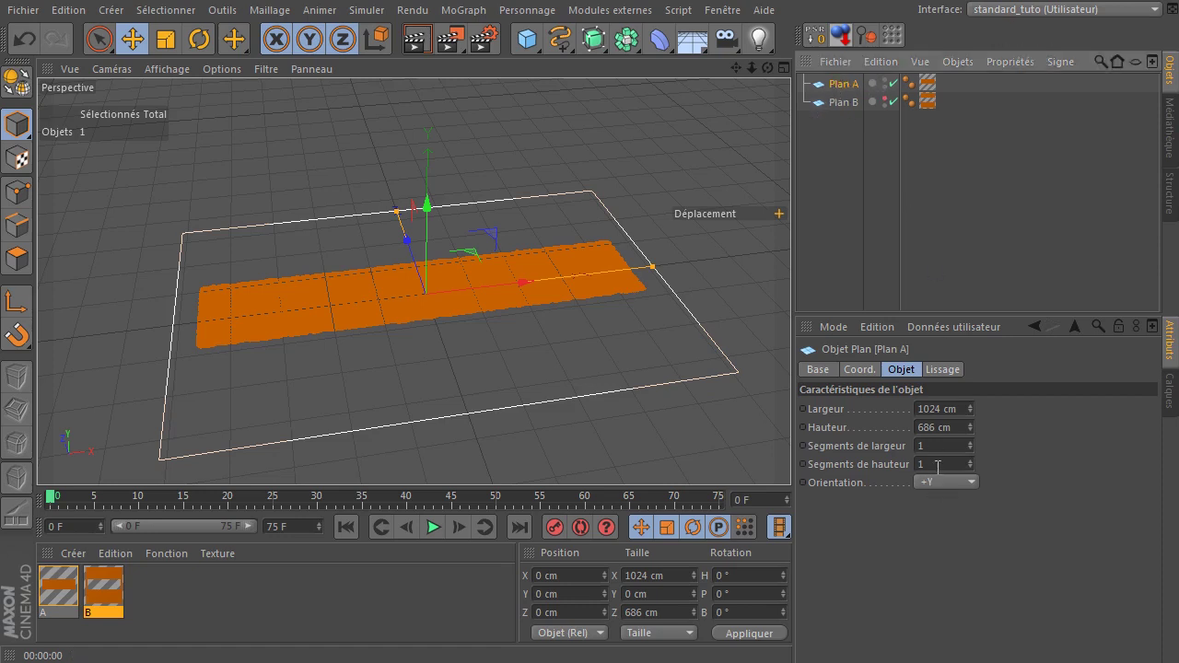
left_click(980, 452)
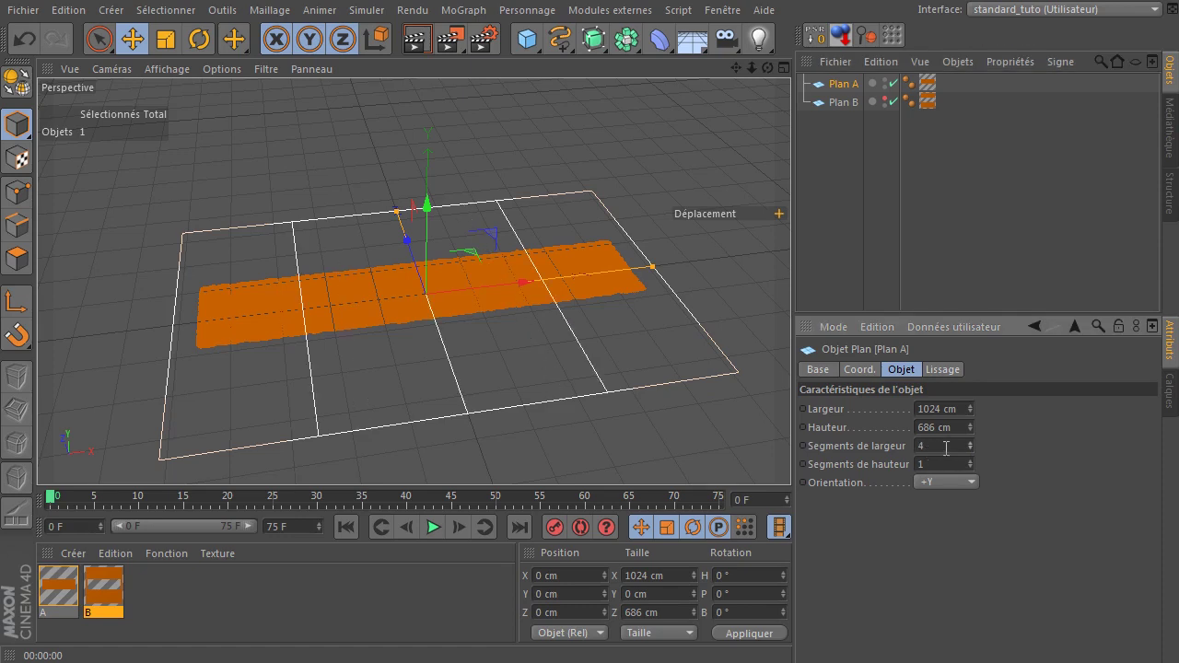
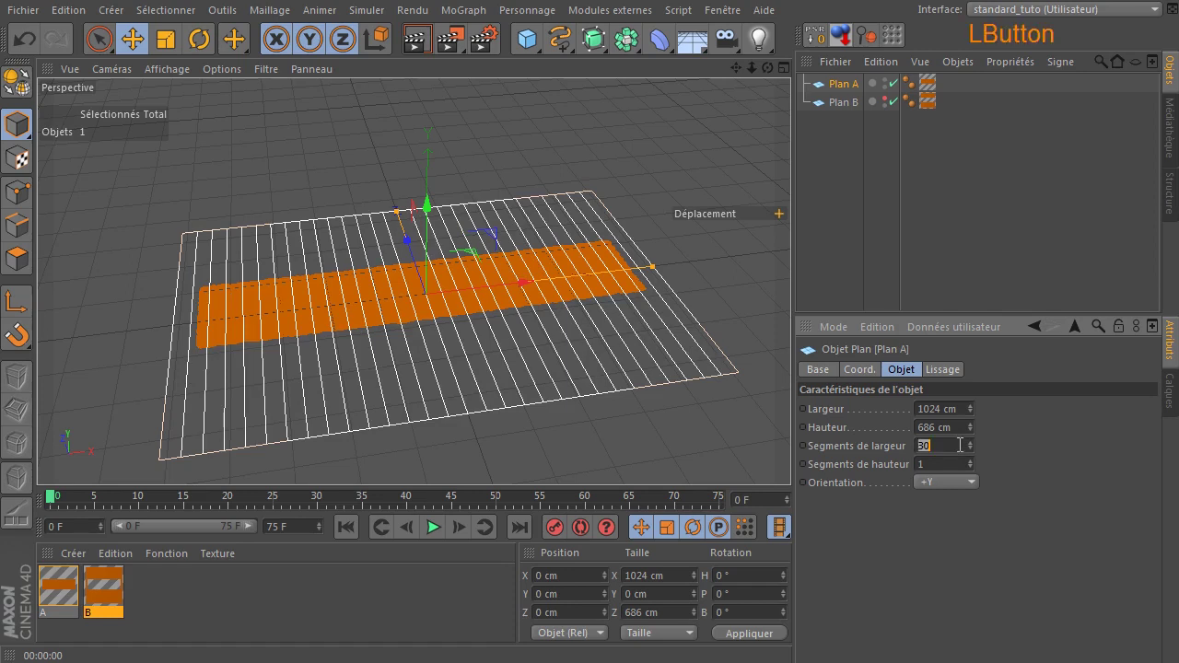
key("Return")
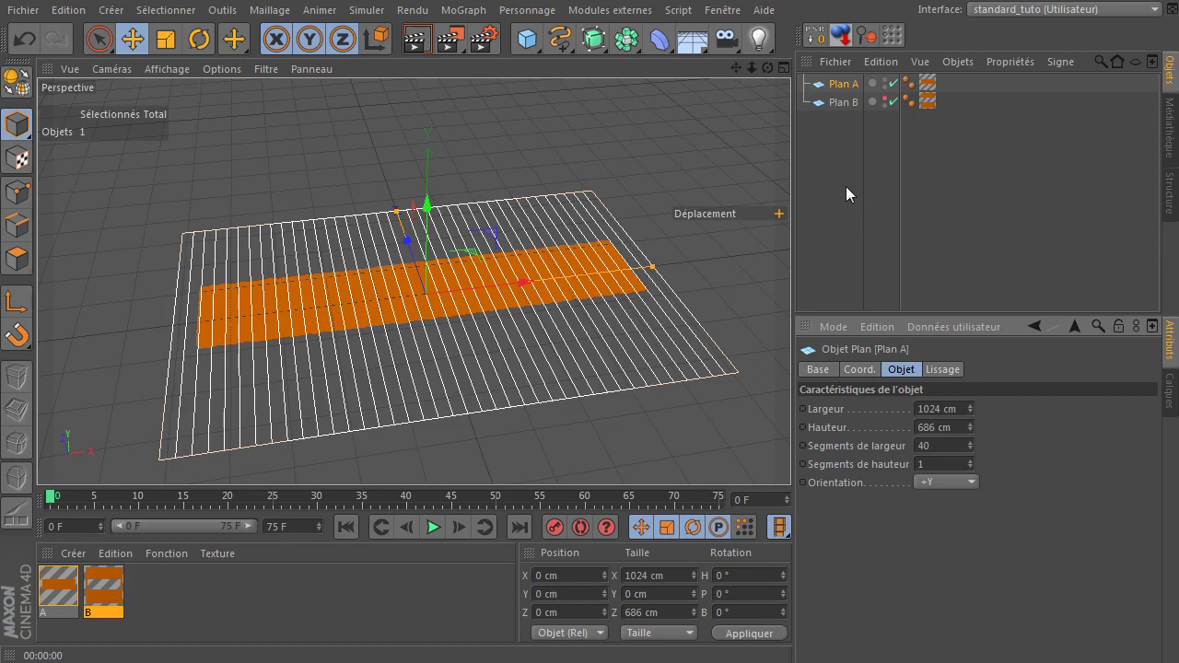
left_click(853, 192)
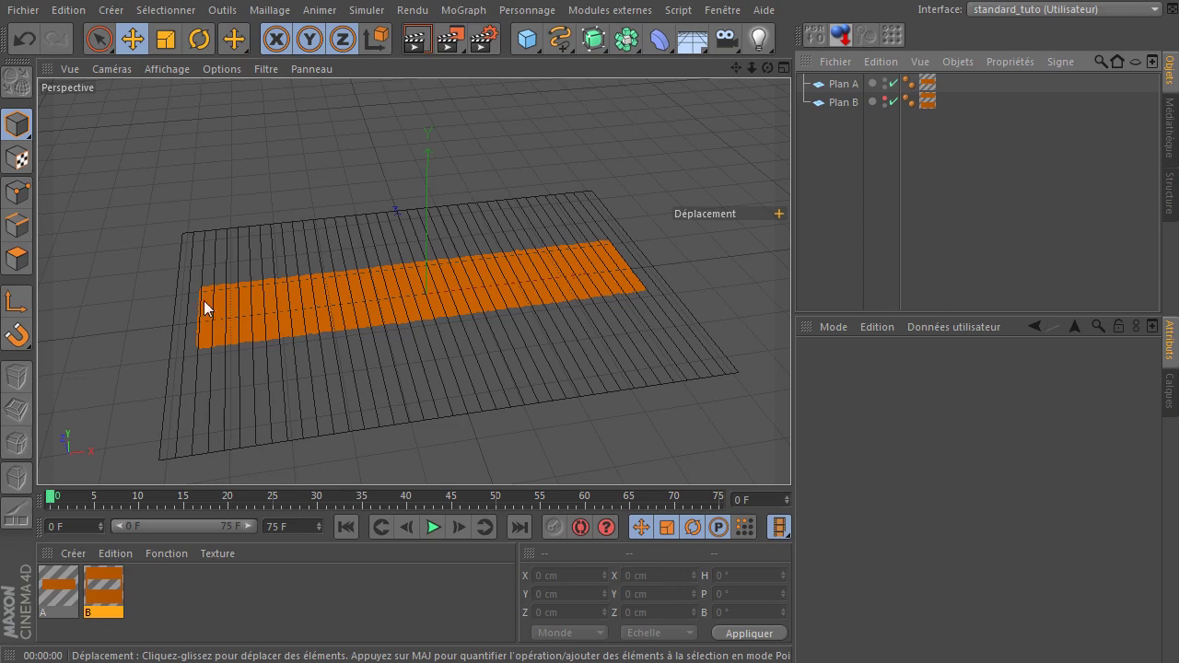
Add a Bend (Incurvation) deformer with 65° strength and Y-length preservation on.
left_click(660, 50)
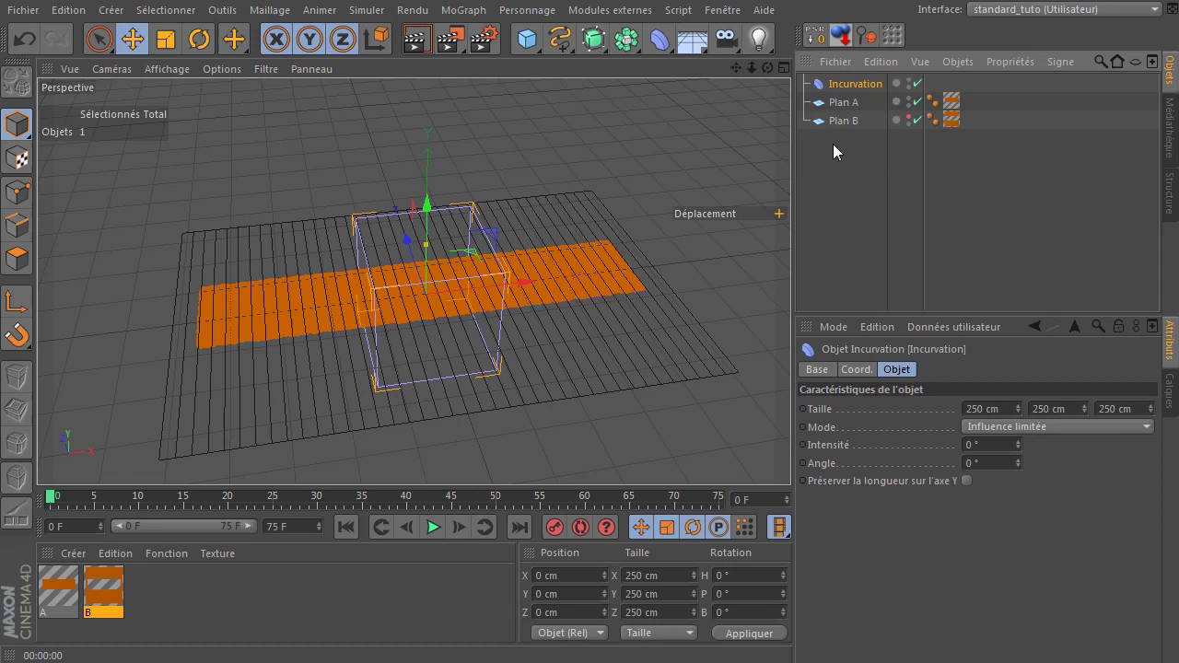
left_click(852, 86)
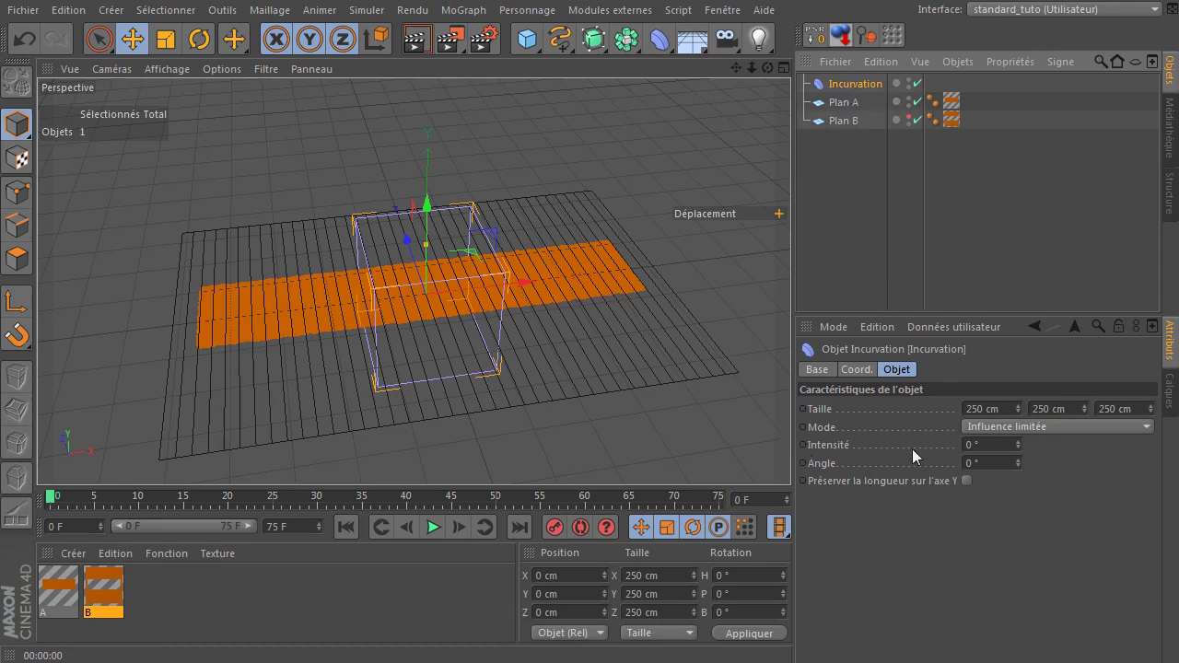
left_click(1021, 453)
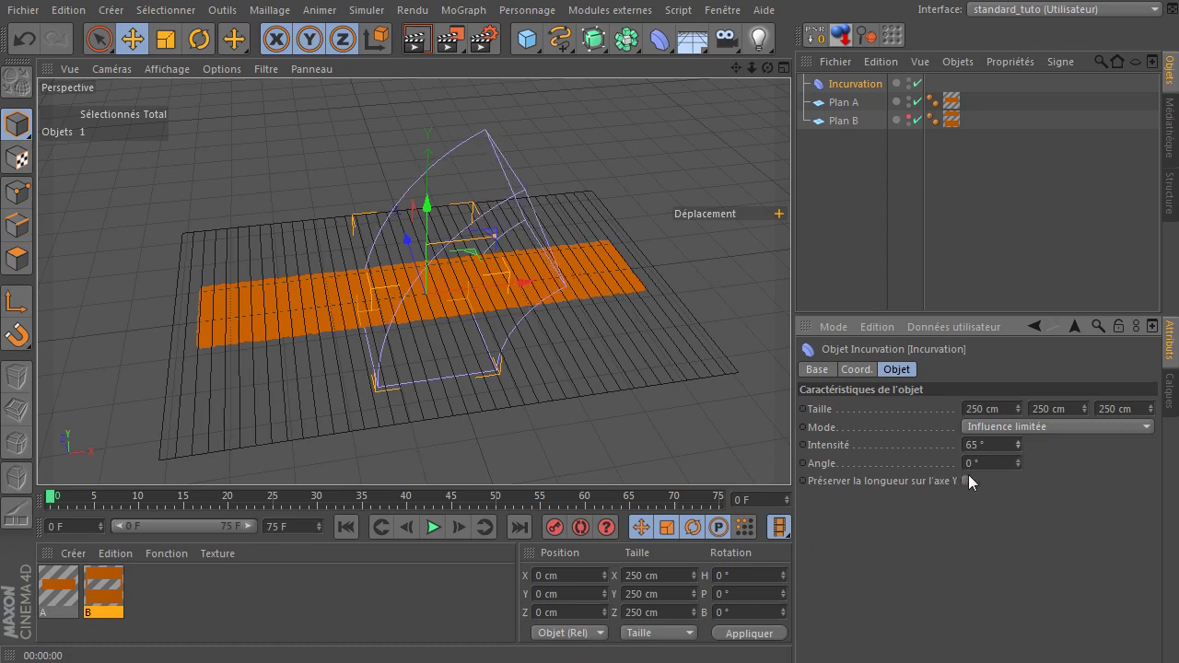
left_click(973, 486)
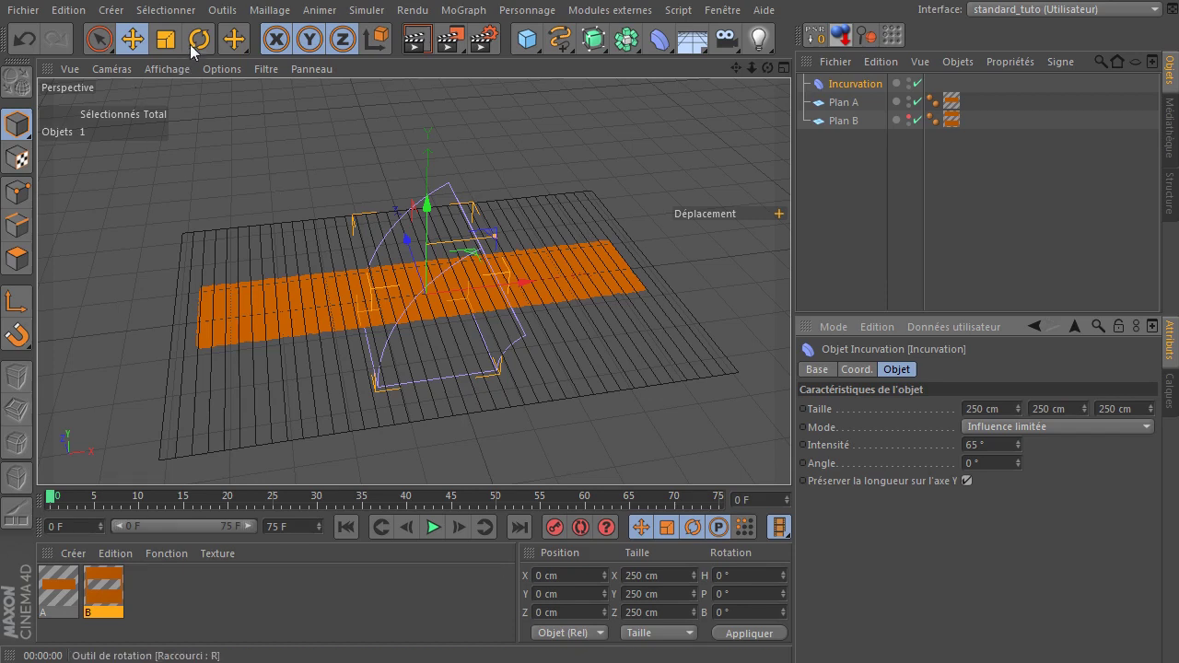
Rotate the bend deformer by −90° with the Rotate tool.
left_click(203, 48)
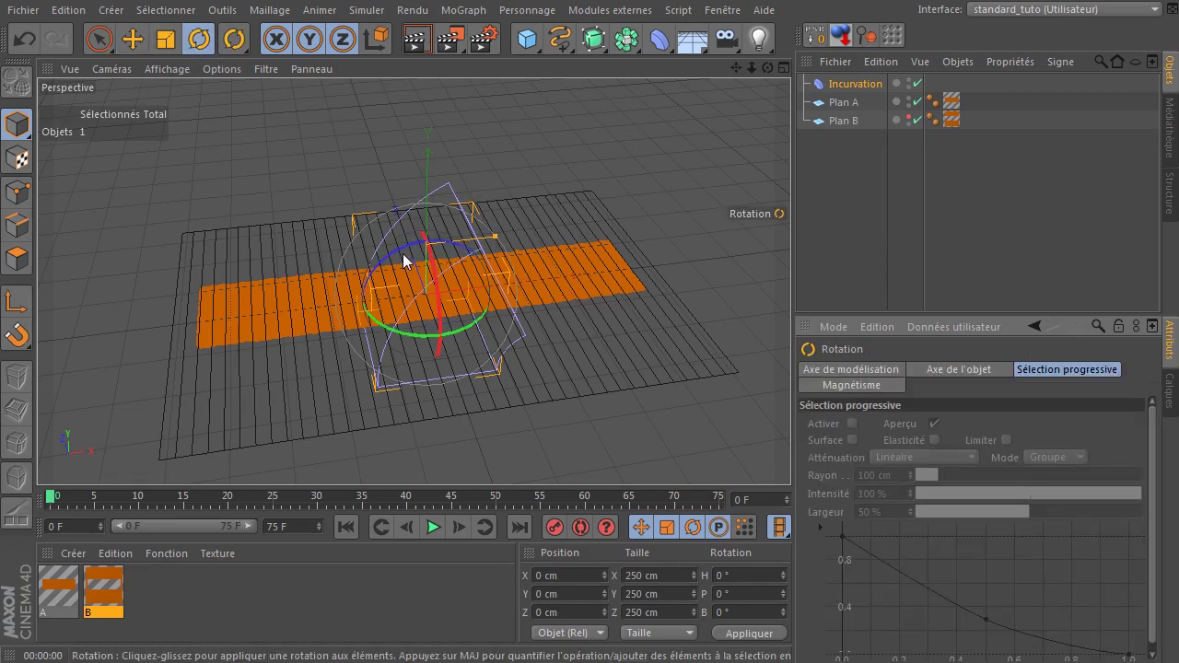
left_click(403, 255)
left_click(374, 320)
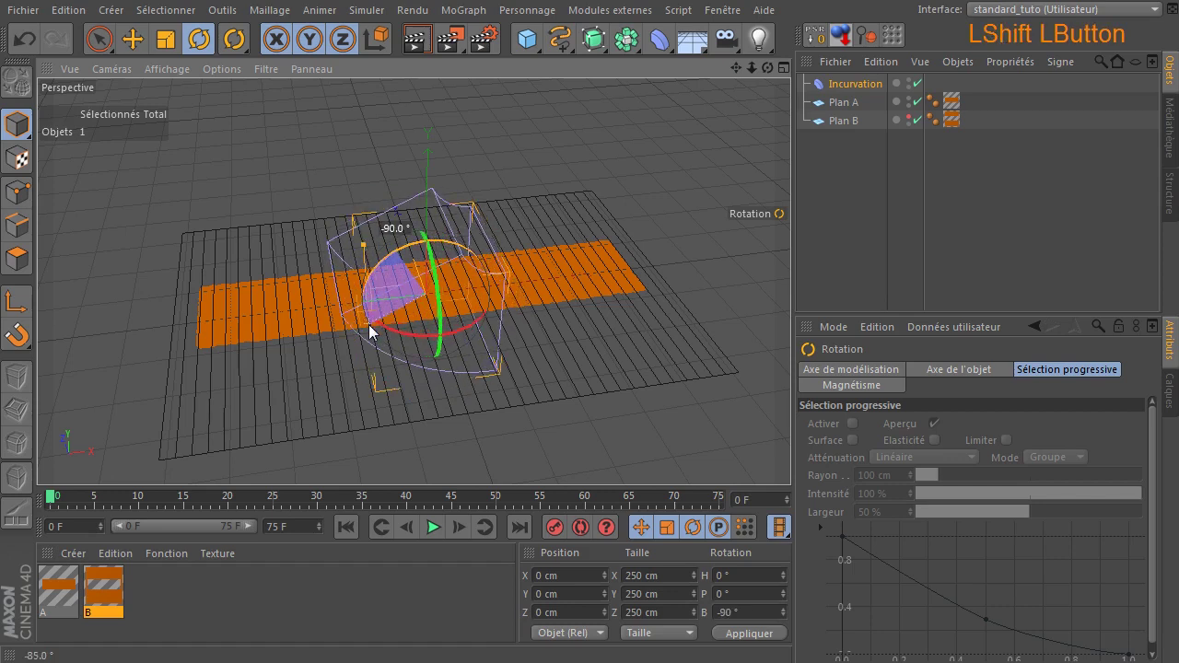
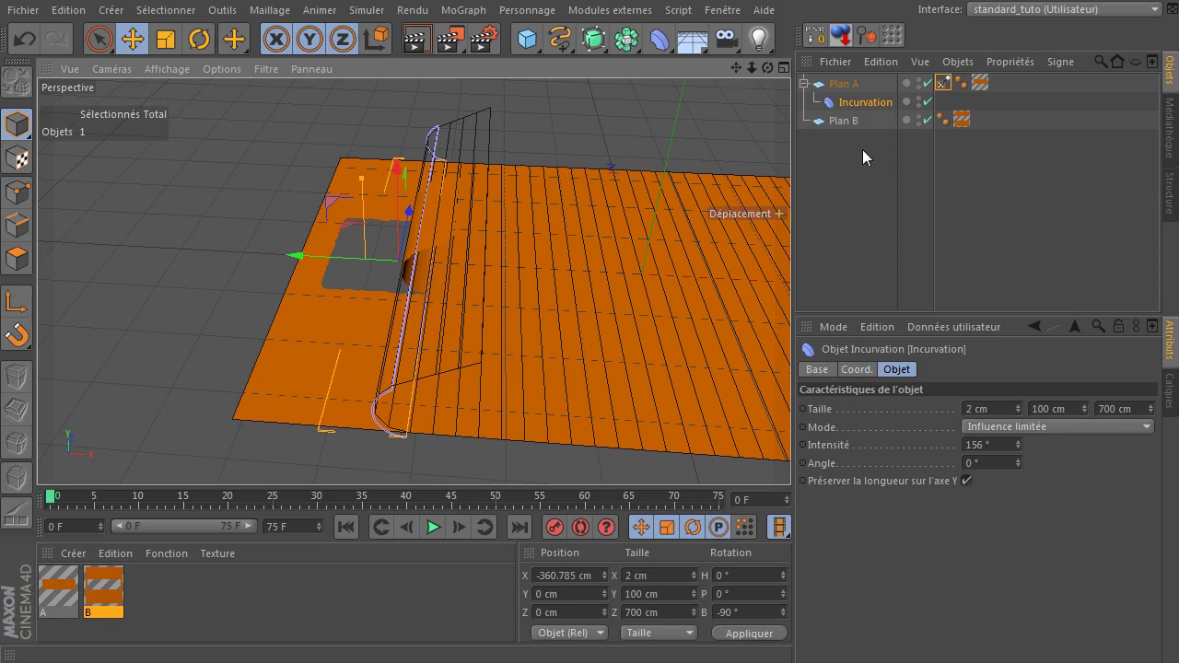
Duplicate Plan B and rename the copy Plan C.
left_click(863, 129)
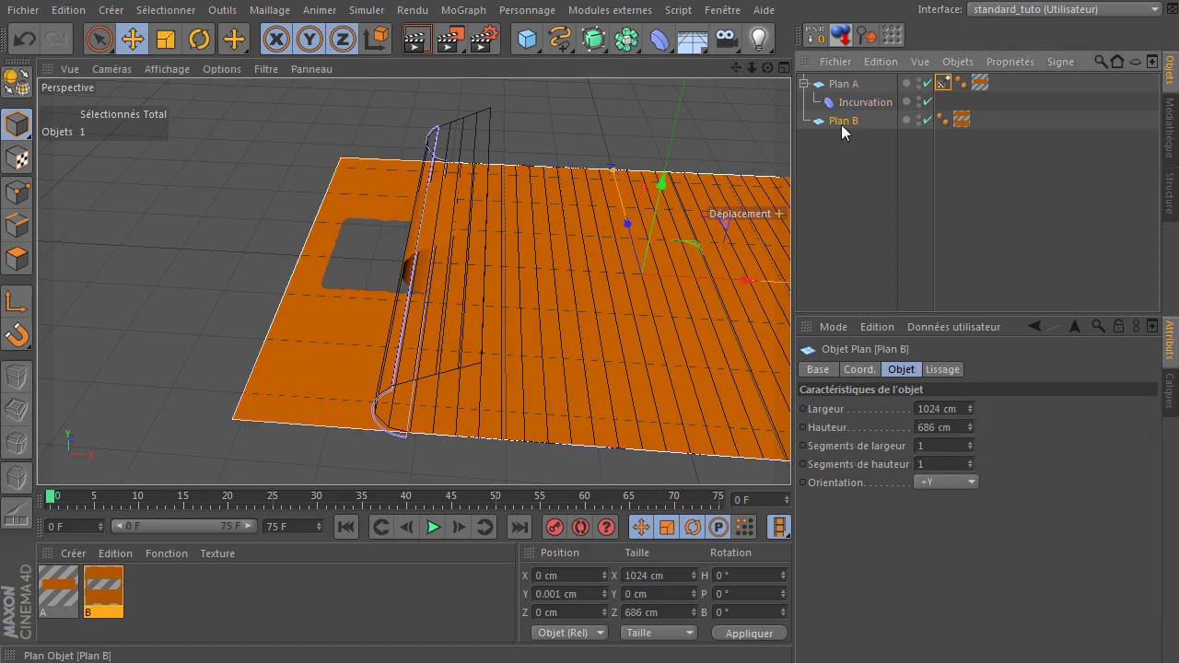
left_click(849, 132)
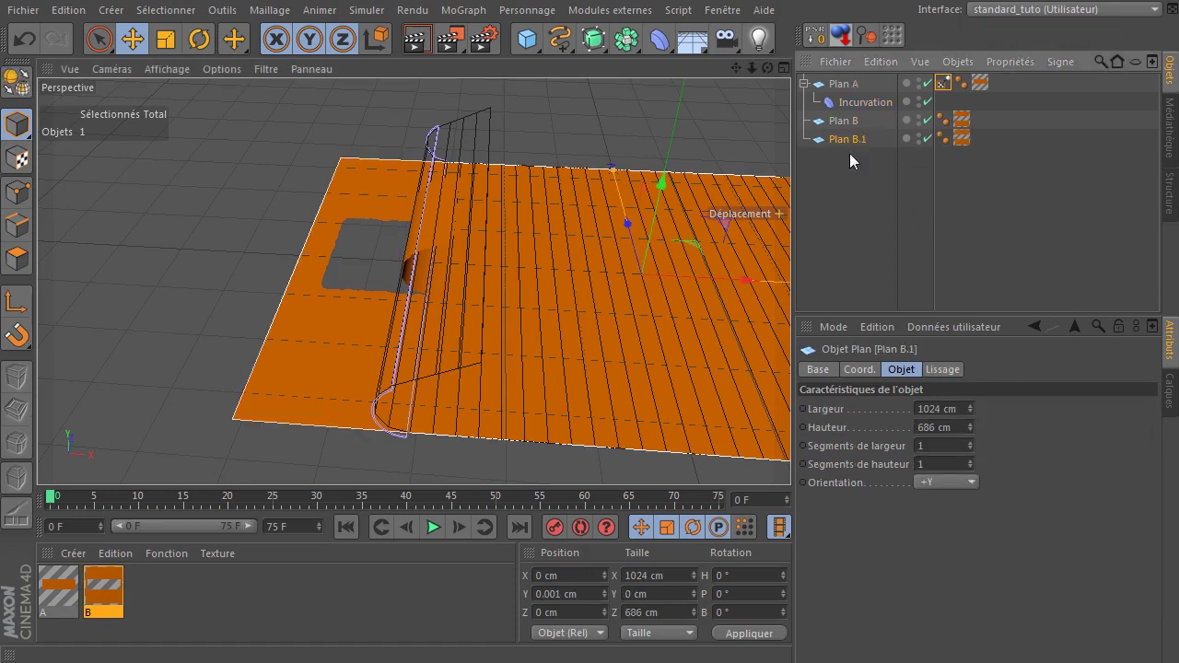
left_click(971, 150)
key("Delete")
left_click(863, 150)
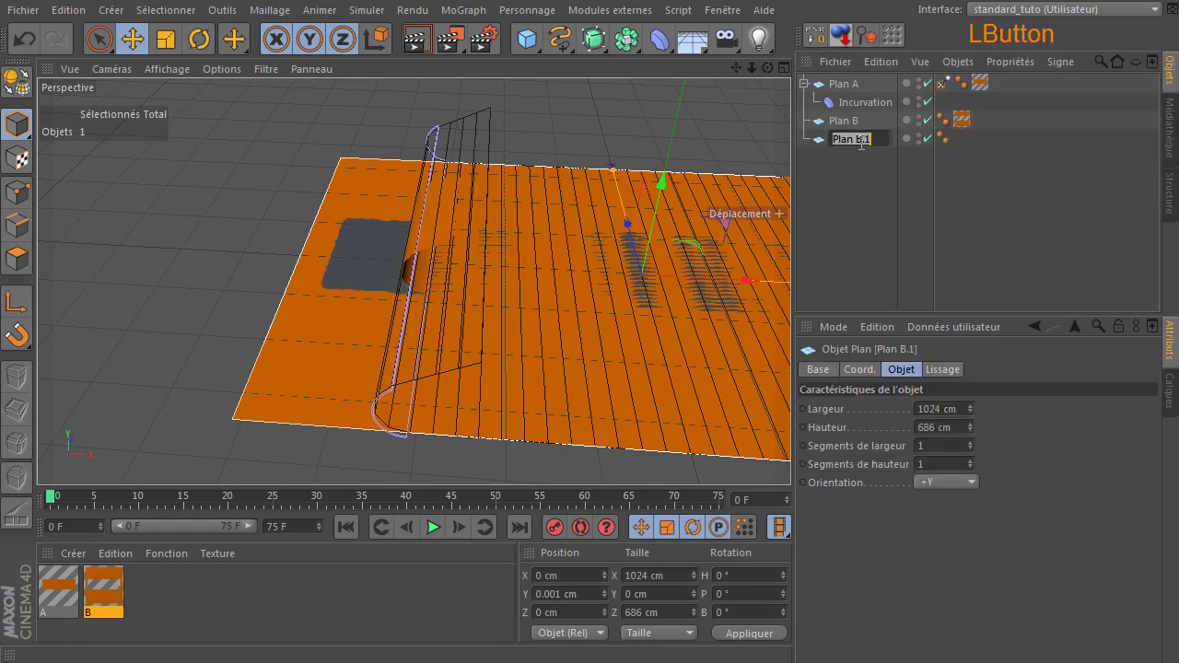
key("End")
key("BackSpace")
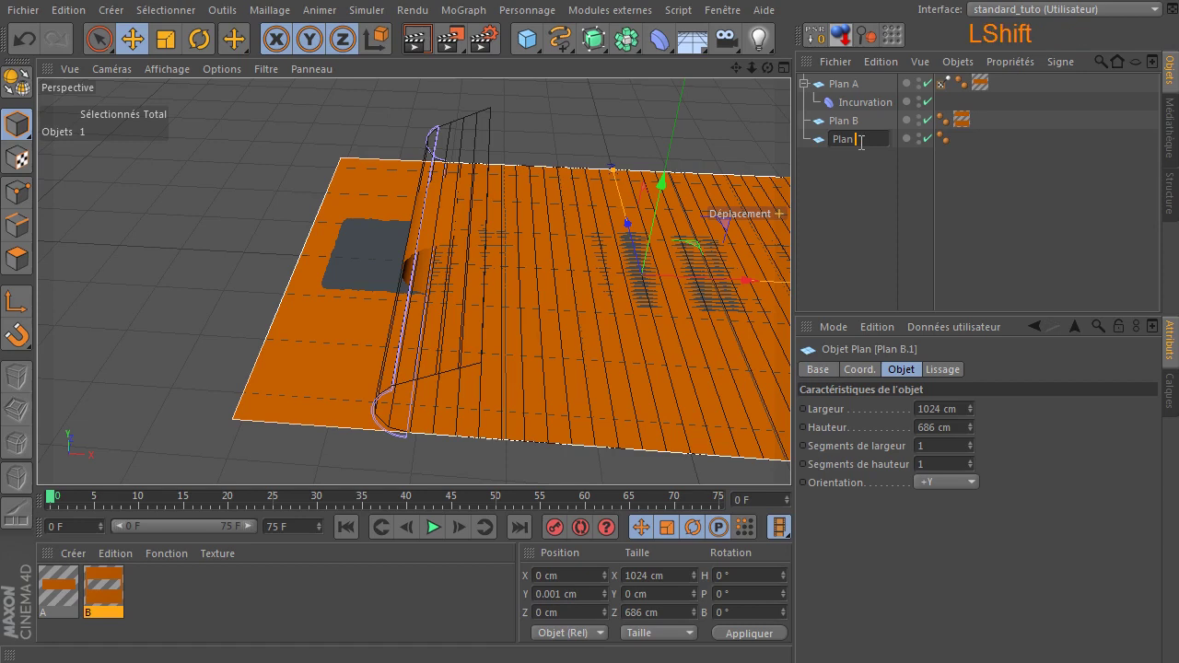
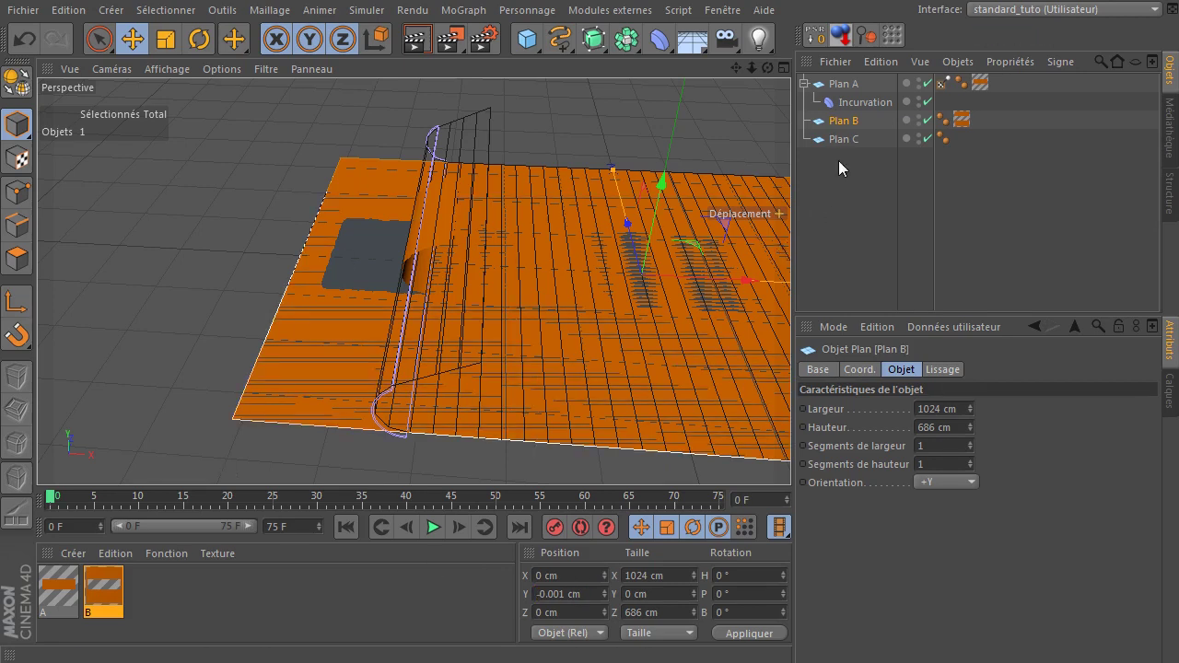
Give Plan C a vertical offset and render to check the overlapping planes.
left_click(848, 148)
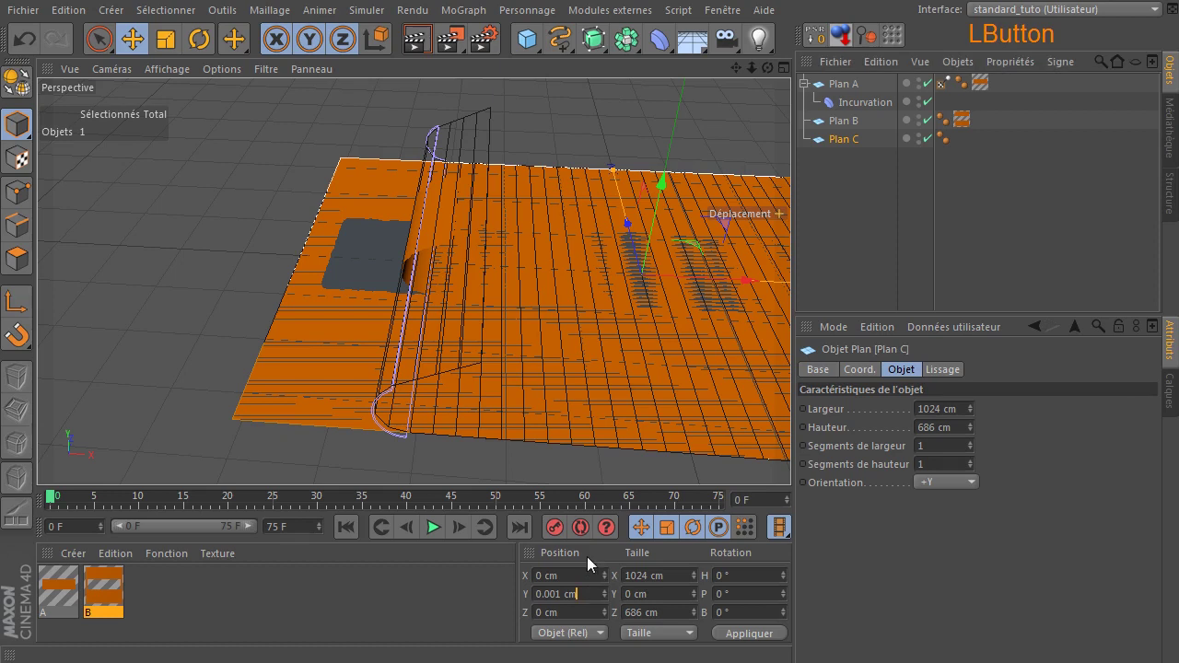
key("Home")
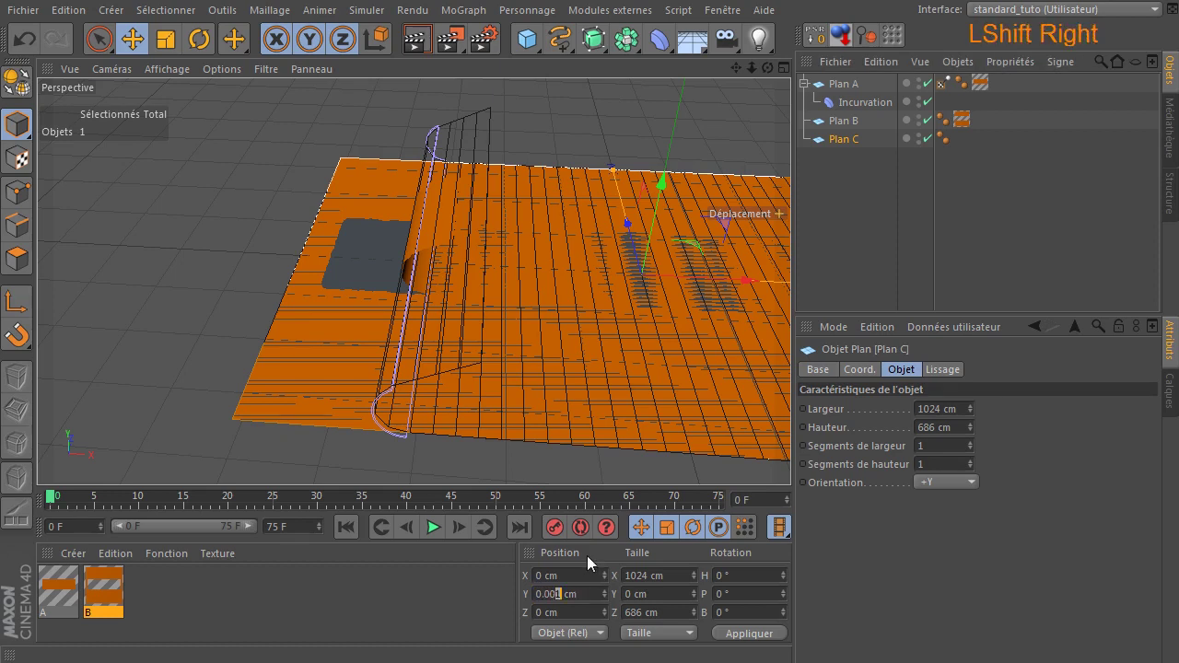
key("Return")
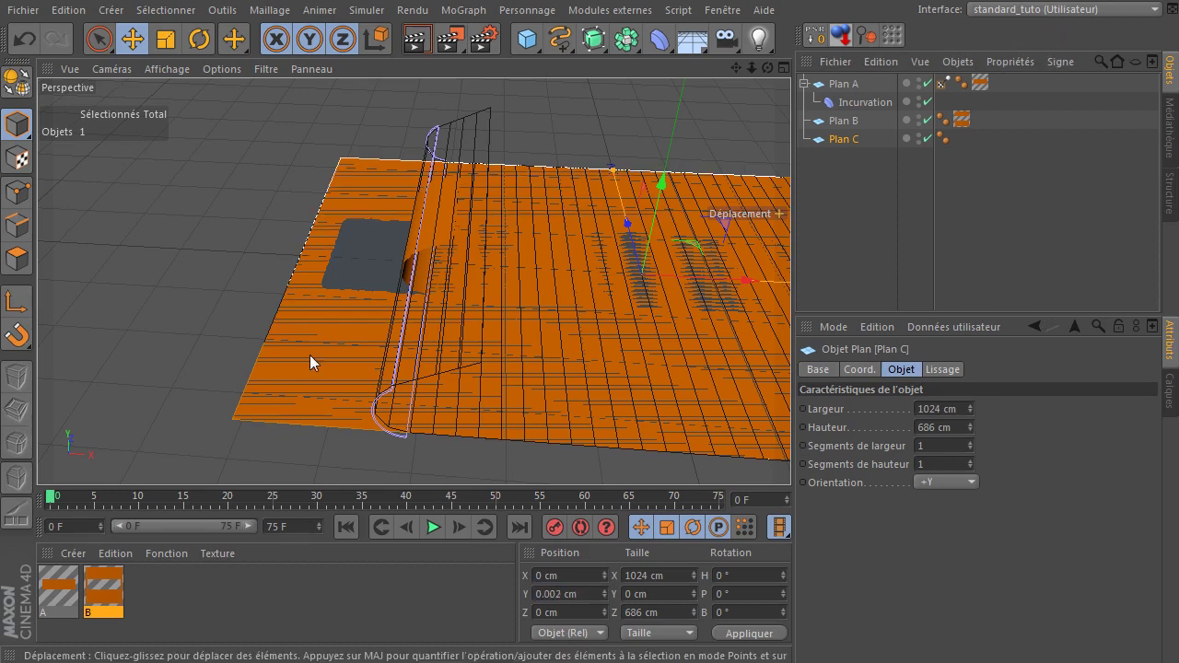
left_click(424, 45)
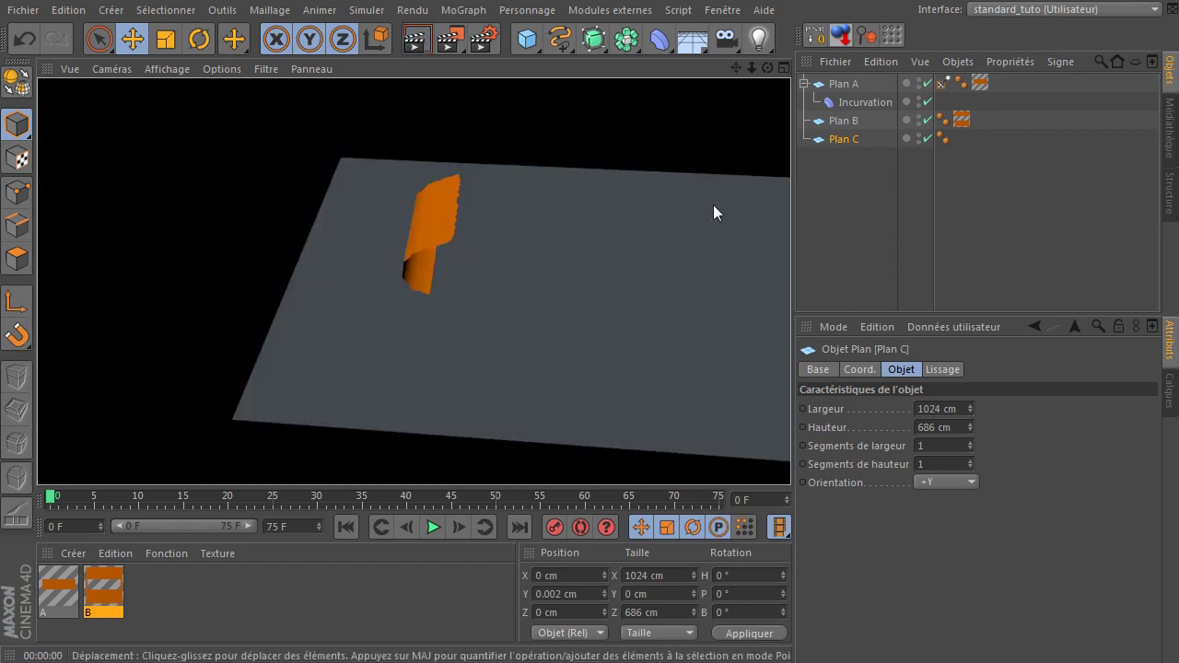
Adjust Plan B's Y offset and set Plan C to Y -0.002 cm.
left_click(861, 129)
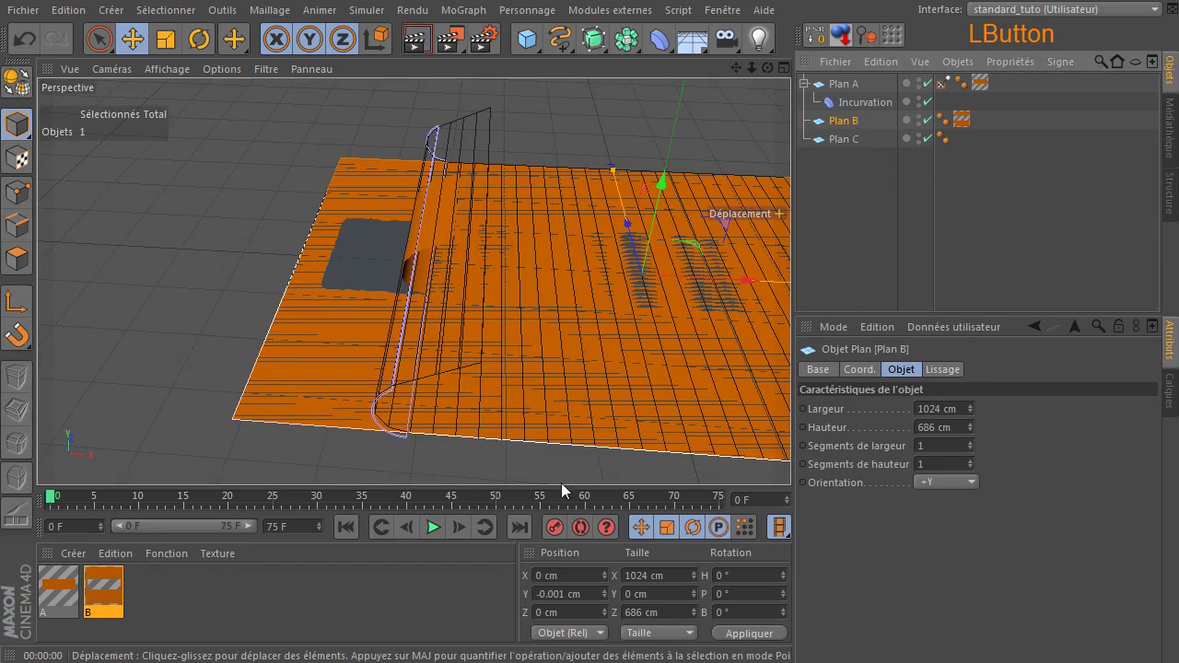
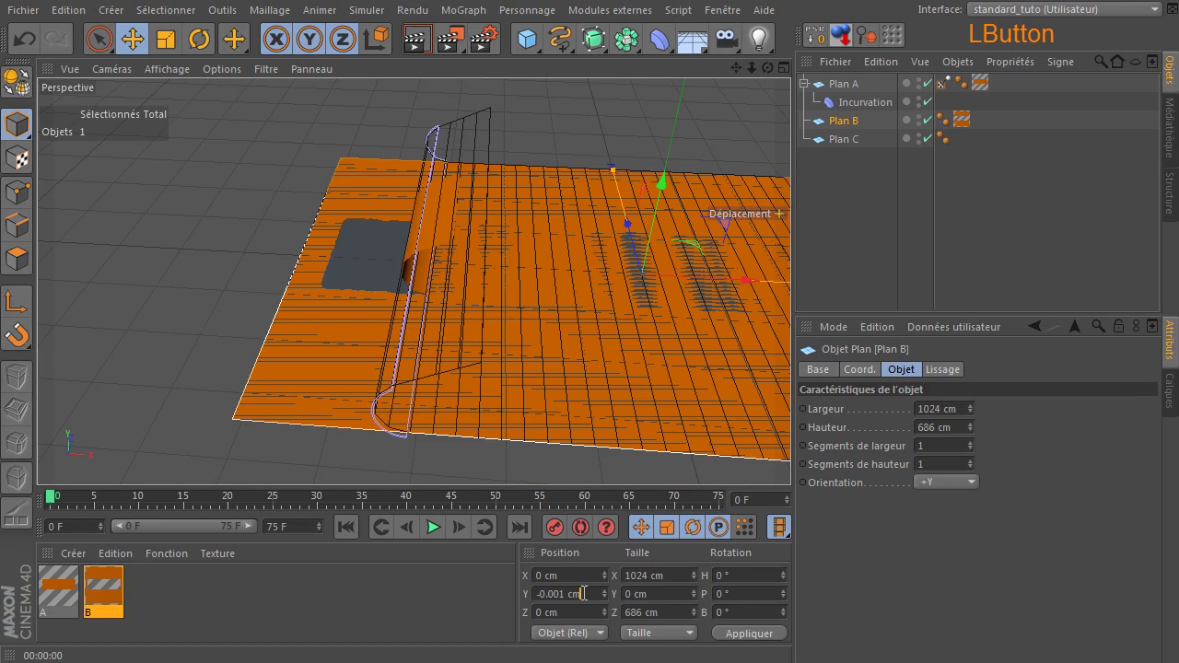
key("Home")
key("Delete")
key("Return")
left_click(848, 148)
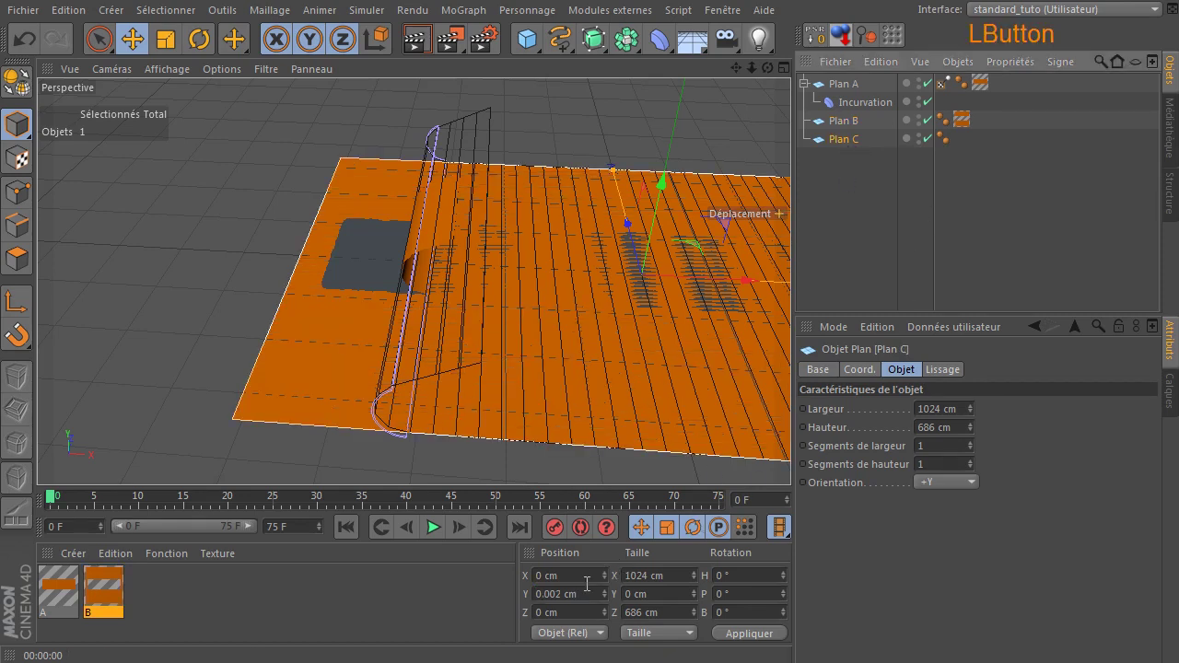
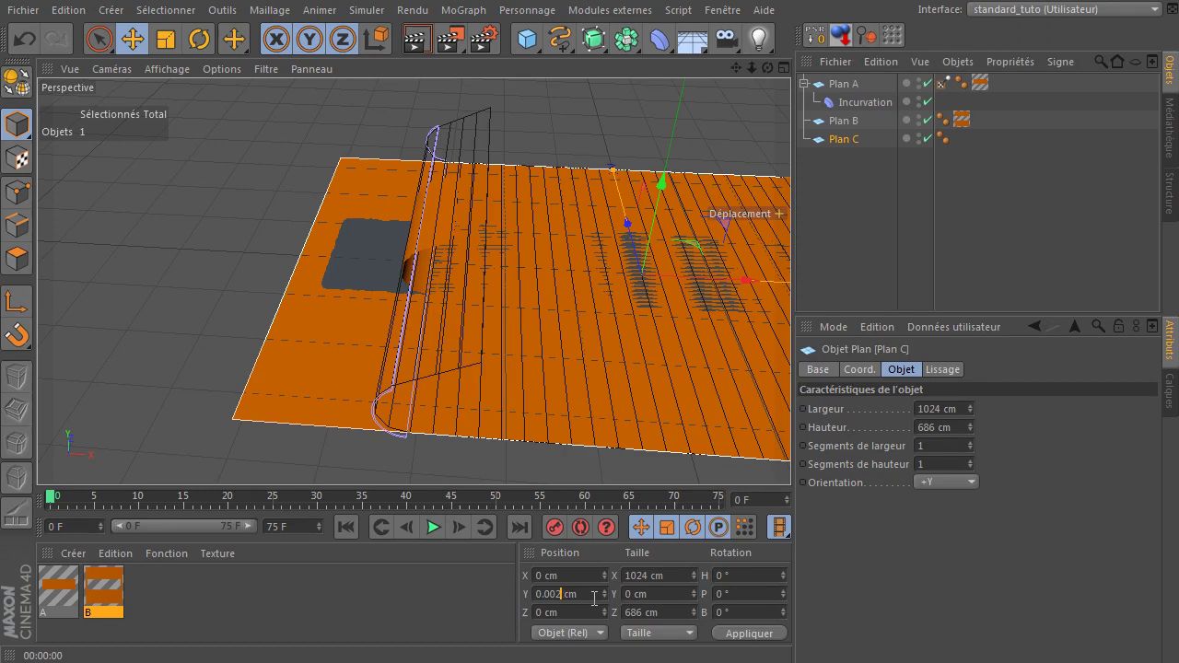
key("Home")
key("Return")
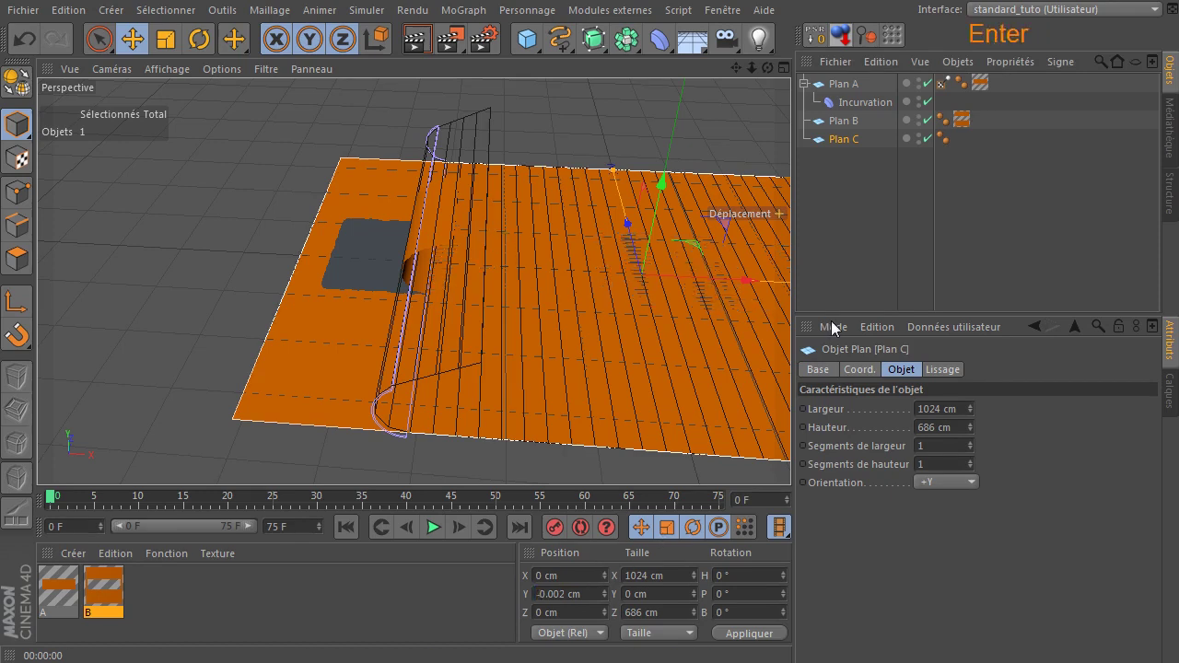
Set Plan B's Position Y to -0.001 cm and render to check the layering.
left_click(421, 58)
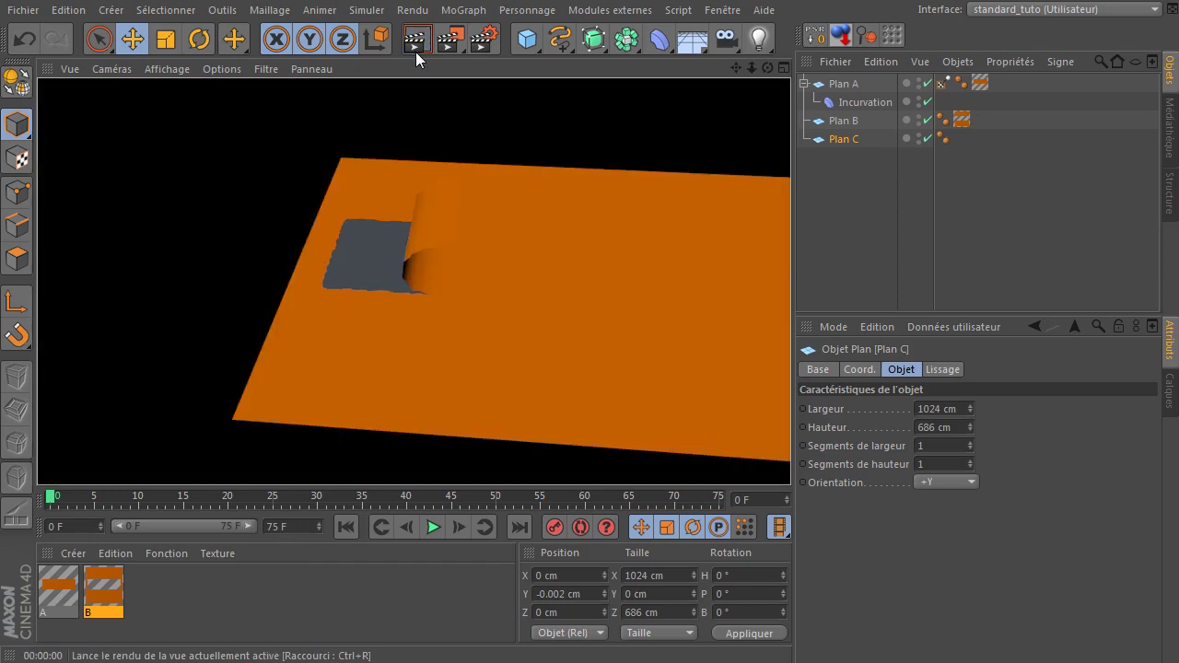
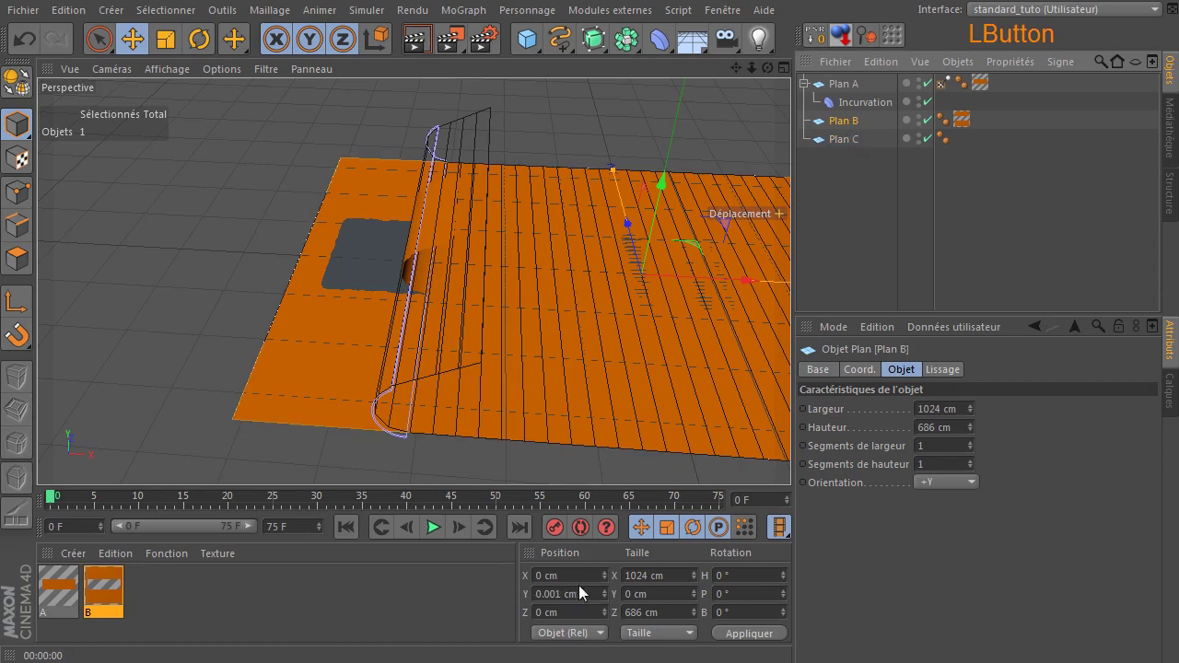
key("Home")
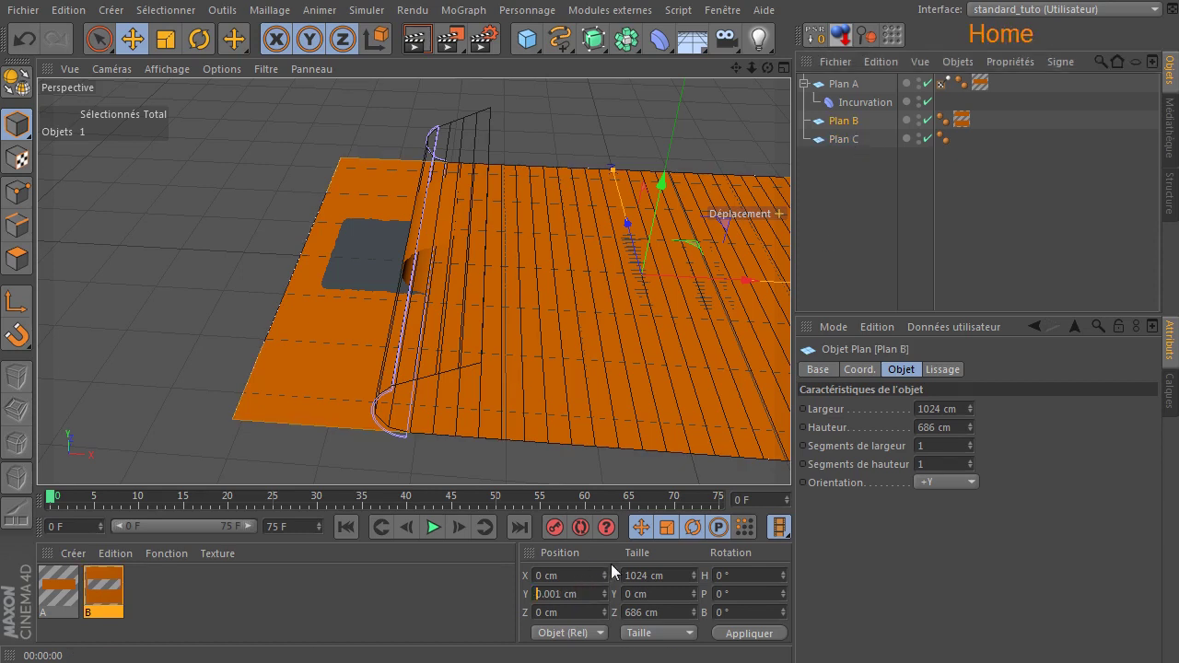
key("Return")
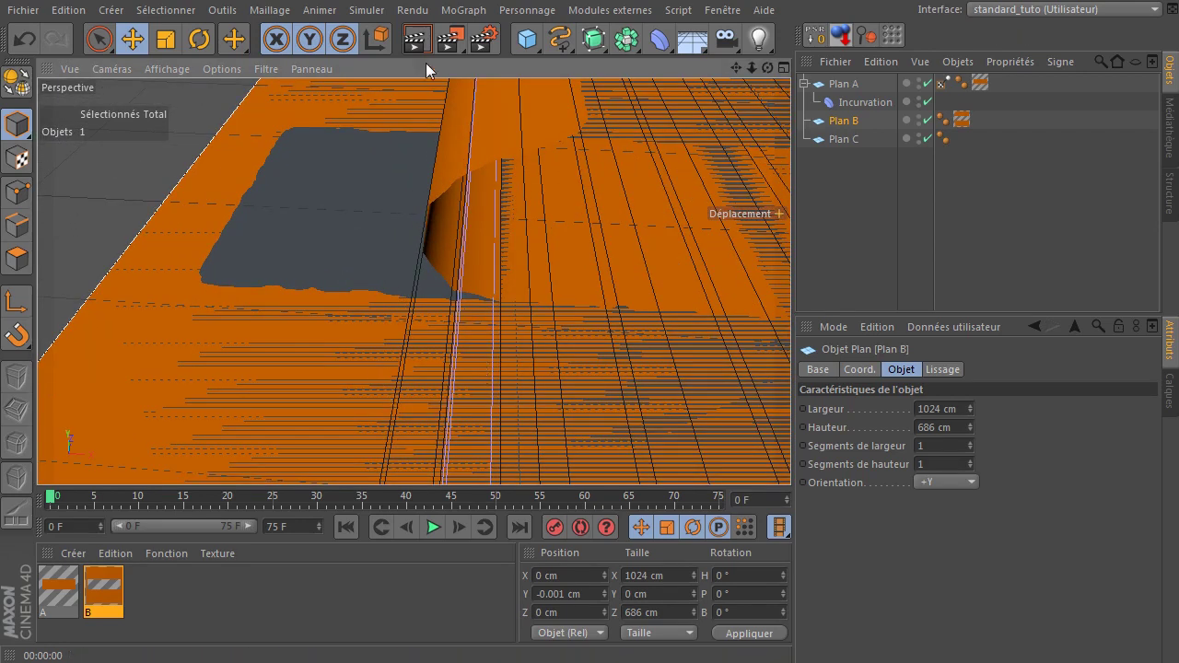
left_click(422, 59)
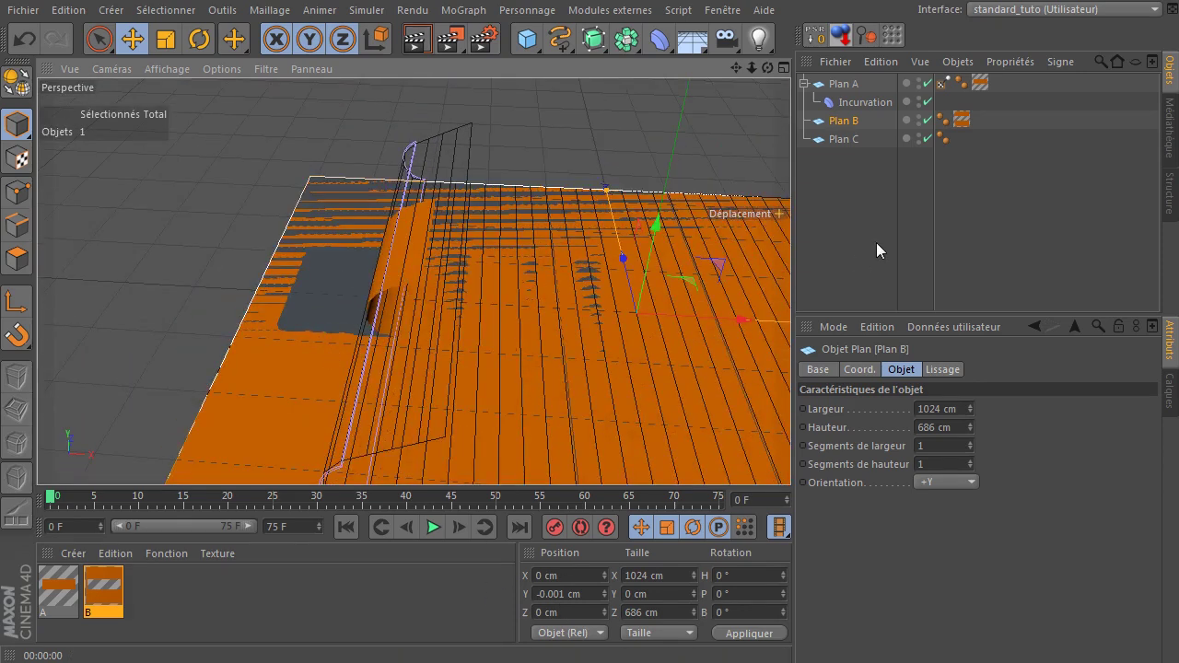
Disable Plan B and Plan C via their green checkmarks, leaving only the curled Plan A.
left_click(892, 230)
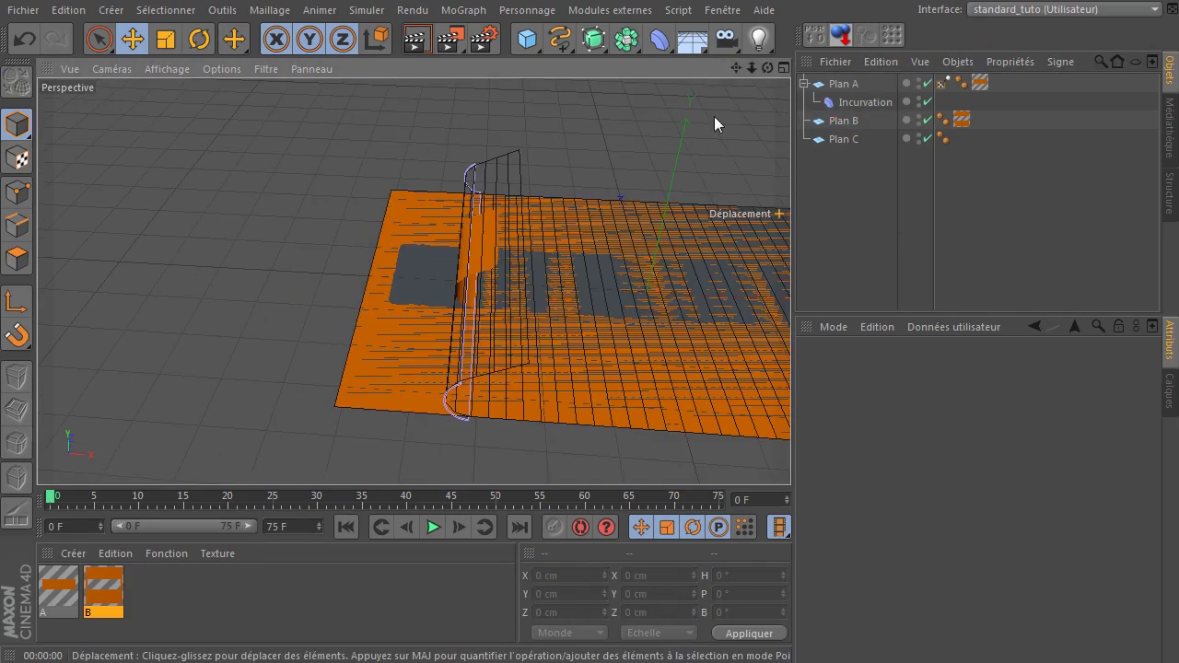
left_click(742, 75)
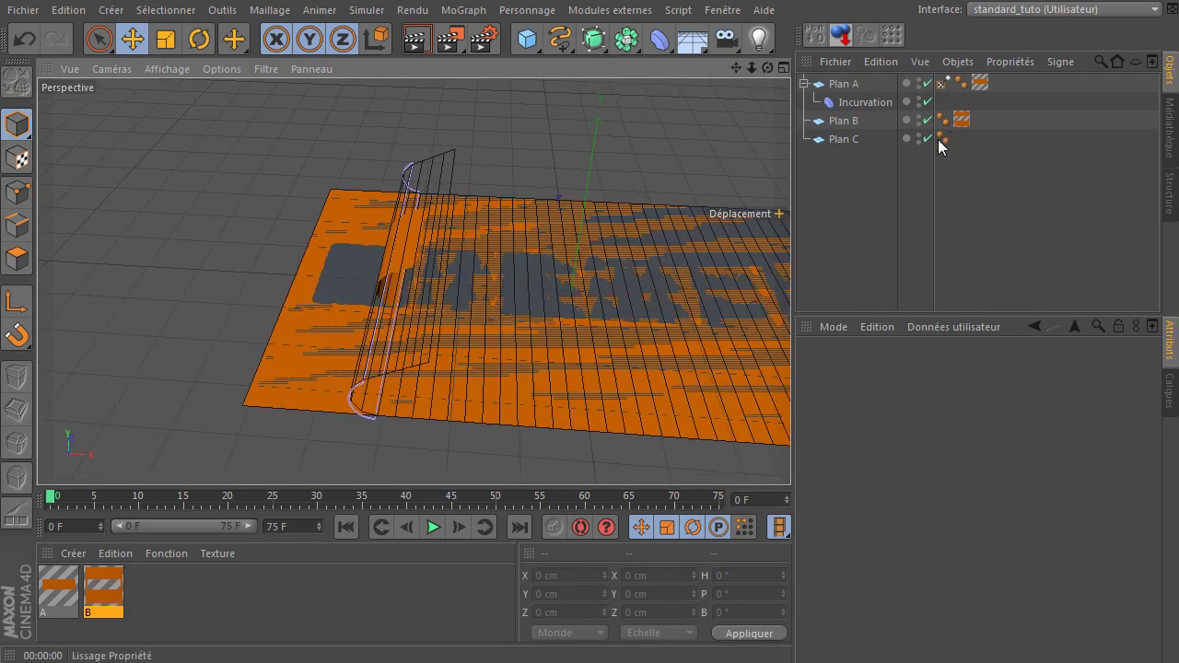
left_click(936, 147)
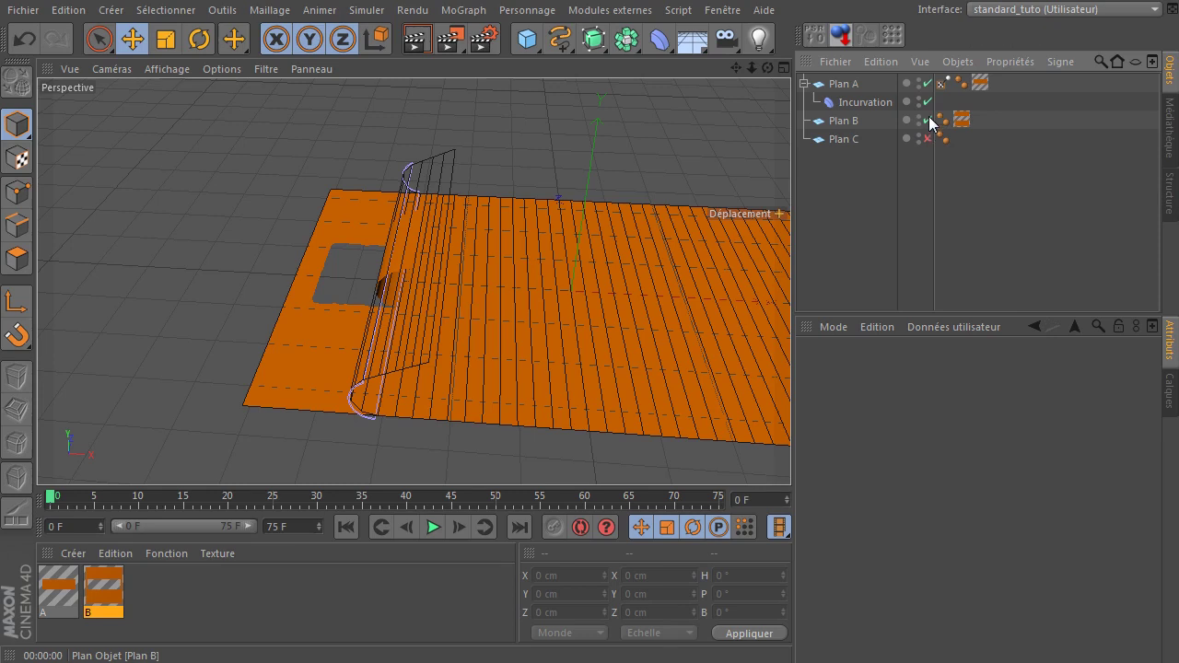
left_click(935, 123)
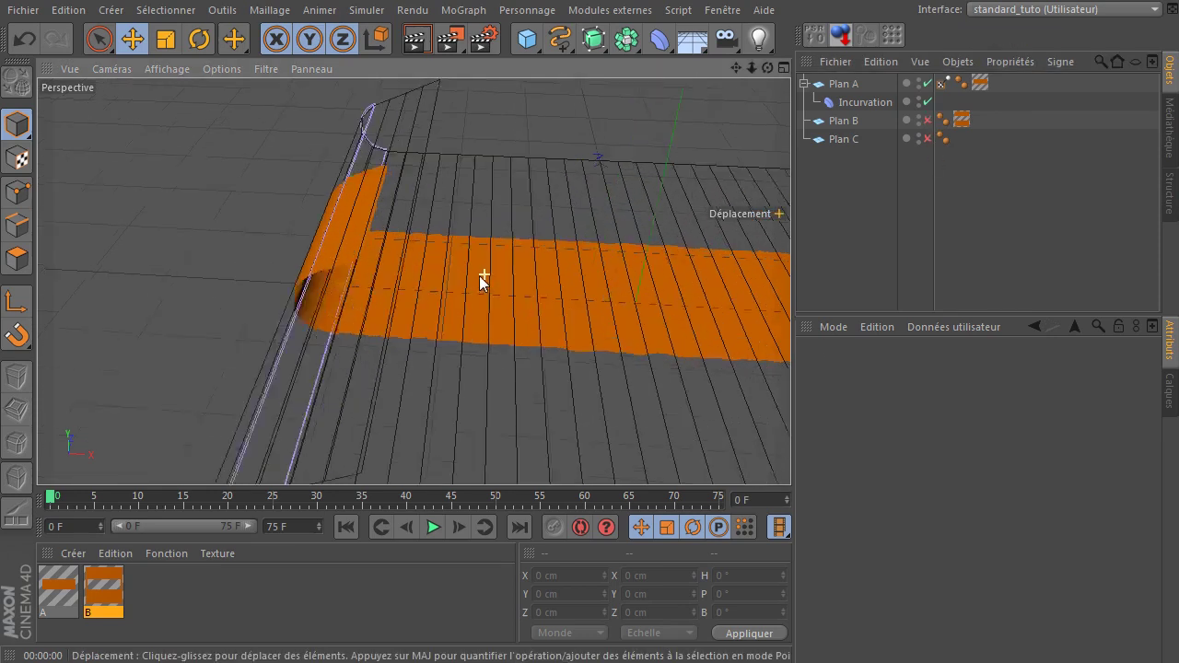
left_click(775, 72)
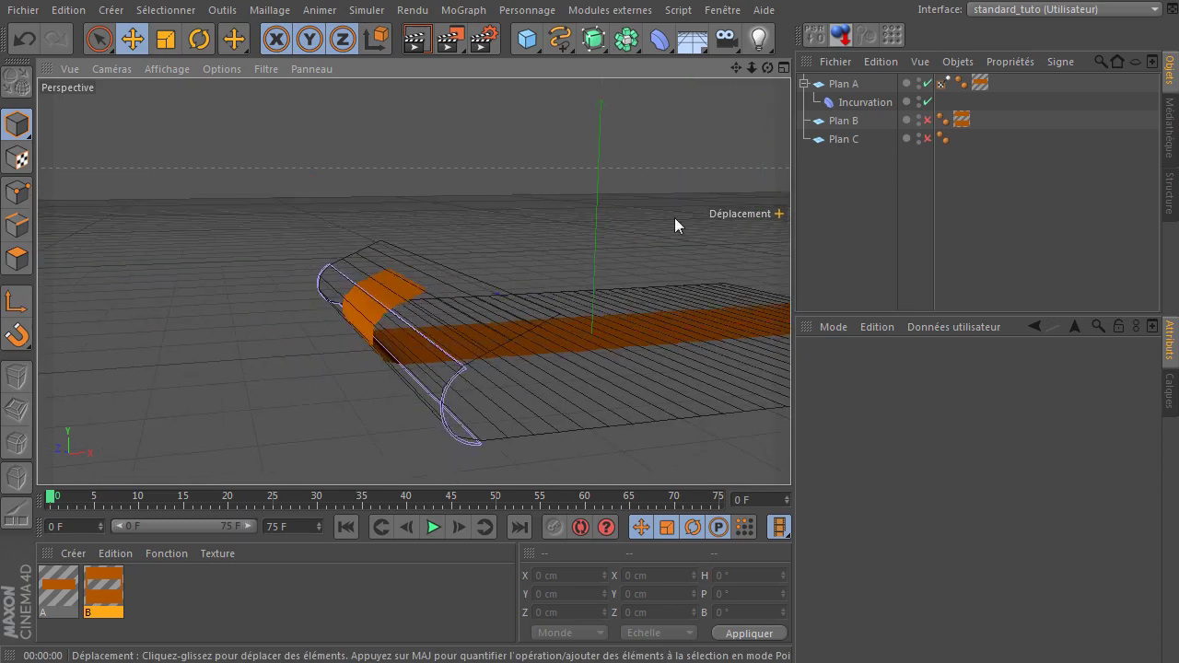
left_click(776, 75)
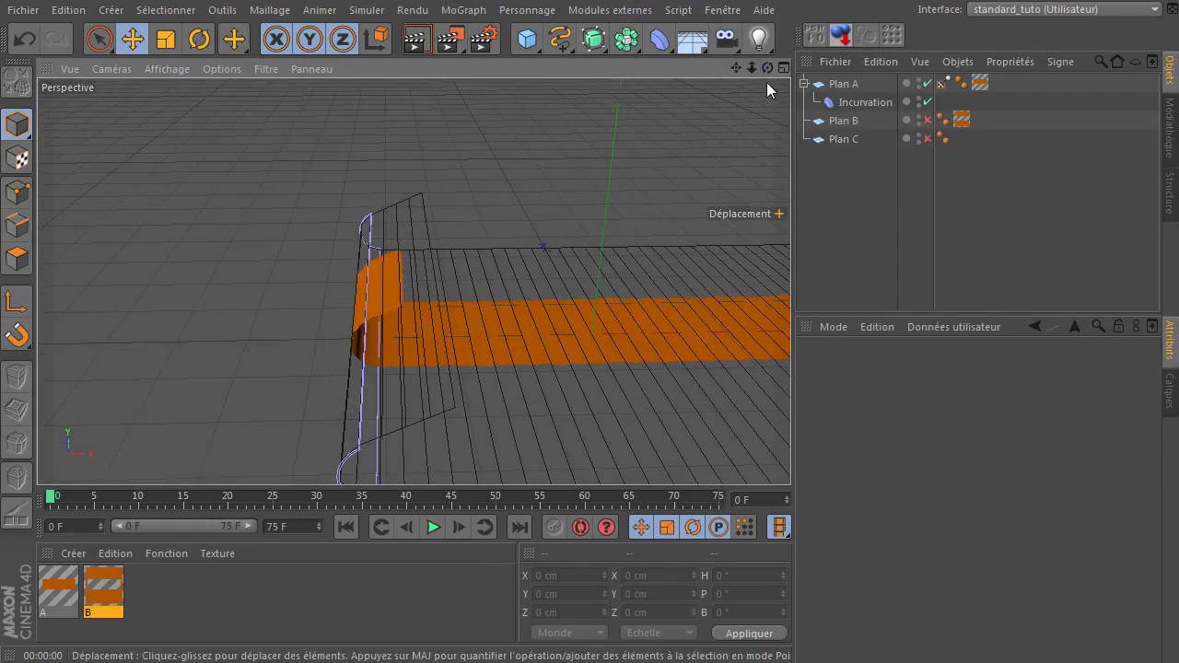
left_click(839, 212)
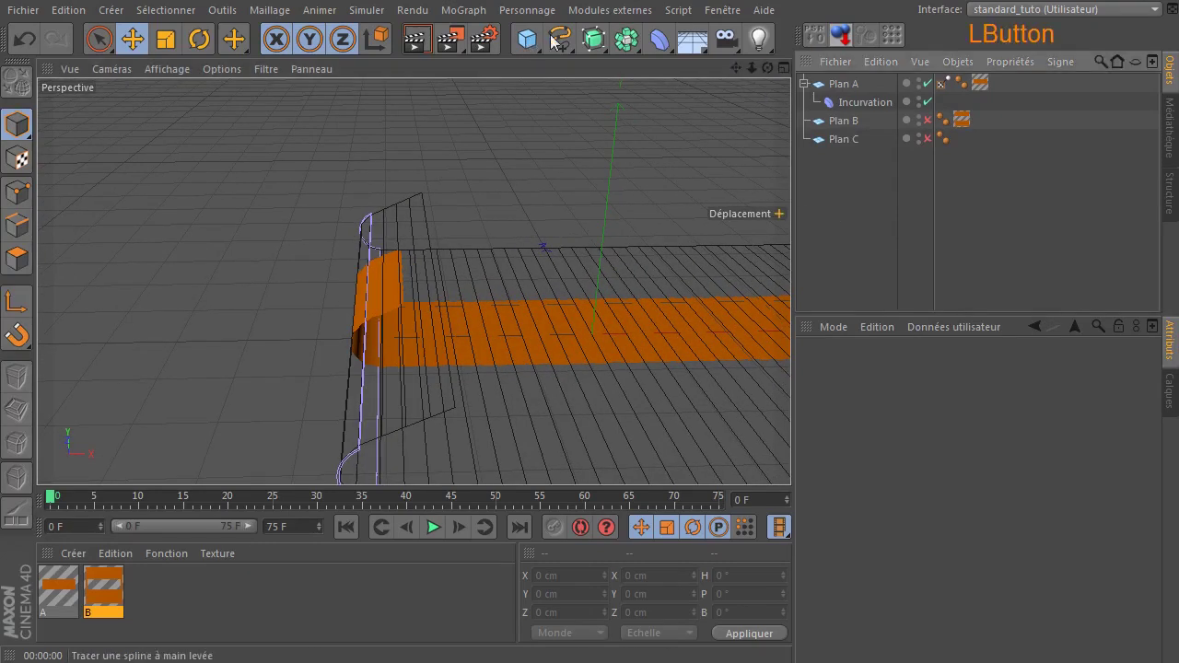
Add a Hyper NURBS, parent Plan A to it and move the bend deformer to X -608.425 cm.
left_click(595, 46)
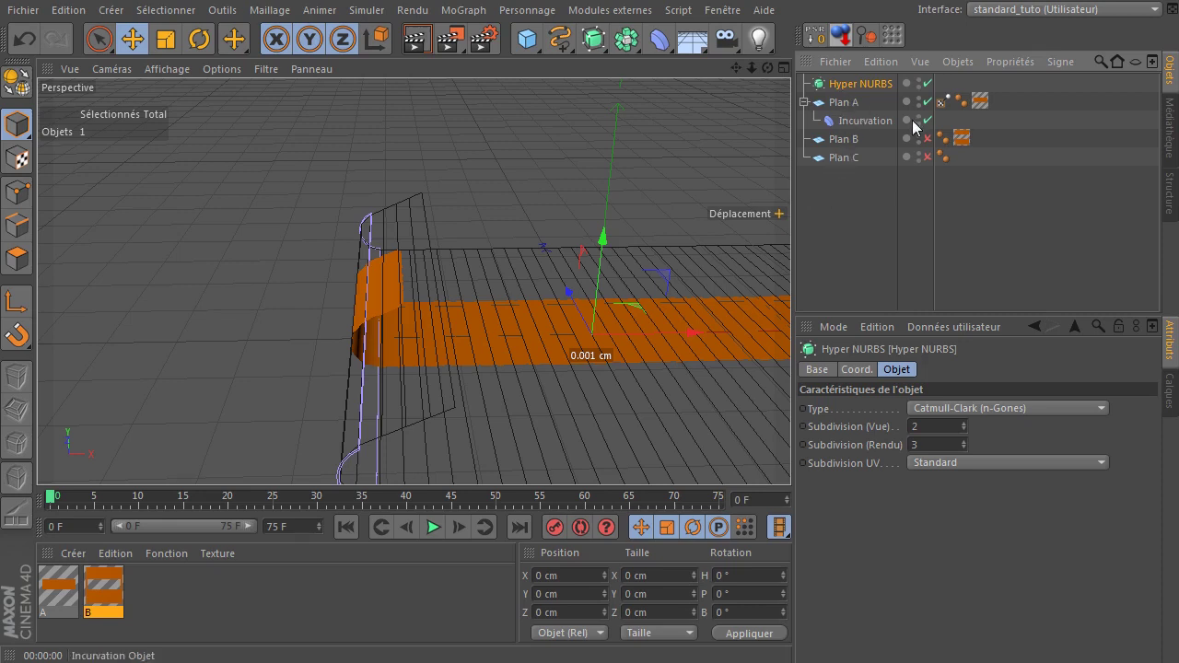
left_click(931, 143)
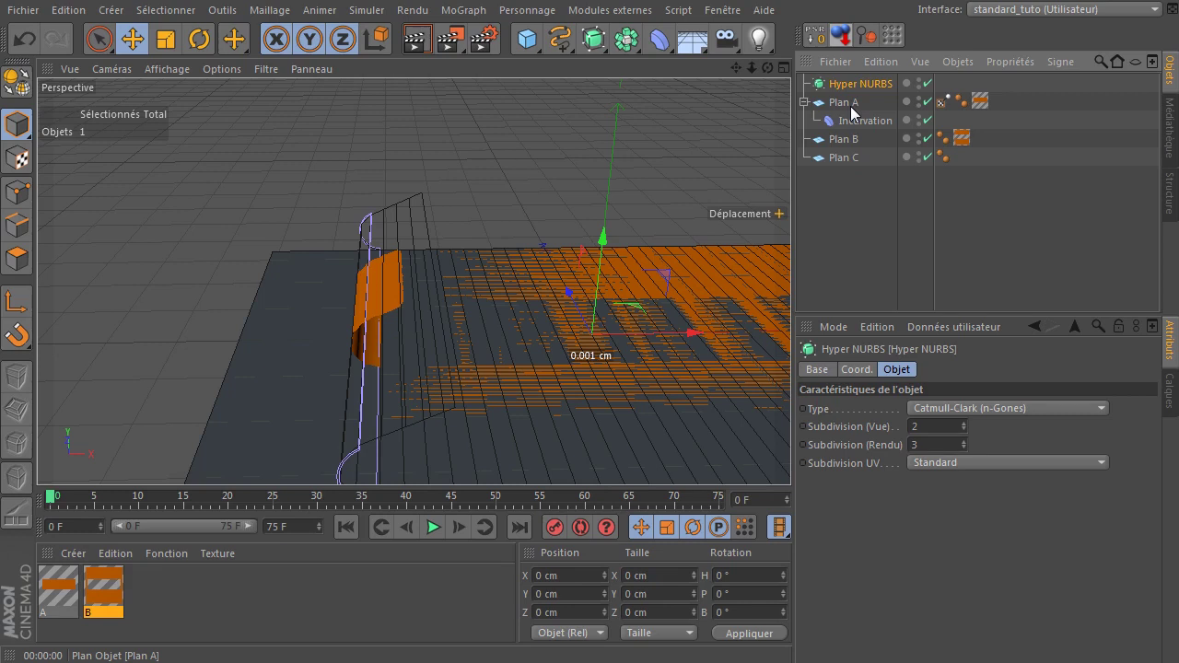
left_click(856, 142)
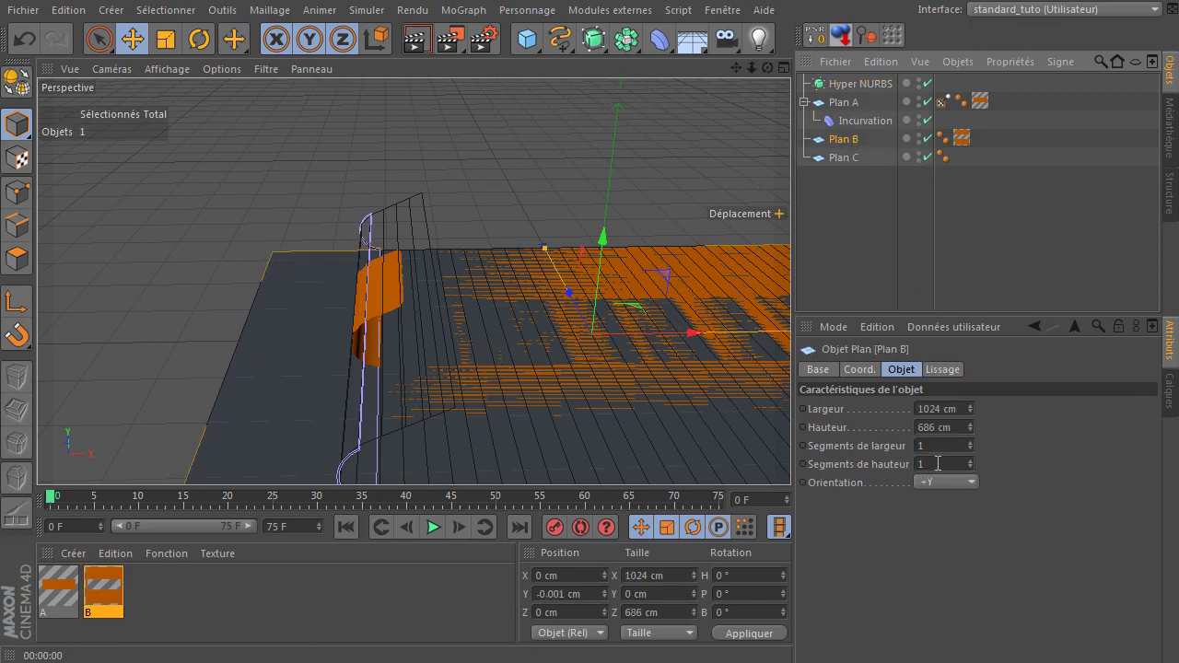
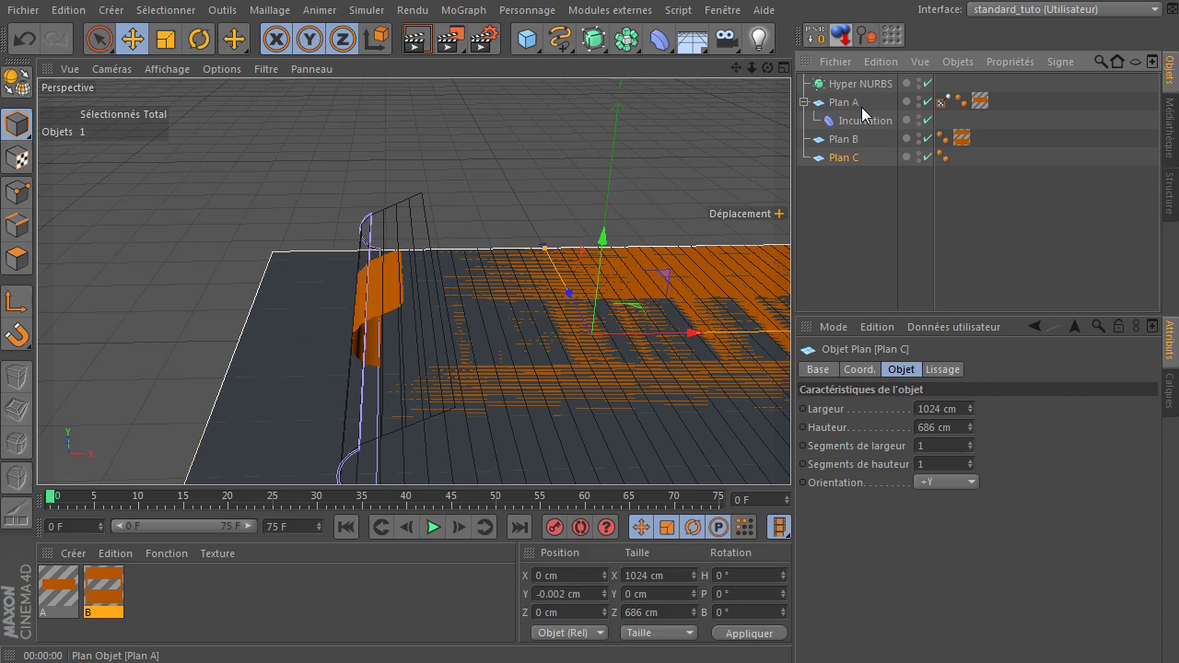
left_click(771, 77)
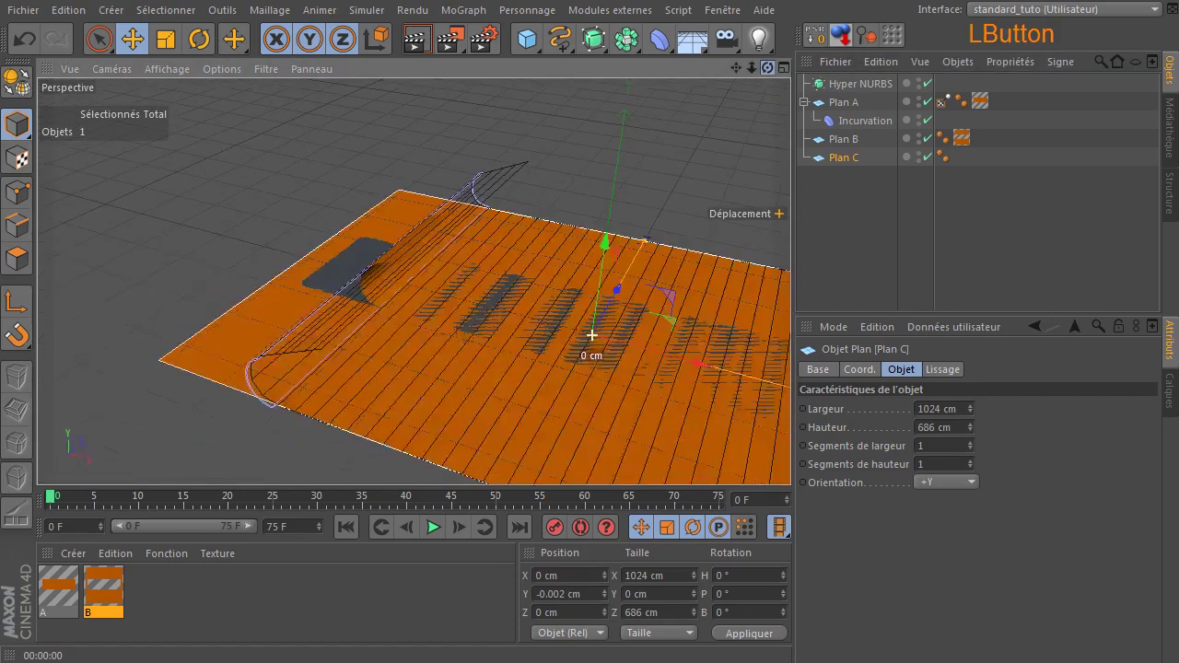
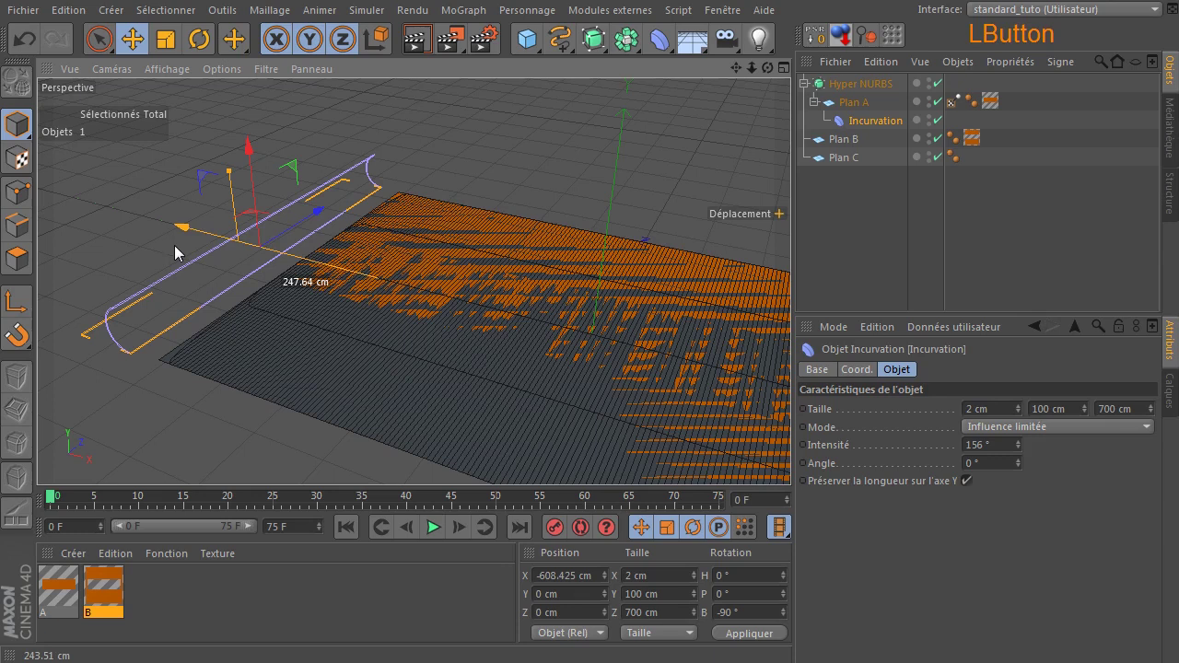
Set Plan B to Y -0.002 cm, lower Plan C to Y -5 cm and render the flat orange sheet.
left_click(415, 56)
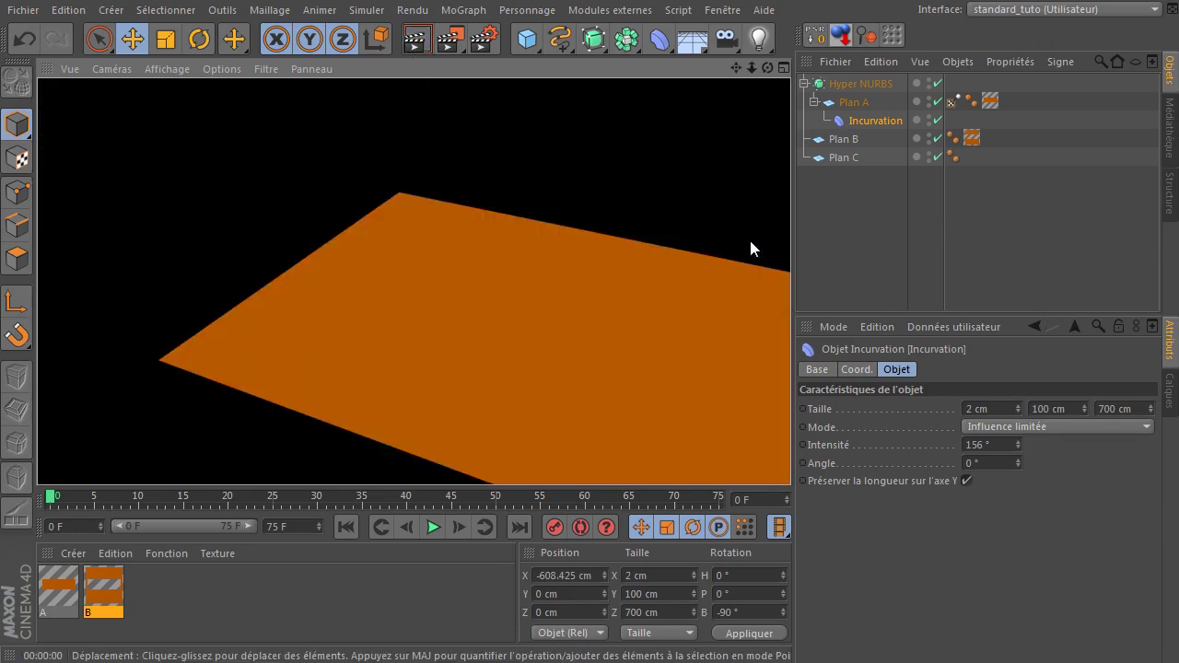
left_click(847, 145)
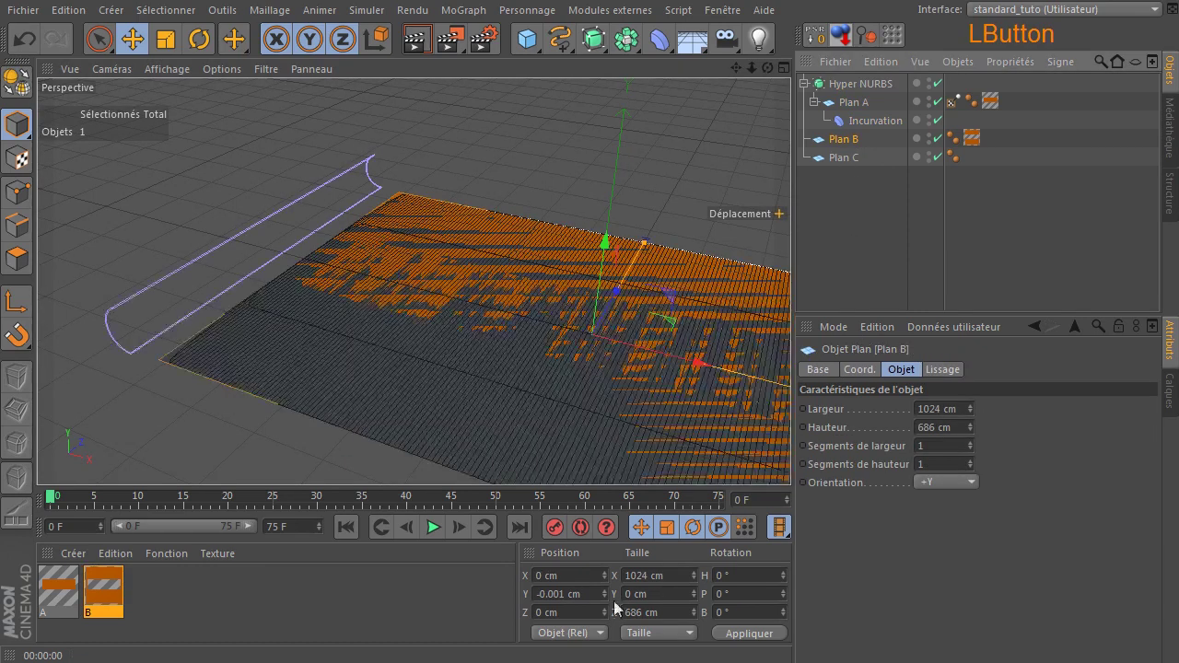
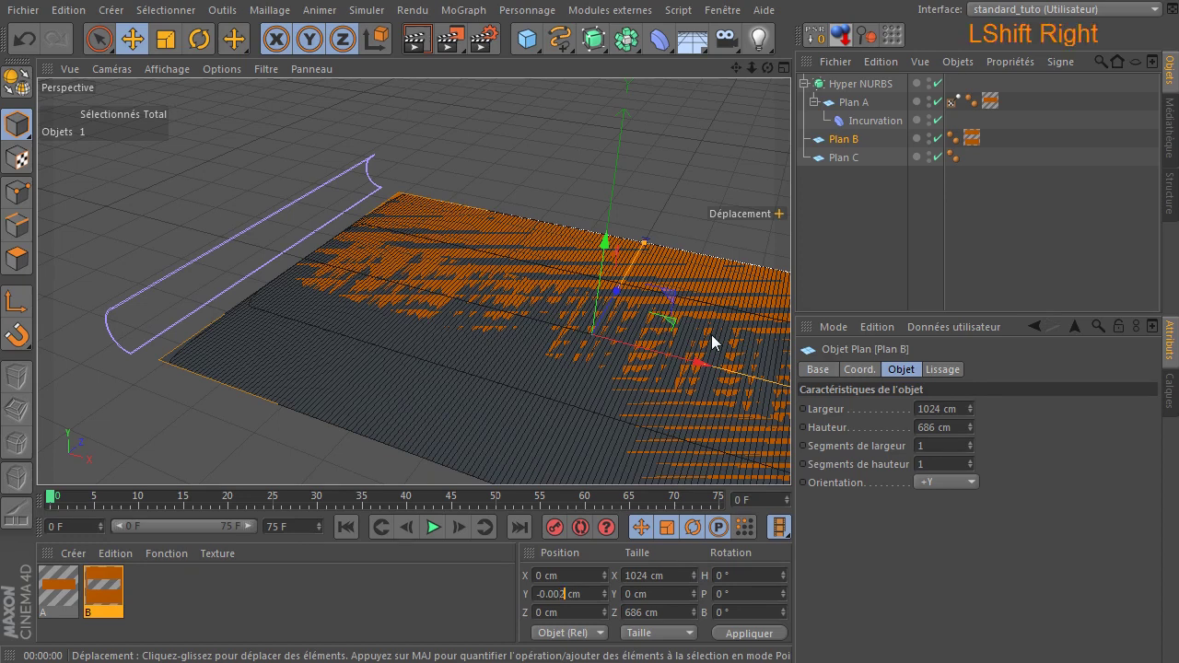
key("Return")
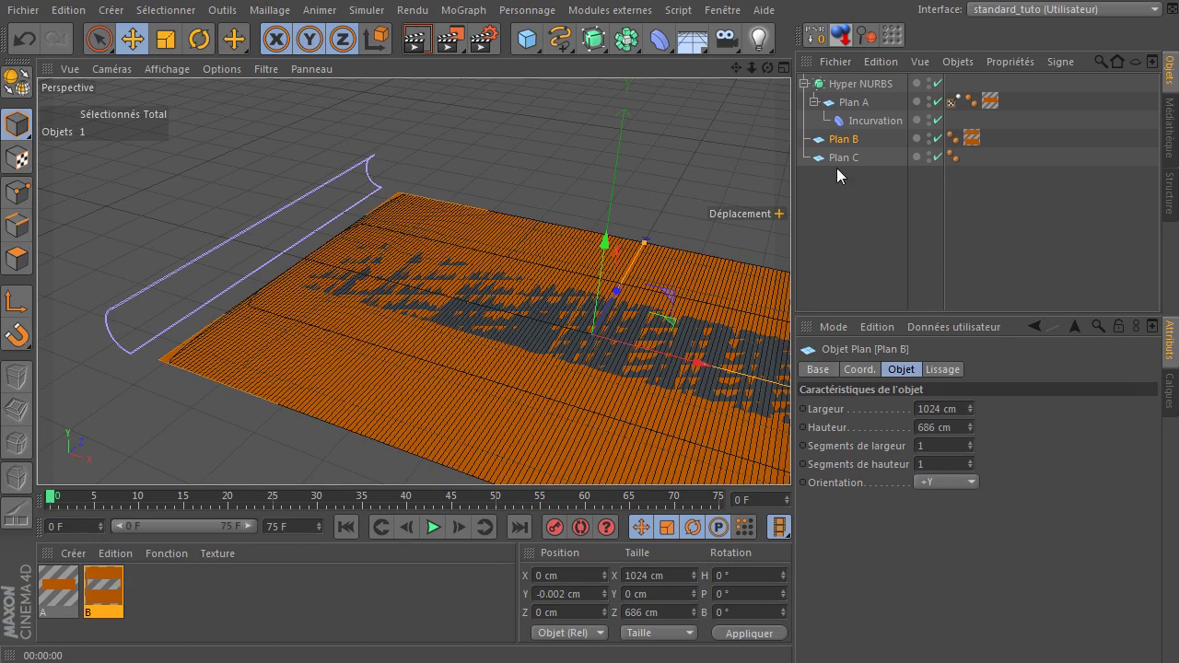
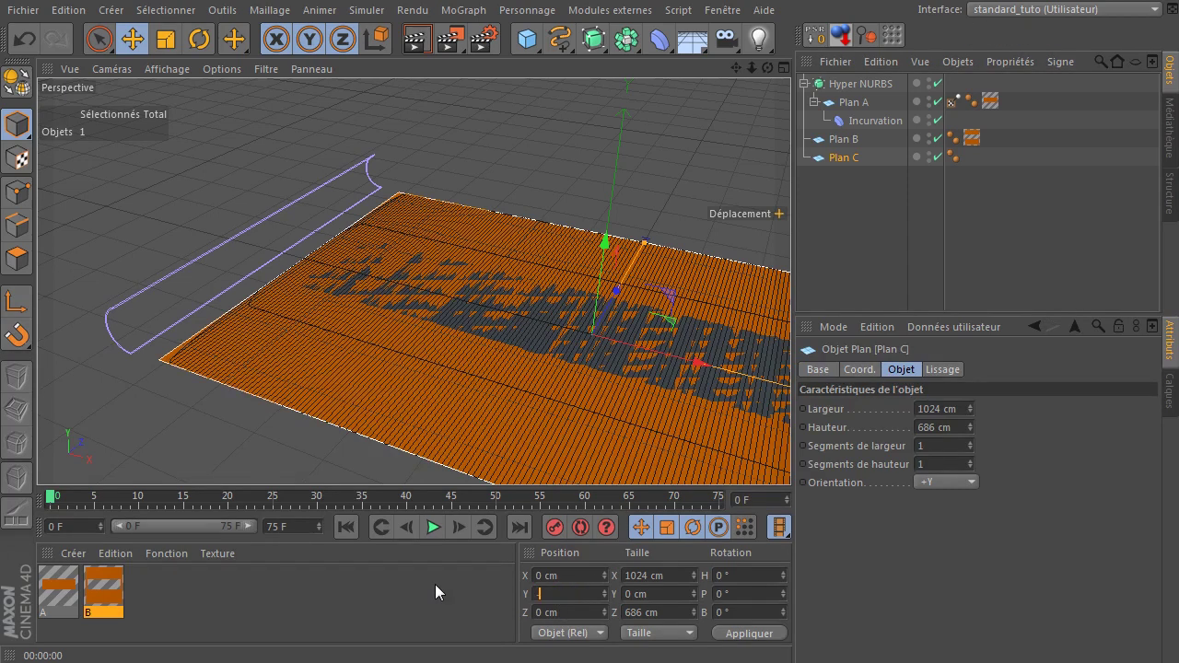
key("Return")
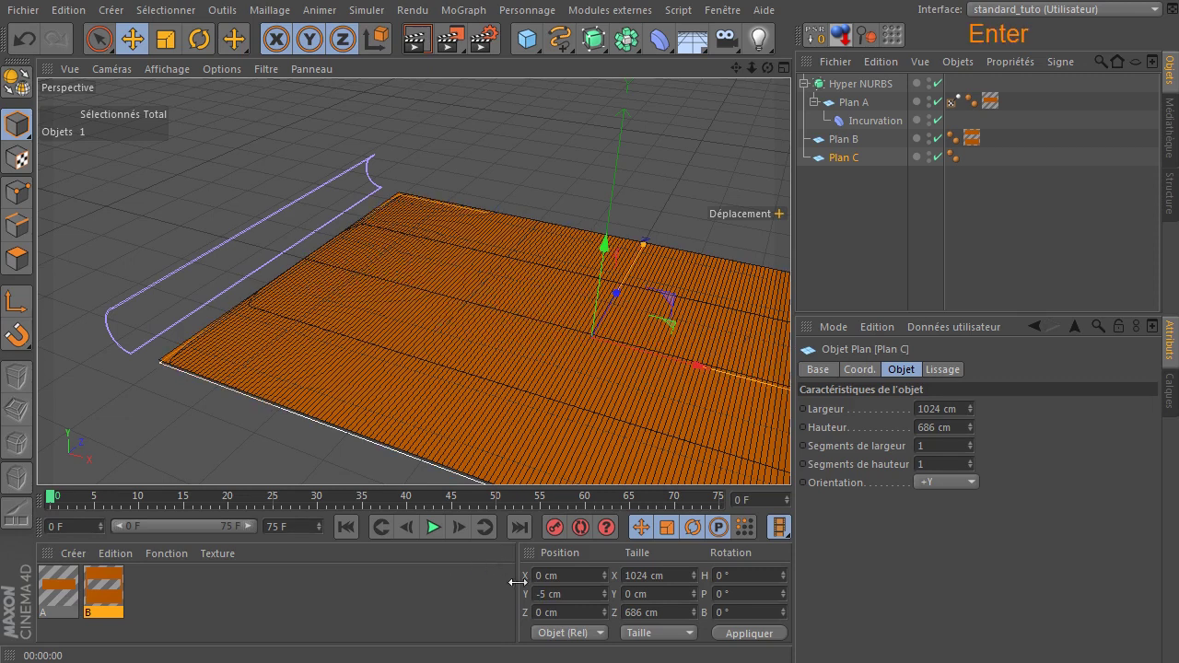
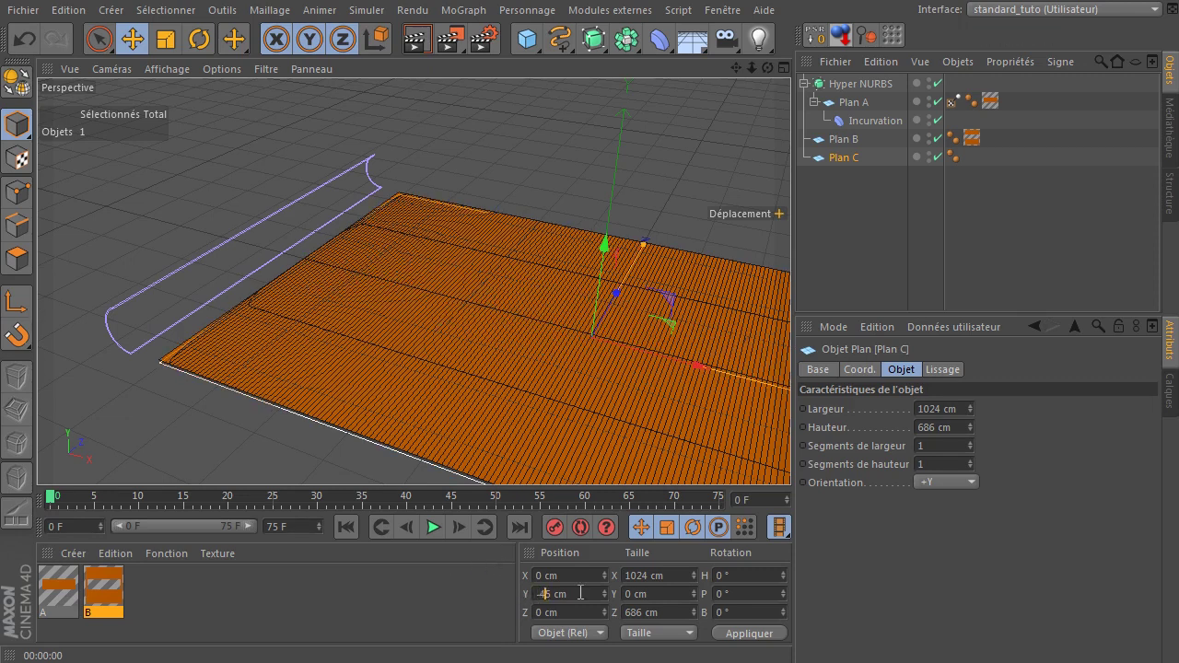
key("Delete")
key("Return")
Select the Incurvation deformer and move it along X to -397.154 cm.
left_click(873, 247)
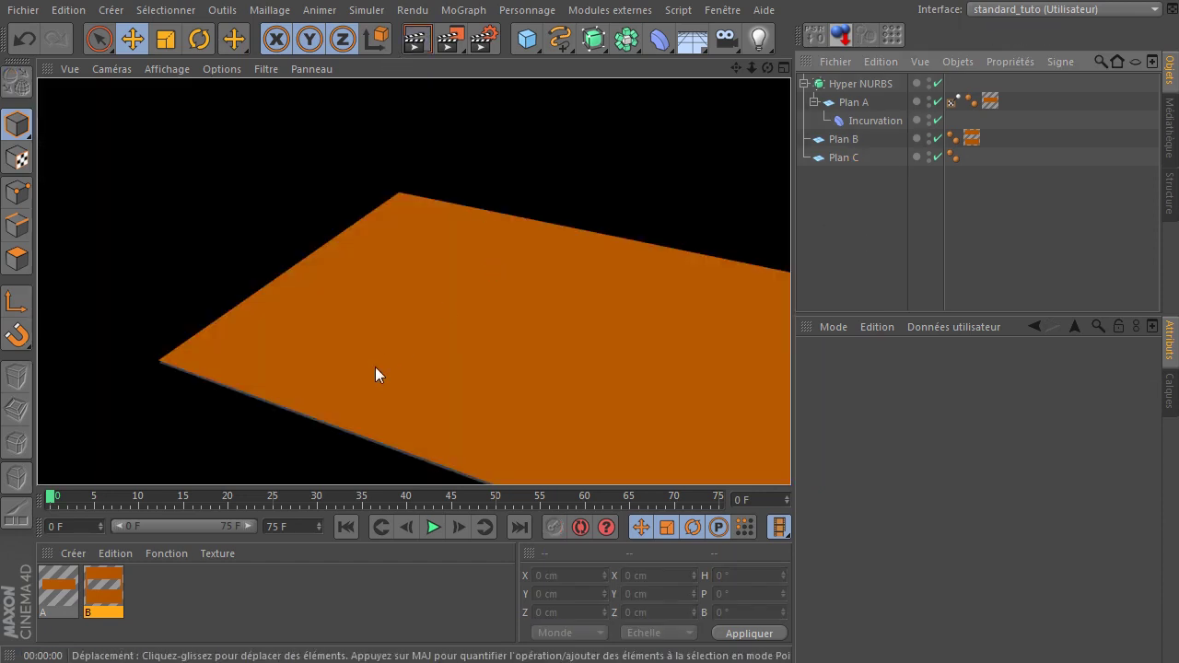
left_click(867, 123)
left_click(187, 231)
left_click(421, 48)
left_click(775, 73)
left_click(848, 248)
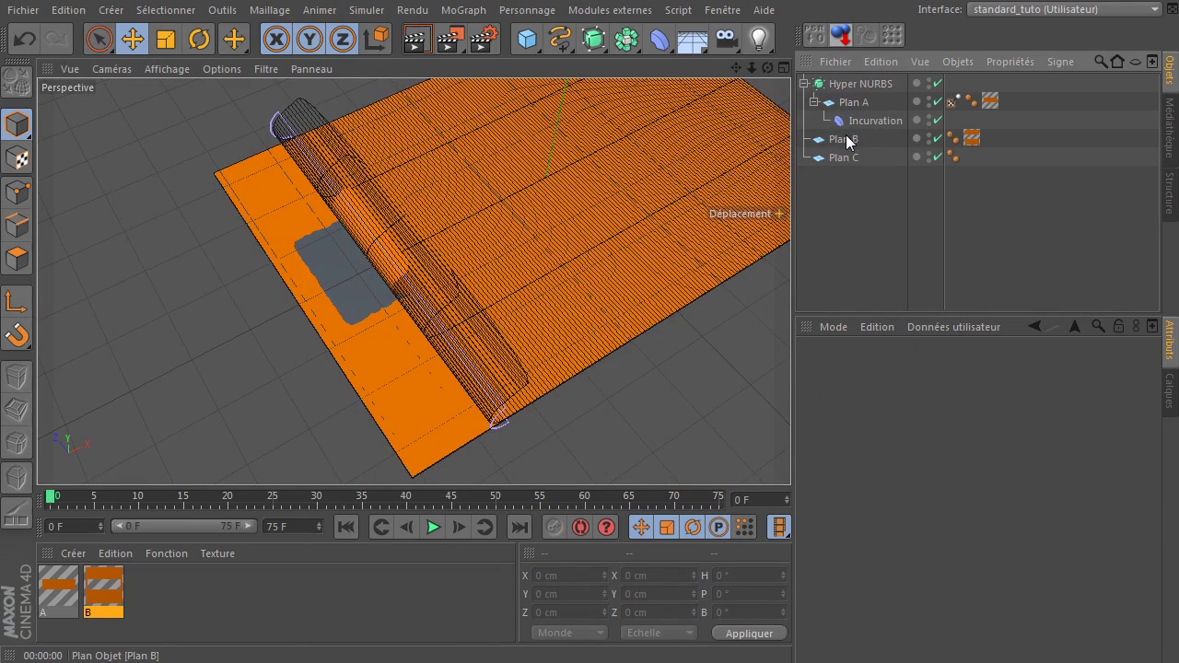
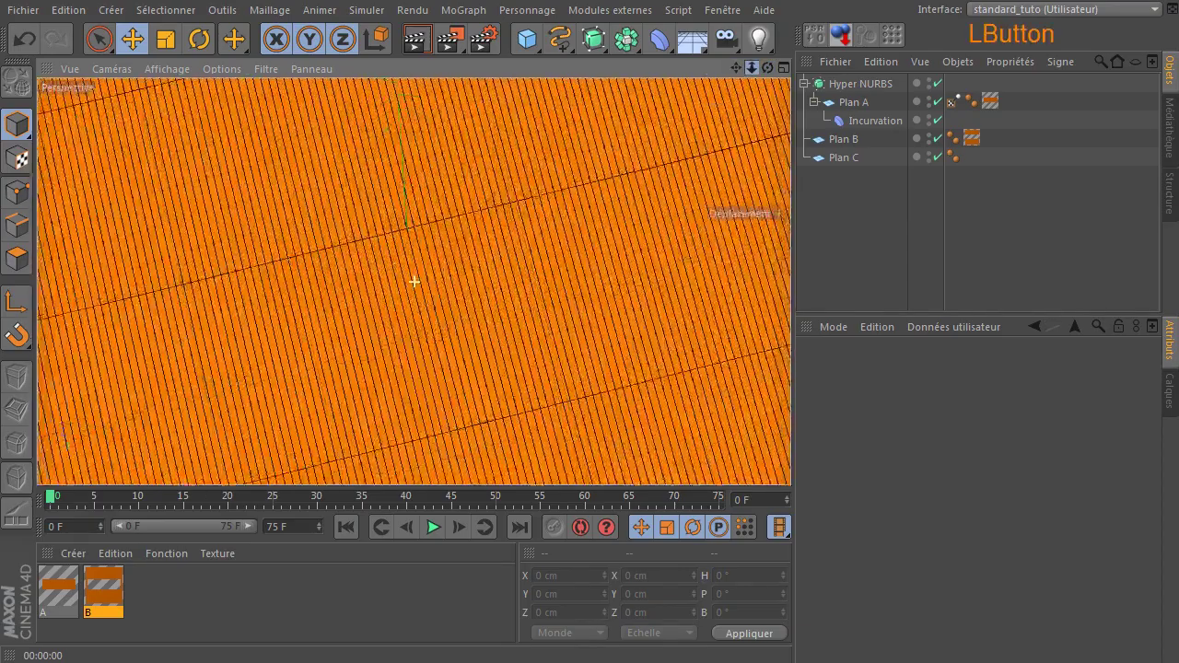
Adjust the perspective view closer to the curled sheet.
left_click(743, 73)
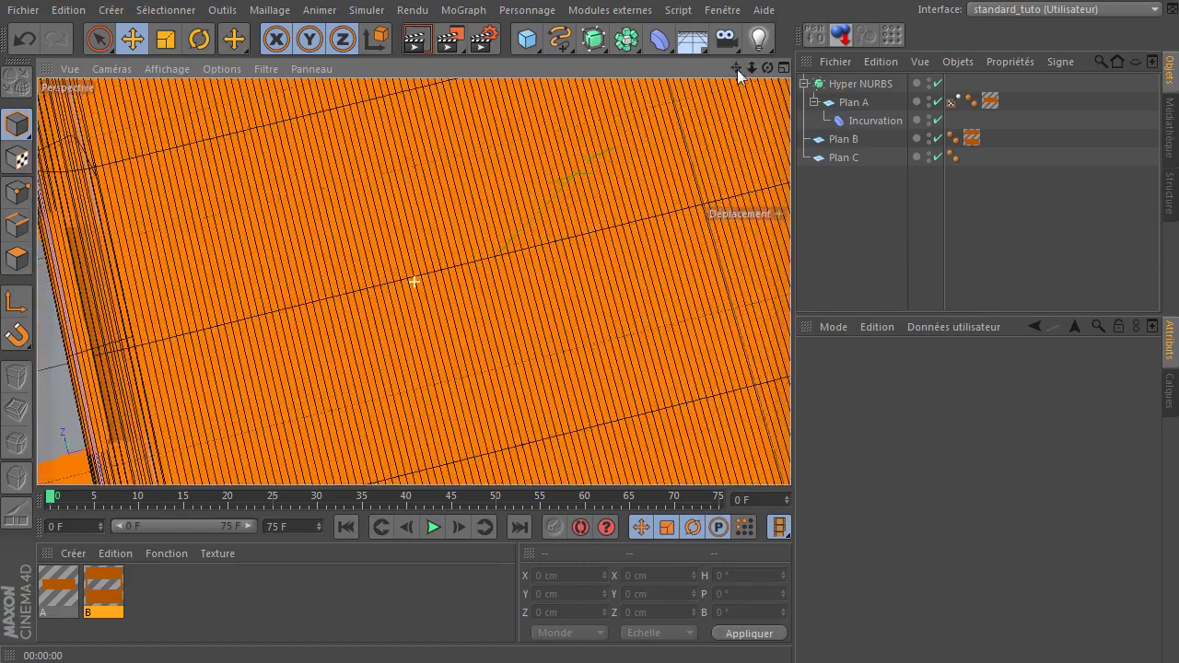
left_click(758, 76)
left_click(742, 75)
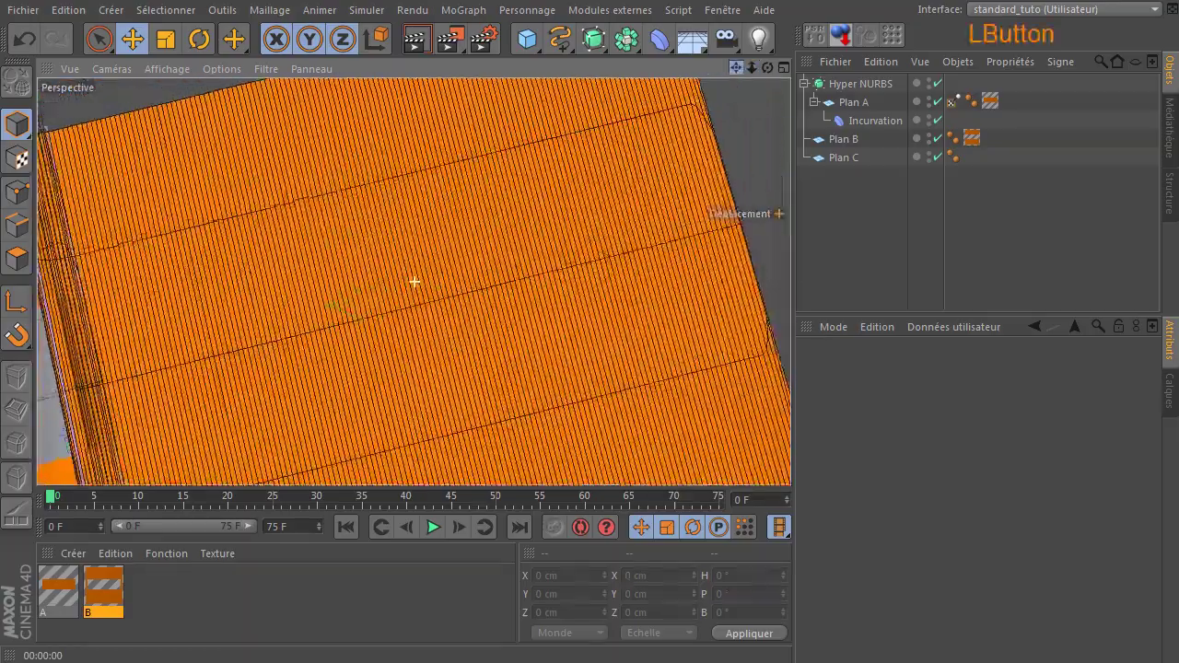
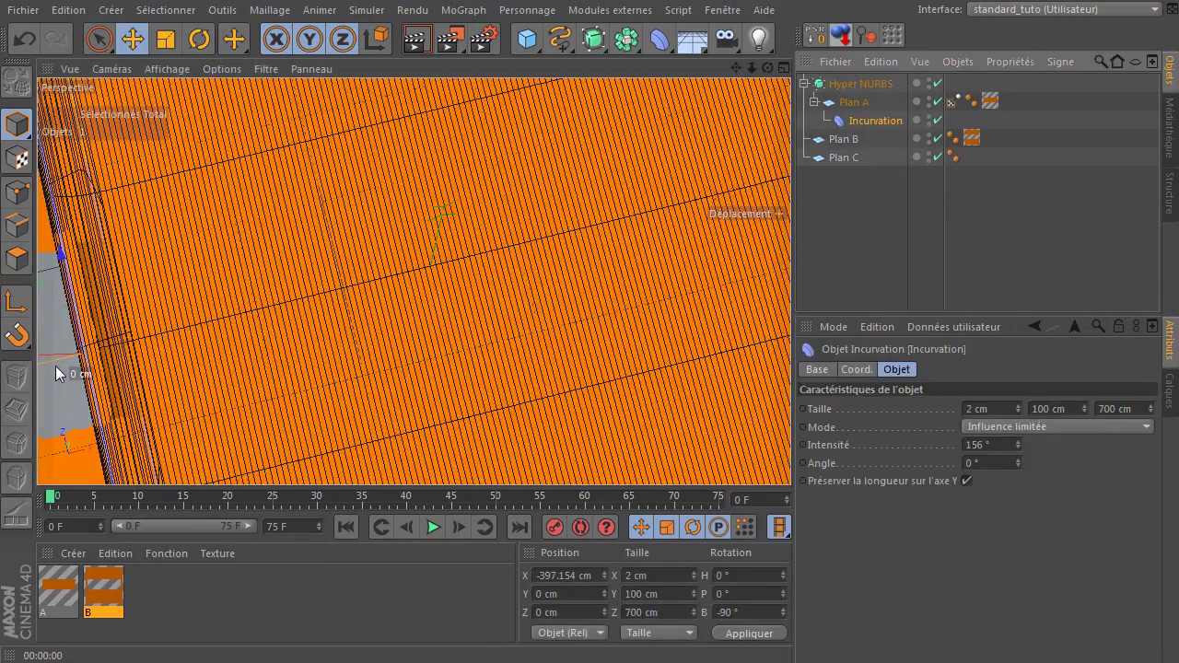
Drag the bend deformer along X to -270.661 cm so the curl sits near the sheet's left side.
left_click(56, 372)
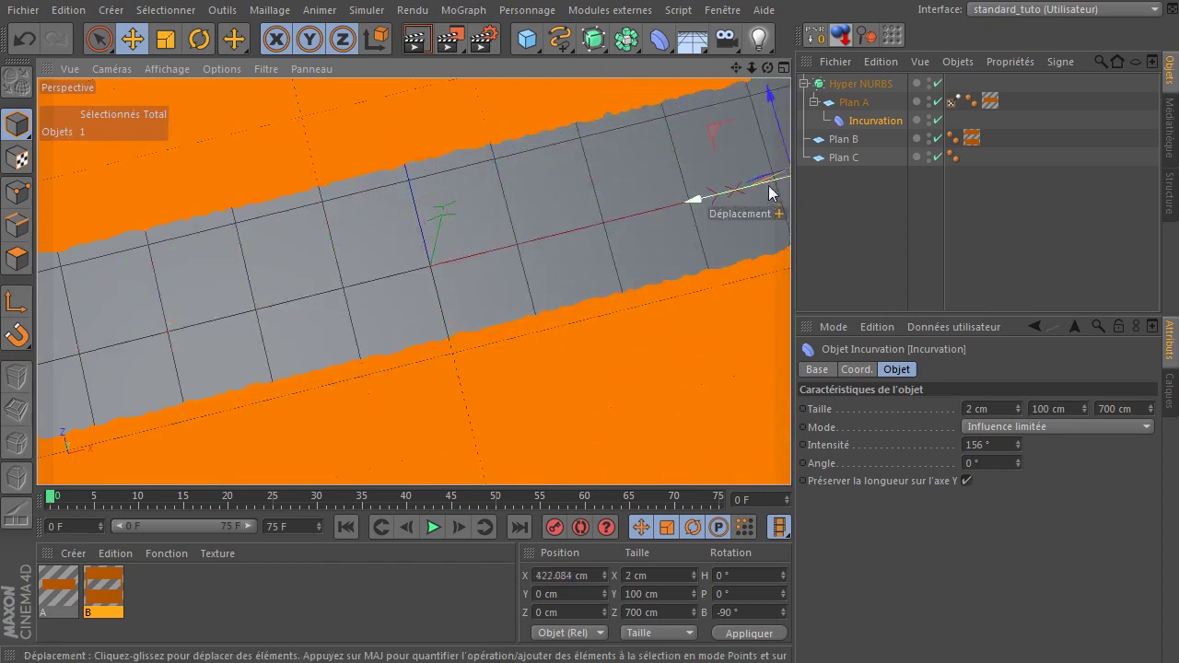
left_click(745, 76)
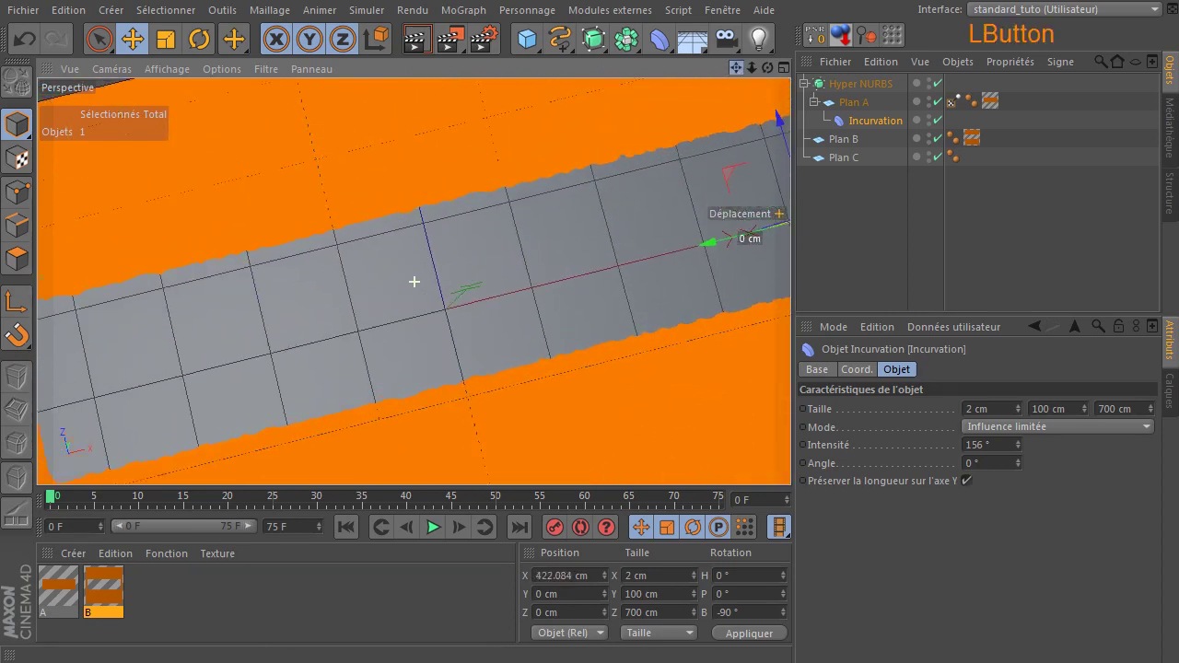
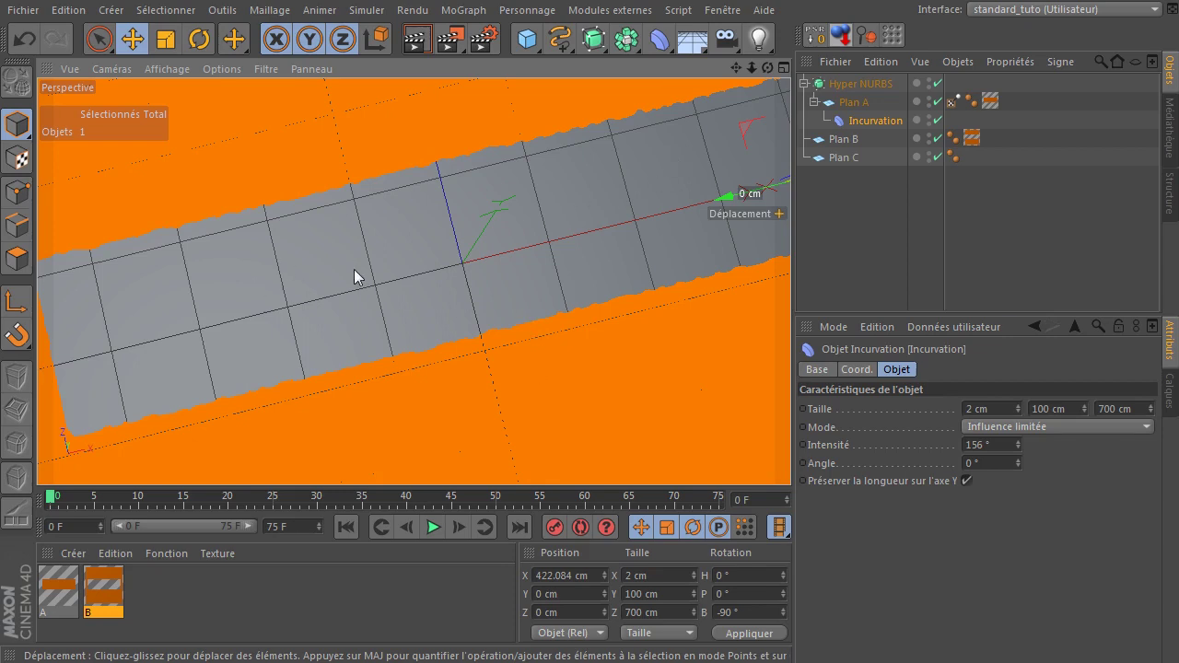
left_click(893, 128)
left_click(729, 204)
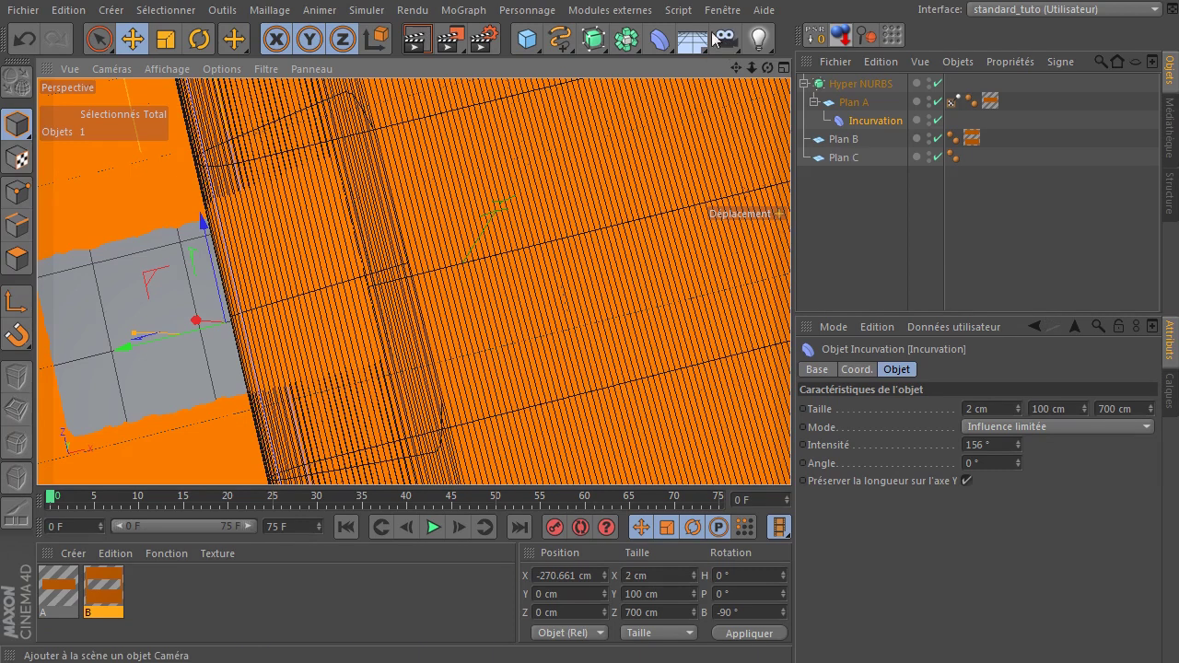
Add a camera to the scene and give it a Protection tag.
left_click(726, 48)
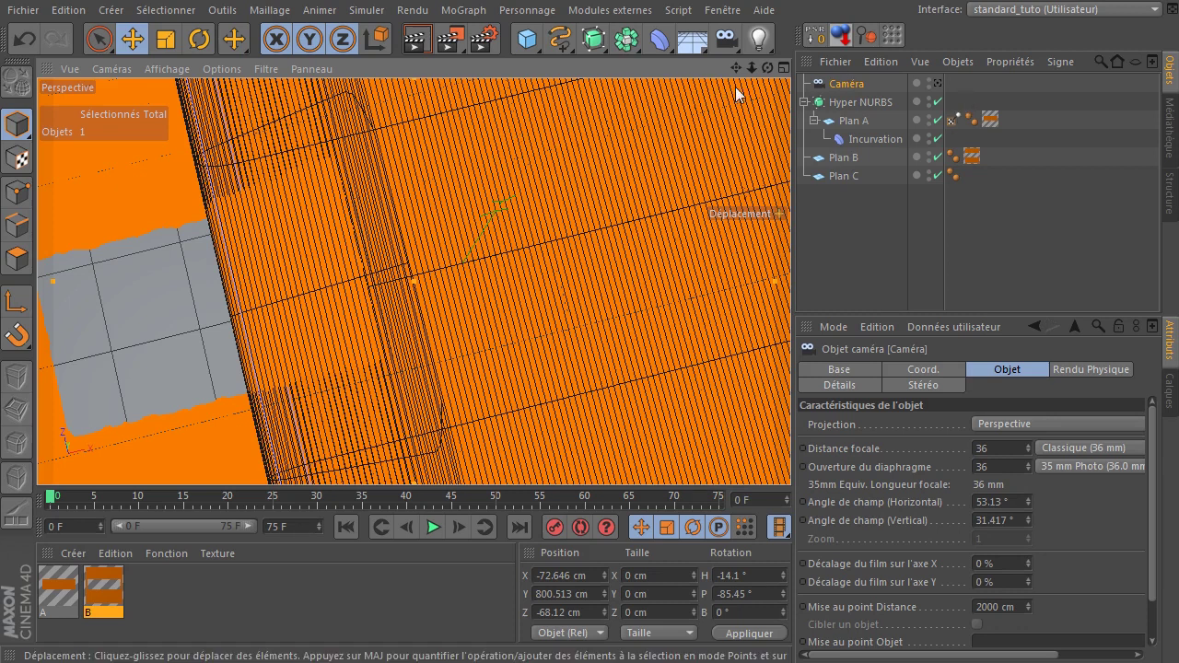
right_click(830, 92)
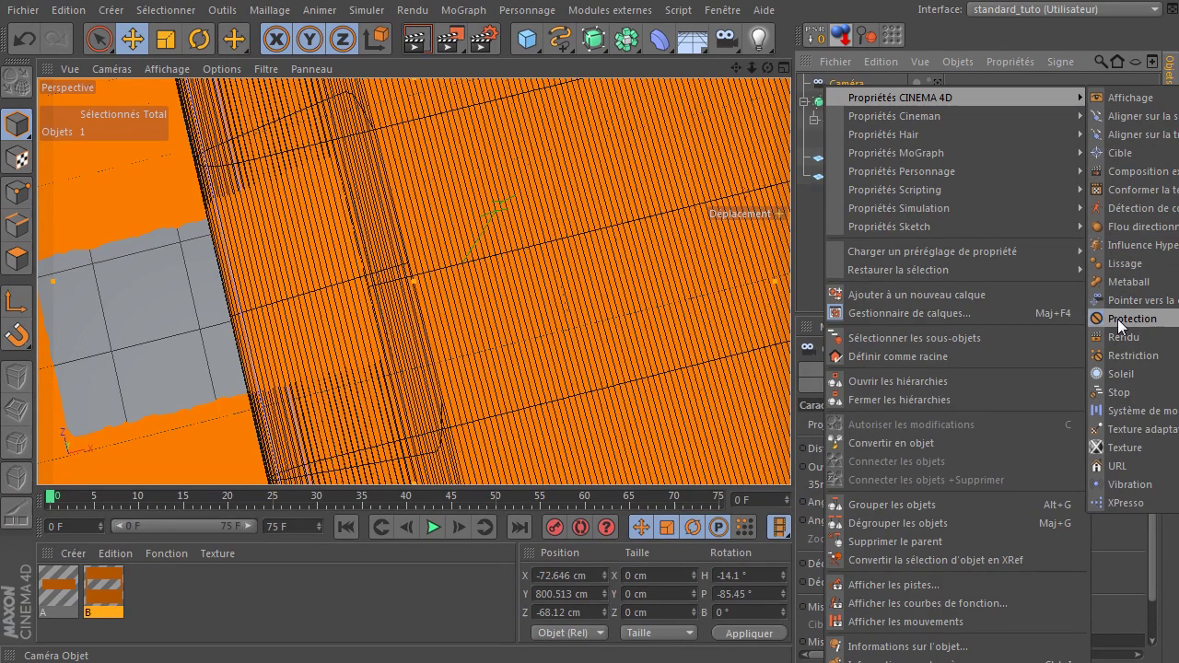
left_click(1124, 327)
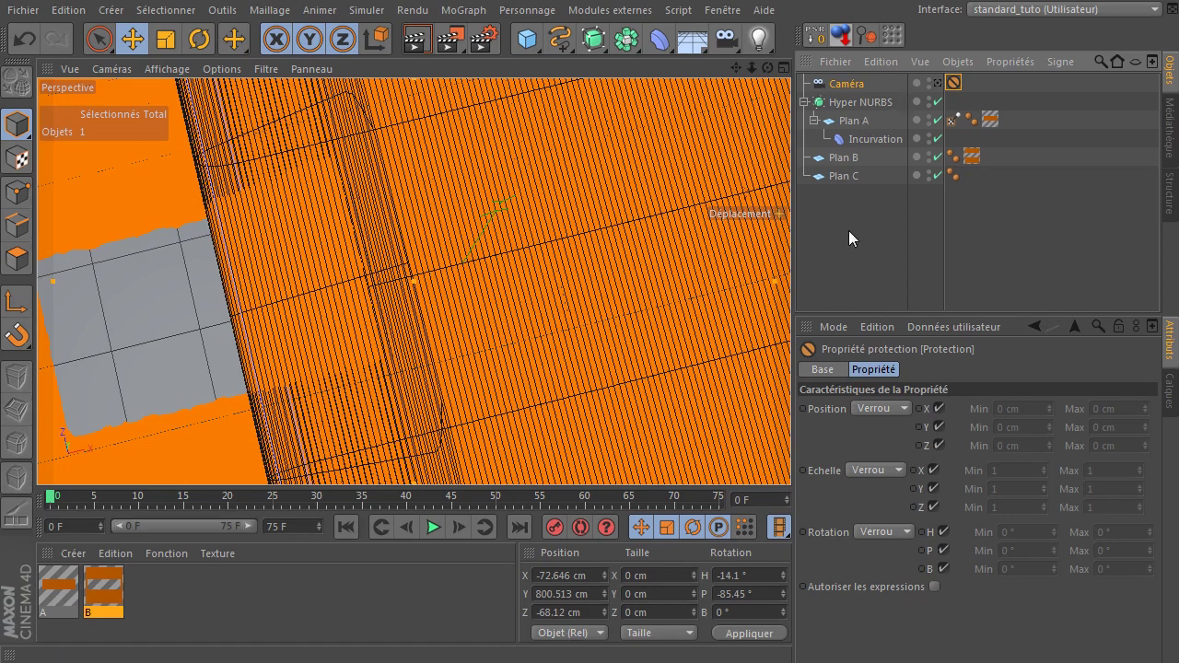
Deselect the Protection tag and leave the camera view for the free editor perspective.
left_click(853, 241)
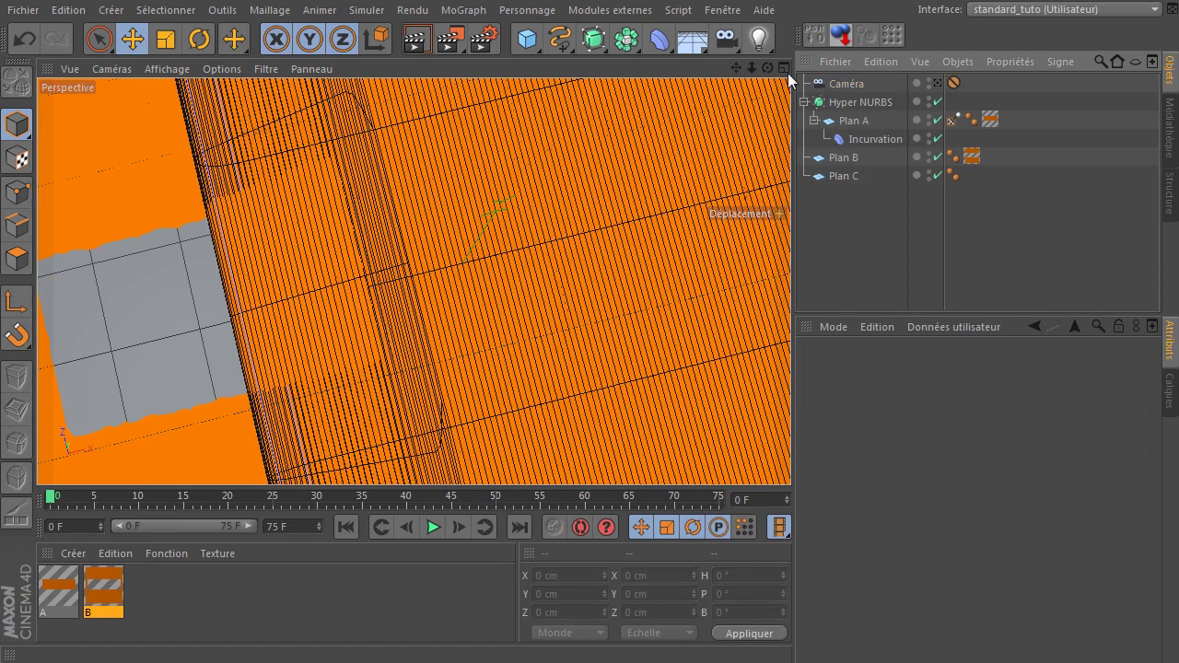
left_click(759, 76)
left_click(769, 73)
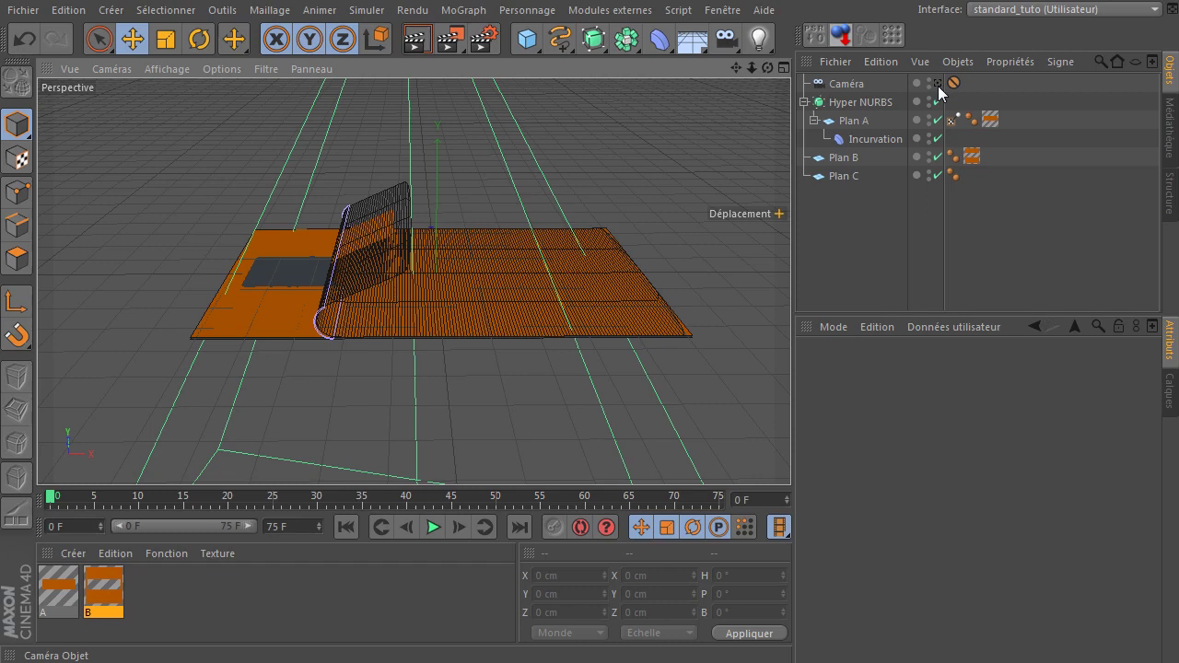
Select Incurvation and set its bend strength (Intensité) to 165°.
left_click(944, 93)
left_click(944, 93)
left_click(775, 75)
left_click(849, 150)
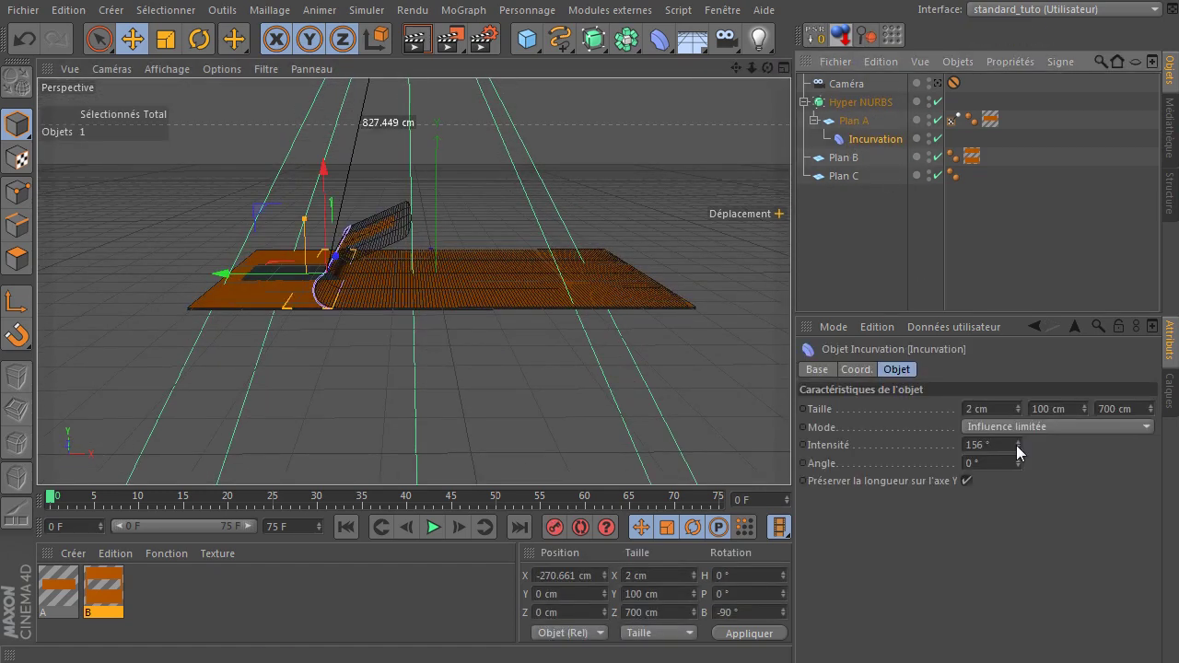
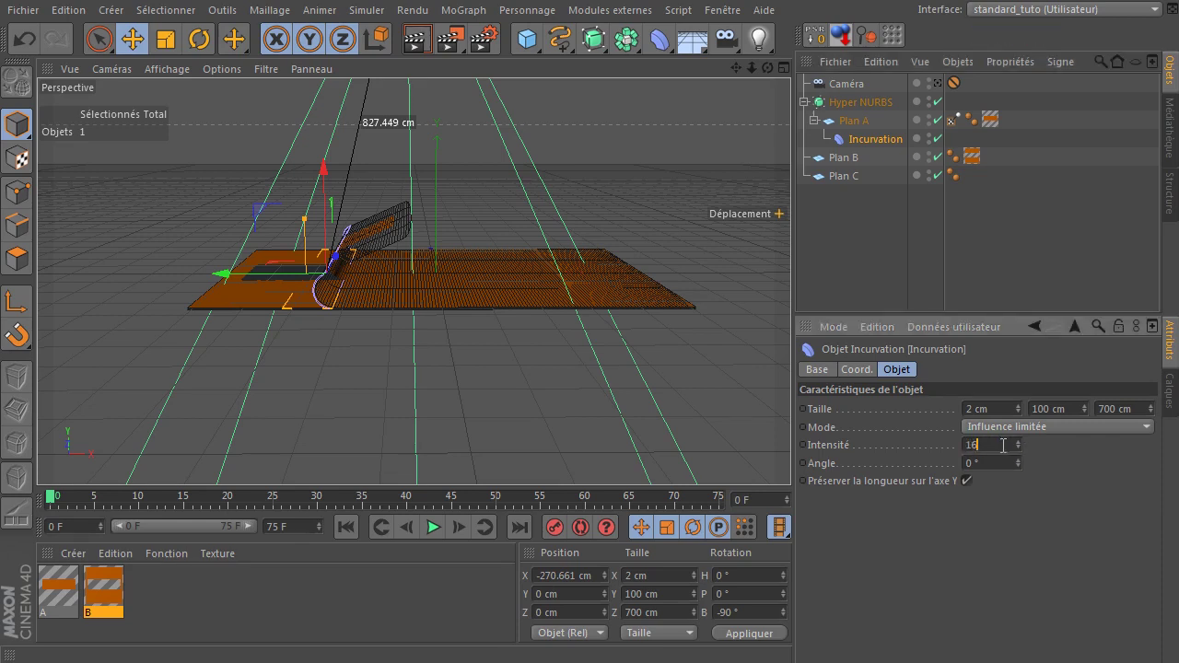
left_click(1040, 572)
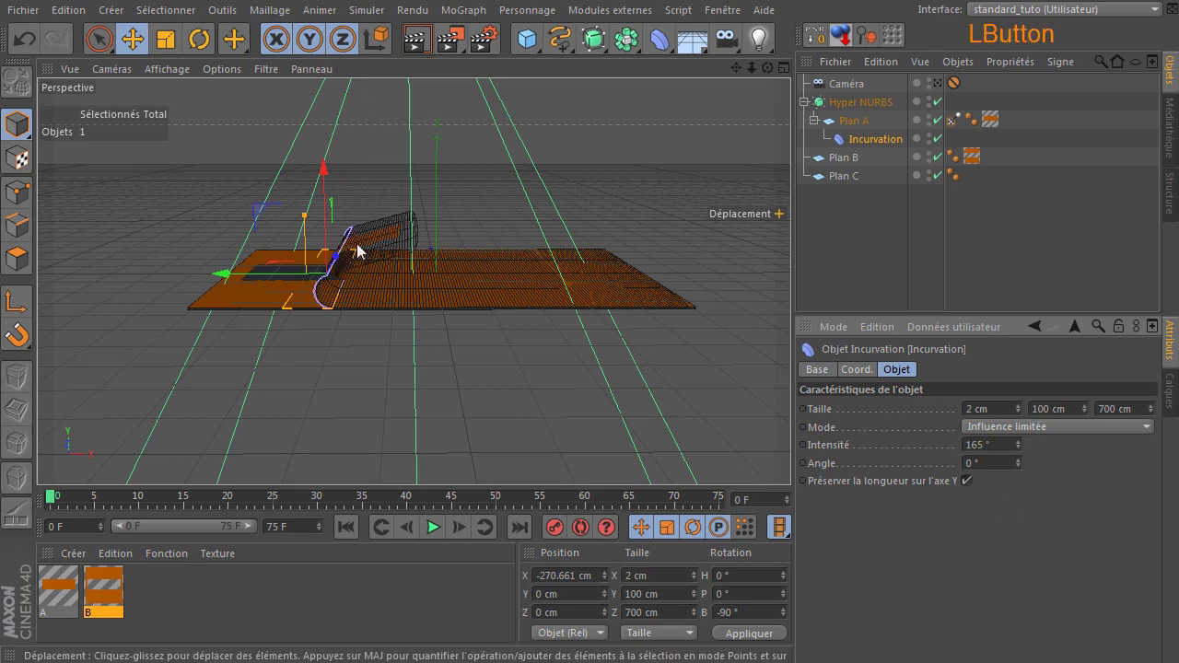
Through the camera view, slide the deformer along X to -545.772 cm and render to confirm an all-orange sheet.
left_click(945, 90)
left_click(128, 355)
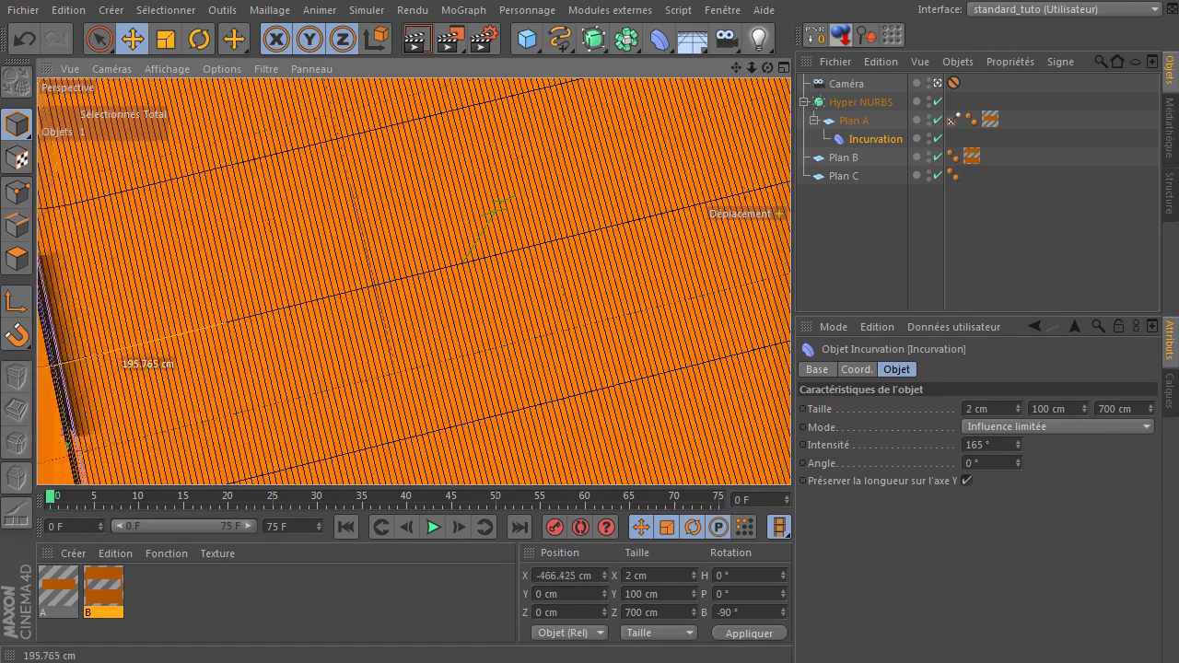
left_click(428, 48)
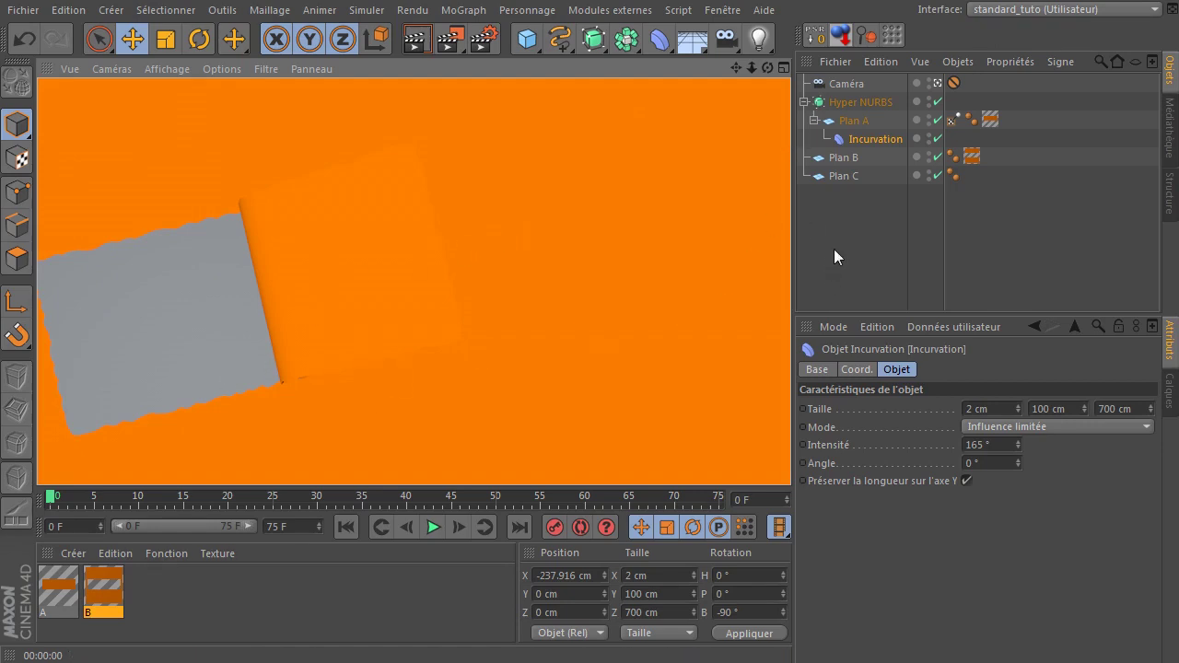
left_click(835, 141)
left_click(864, 148)
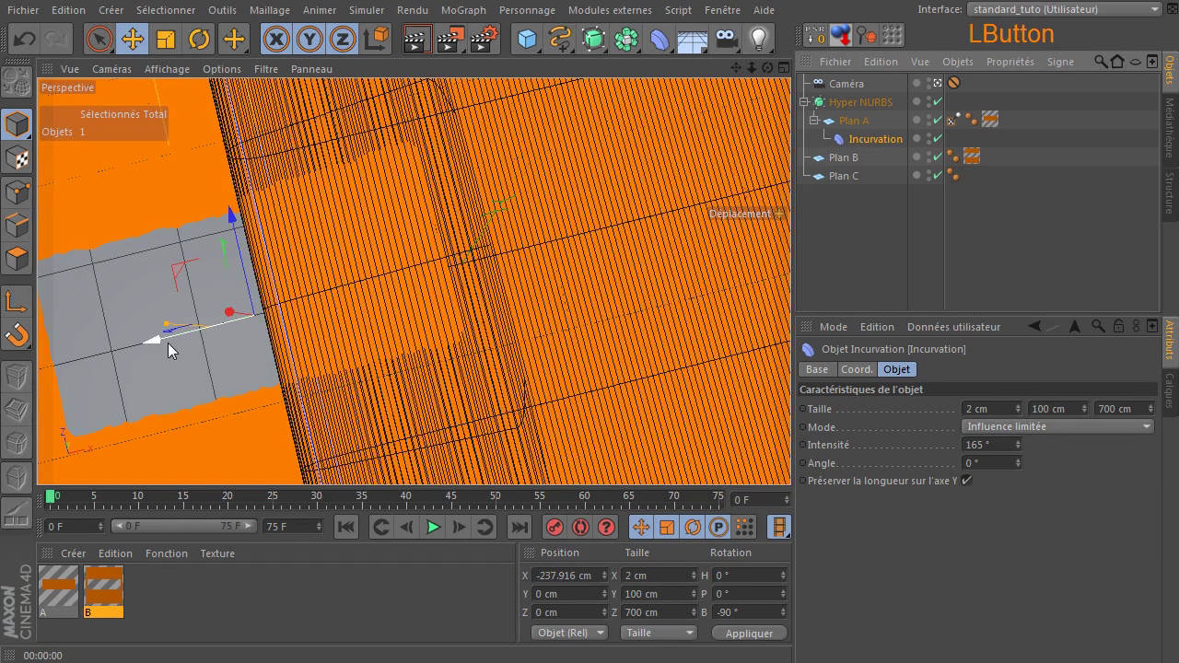
left_click(163, 347)
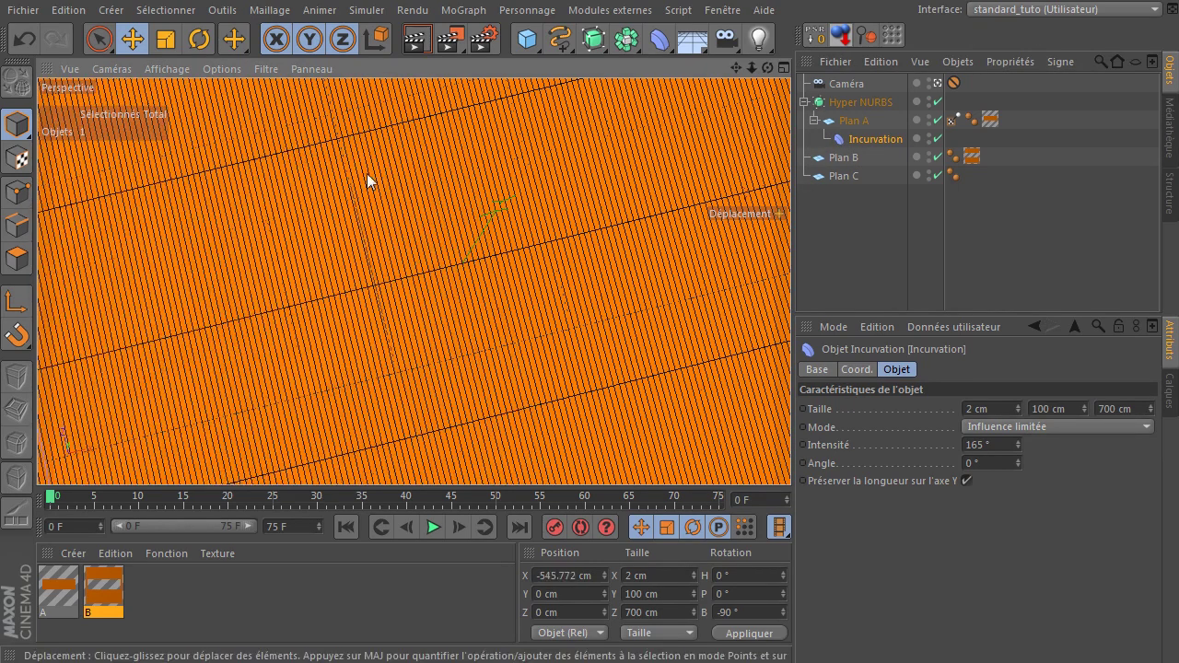
left_click(414, 50)
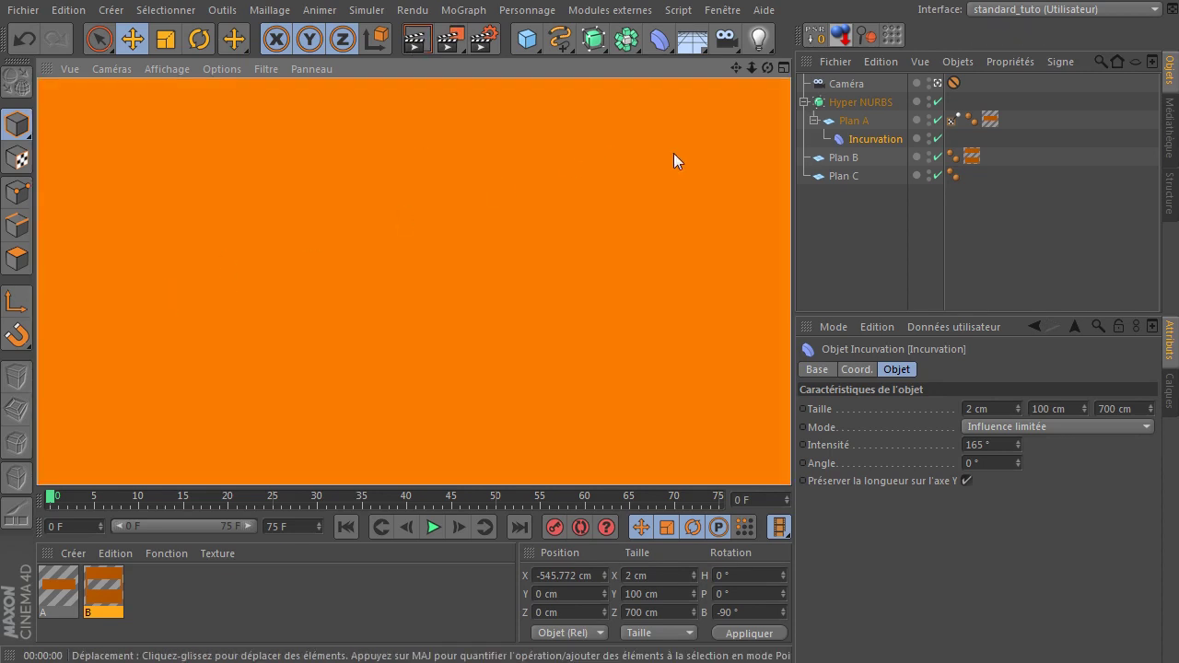
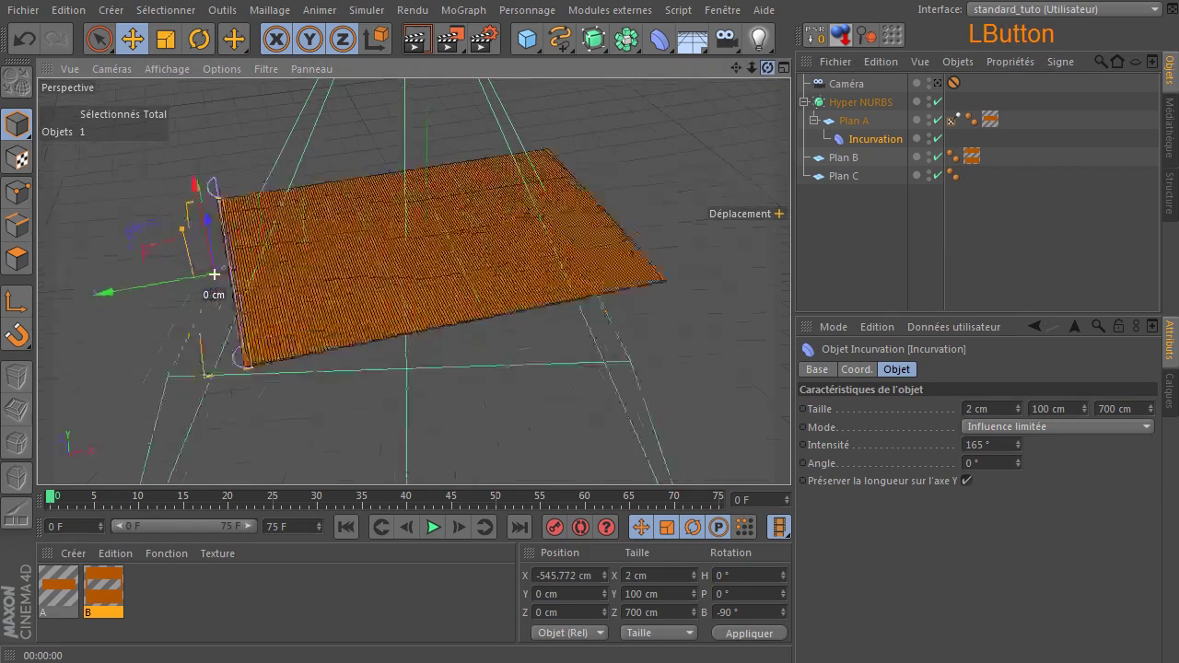
Move the bend deformer just past the sheet's edge at X -593.283 cm.
left_click(122, 295)
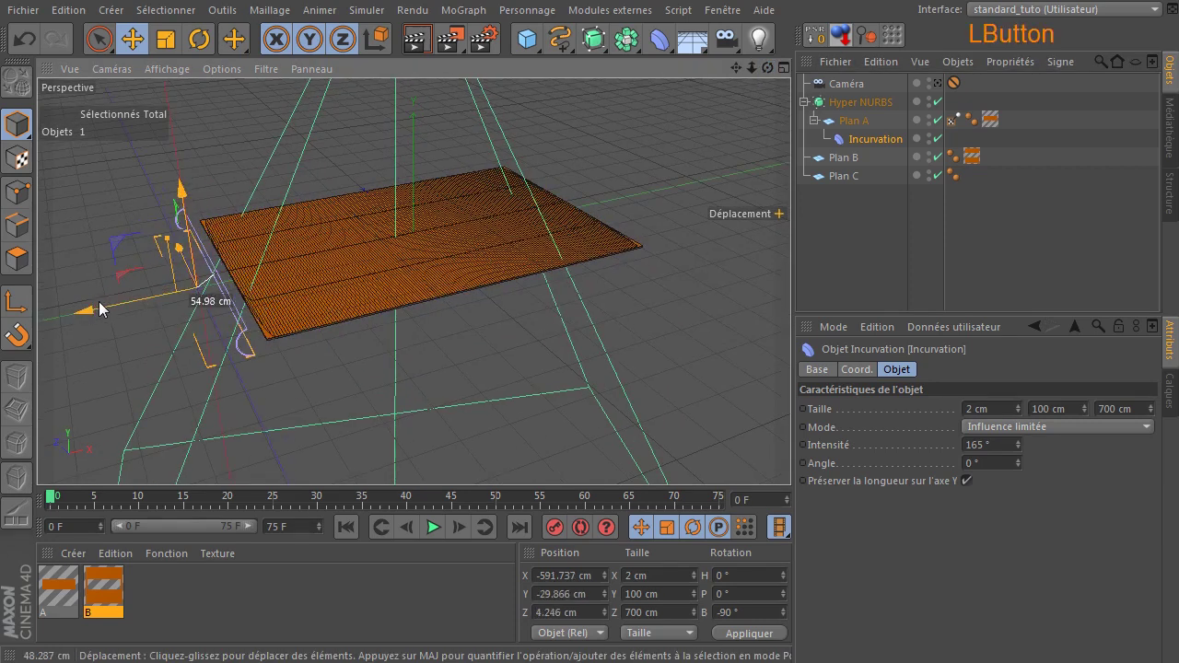
left_click(26, 46)
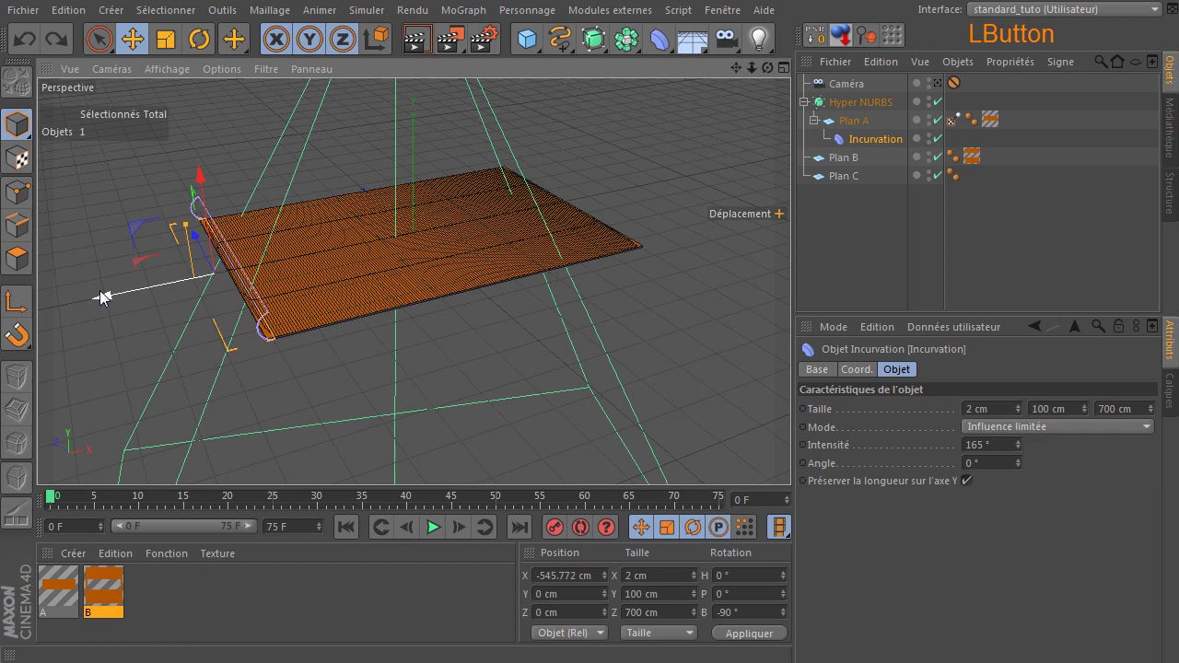
left_click(108, 299)
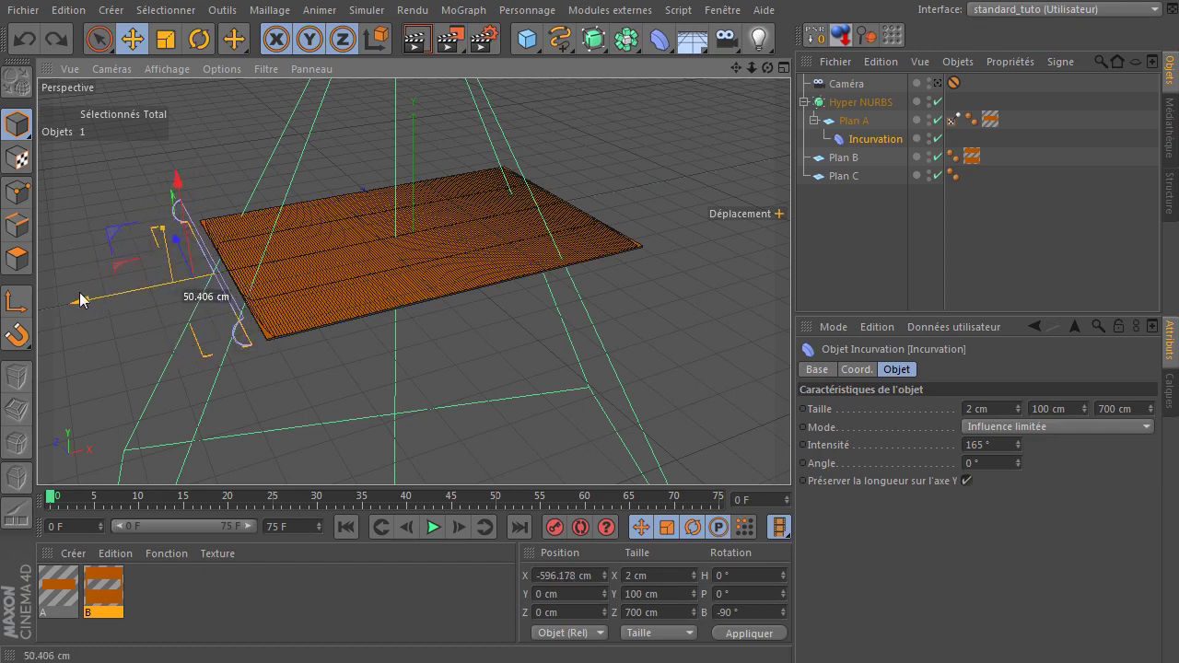
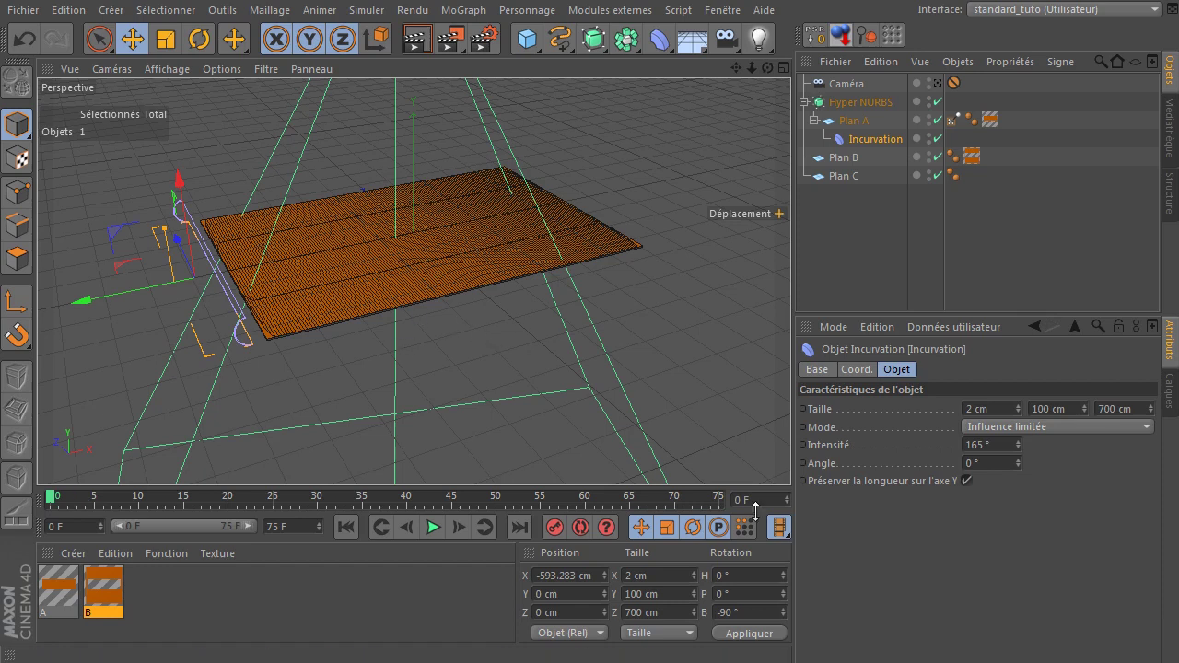
Create a new plain grey material C in the Material Manager.
left_click(216, 618)
left_click(60, 623)
Load the aged paper image as the colour texture of materials A and B, then view through the camera.
key("shift+c")
left_click(250, 627)
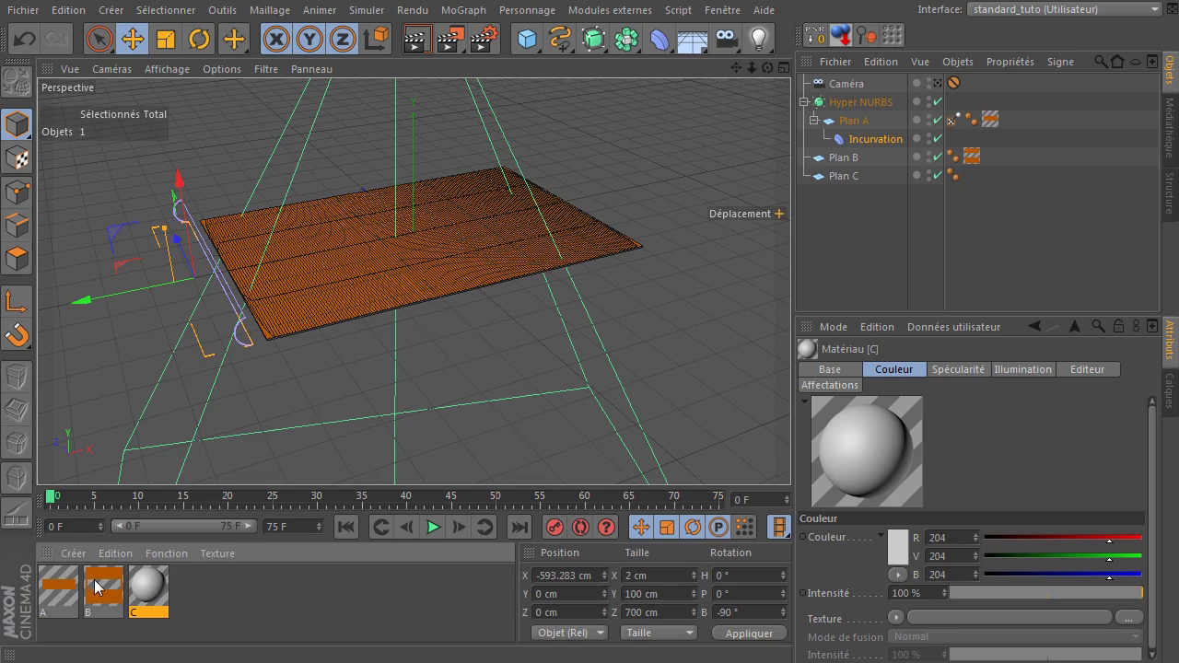
left_click(61, 590)
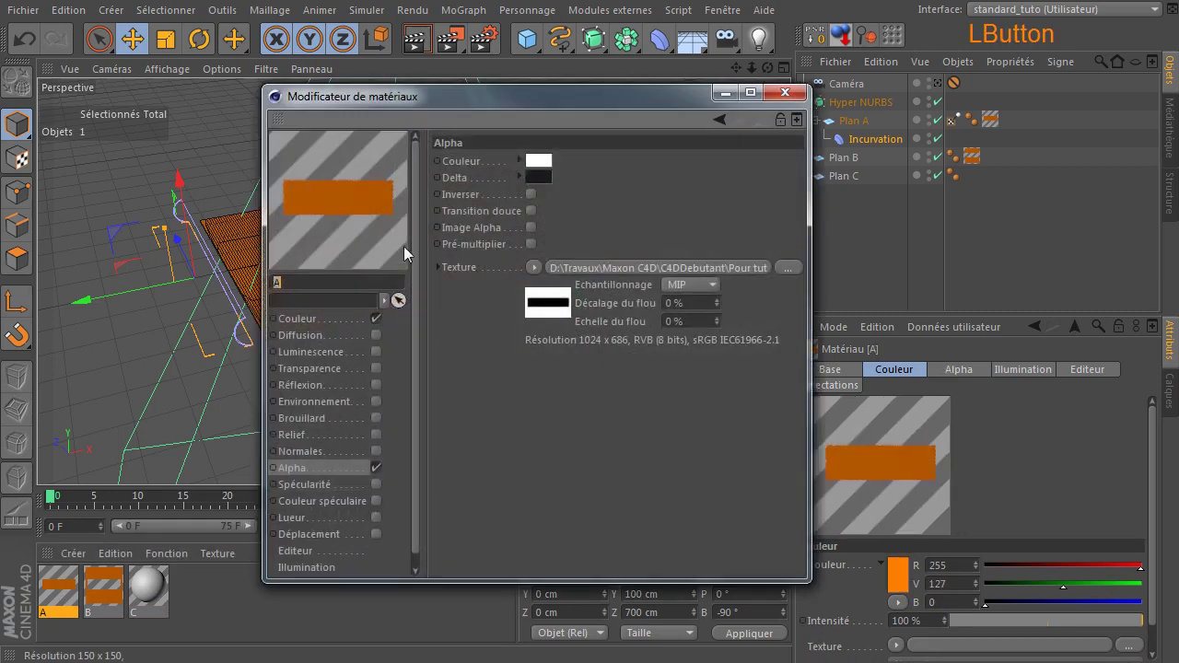
left_click(348, 327)
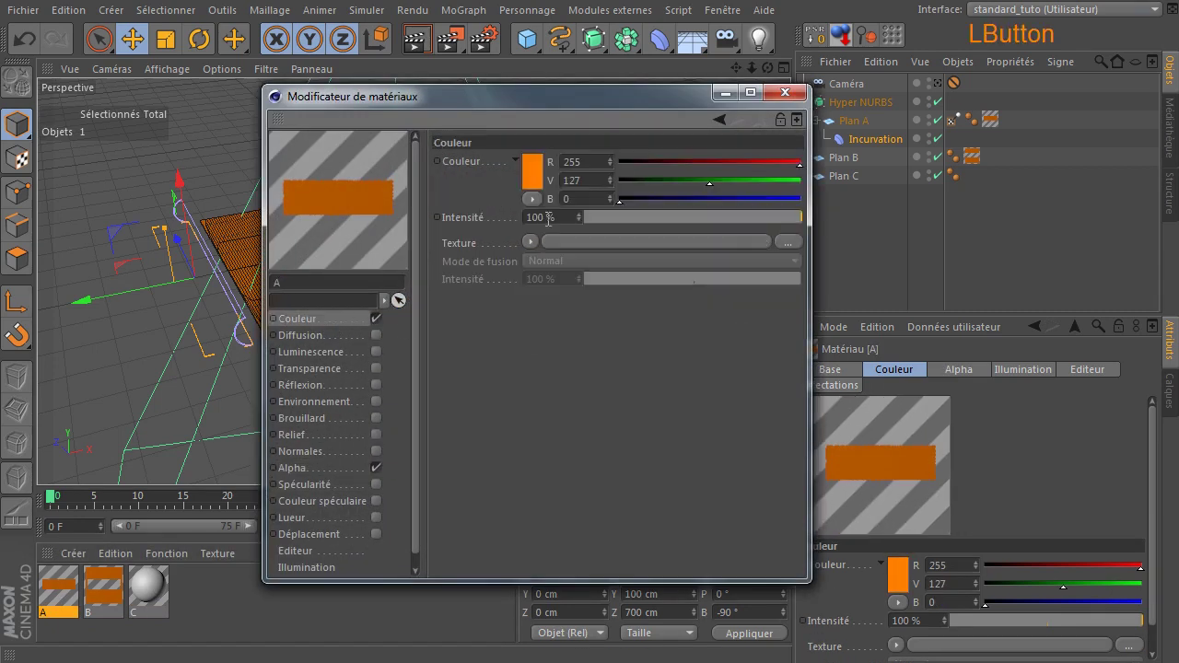
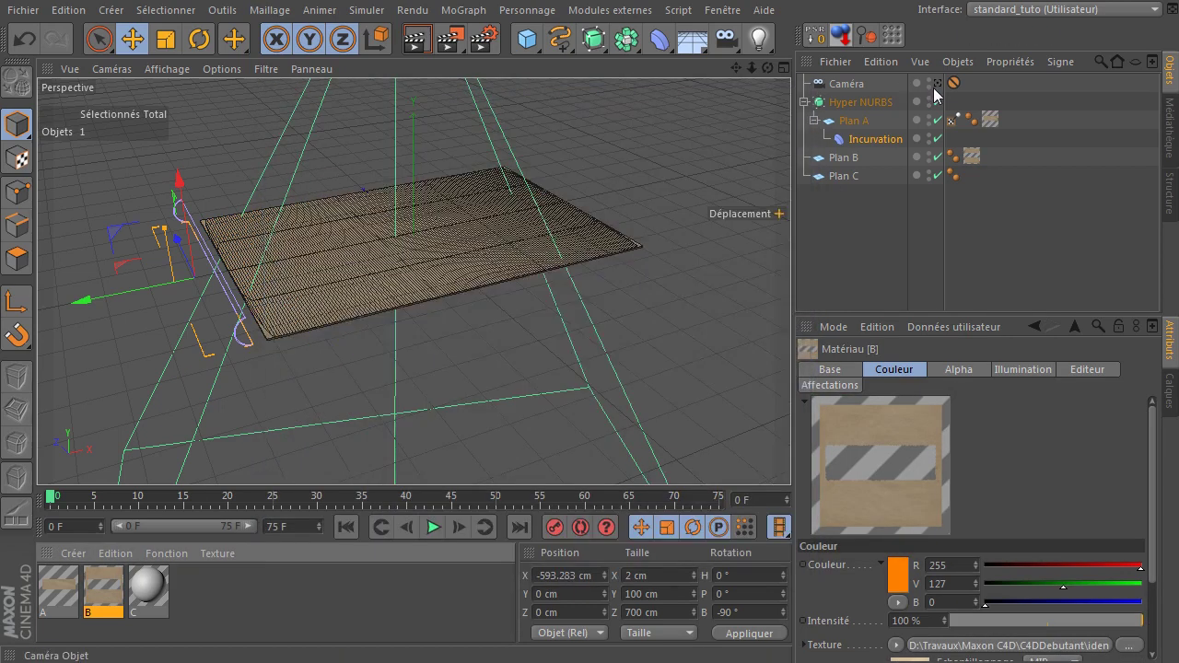
left_click(947, 88)
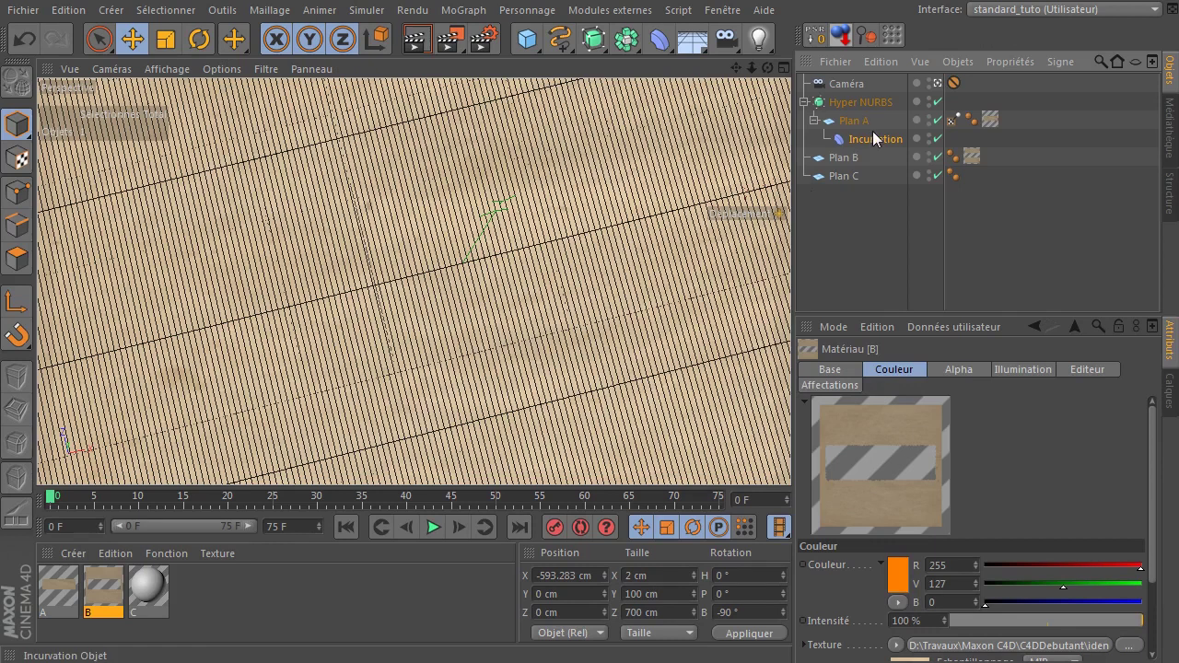
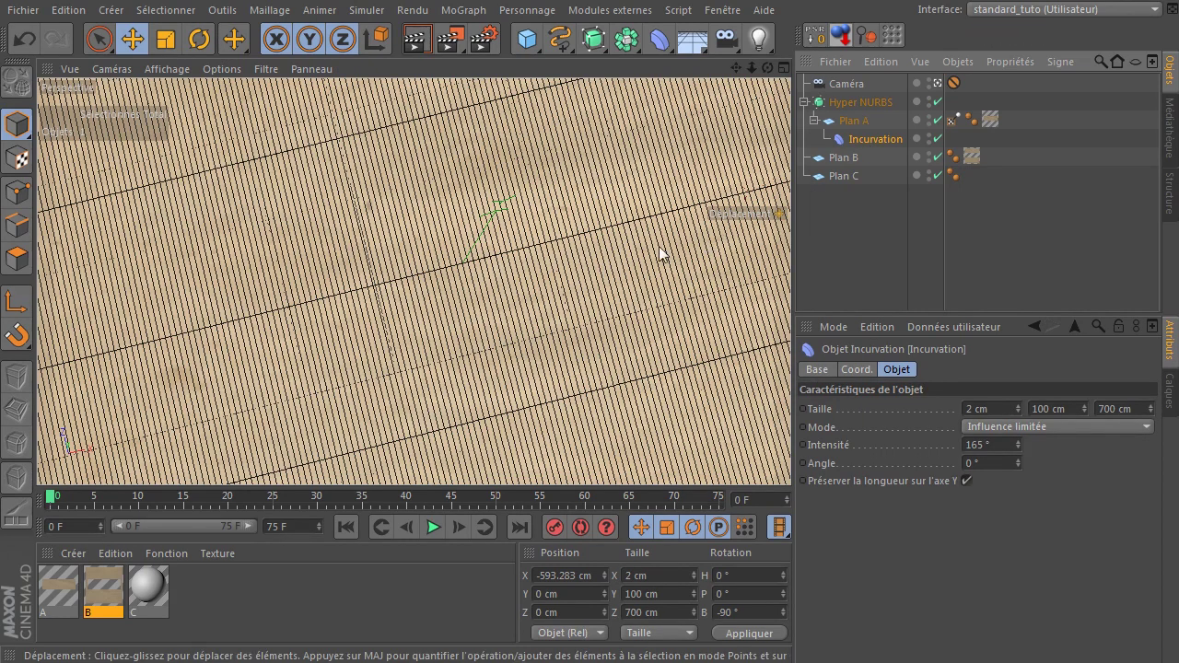
Toggle the four-view layout and maximise the top and perspective views in turn.
middle_click(663, 257)
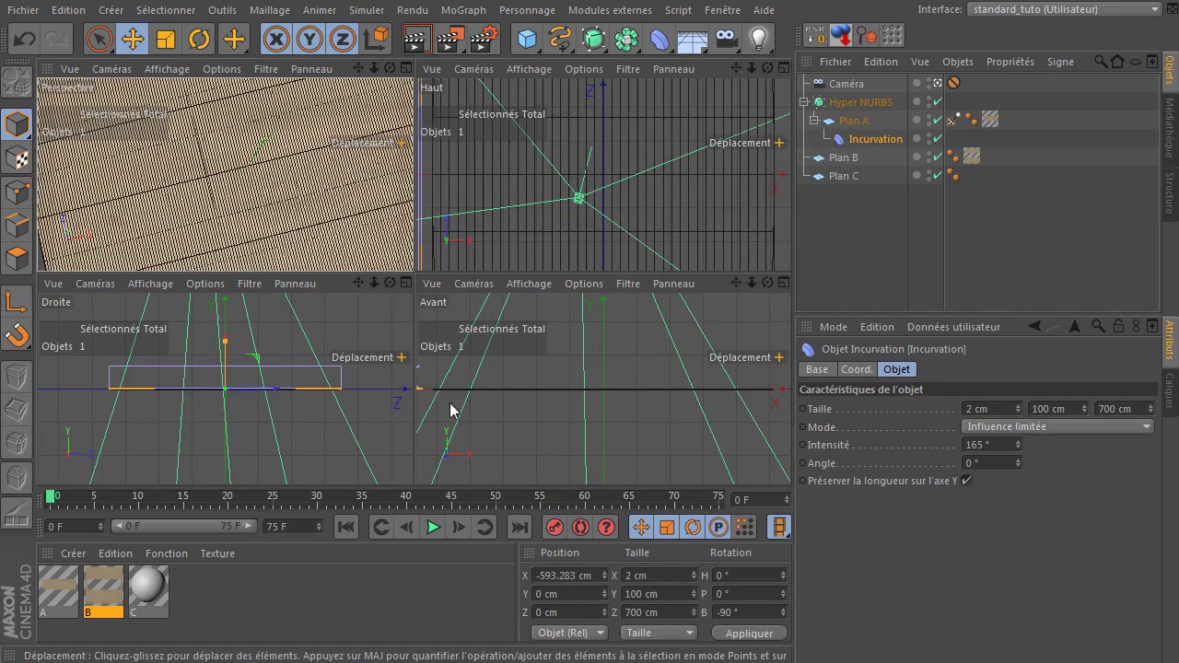
middle_click(553, 418)
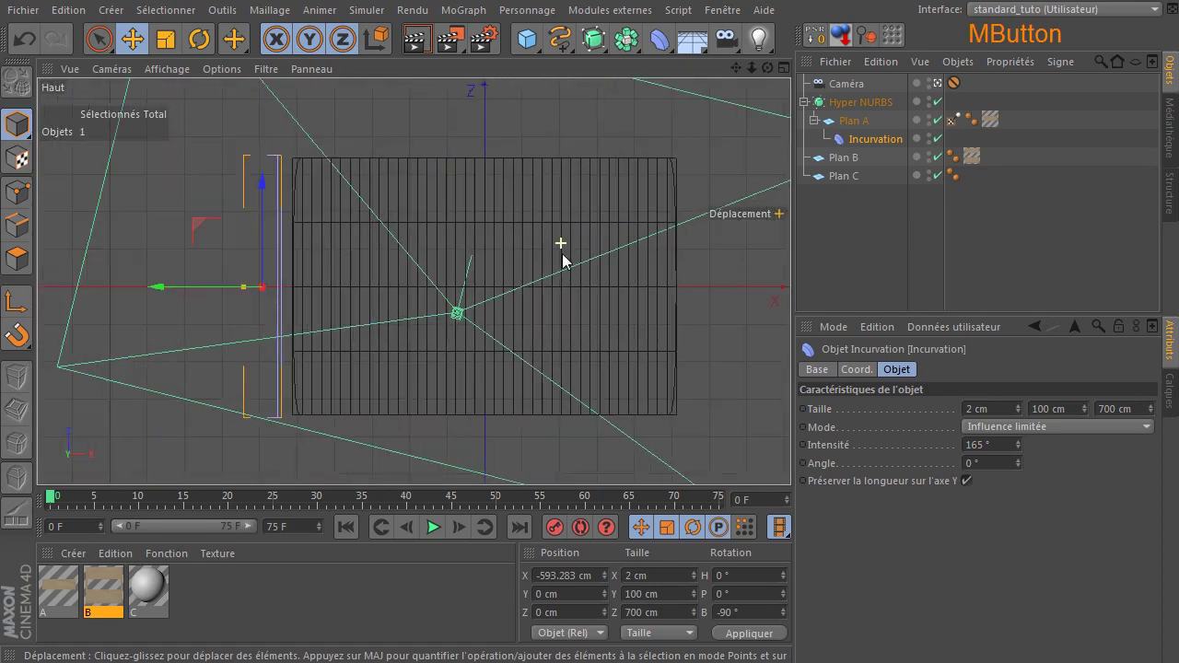
middle_click(570, 264)
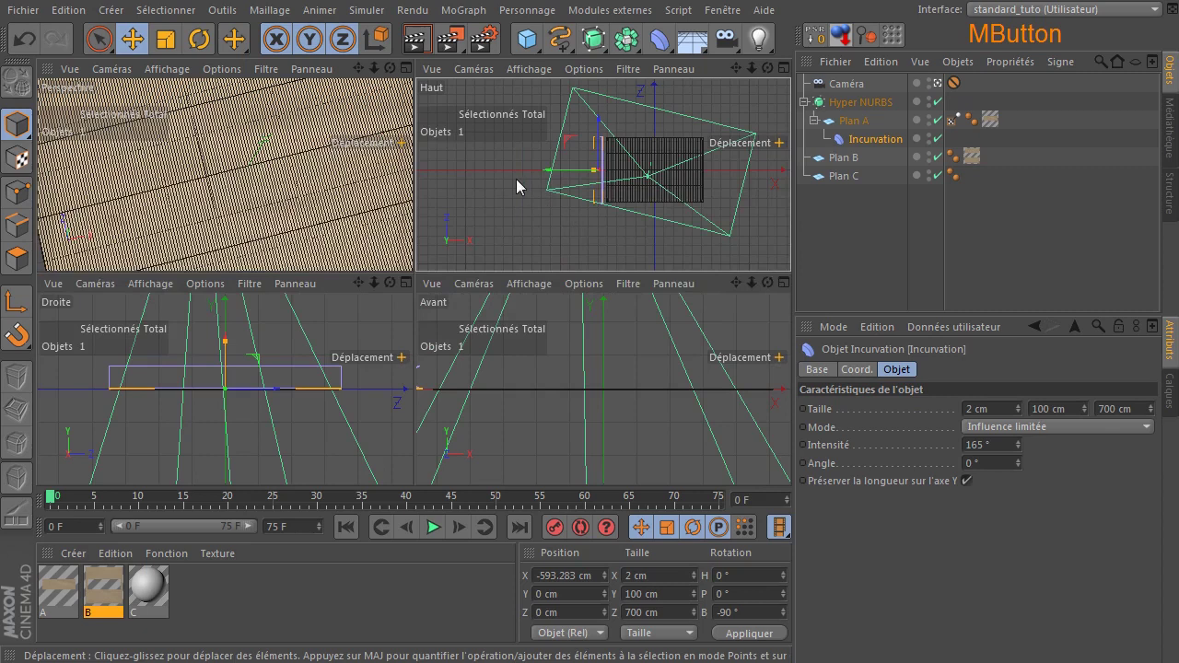
left_click(554, 182)
middle_click(258, 191)
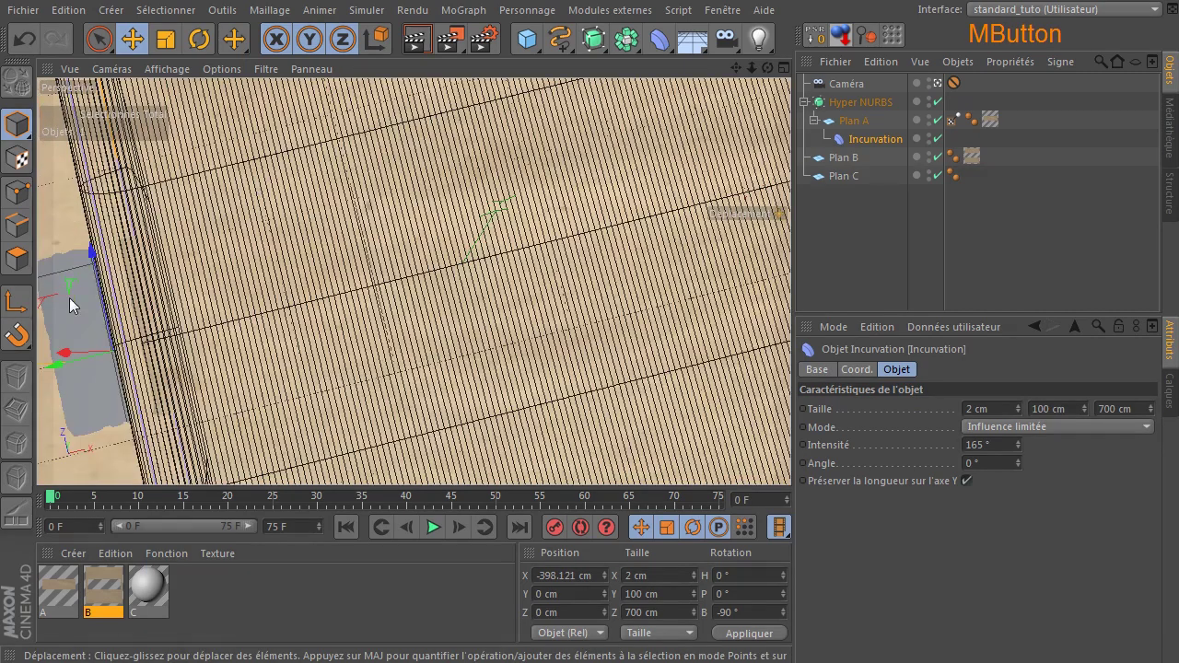
Slide the bend deformer back into the sheet to X -190.954 cm so its edge curls up.
left_click(65, 377)
left_click(431, 39)
middle_click(378, 301)
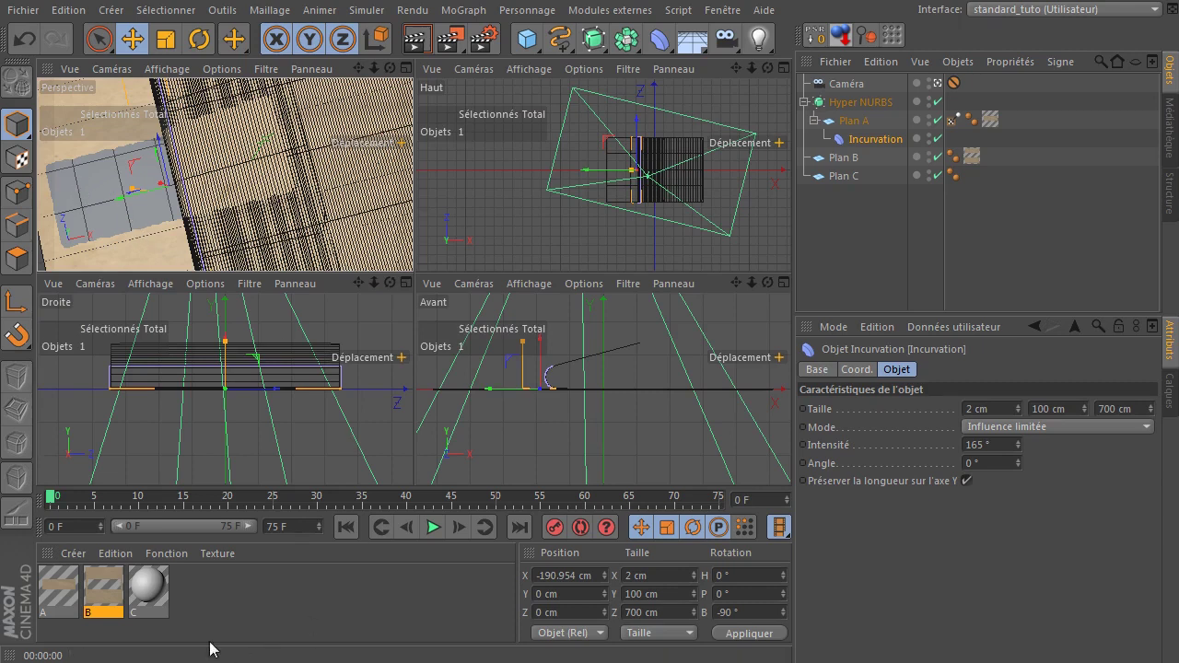
Load the aged paper image as material C's colour texture, accepting the copy prompt.
left_click(144, 583)
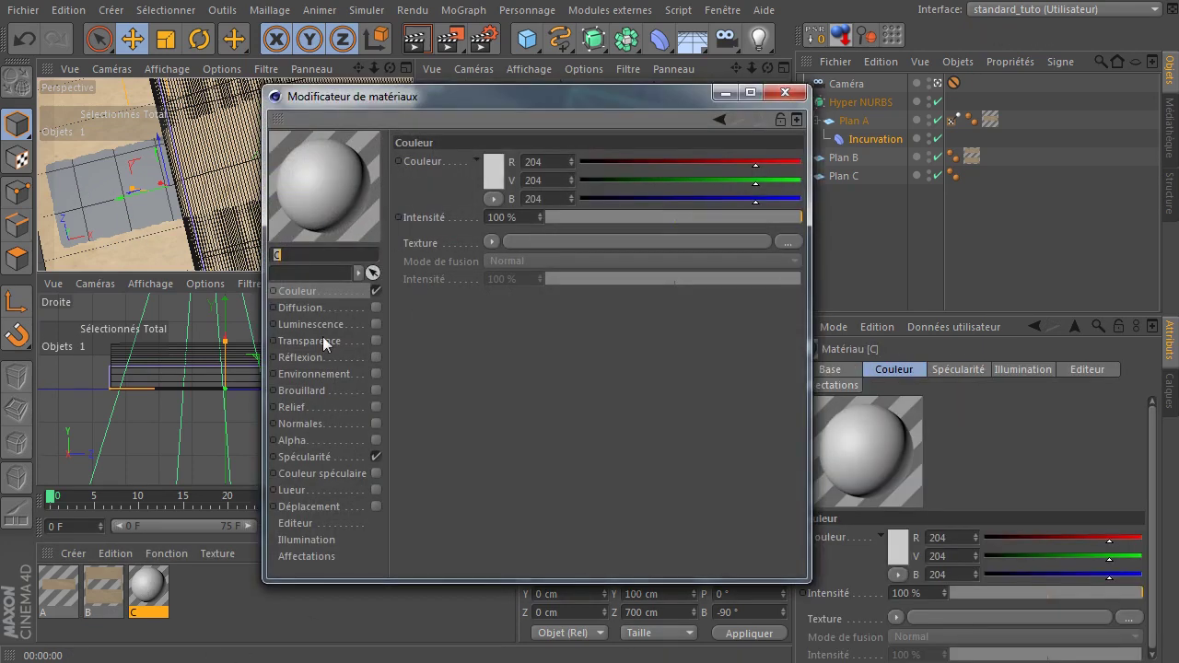
left_click(380, 468)
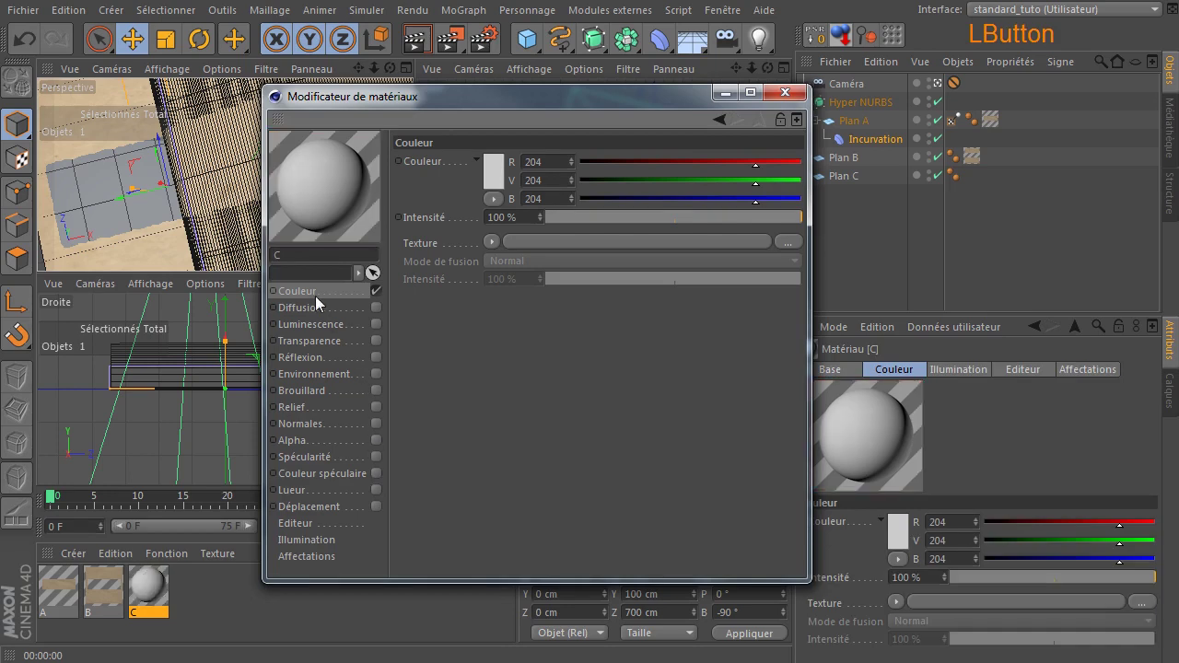
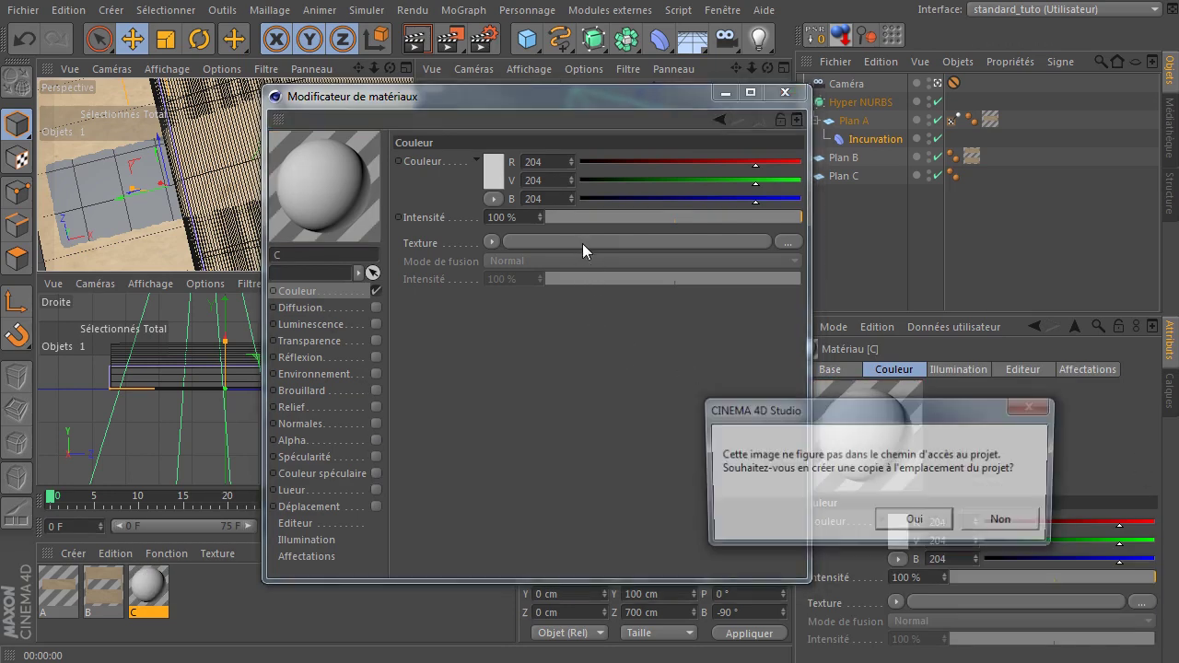
left_click(1013, 517)
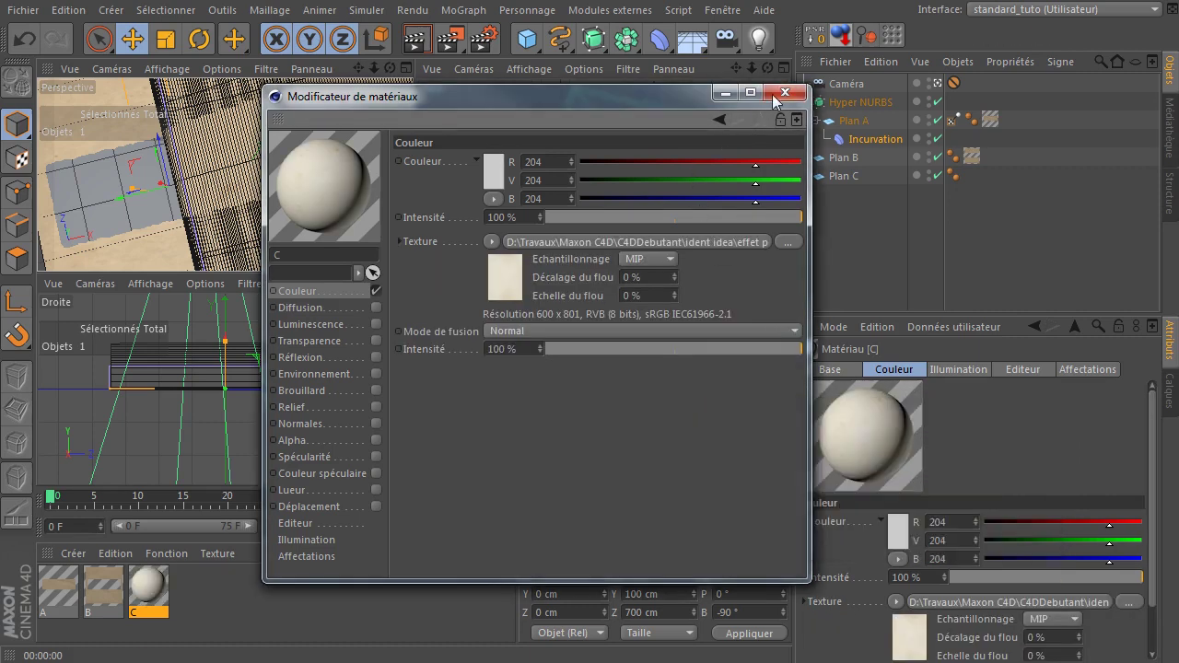
left_click(778, 102)
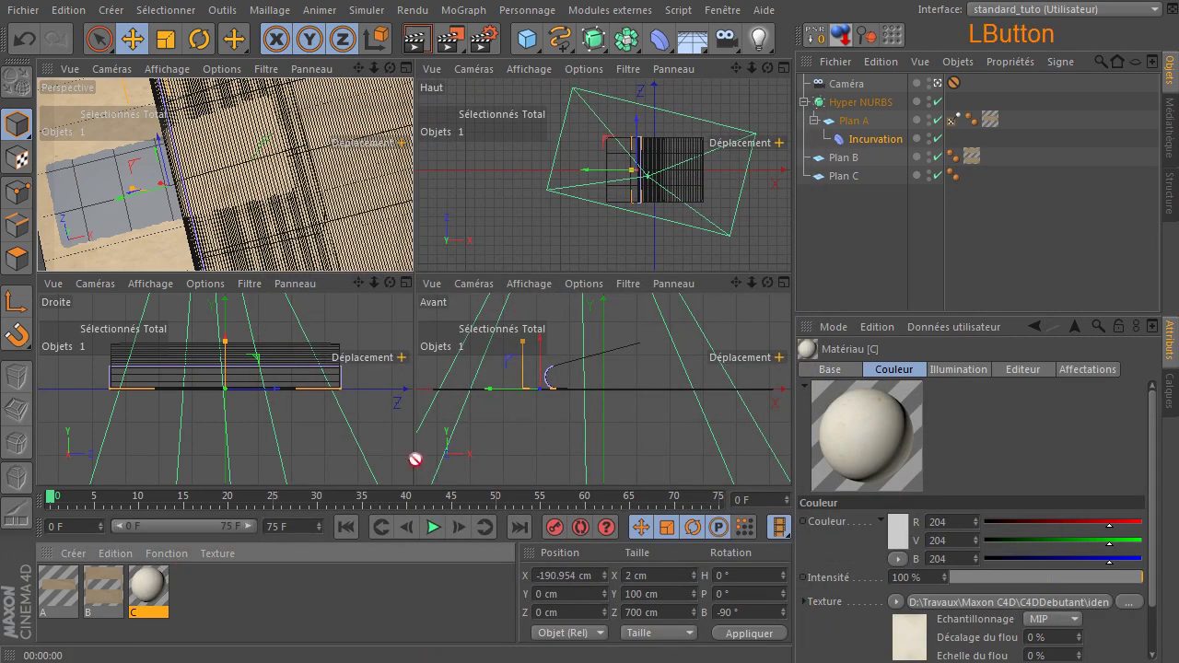
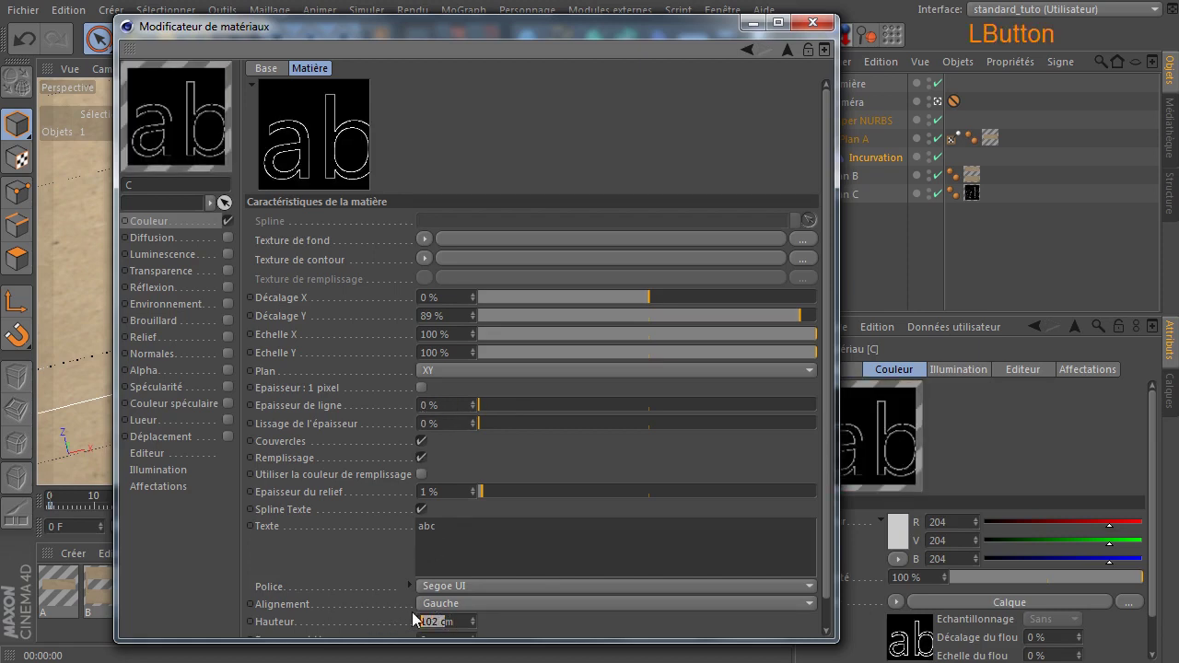
Set the abc spline text height to 12 cm and offset it to 14% X and 56% Y.
key("Delete")
left_click(522, 639)
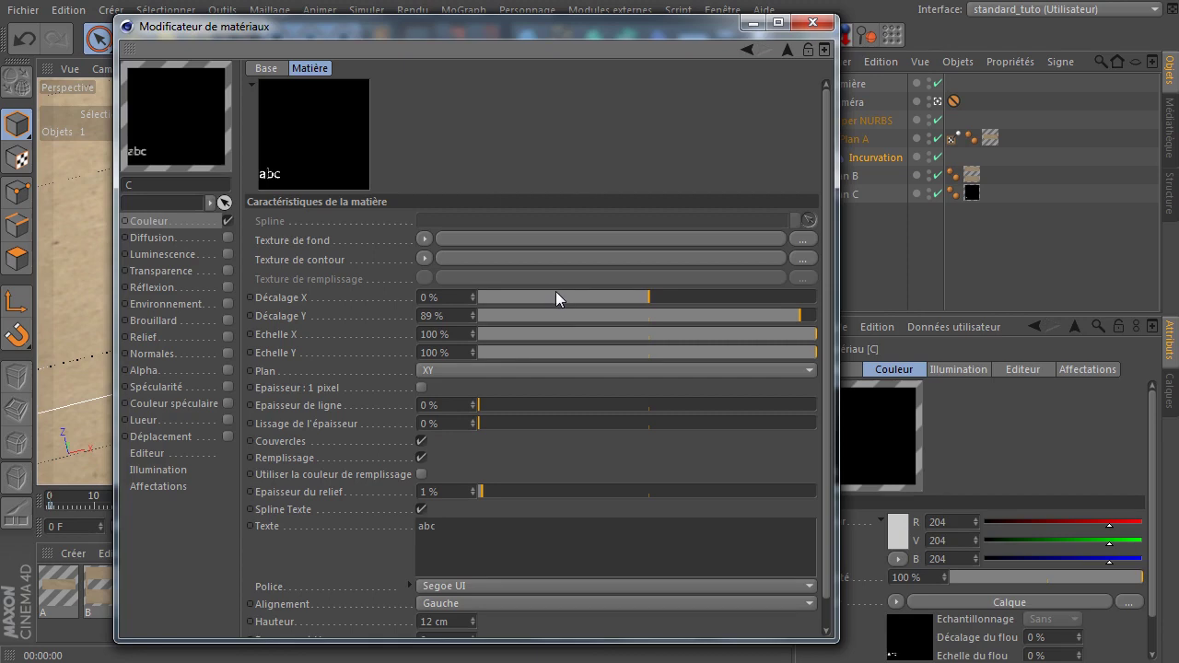
left_click(667, 302)
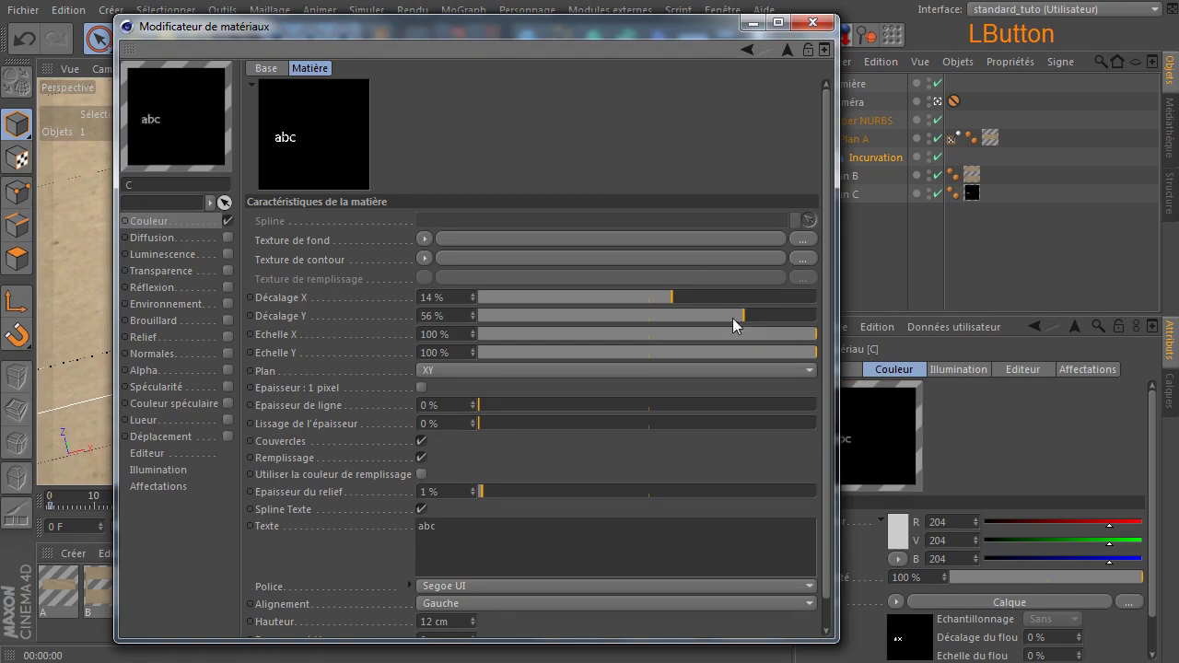
Render the view to check the outlined letters on the black band, then restore the shader settings.
left_click(549, 38)
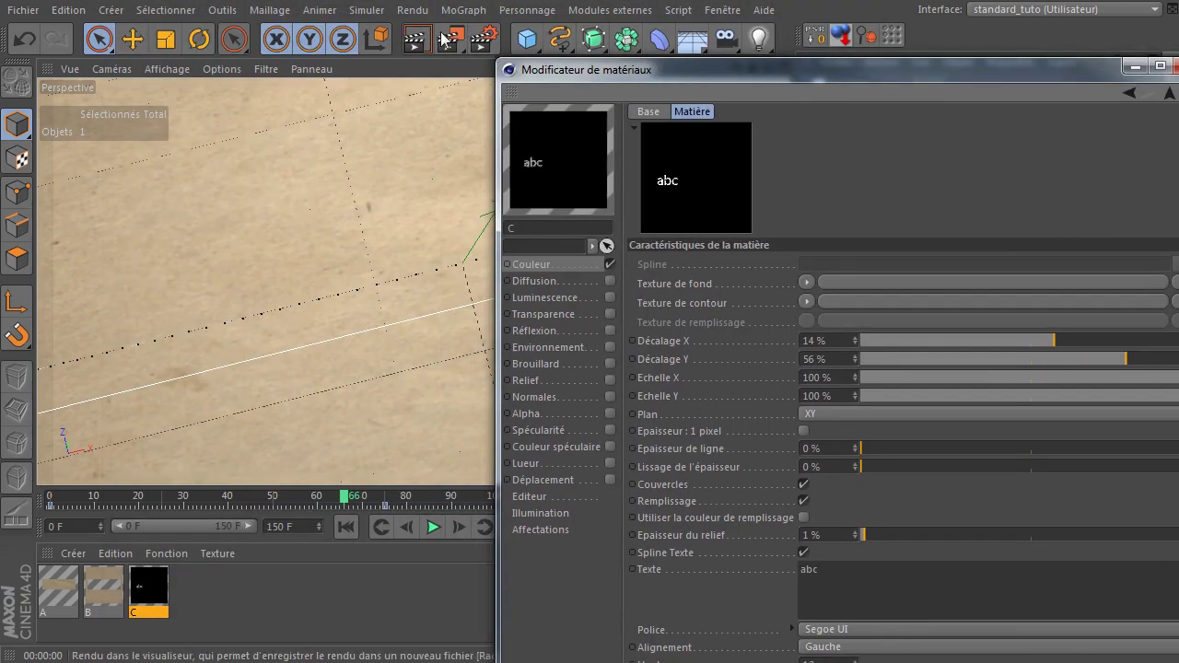
left_click(419, 48)
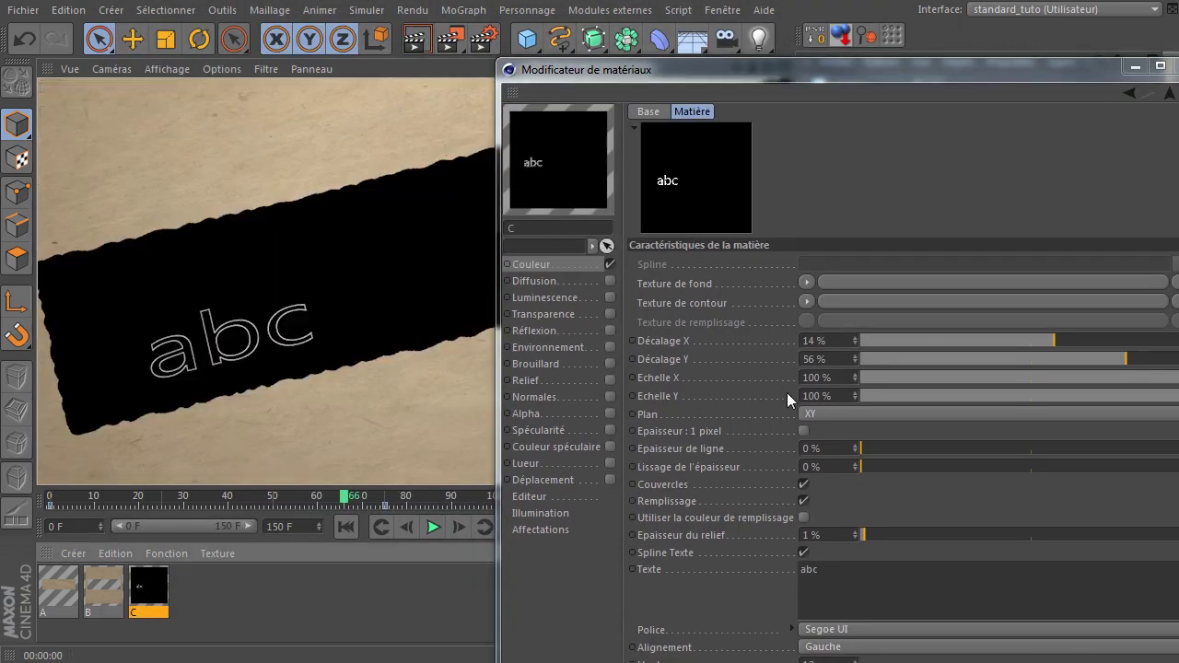
left_click(832, 70)
left_click(686, 66)
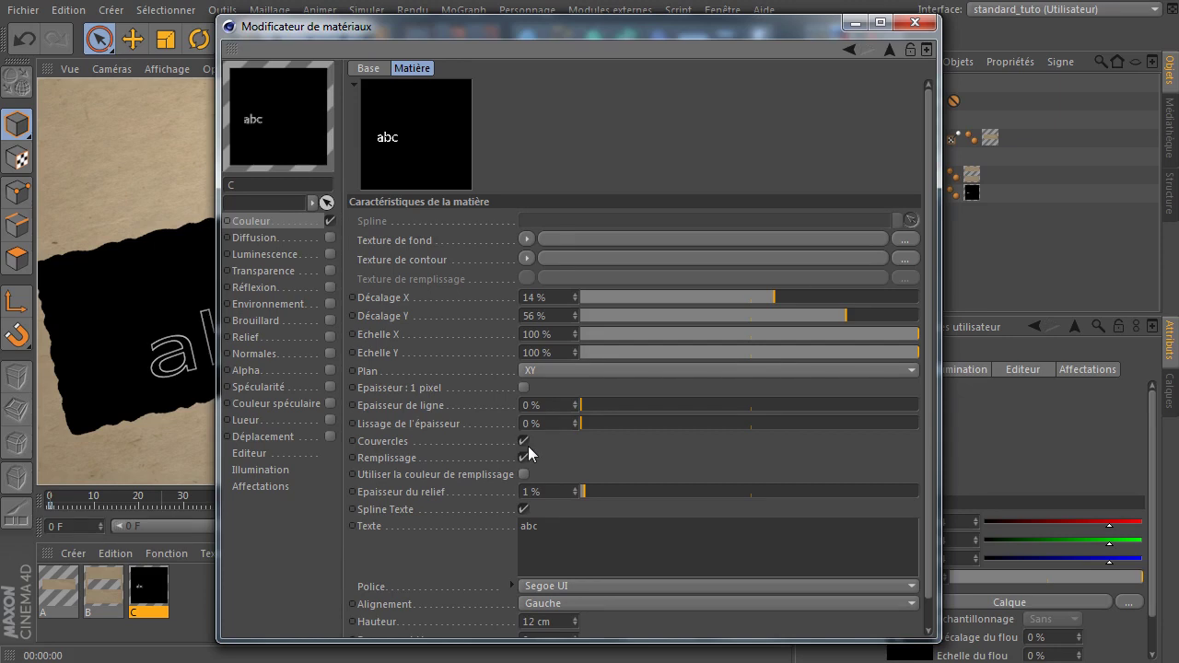
Enable the fill colour and load a Couleur shader so the letters fill solid white.
left_click(530, 482)
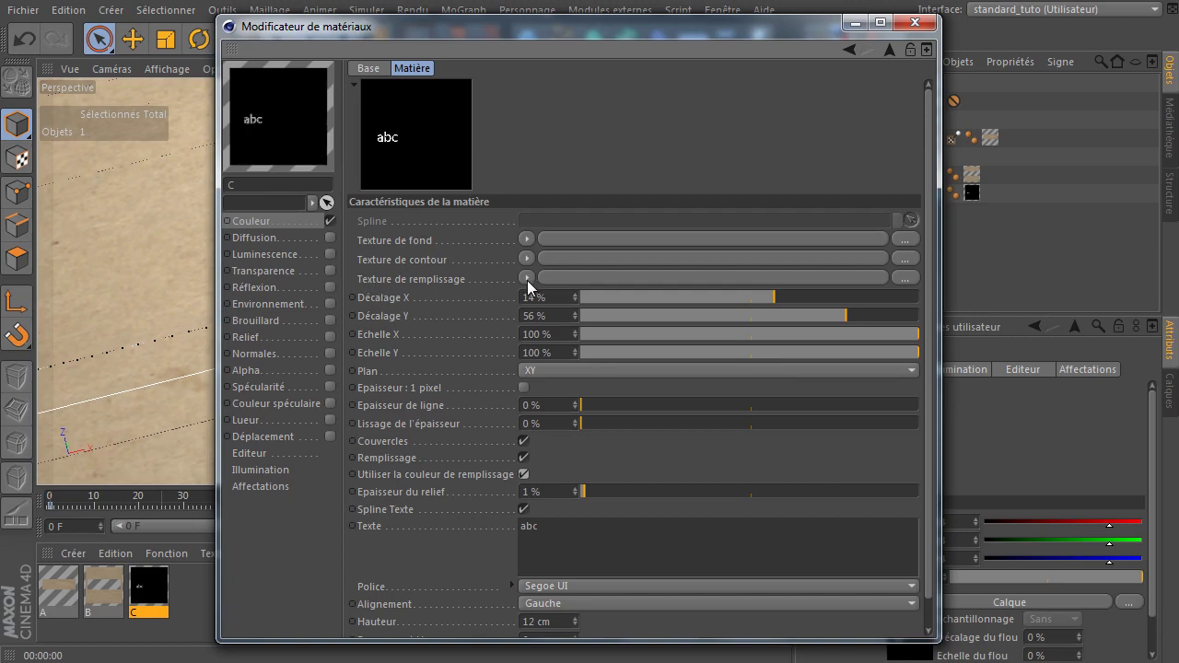
left_click(533, 287)
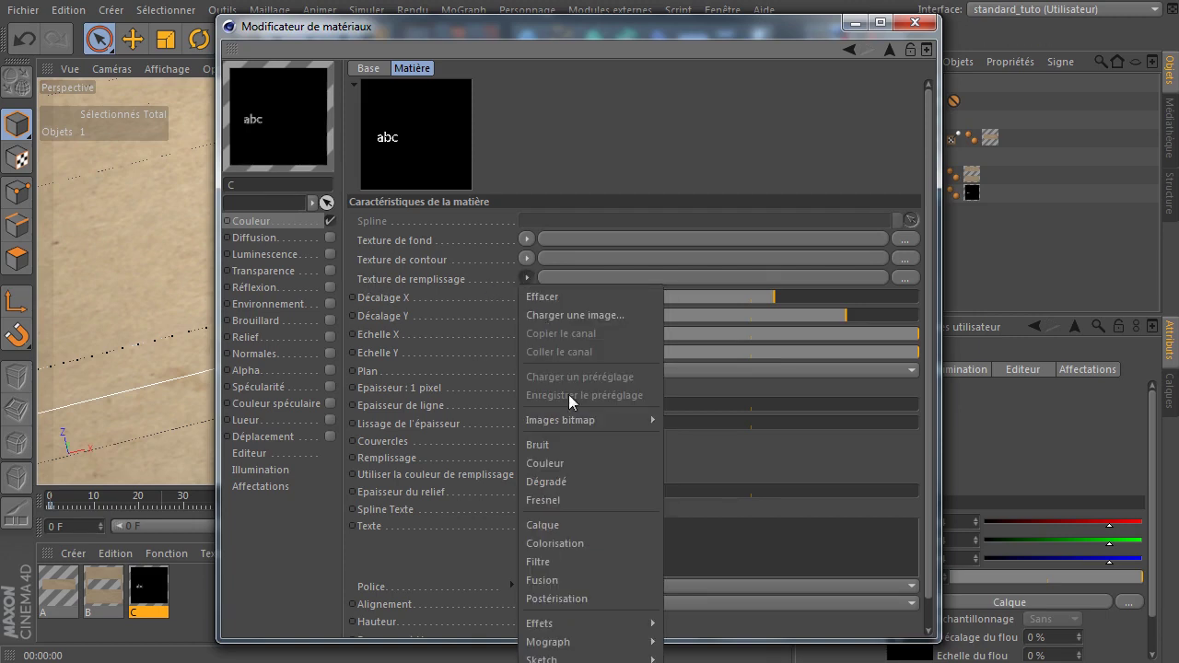
left_click(574, 468)
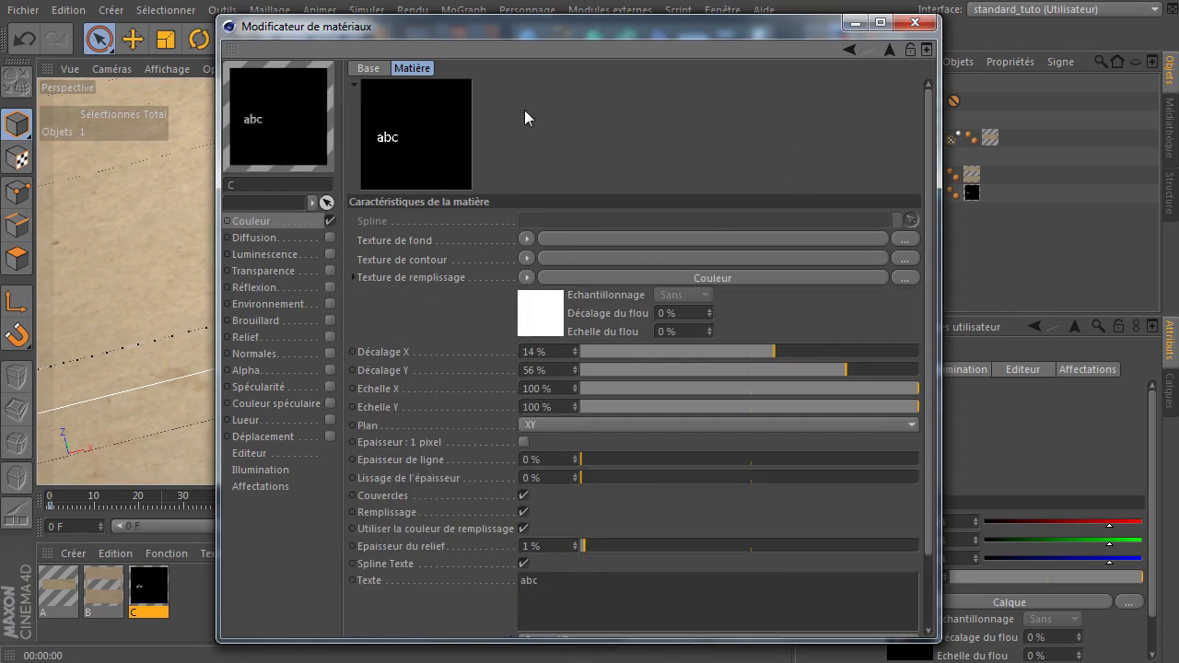
Render to check the filled letters, then lower Décalage Y to 50%.
left_click(772, 39)
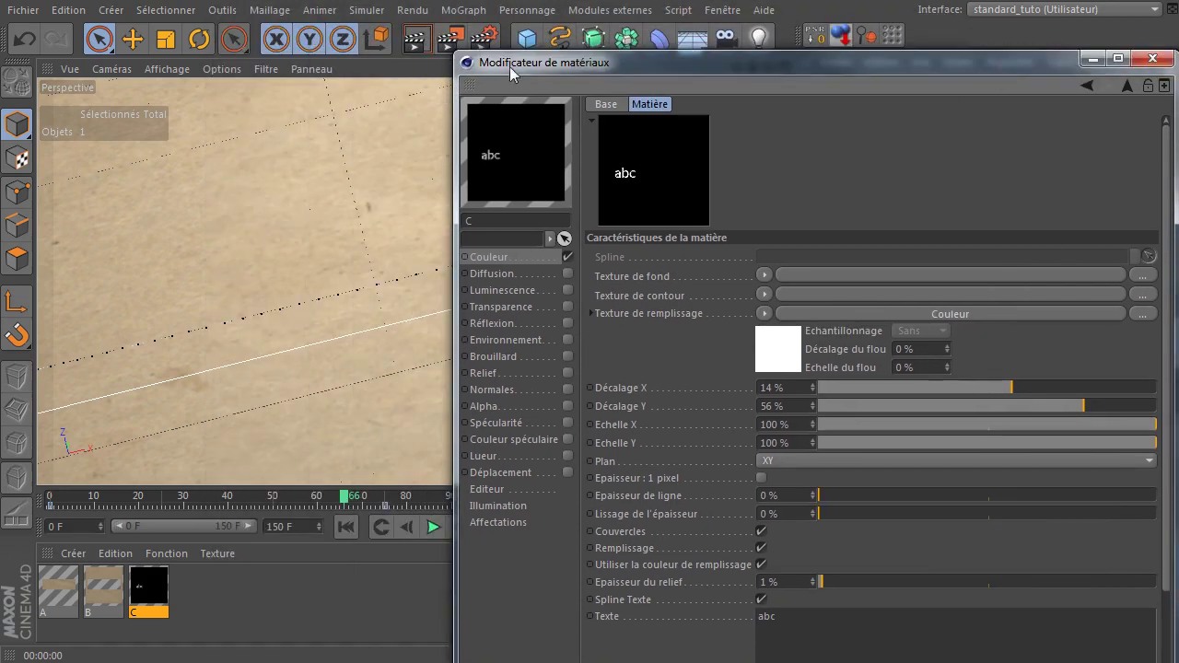
left_click(431, 47)
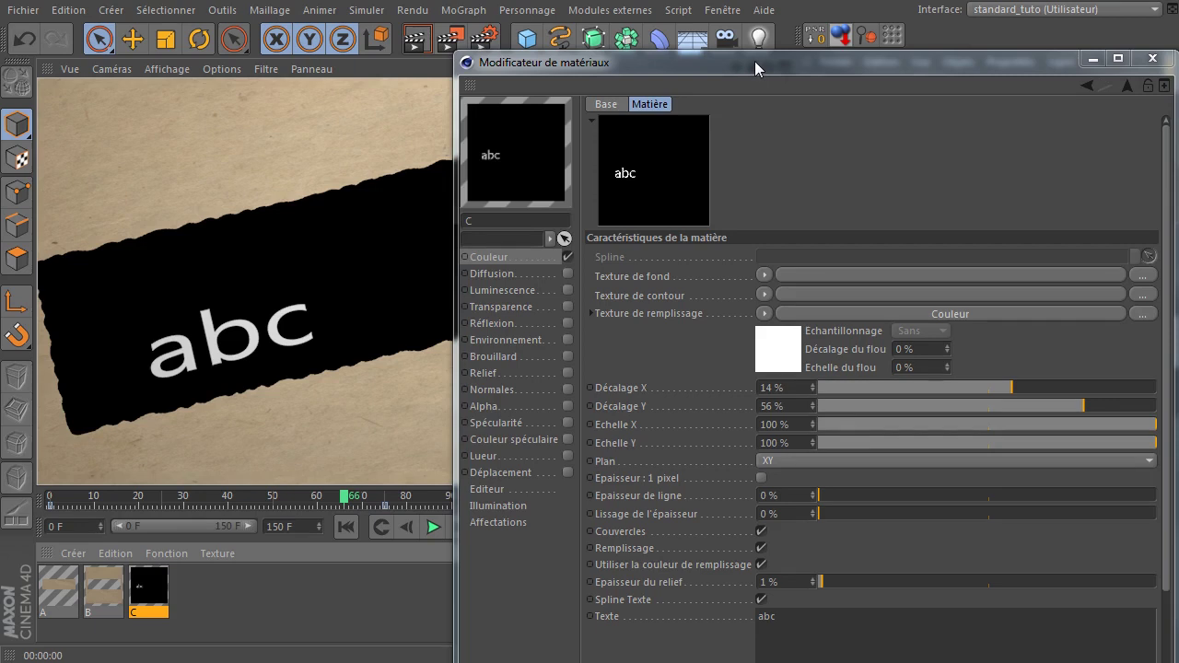
left_click(758, 71)
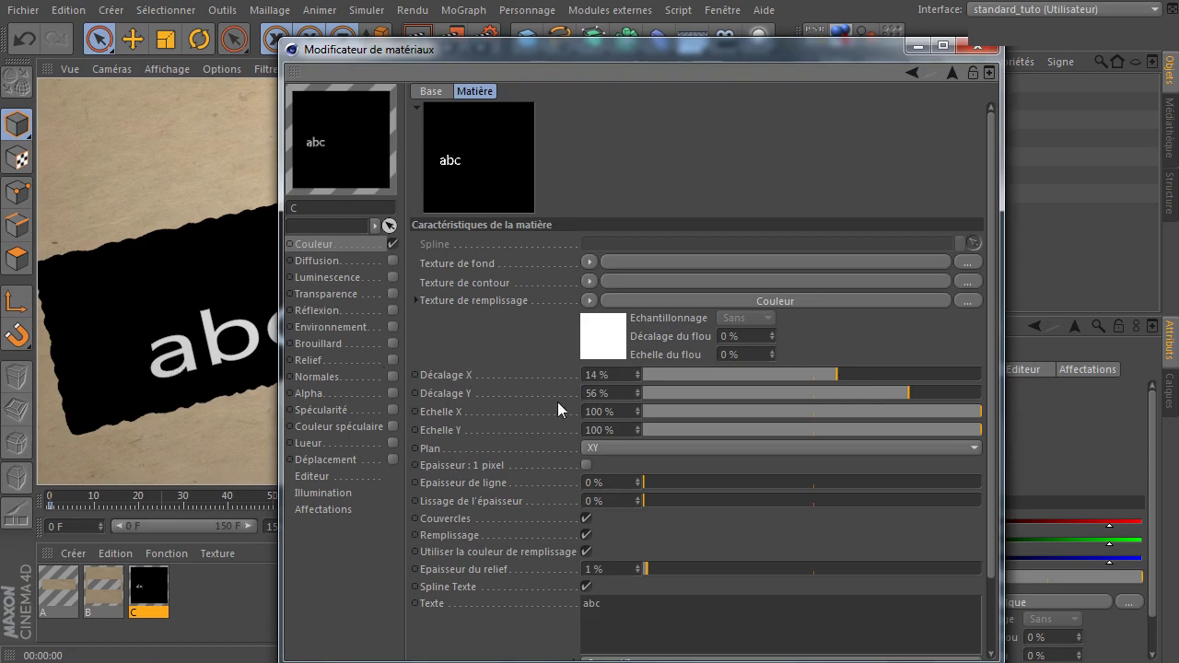
left_click(910, 399)
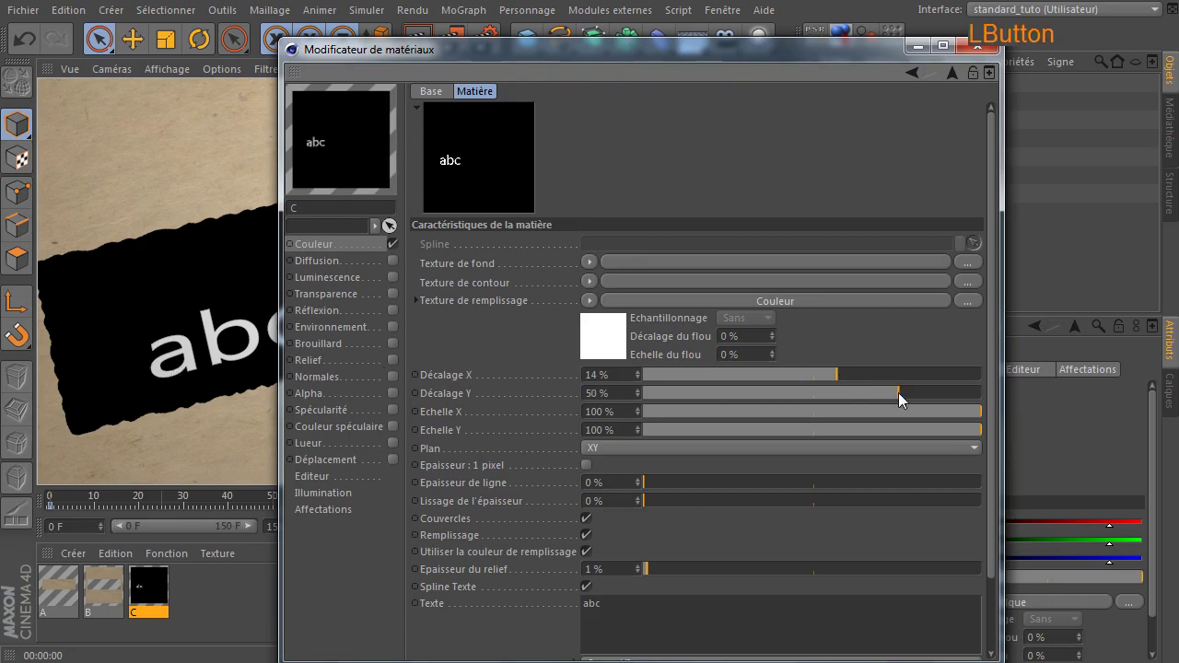
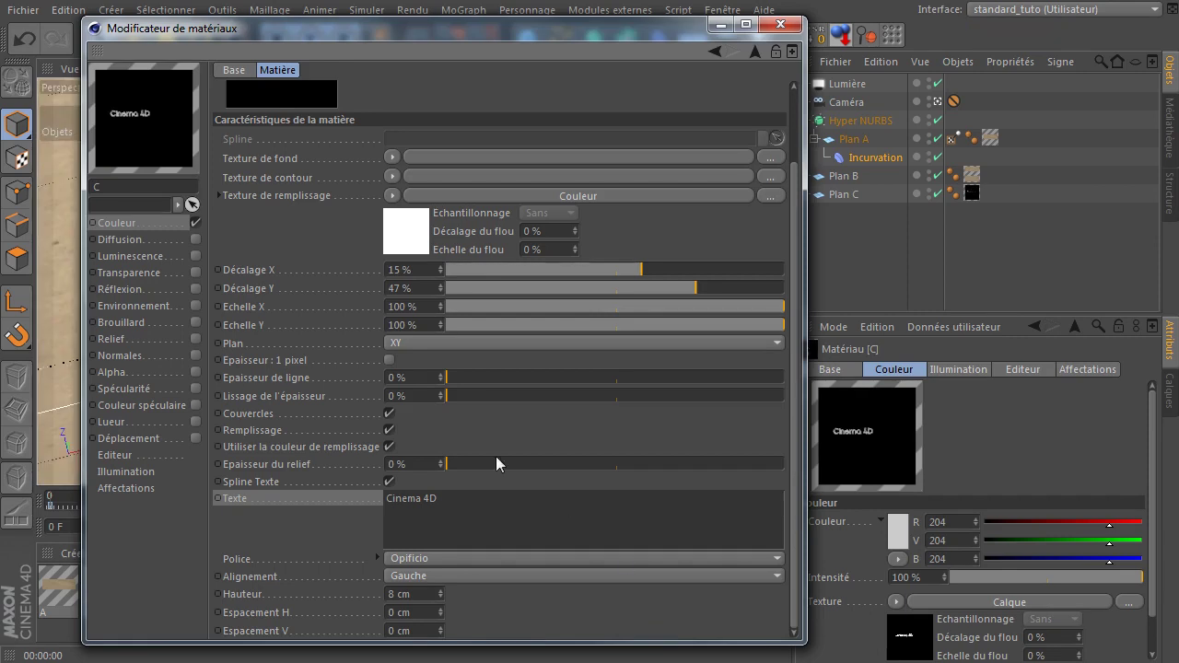
Raise the text's Décalage Y to 54% and render the viewport to check the white Cinema lettering.
left_click(431, 39)
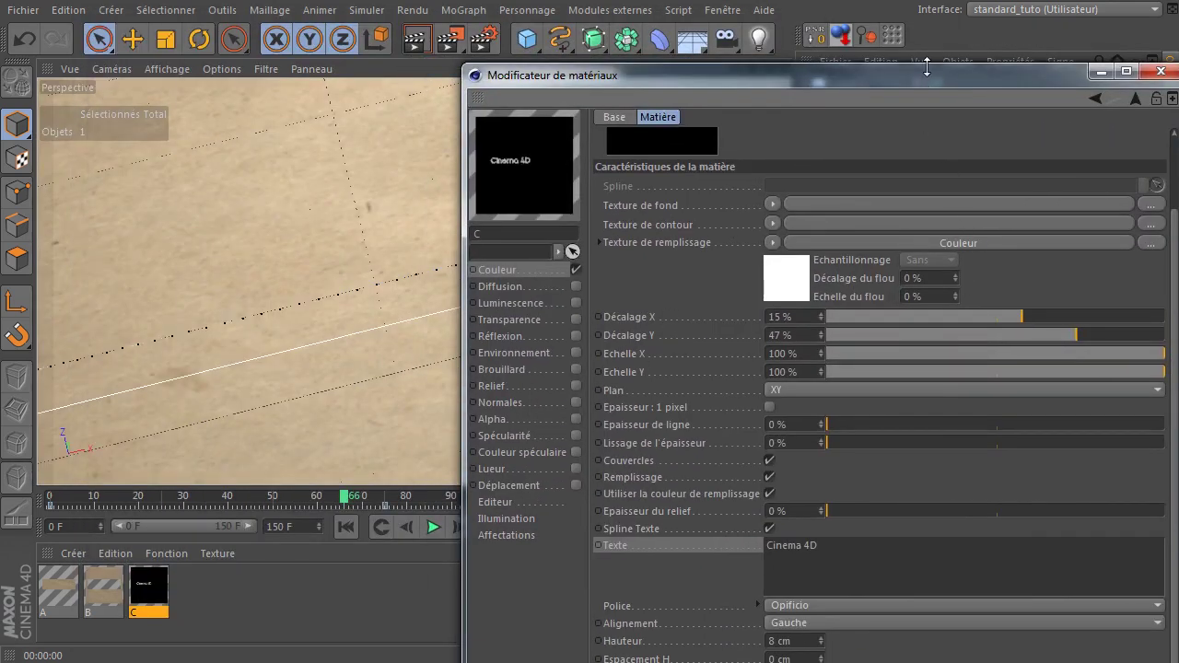
left_click(920, 89)
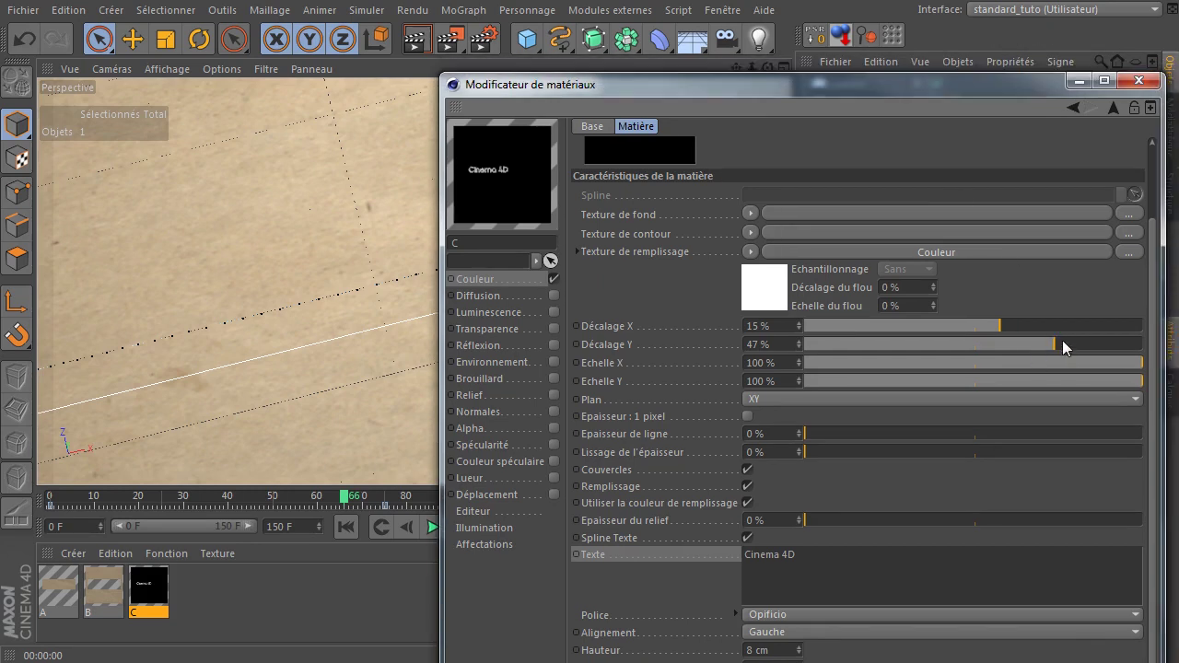
left_click(1068, 353)
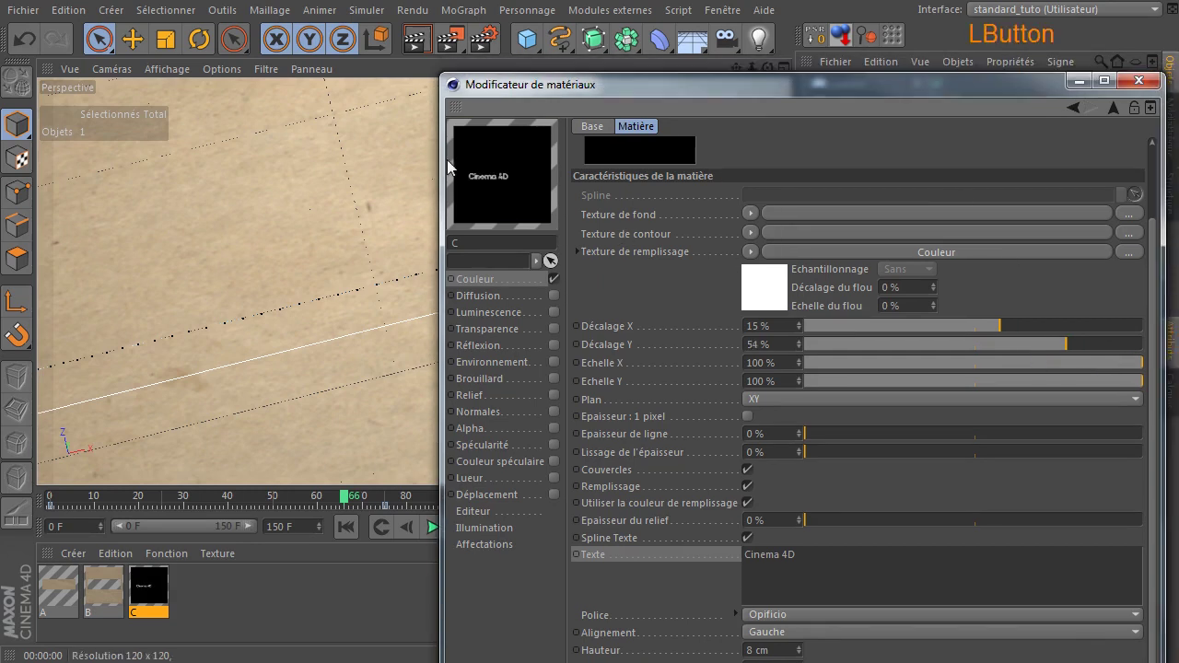
left_click(424, 52)
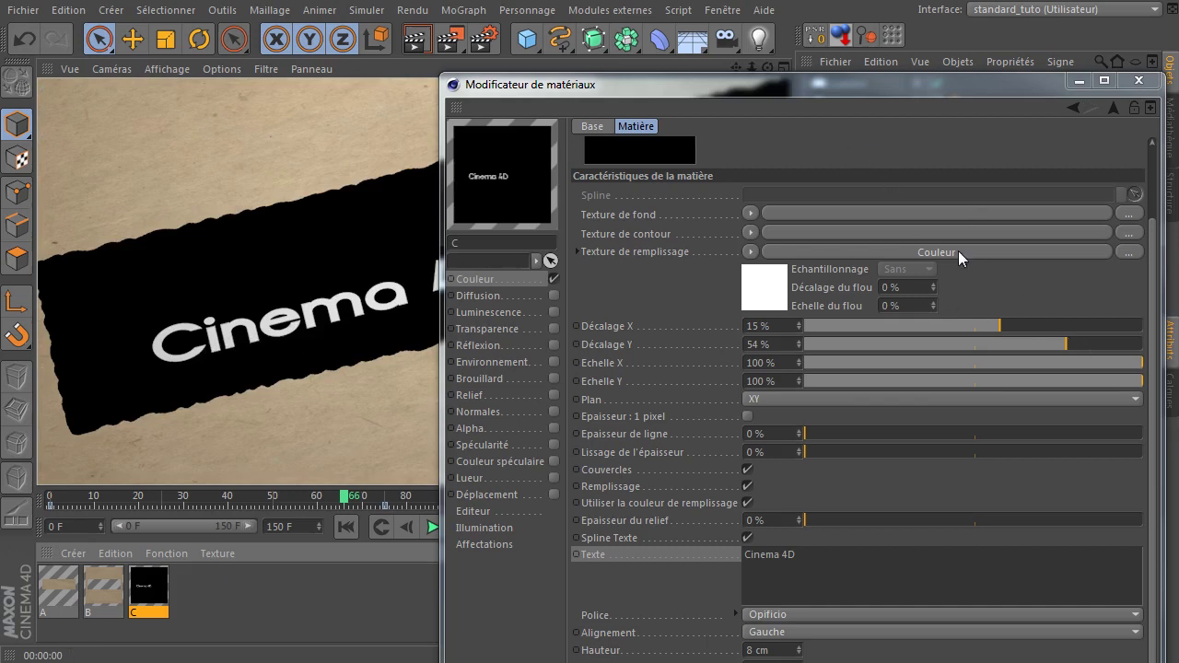
left_click(872, 97)
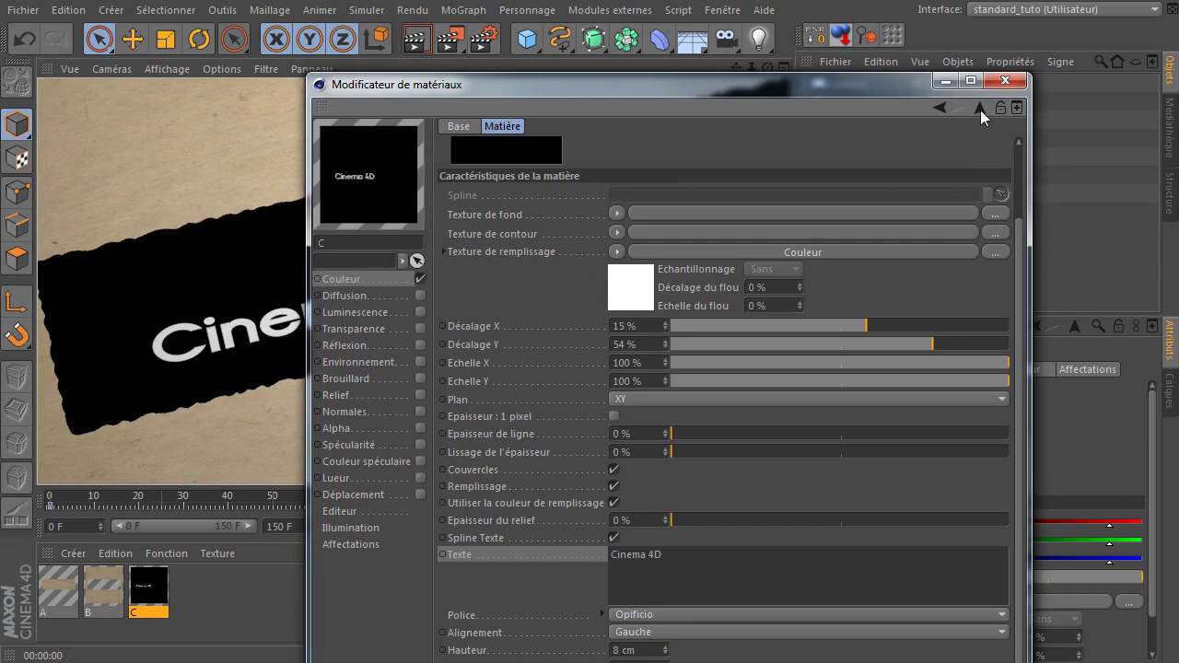
Set the second Spline layer's blend mode to Masque de fusion so the lettering shows black on the paper.
left_click(987, 117)
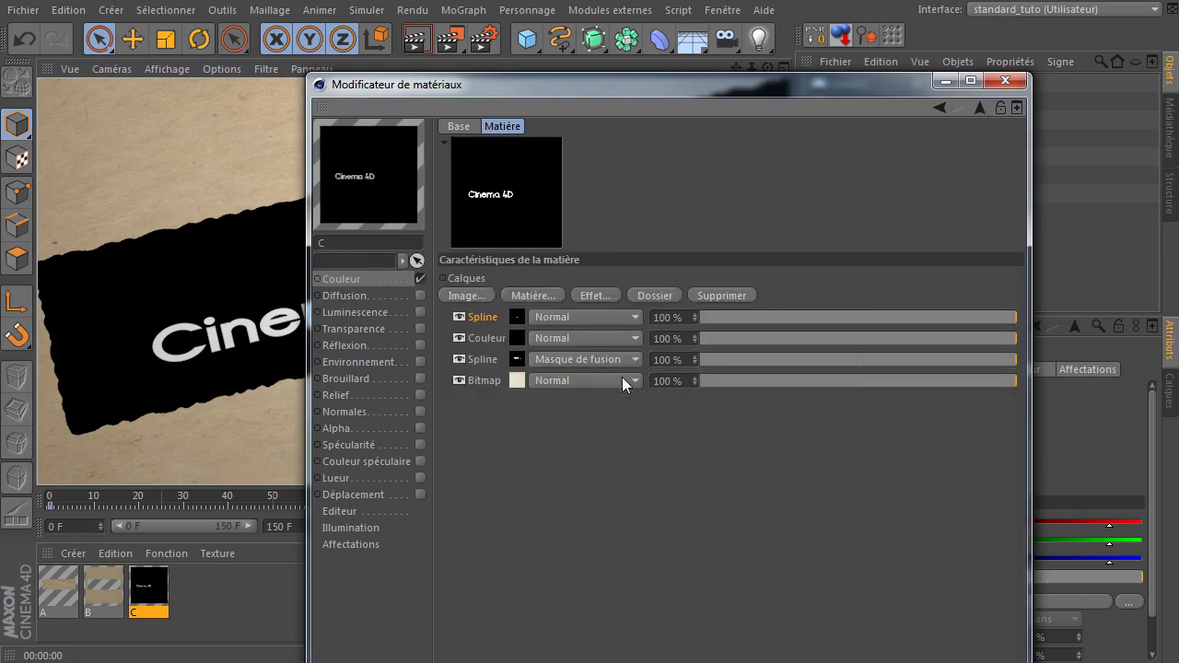
left_click(551, 300)
left_click(625, 389)
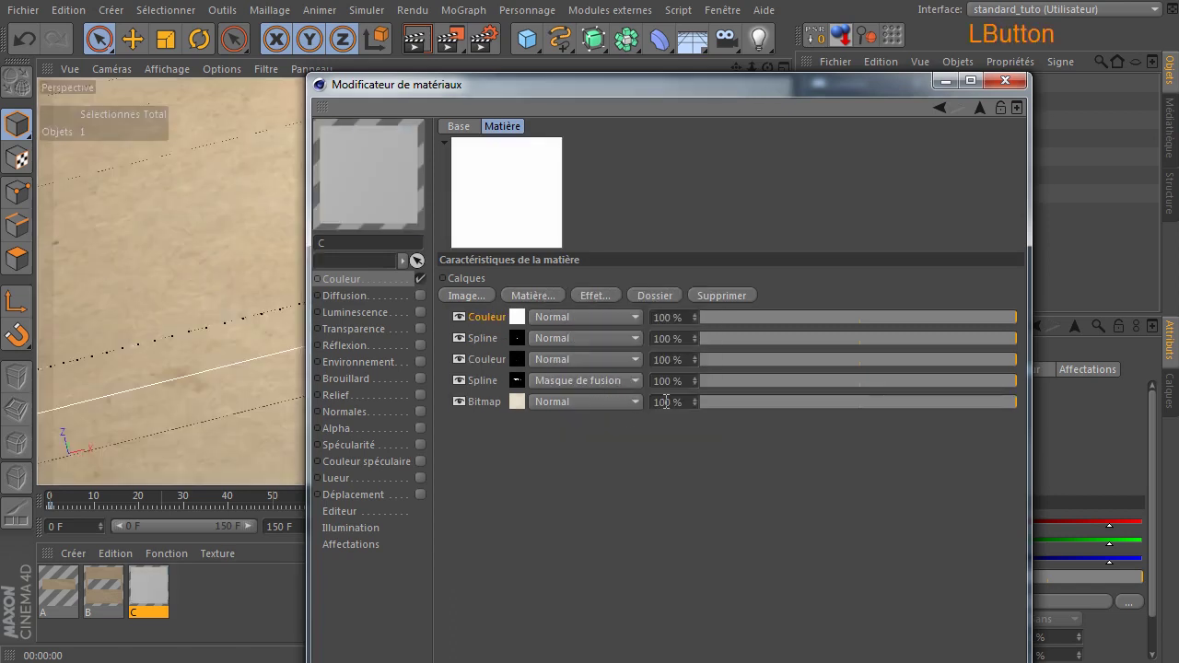
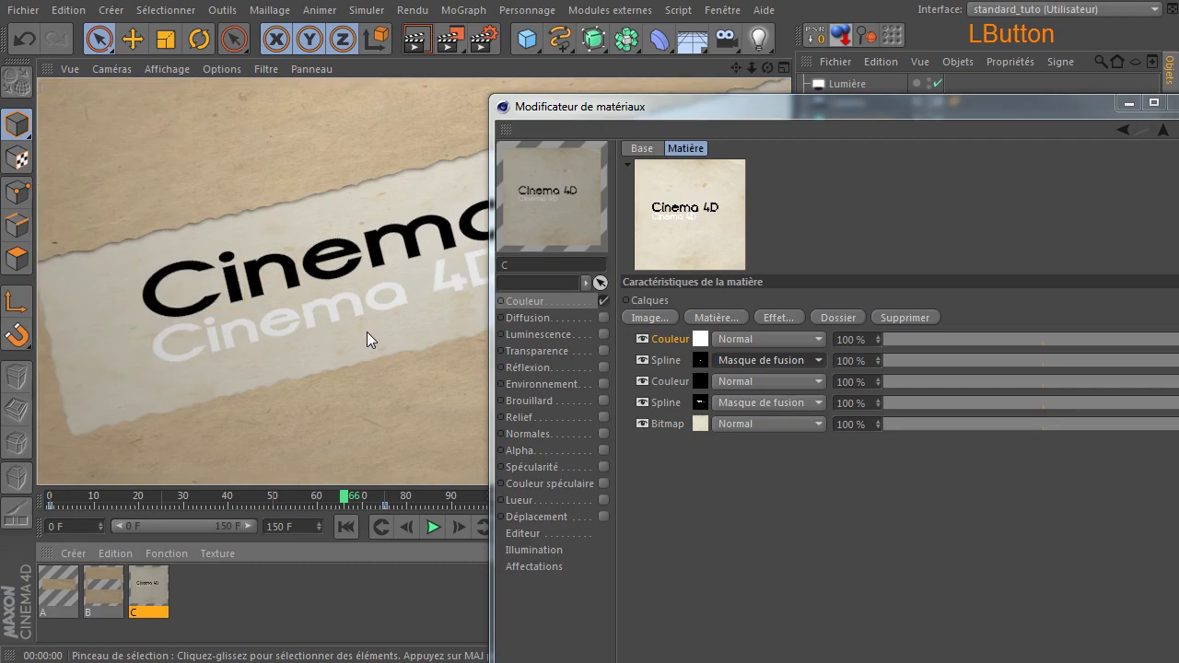
left_click(684, 124)
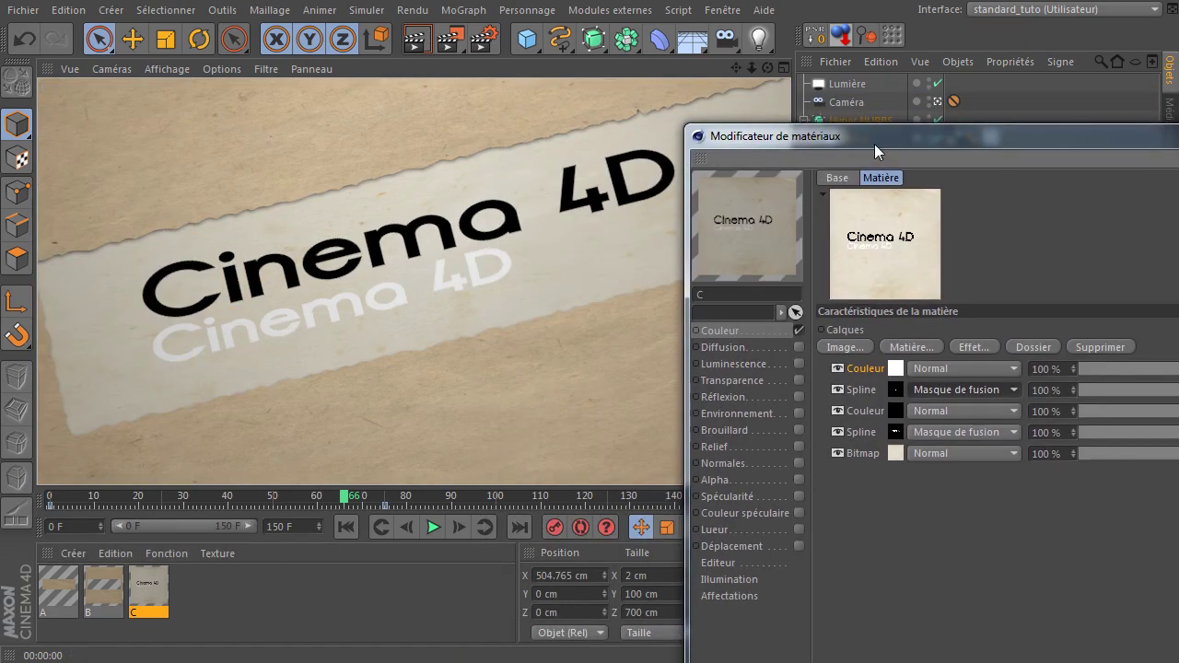
left_click(877, 152)
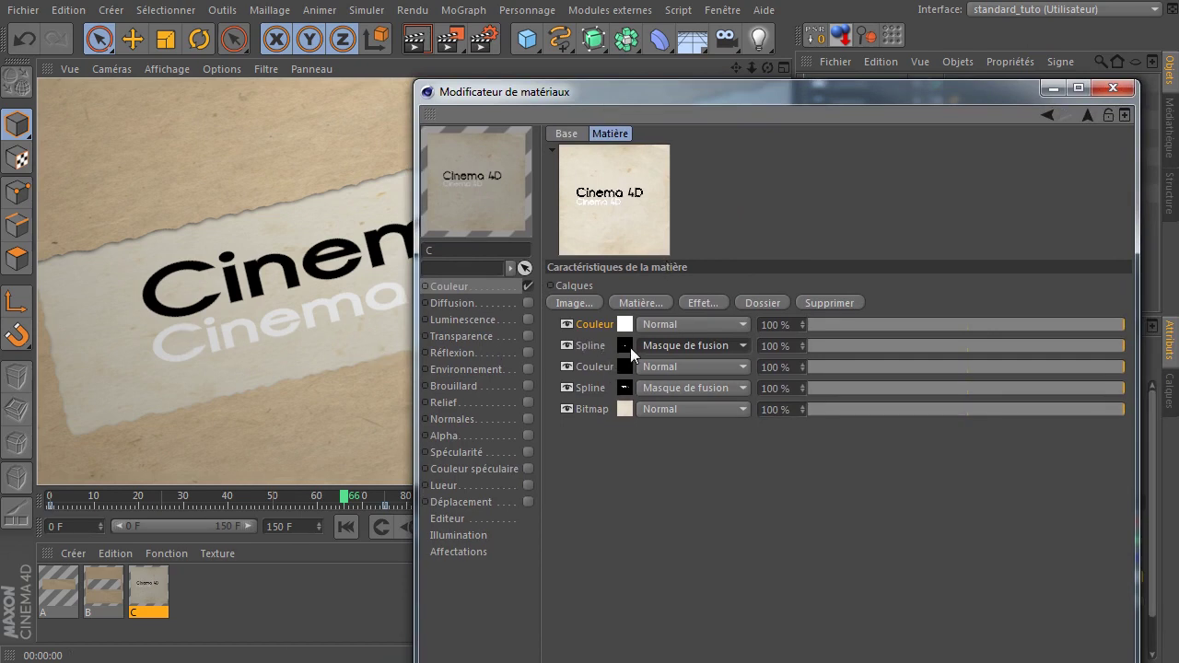
Lower the Cinema 4D text layer slightly via its Décalage Y setting.
left_click(630, 355)
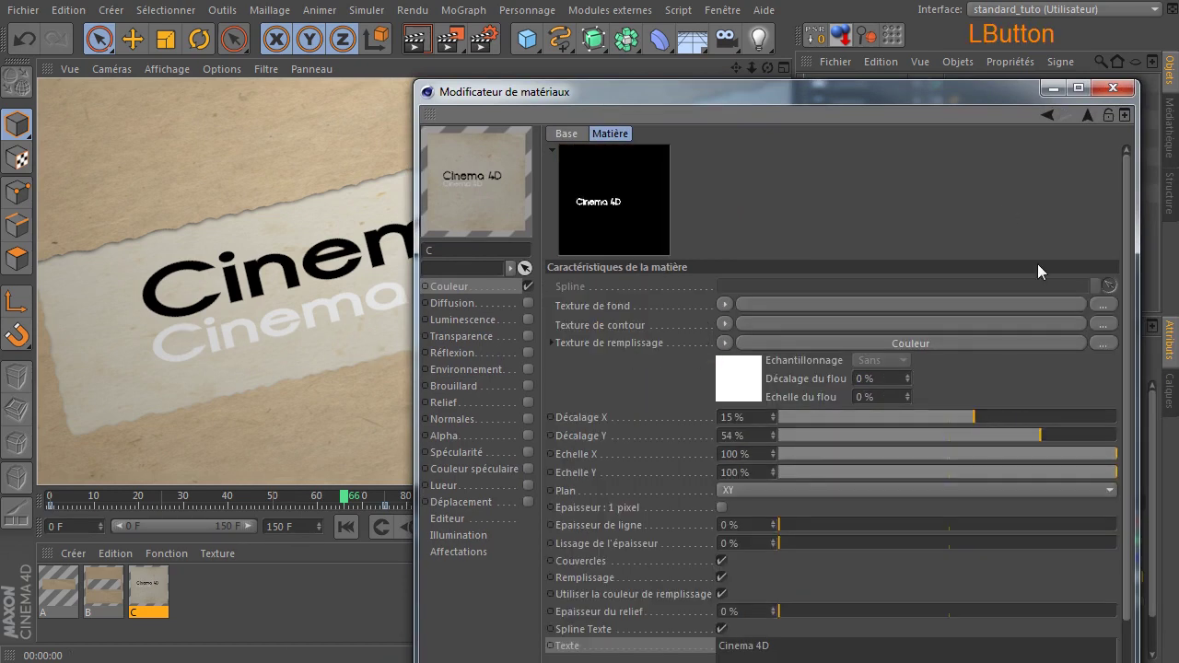
left_click(928, 104)
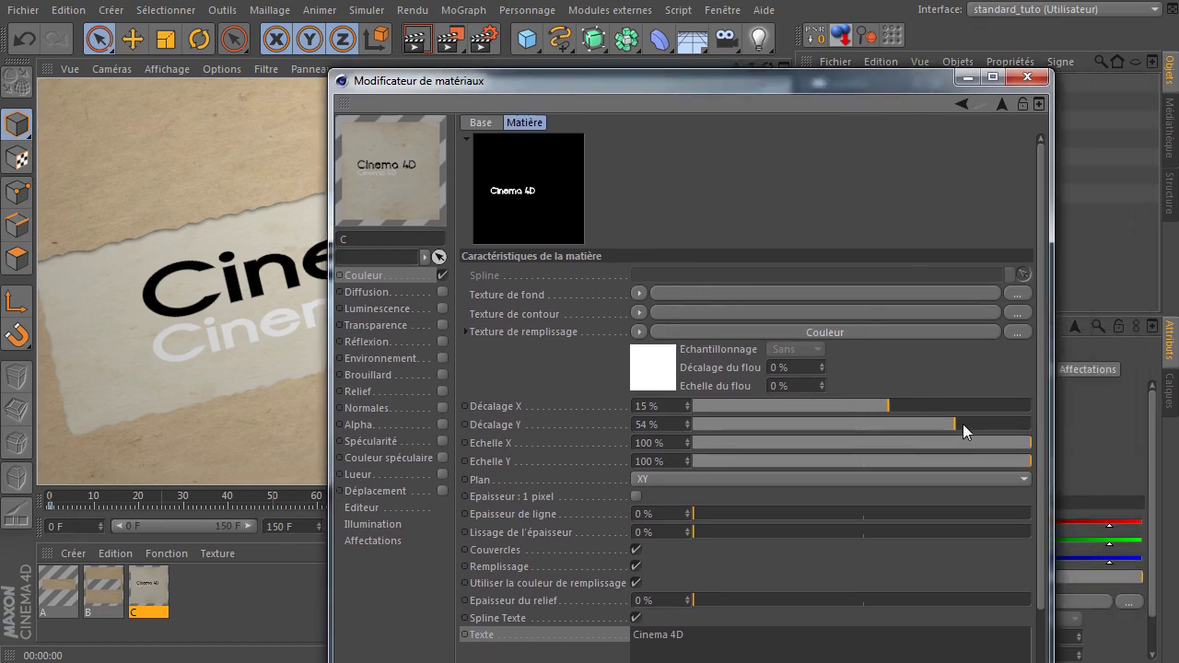
left_click(967, 433)
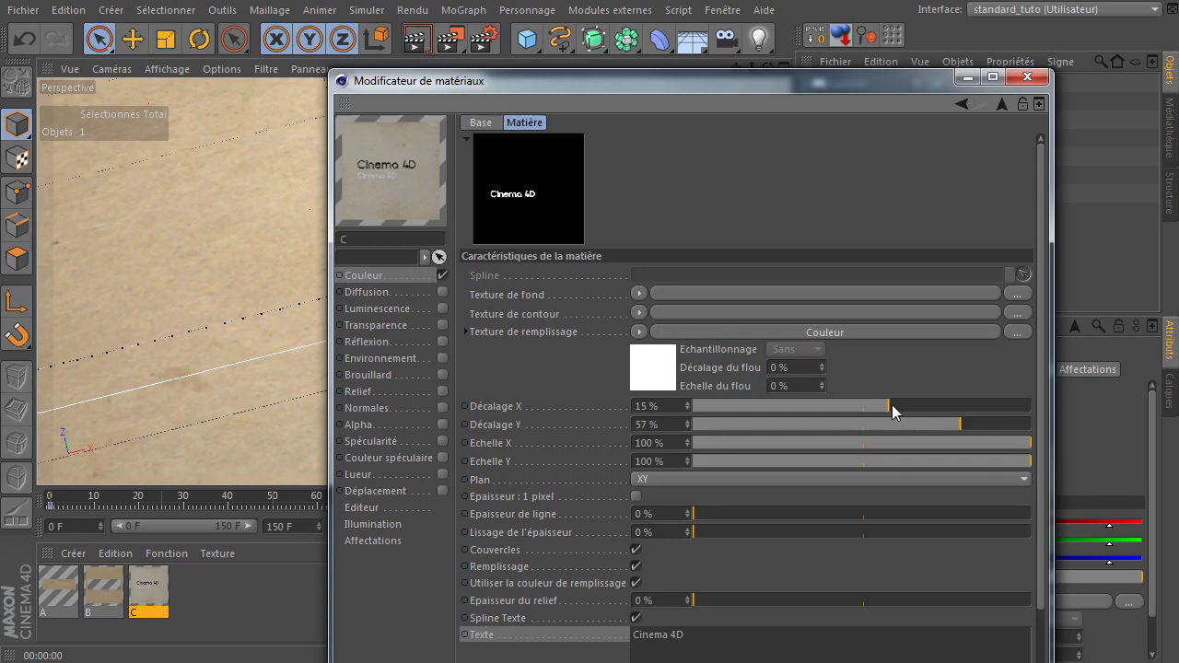
left_click(898, 411)
left_click(451, 92)
Set Décalage X to 16% and Décalage Y to 55%, then return to the layer list.
left_click(415, 41)
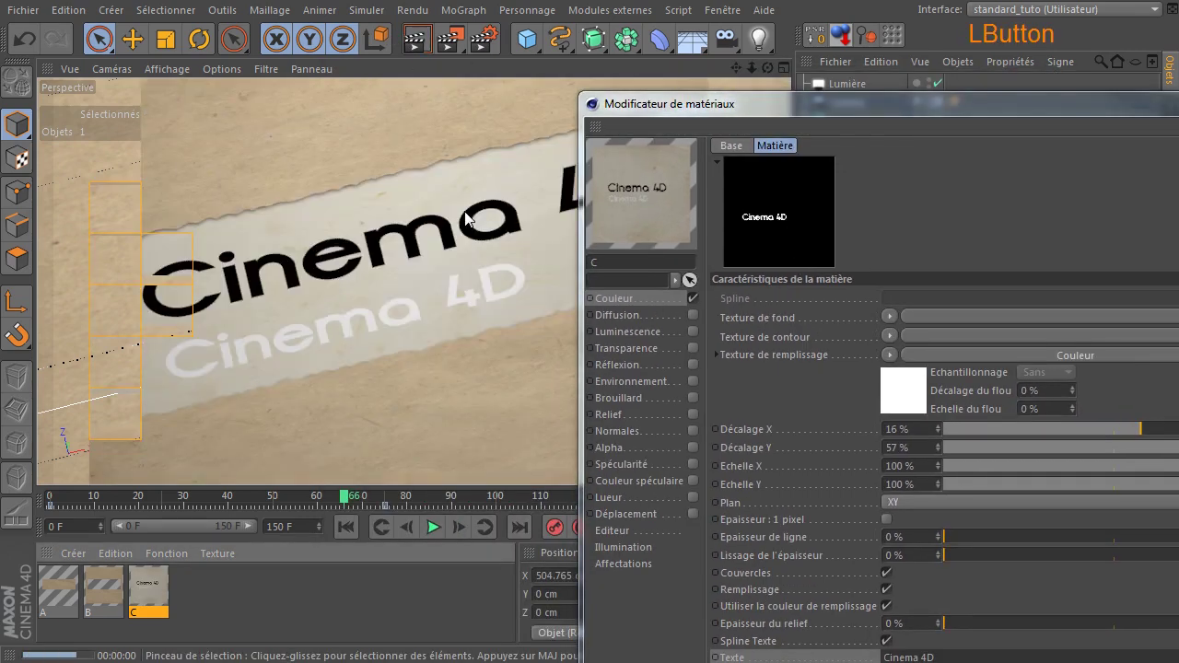
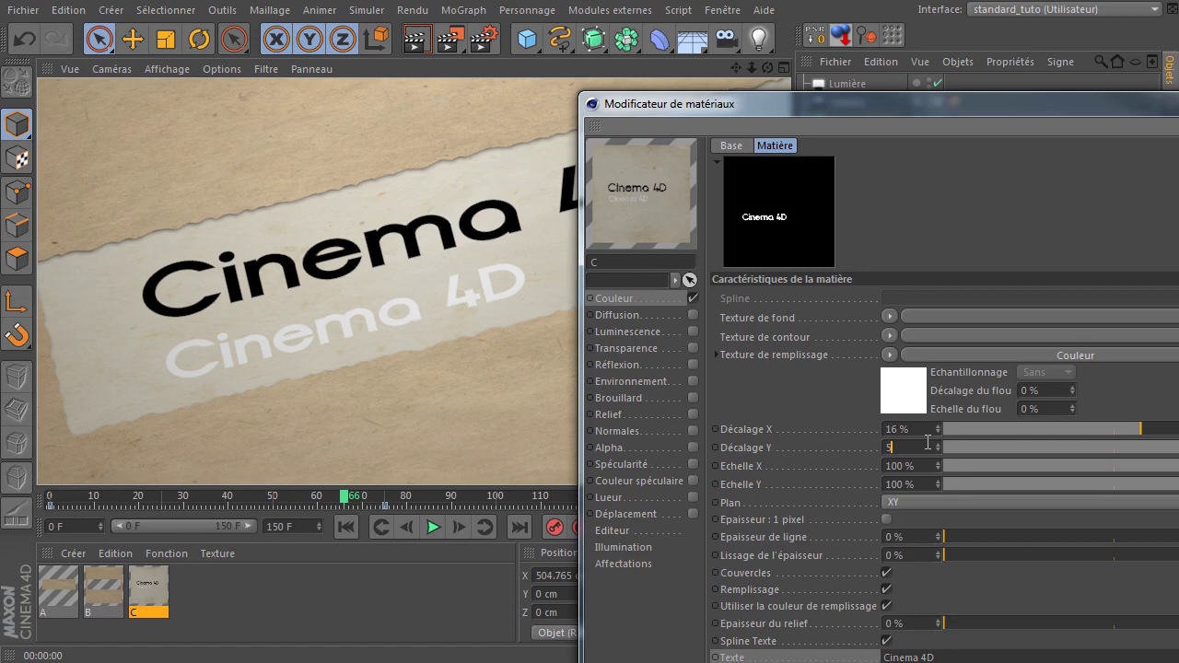
key("Return")
left_click(417, 57)
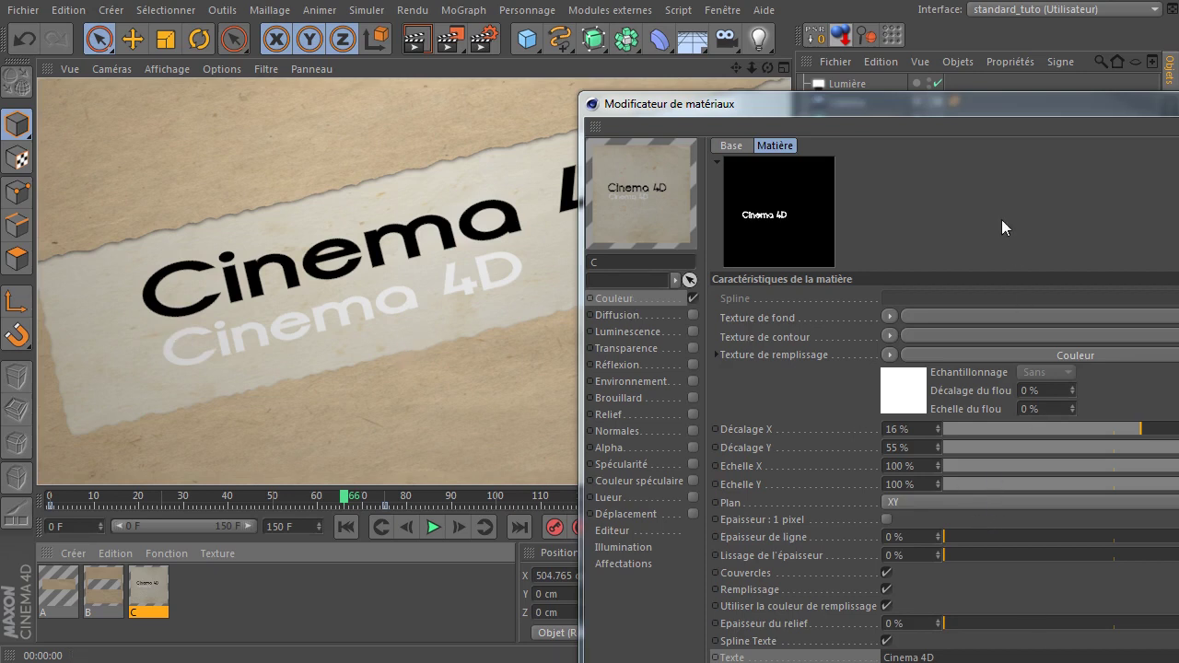
left_click(982, 123)
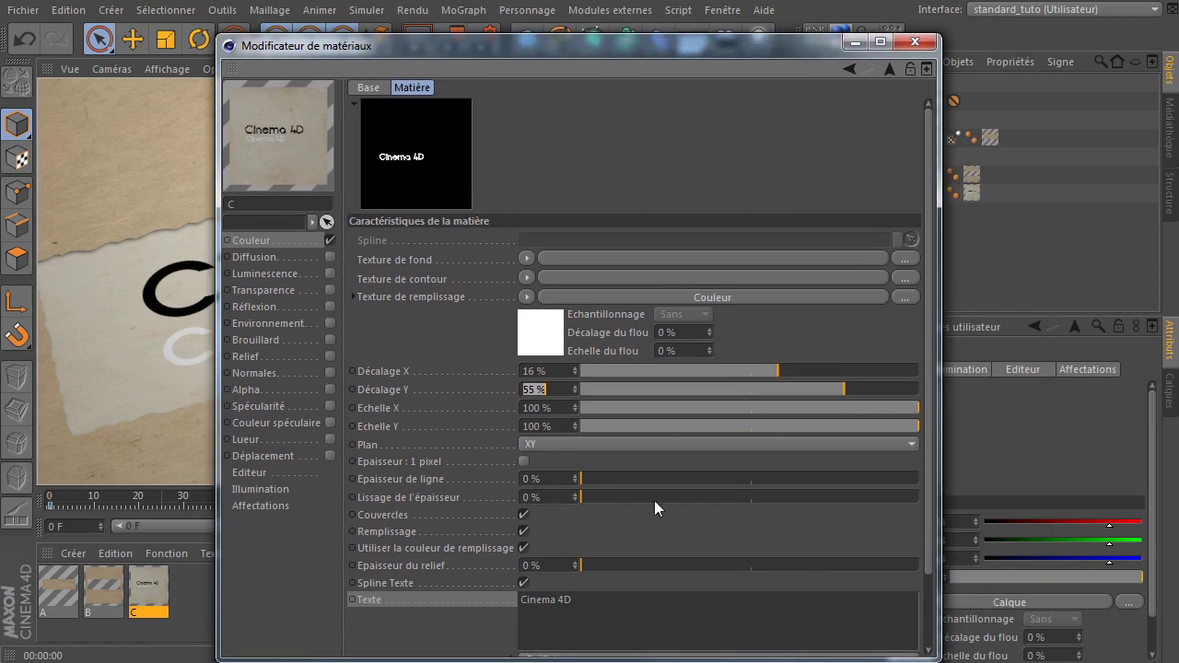
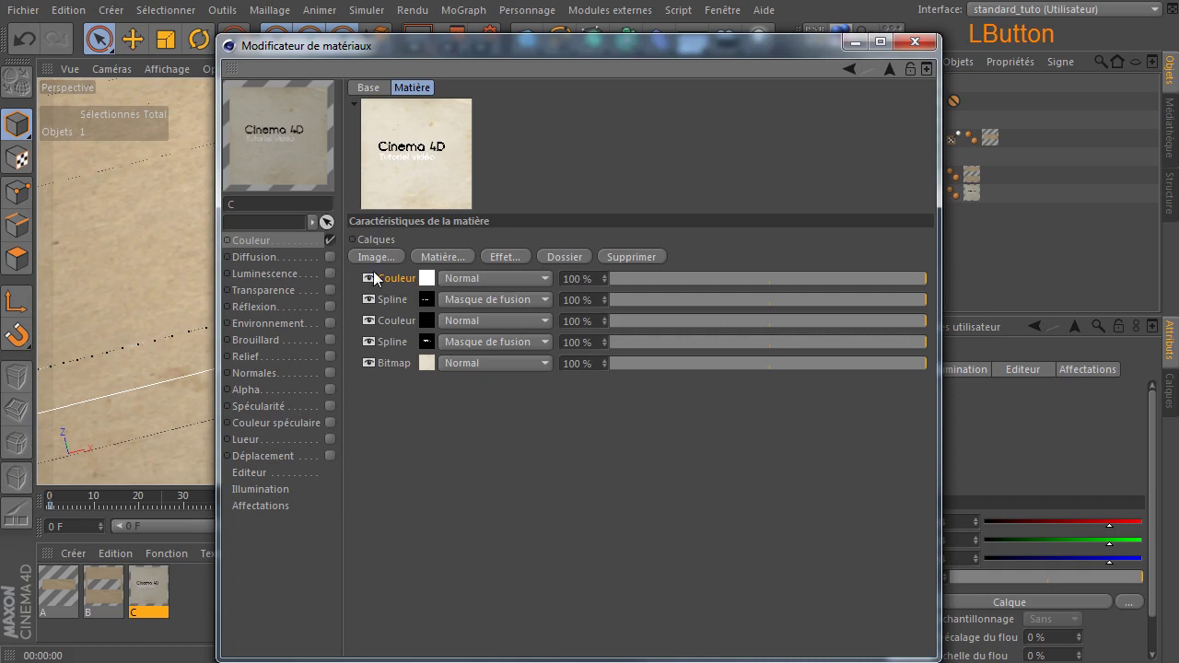
Check the colour of the white base Couleur layer swatch.
left_click(436, 285)
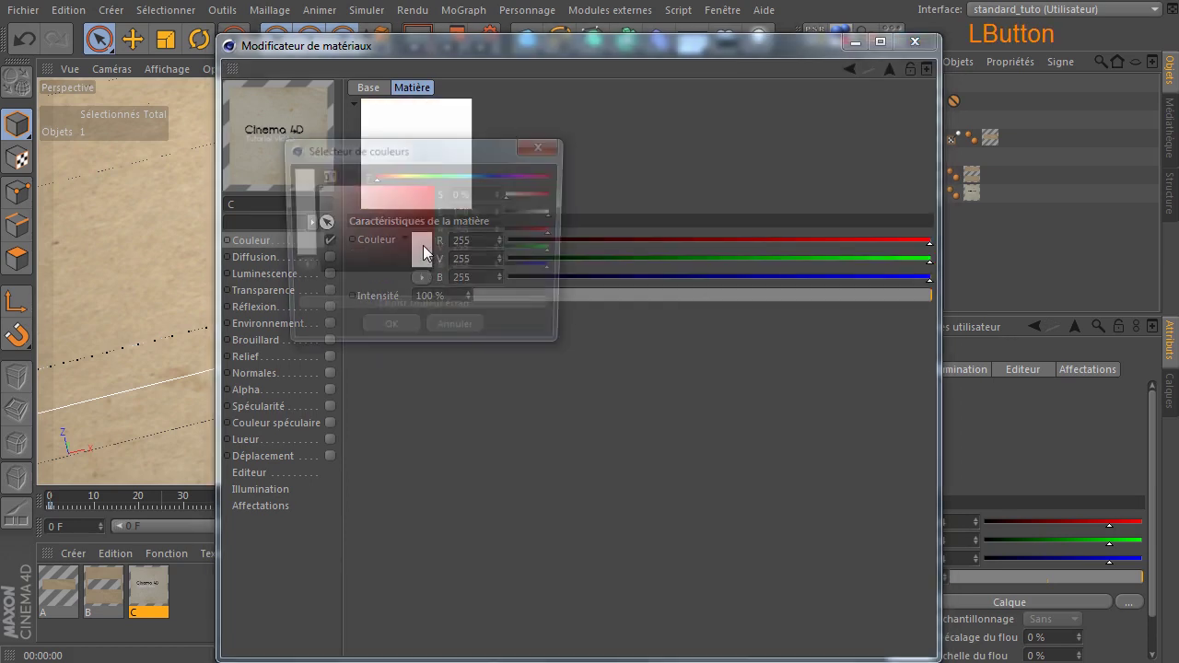
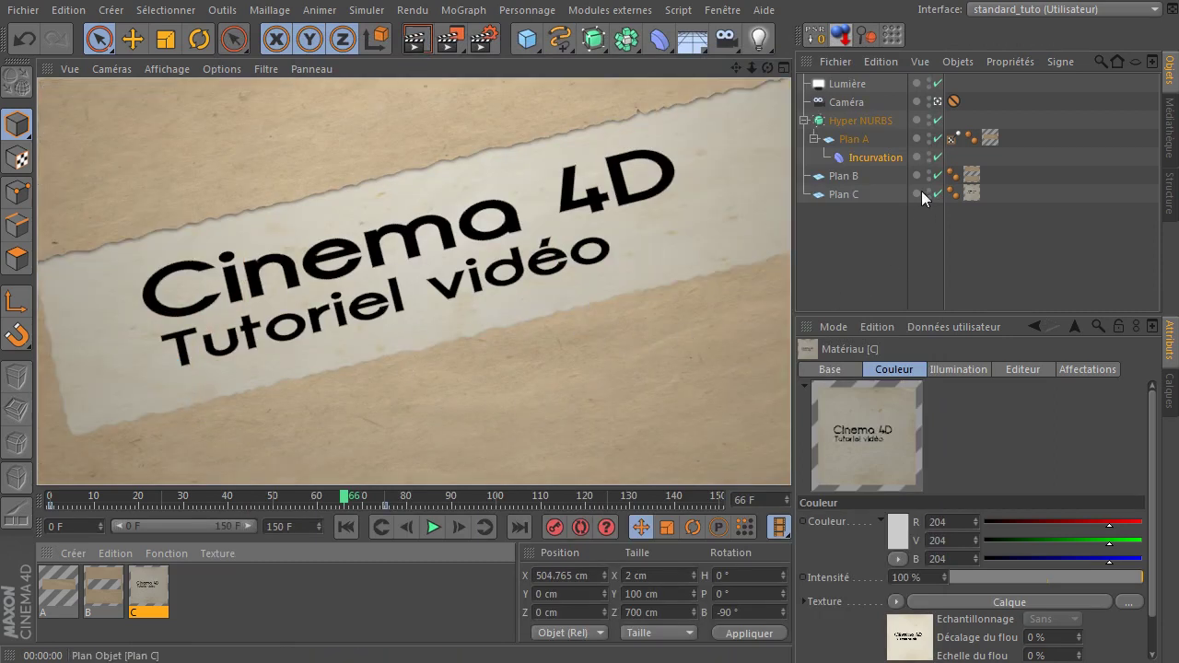
left_click(346, 541)
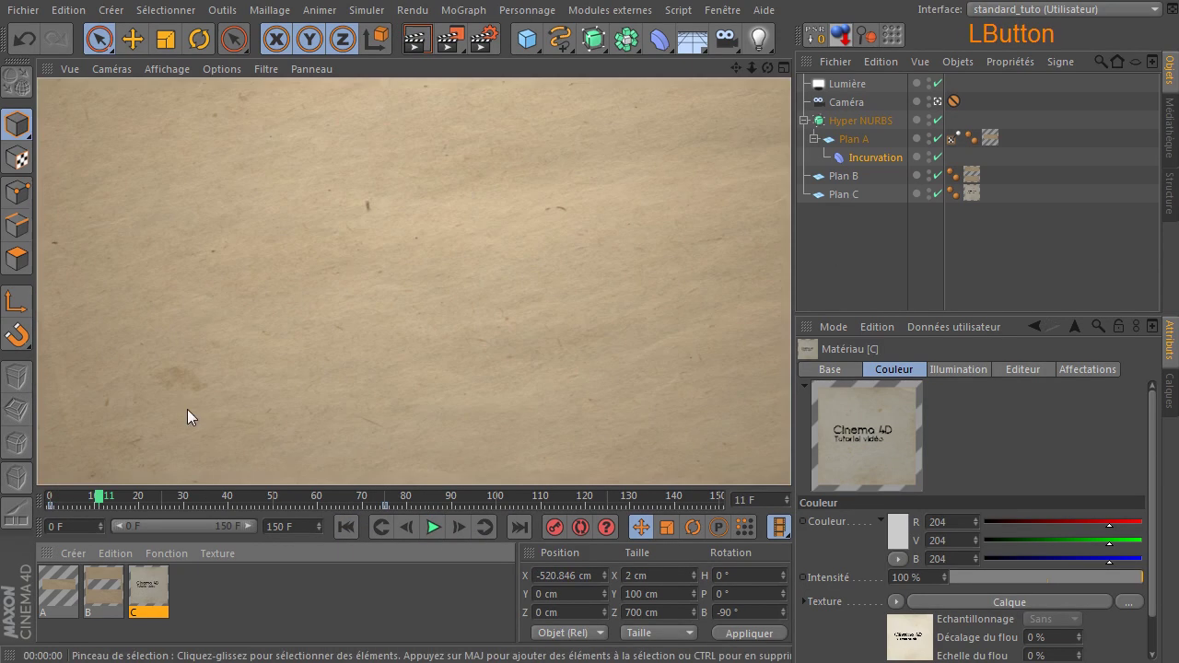
left_click(435, 538)
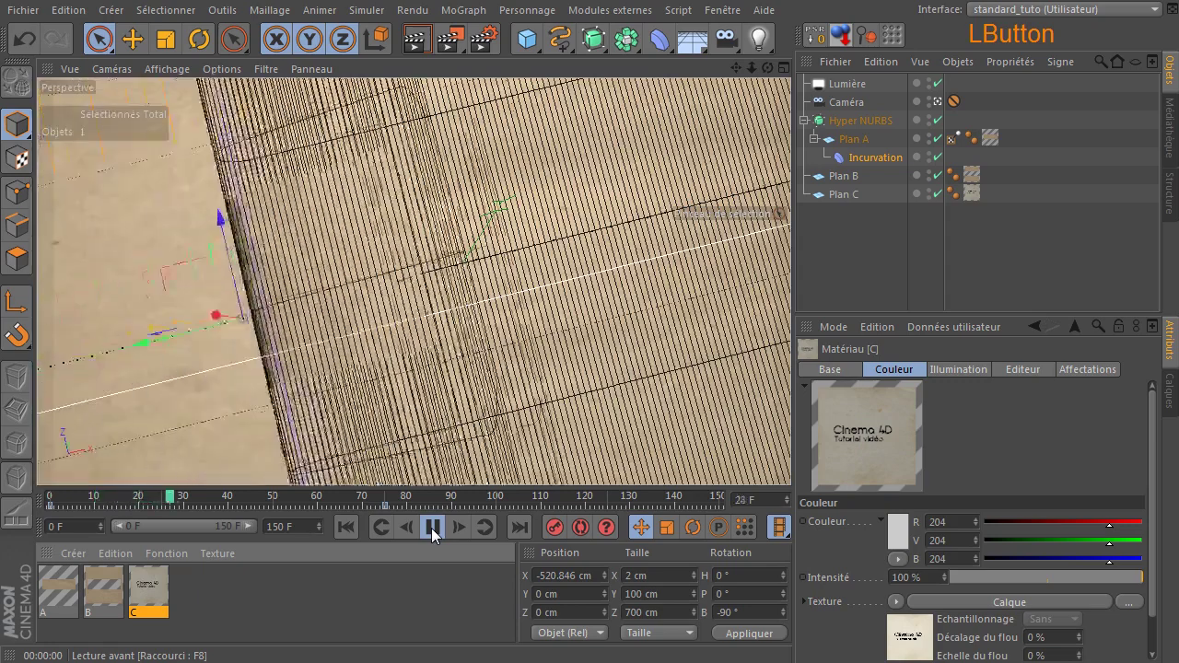
left_click(436, 538)
left_click(421, 54)
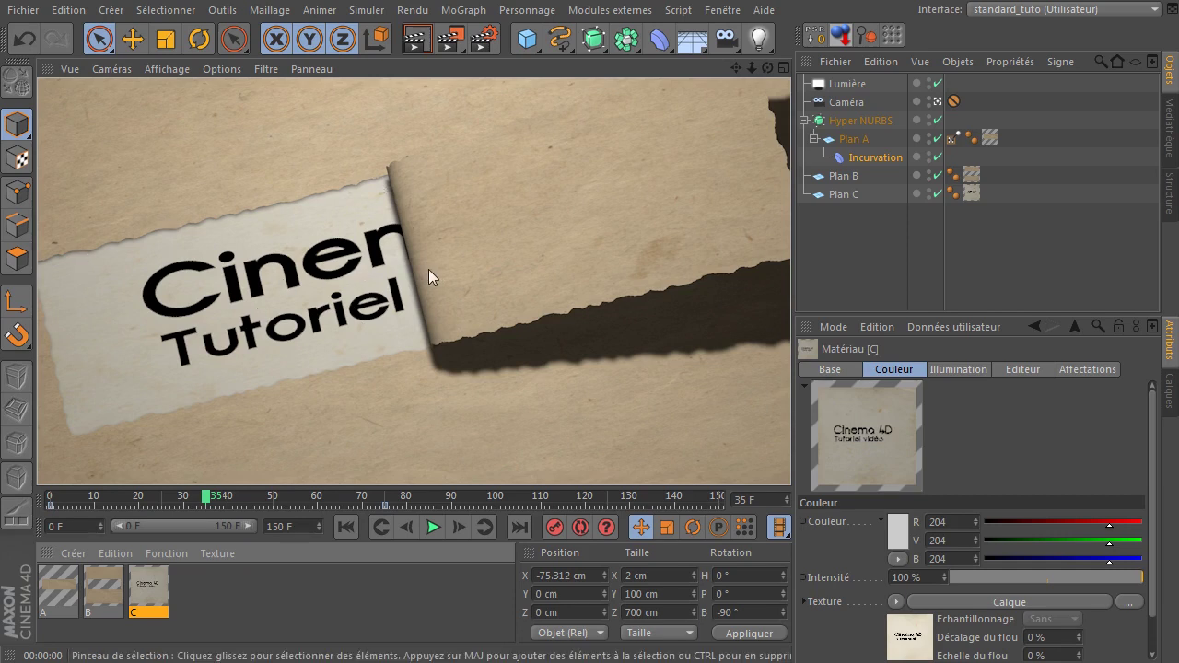
left_click(439, 536)
left_click(440, 535)
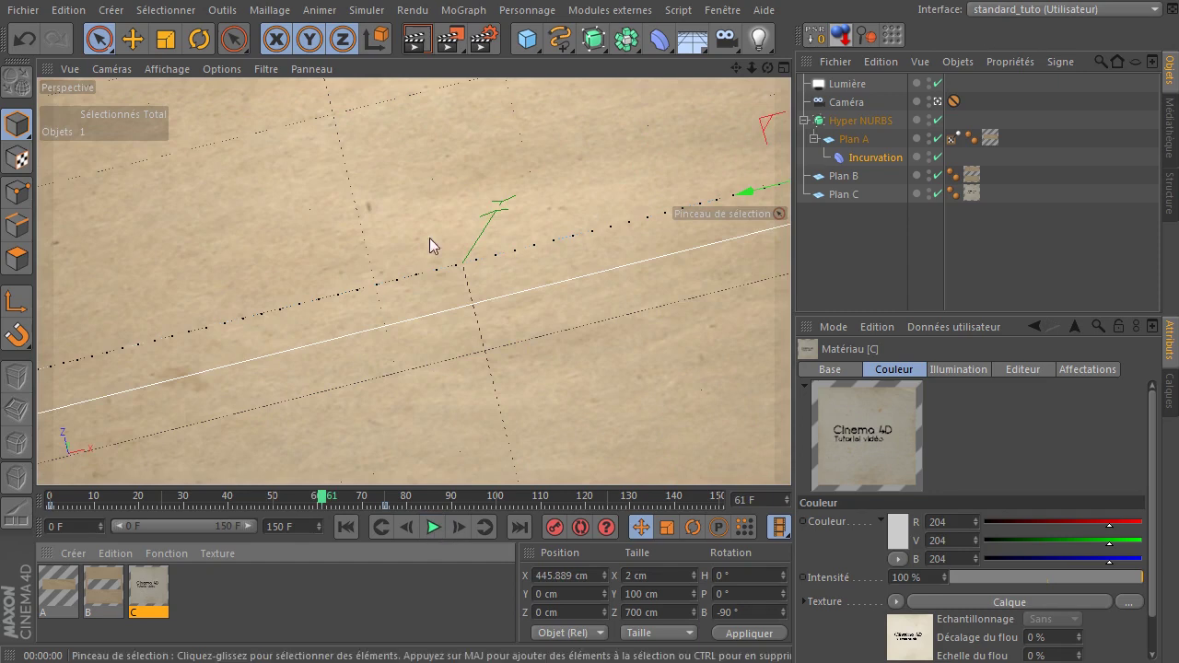
left_click(427, 48)
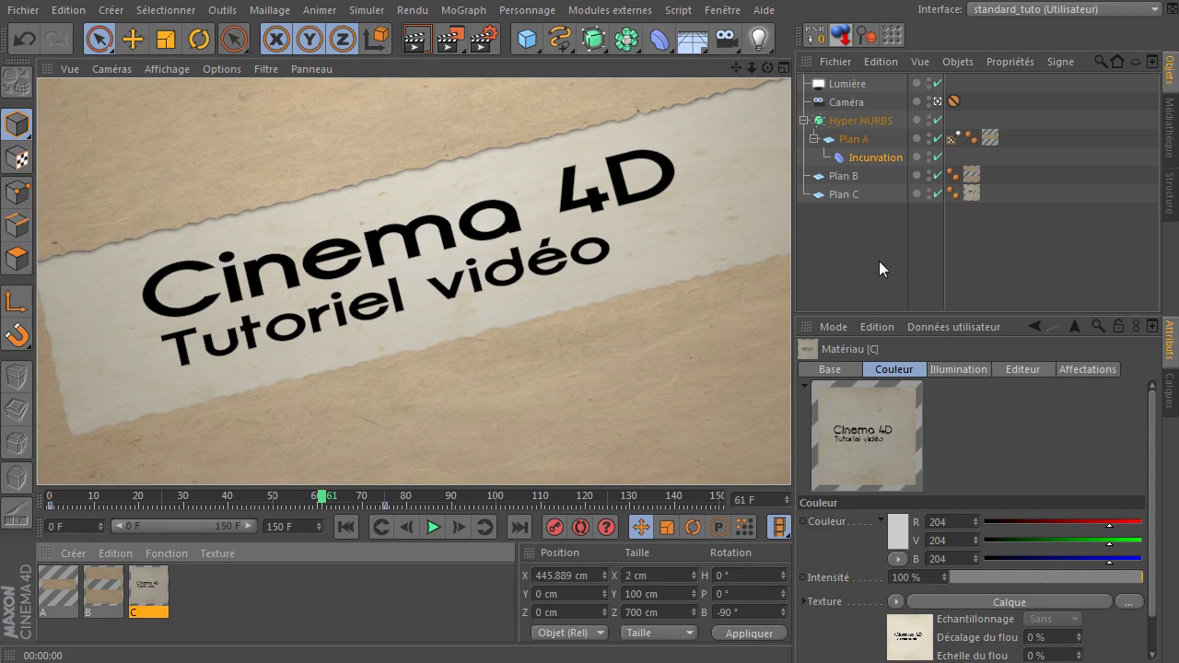
Deselect the plane objects in the viewport.
left_click(860, 242)
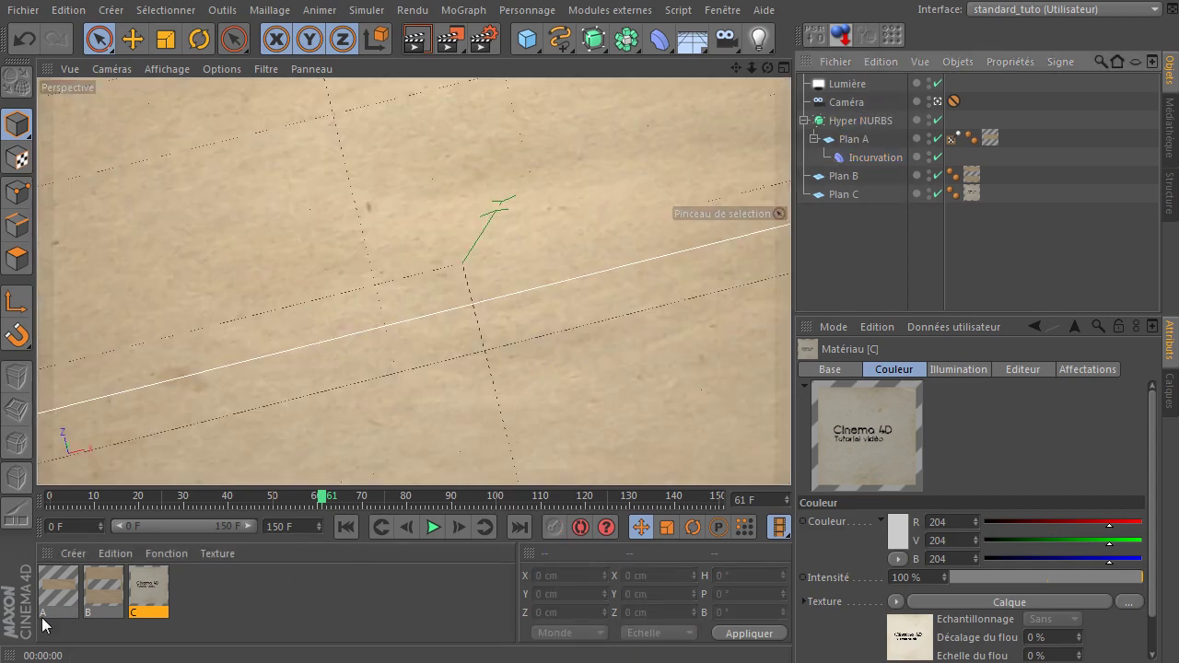
Give material A's Couleur texture a Dégradé shader set to 2D - Circulaire.
left_click(351, 533)
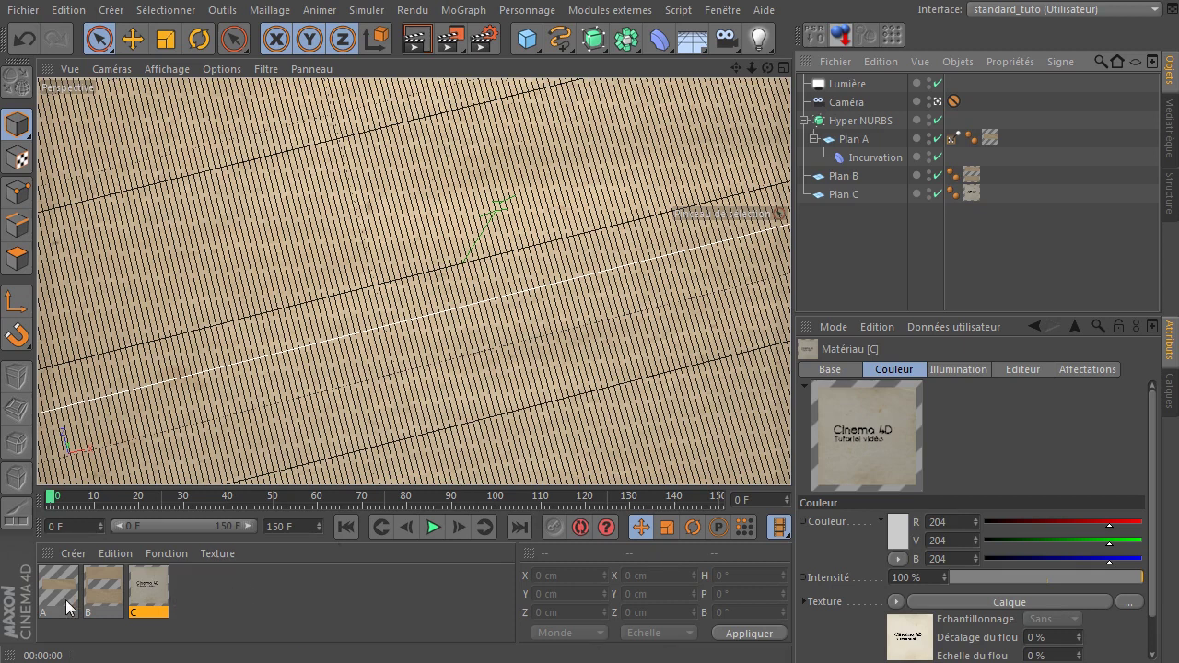
left_click(66, 600)
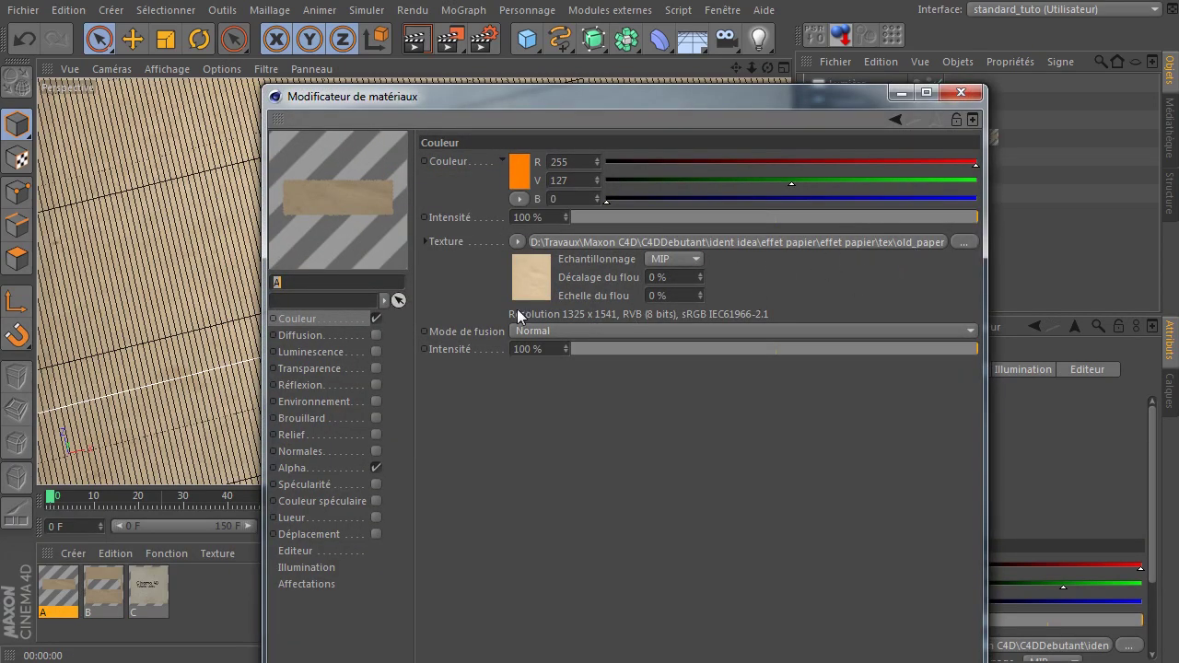
left_click(521, 249)
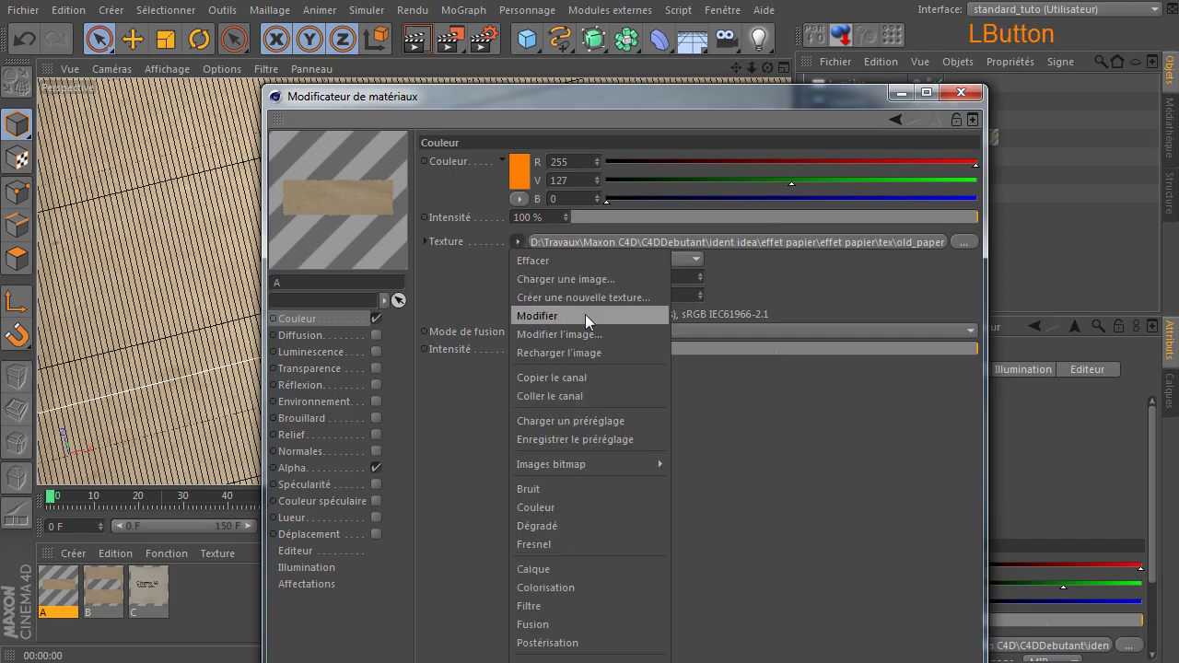
left_click(561, 532)
left_click(619, 253)
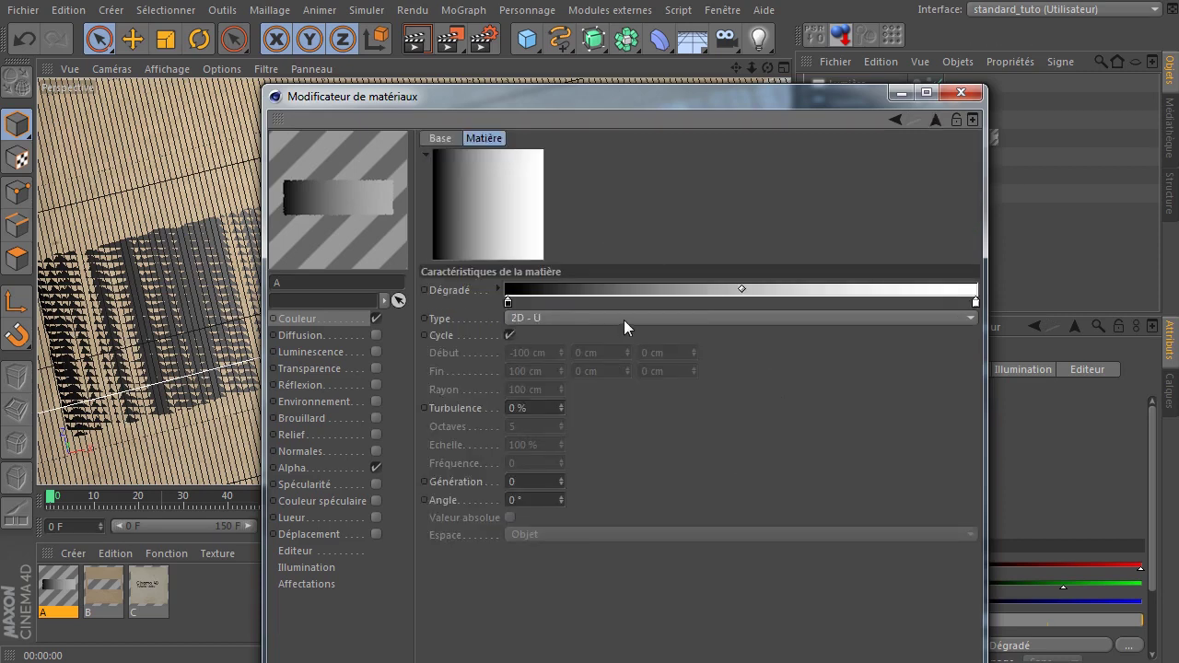
left_click(626, 328)
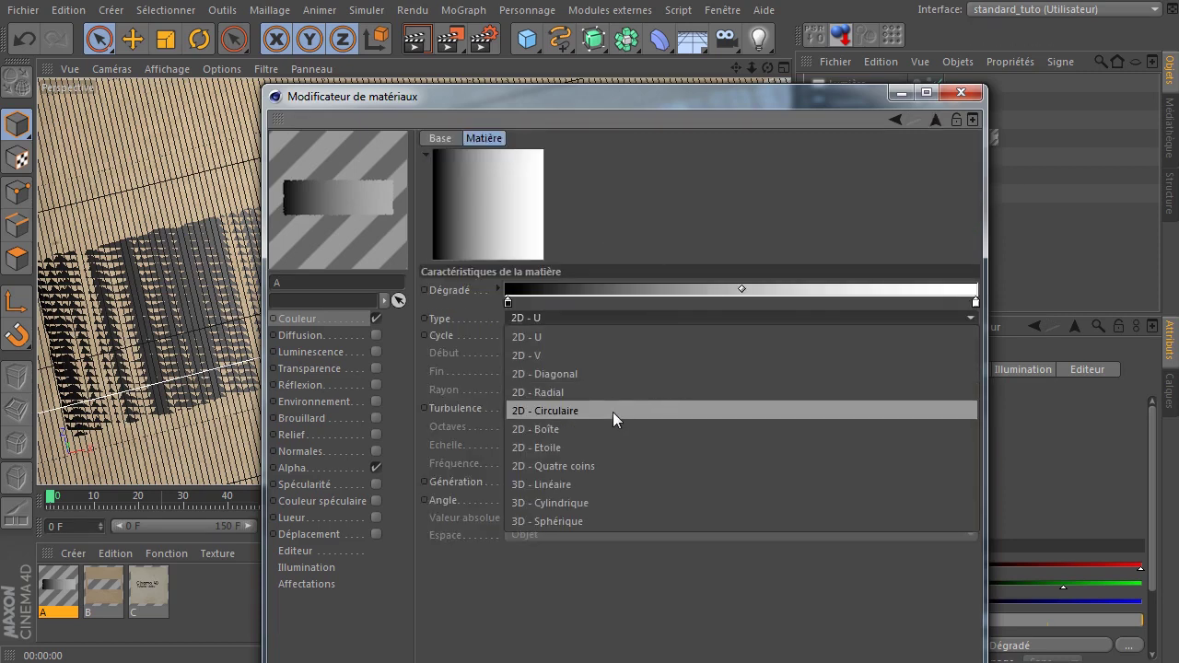
left_click(618, 422)
Set the gradient knots to dark grey so the gradient is uniformly dark.
left_click(515, 312)
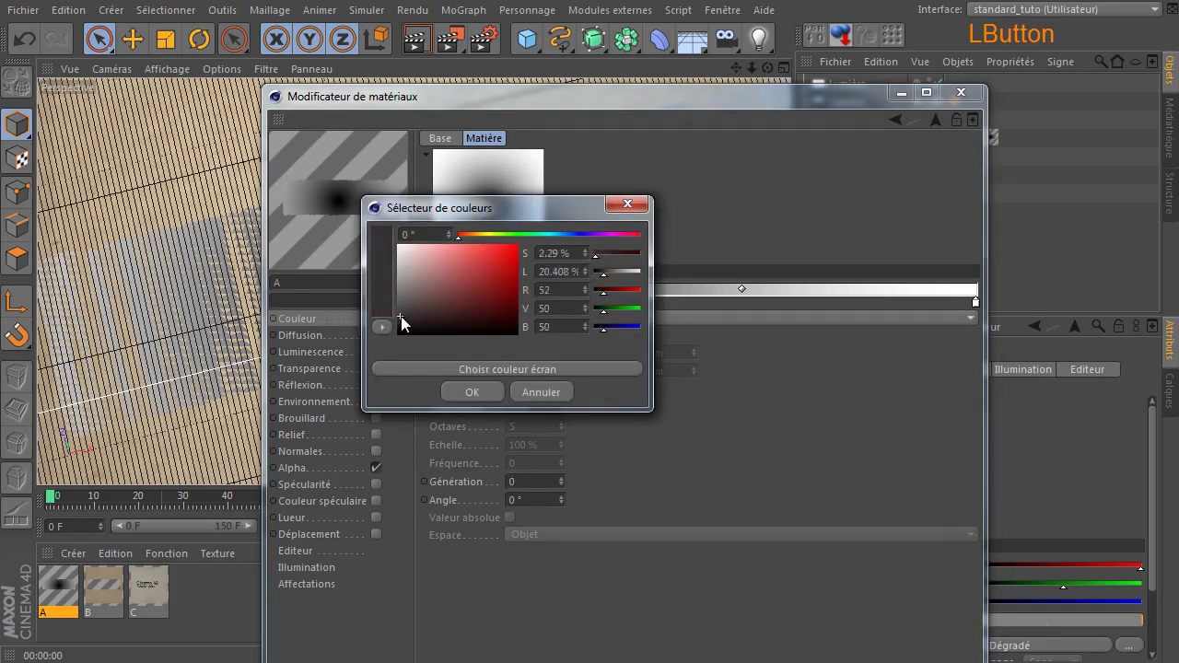
left_click(471, 397)
left_click(980, 314)
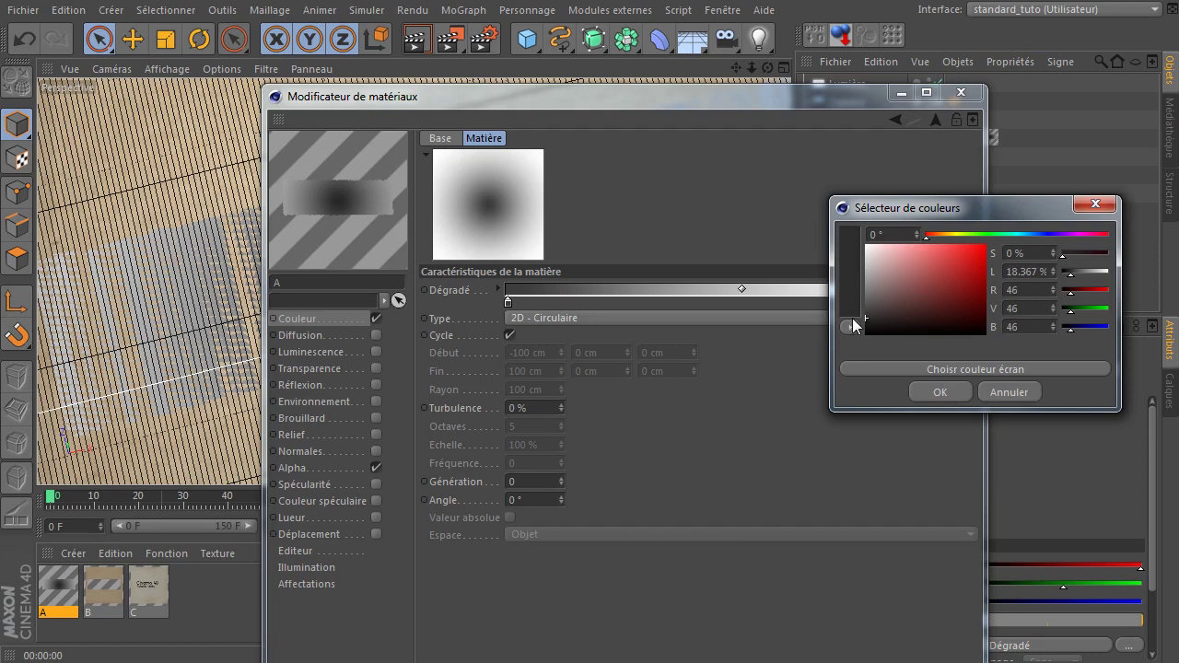
left_click(937, 417)
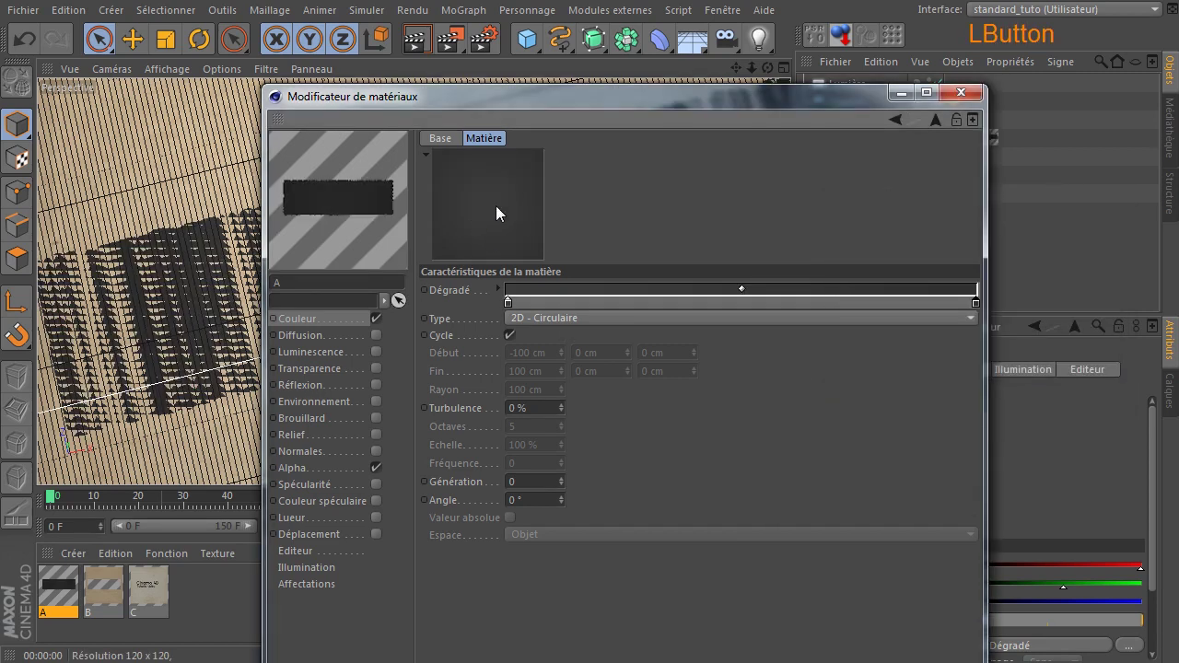
Copy the gradient's values (Copier les valeurs) and open material B for editing.
left_click(465, 299)
right_click(447, 301)
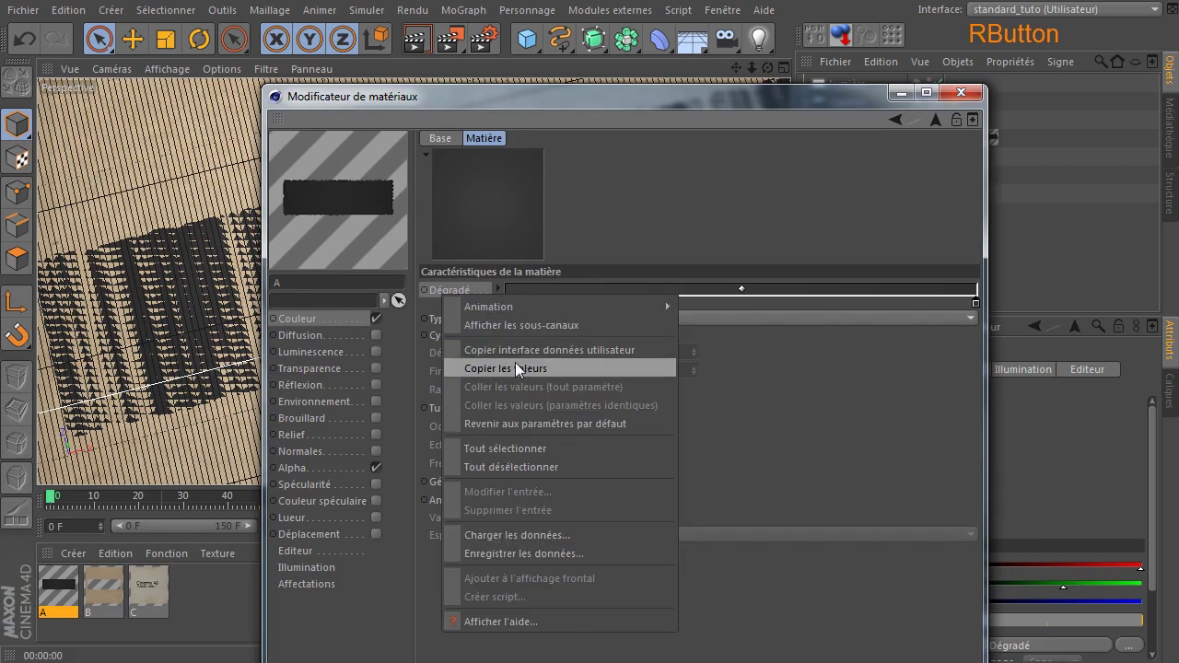
left_click(520, 376)
left_click(976, 102)
left_click(110, 593)
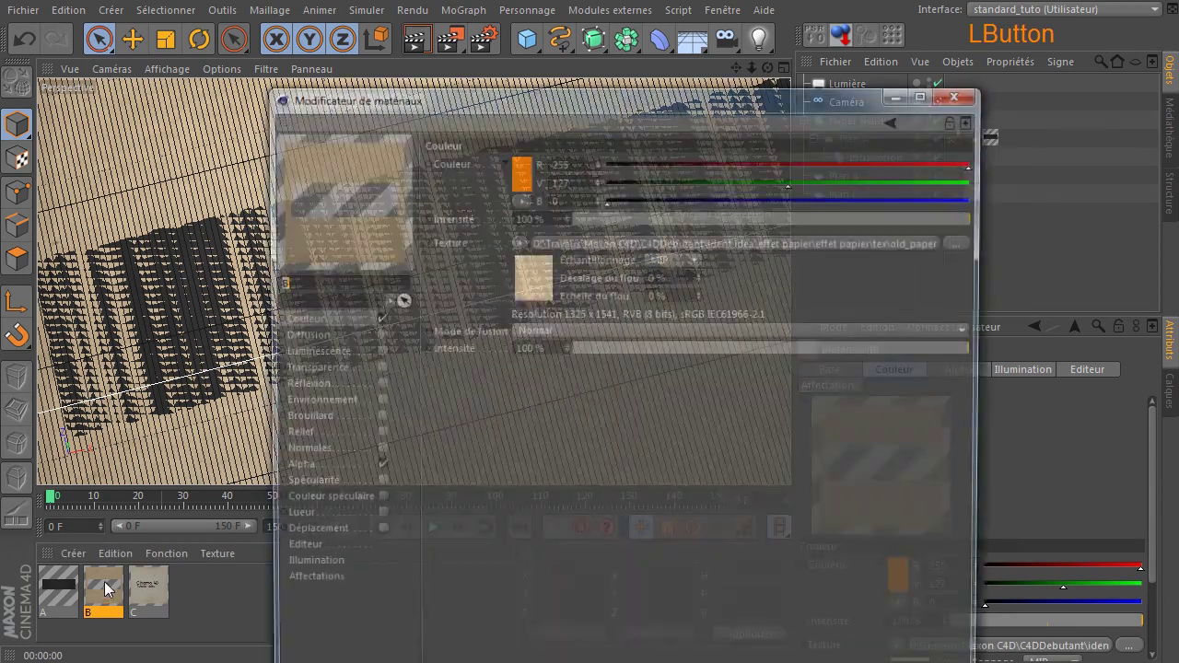
Make material B's Couleur texture a Dégradé shader.
left_click(521, 250)
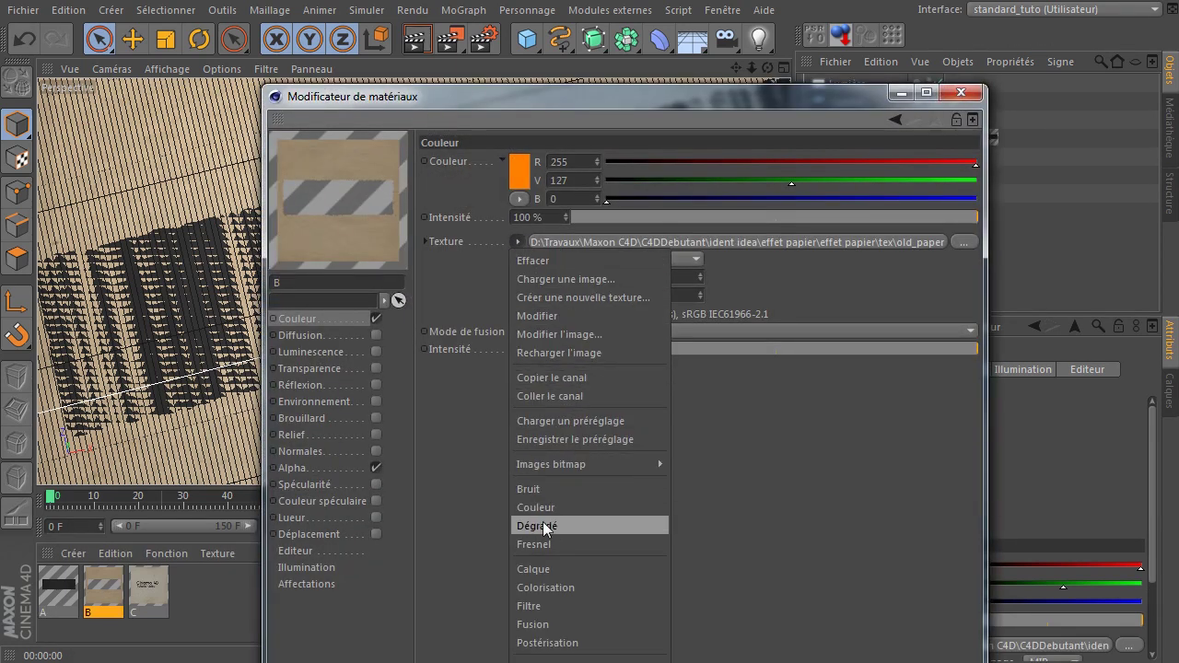
left_click(549, 529)
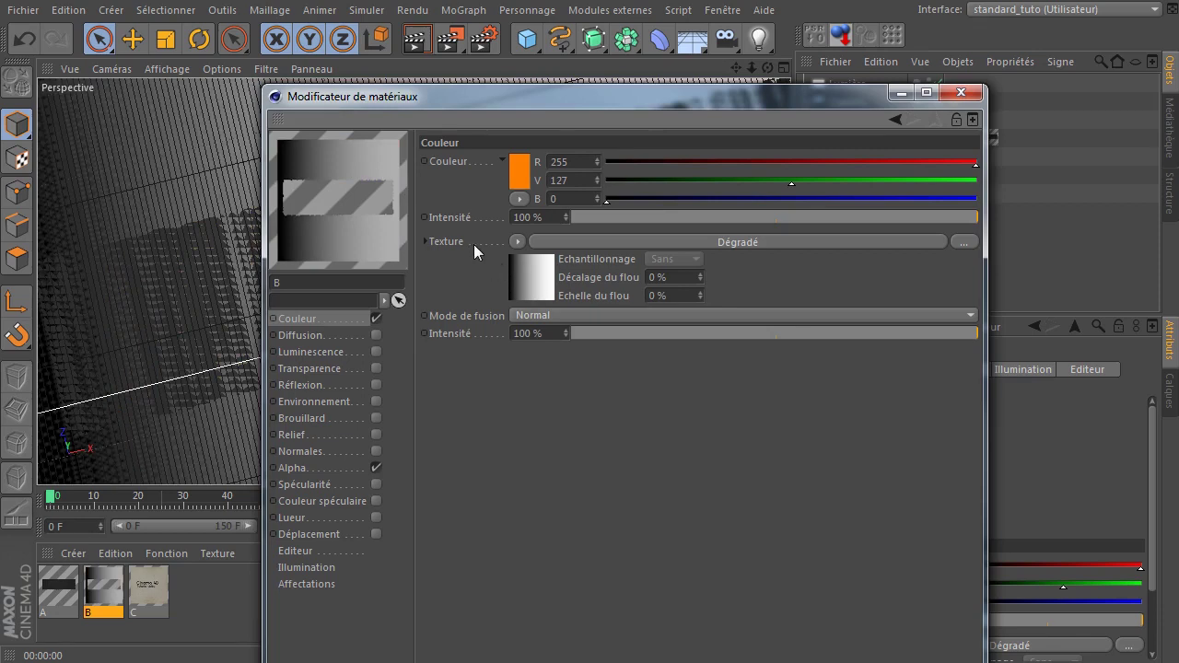
left_click(480, 252)
right_click(481, 252)
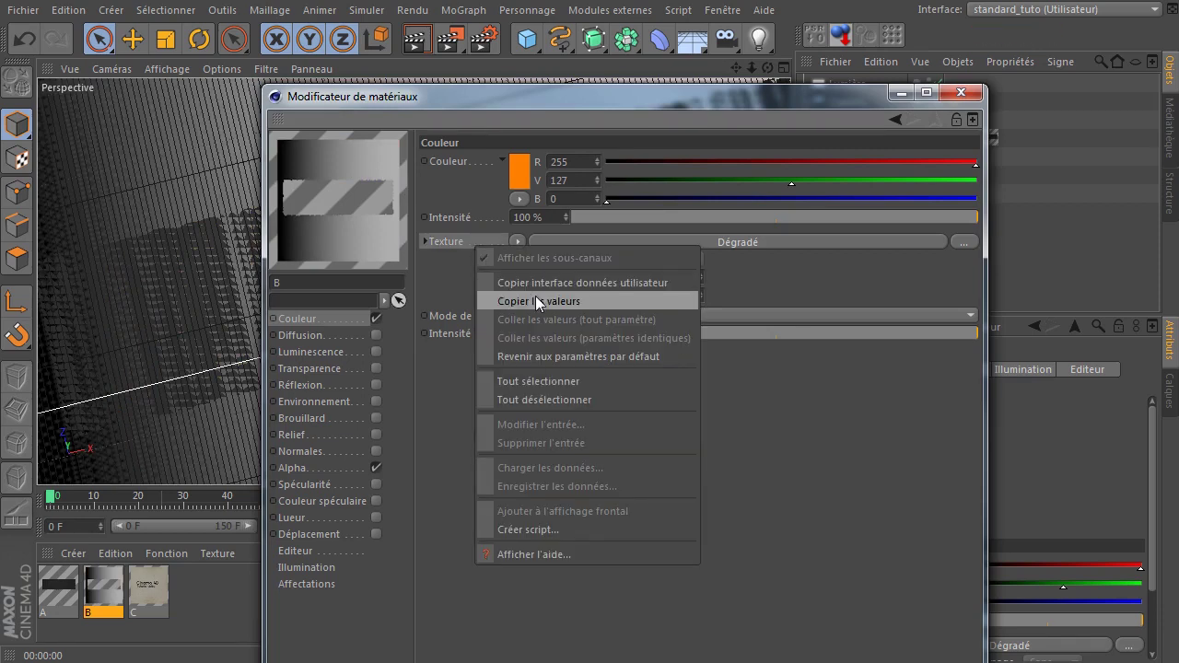
left_click(791, 467)
Paste material A's dark gradient values into material B's gradient and close the editor.
left_click(463, 299)
right_click(462, 299)
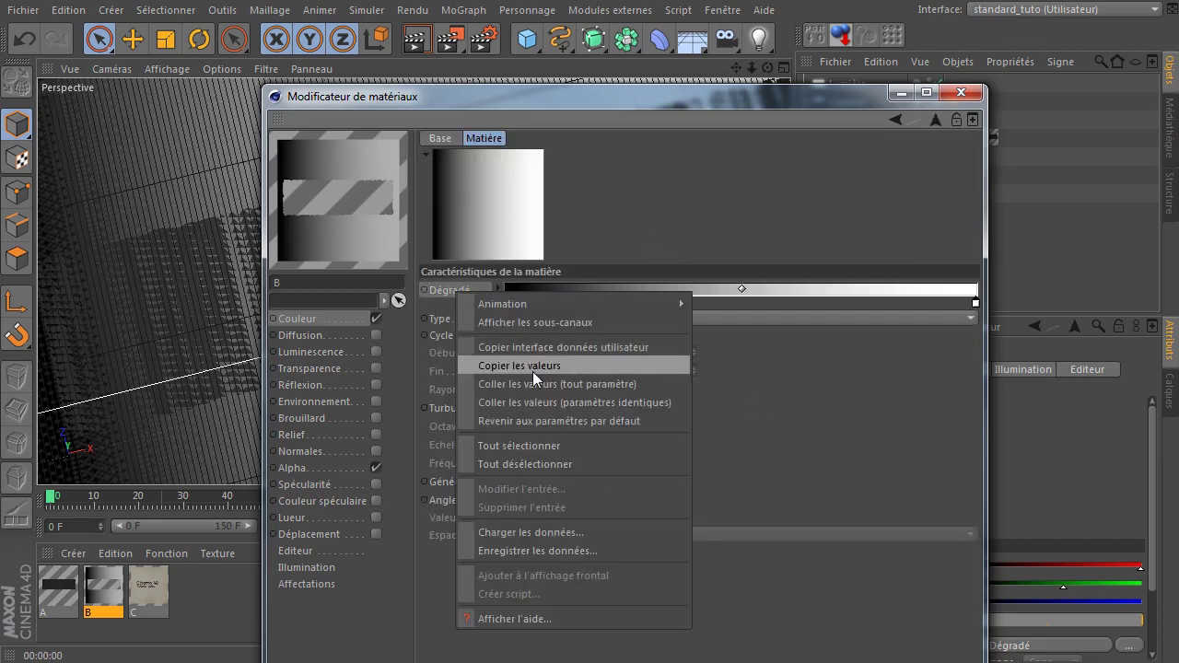
left_click(539, 390)
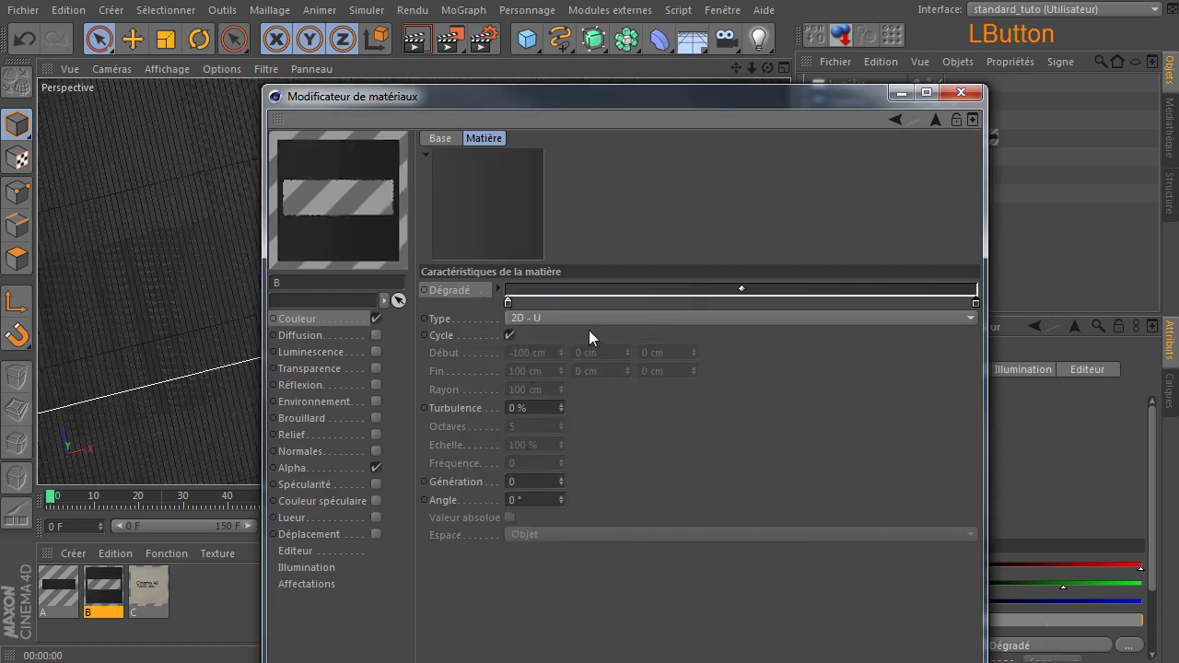
left_click(595, 327)
left_click(595, 416)
Play the curl animation, stop around frame 42, and open material C for editing.
left_click(968, 102)
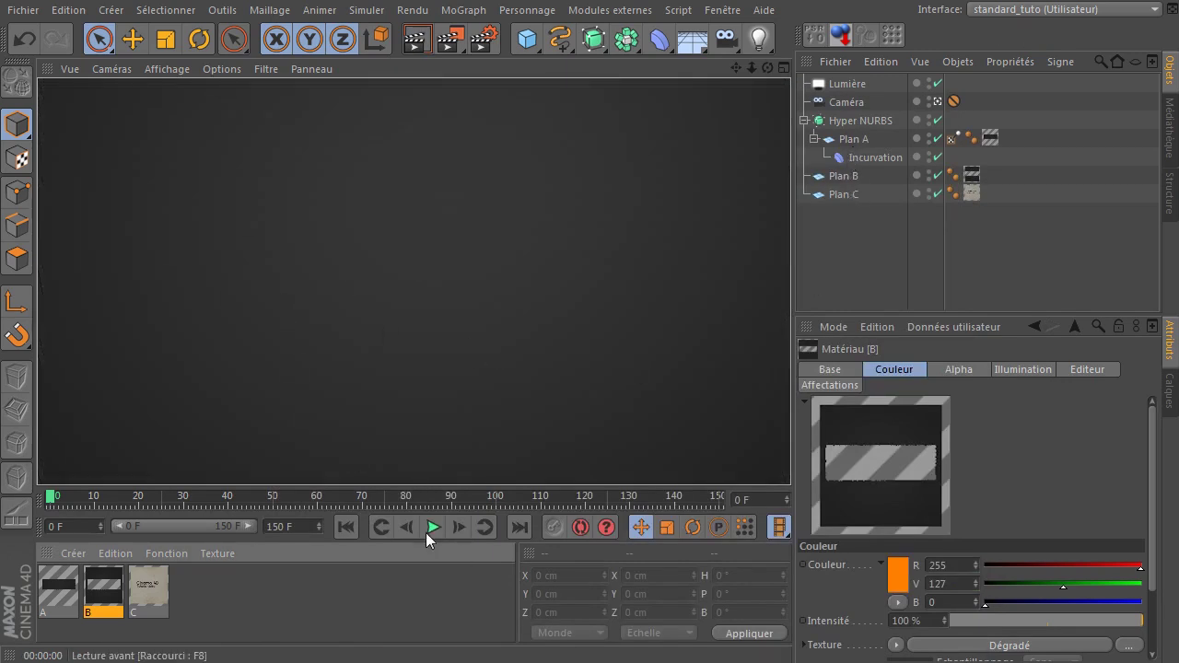
left_click(435, 538)
left_click(436, 538)
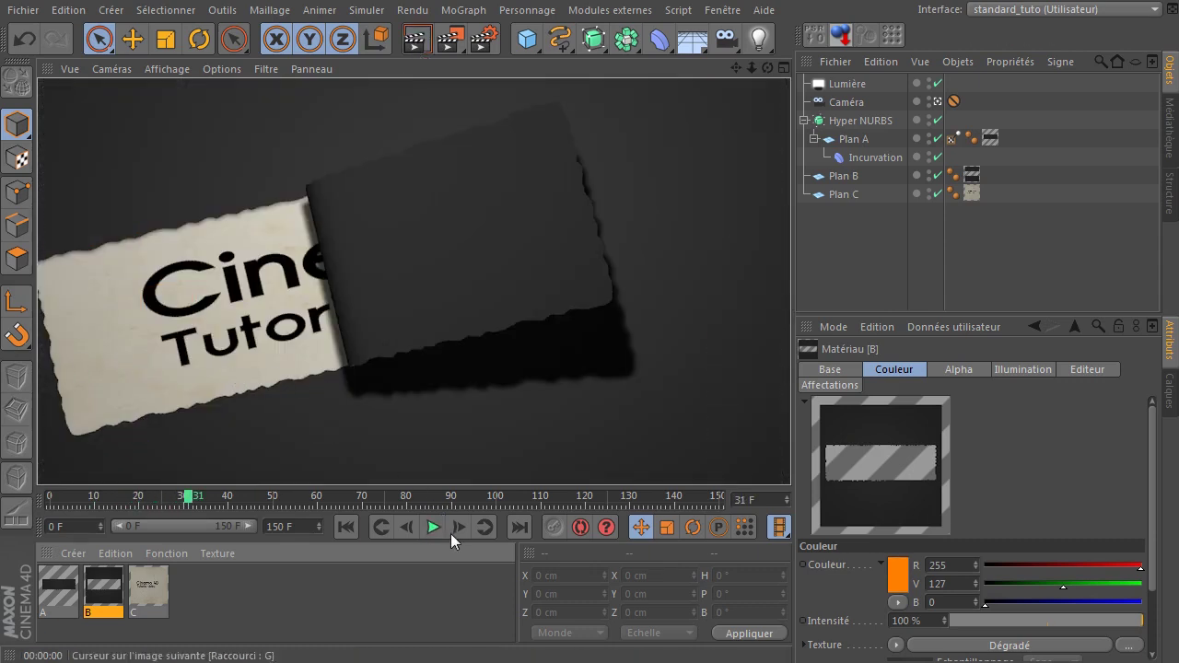
left_click(436, 542)
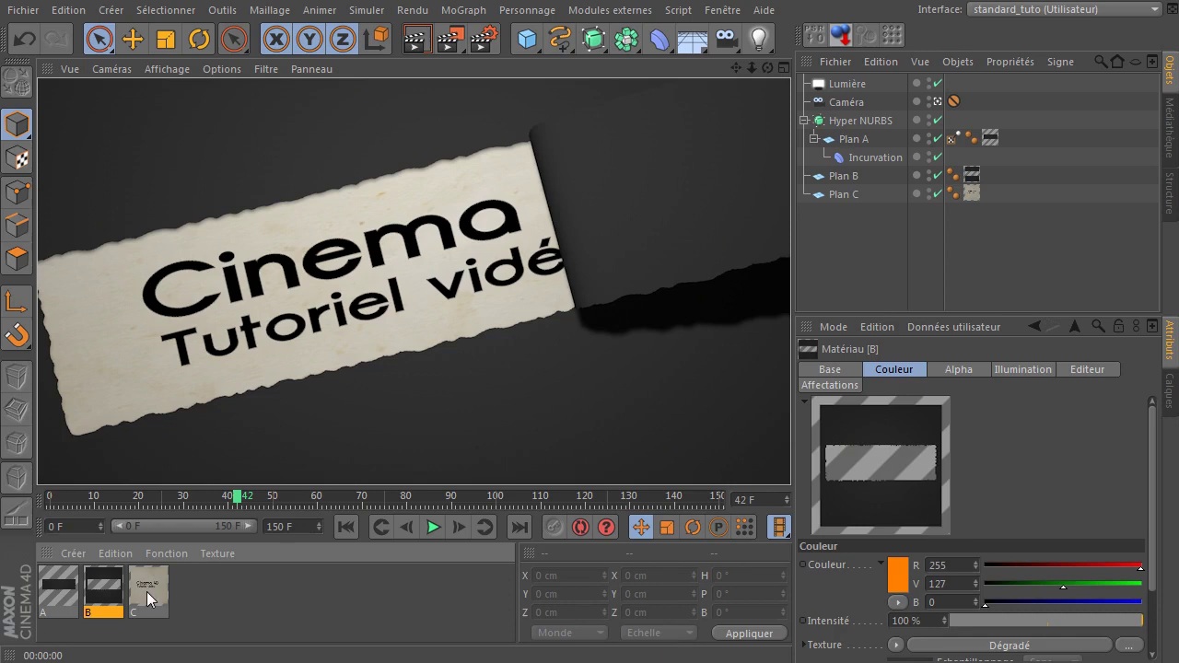
left_click(153, 599)
Add a Dégradé layer to material C's Calque shader.
left_click(503, 105)
left_click(461, 205)
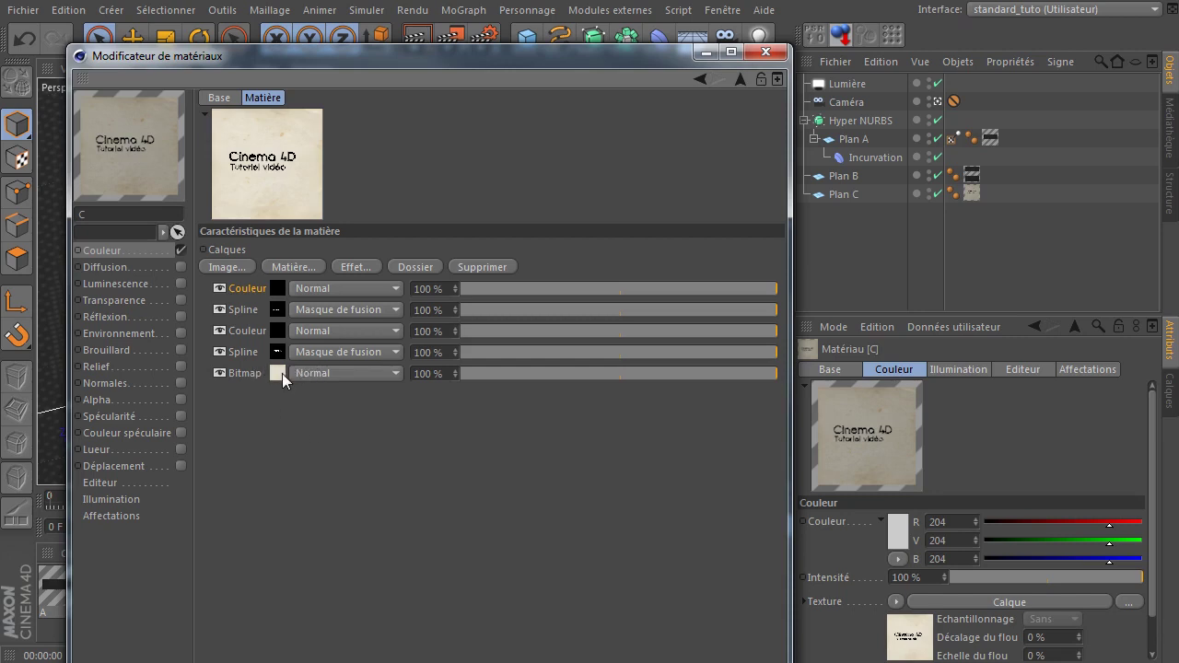
left_click(308, 276)
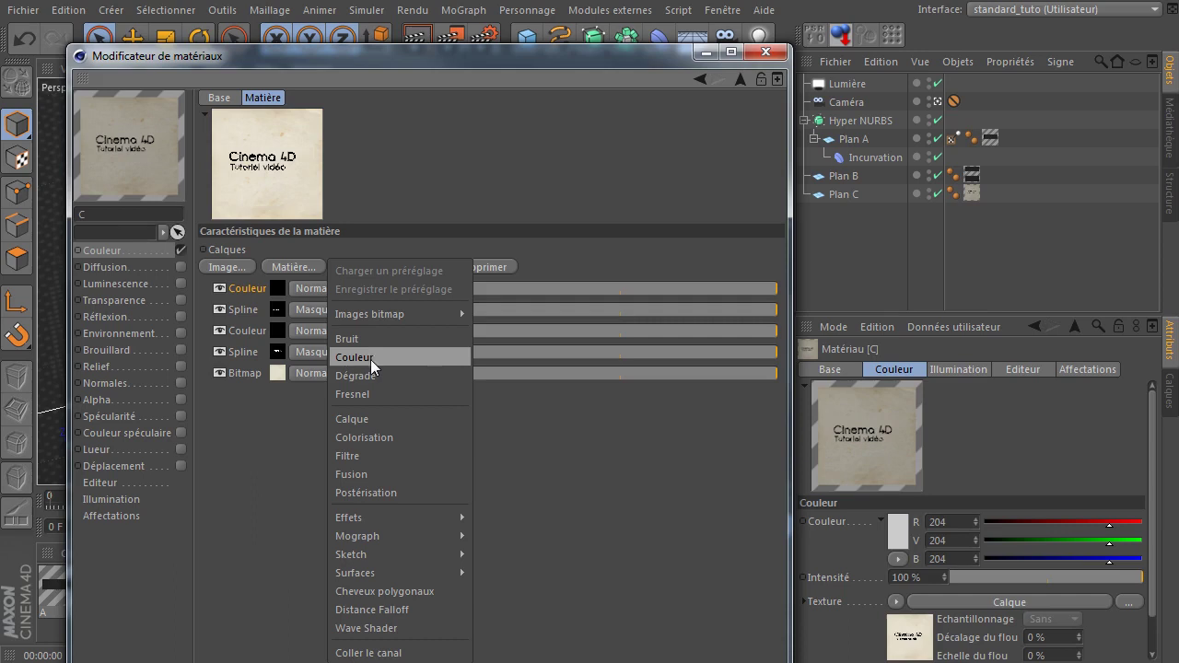
left_click(376, 384)
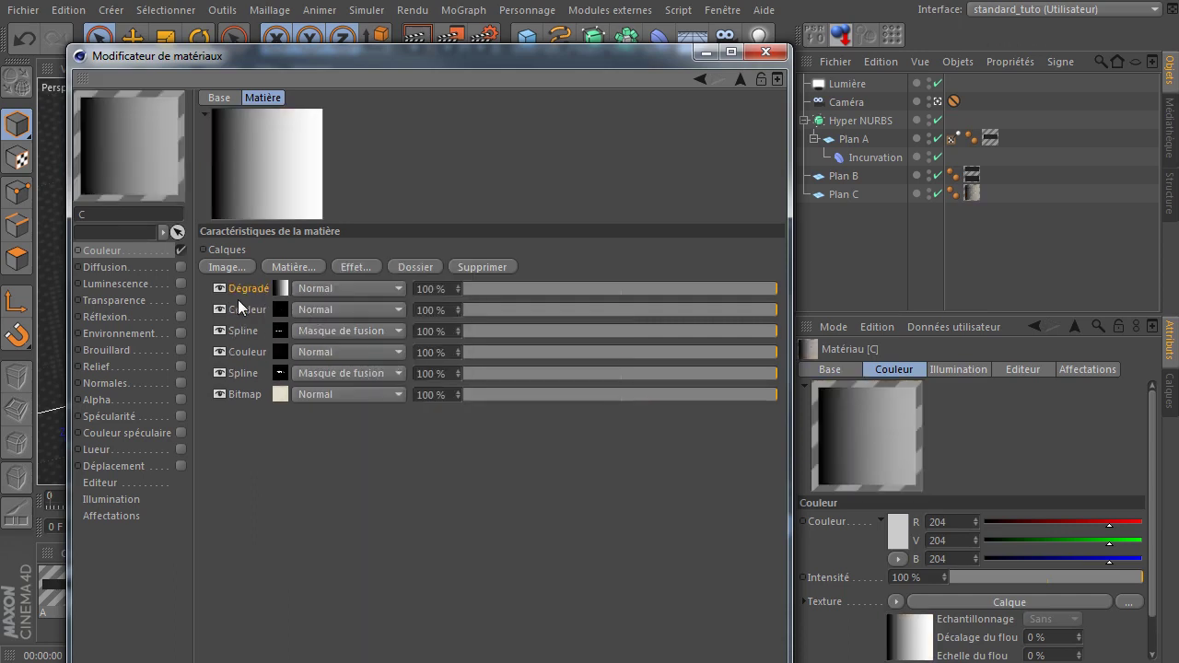
Move the gradient layer just above the Bitmap layer and open its settings.
left_click(246, 297)
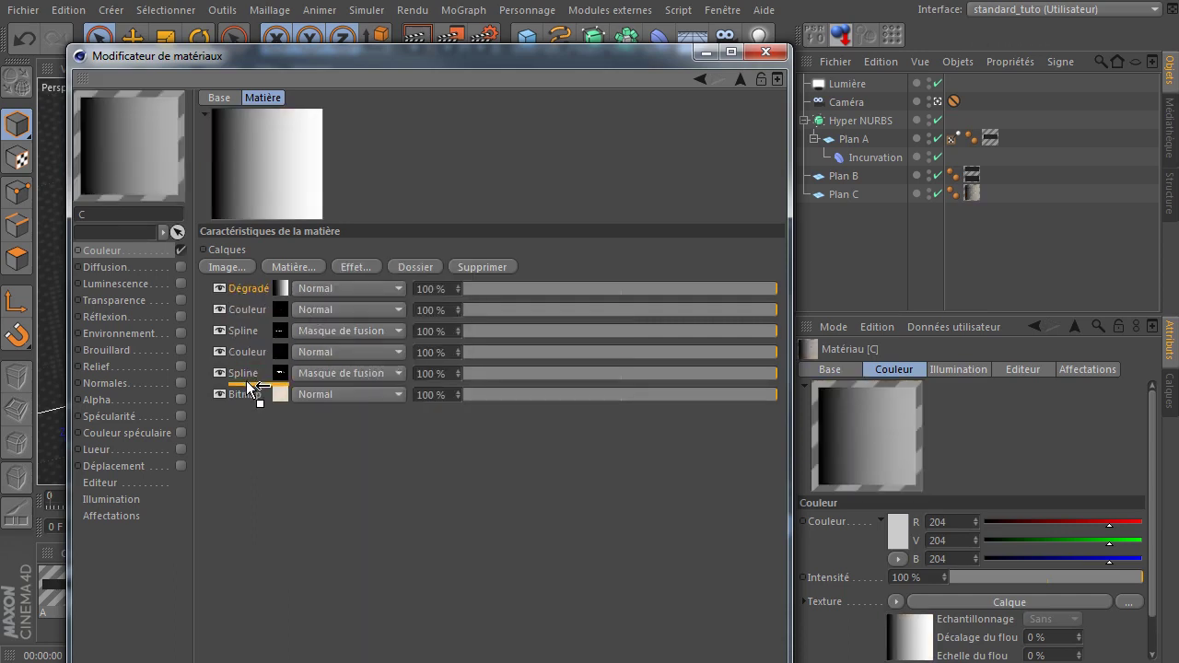
left_click(250, 406)
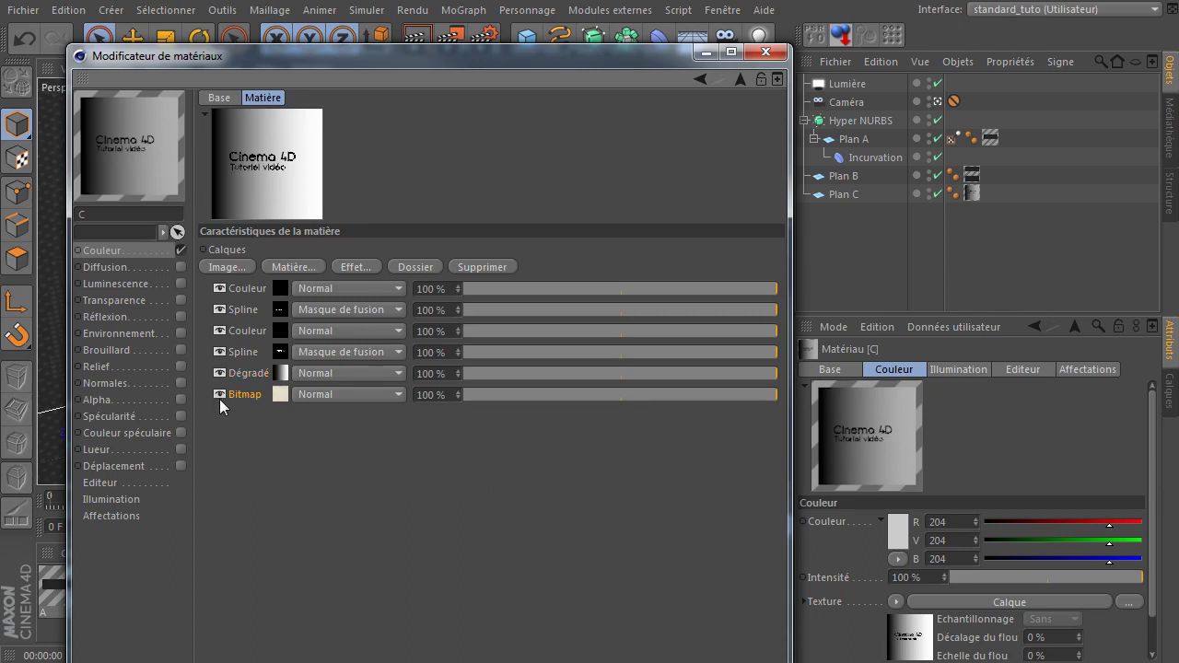
left_click(227, 405)
left_click(248, 384)
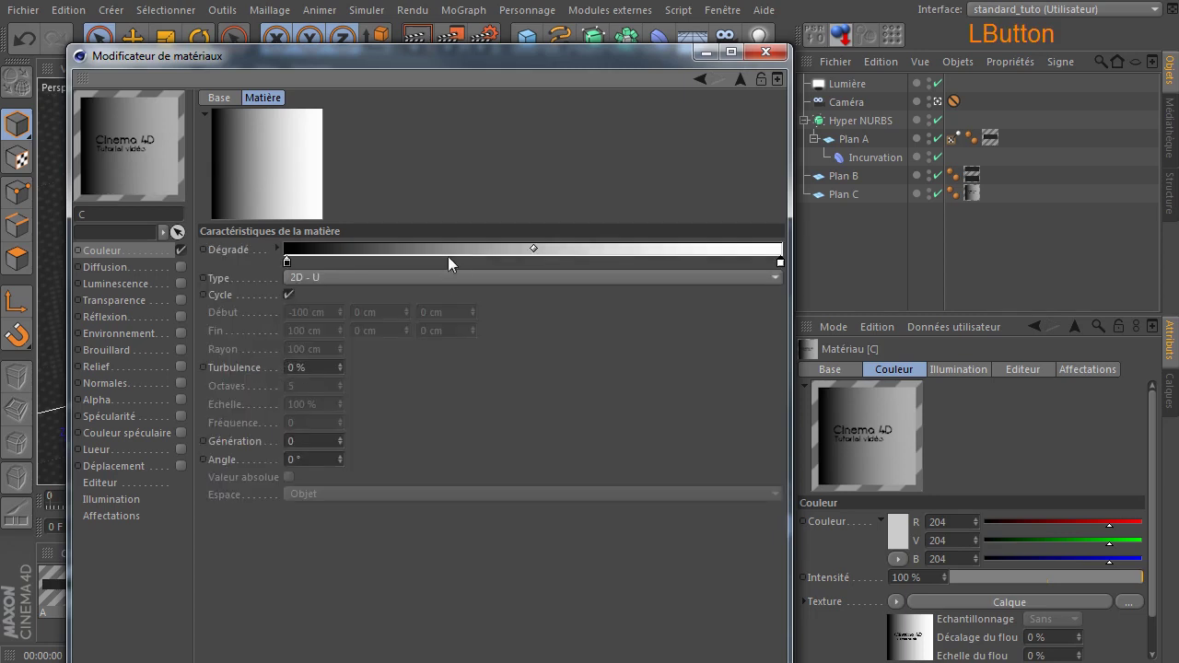
Make the gradient 2D - Circulaire and set its first knot to orange.
left_click(420, 286)
left_click(402, 375)
left_click(292, 272)
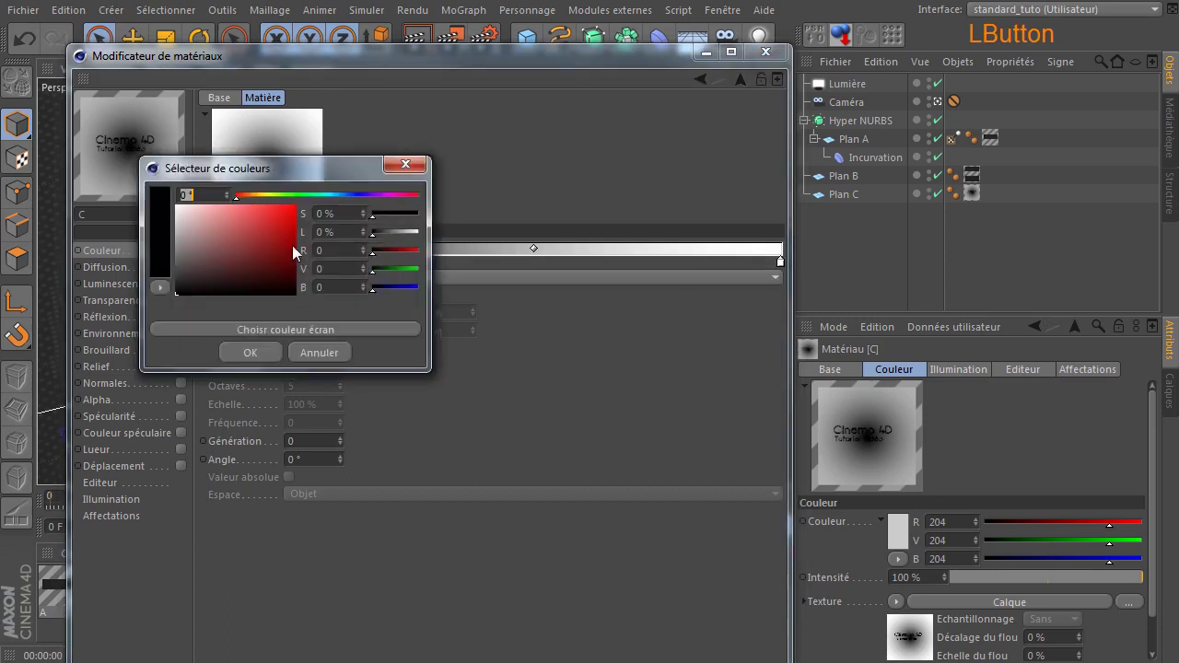
left_click(254, 206)
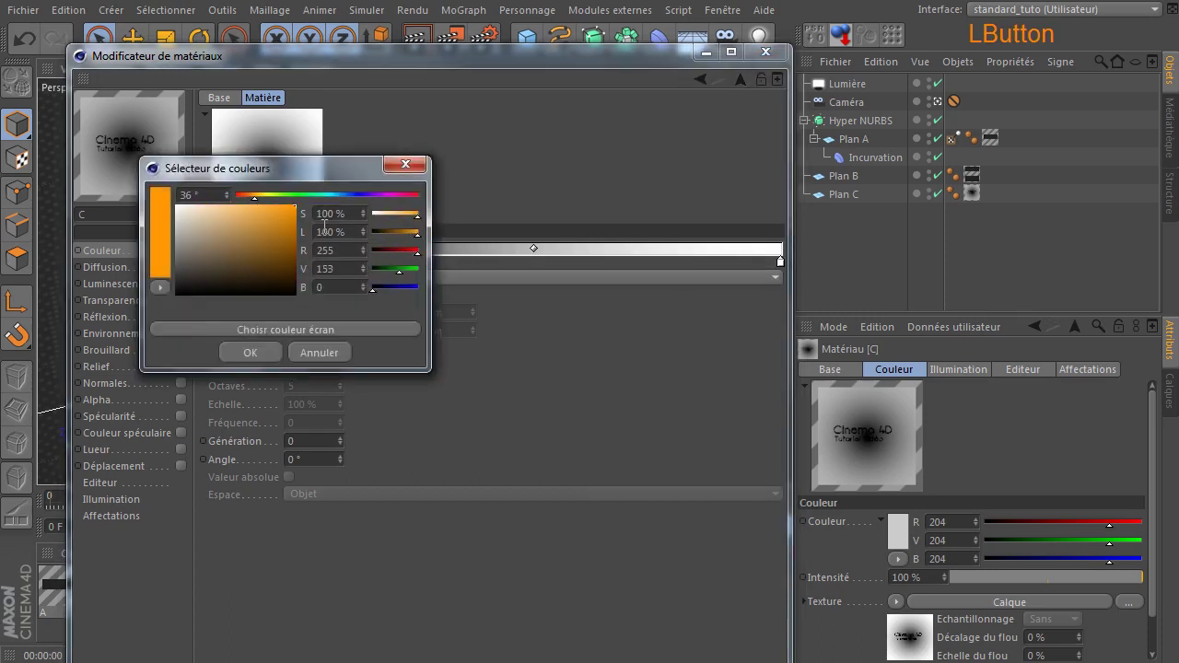
left_click(784, 270)
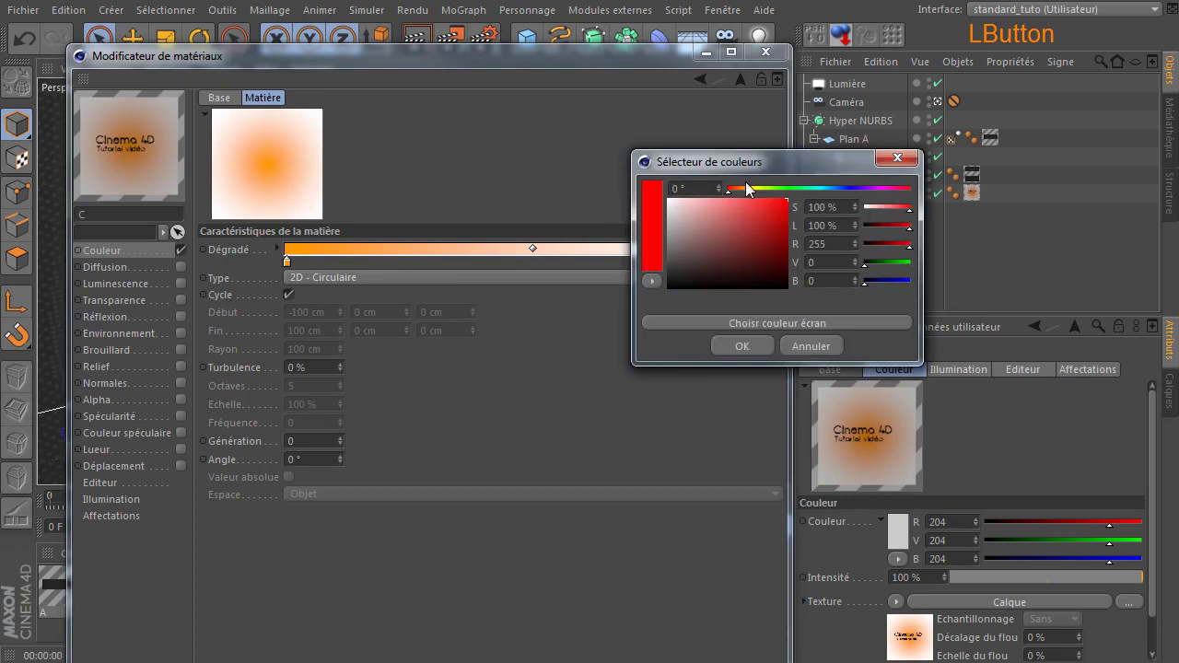
Set the second knot to the same orange, giving a solid orange gradient.
left_click(753, 194)
left_click(758, 197)
left_click(728, 358)
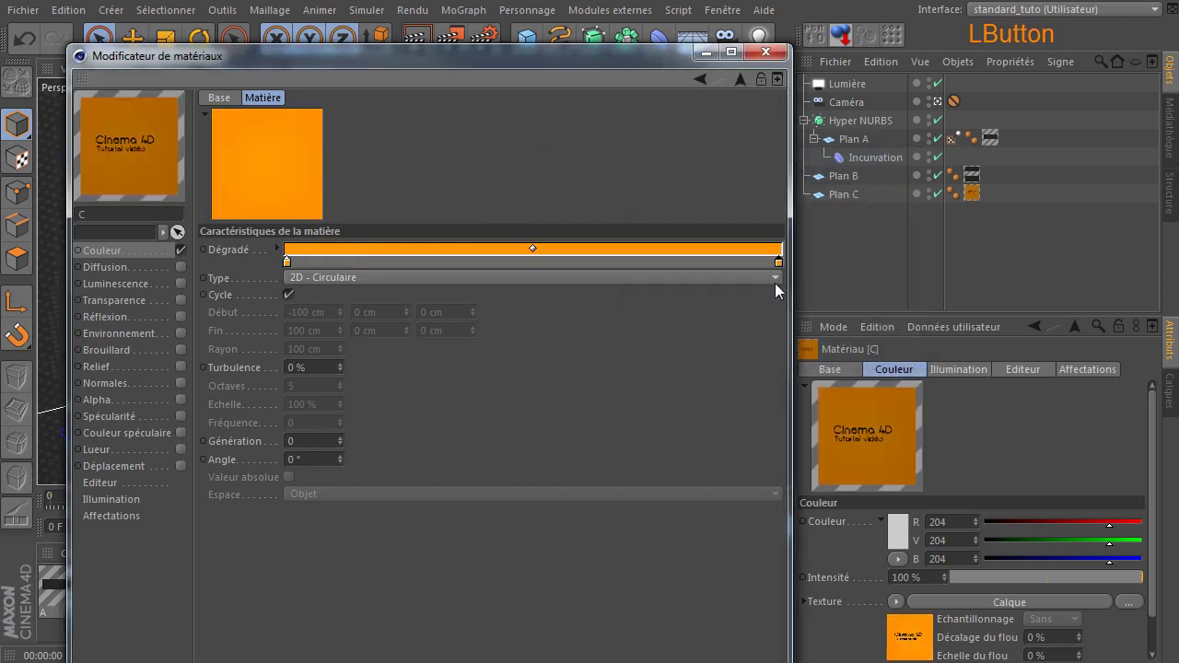
Preview the curl revealing the orange 'Cinema 4D / Tutoriel vidéo' paper and stop on final frame 59.
left_click(782, 269)
left_click(775, 59)
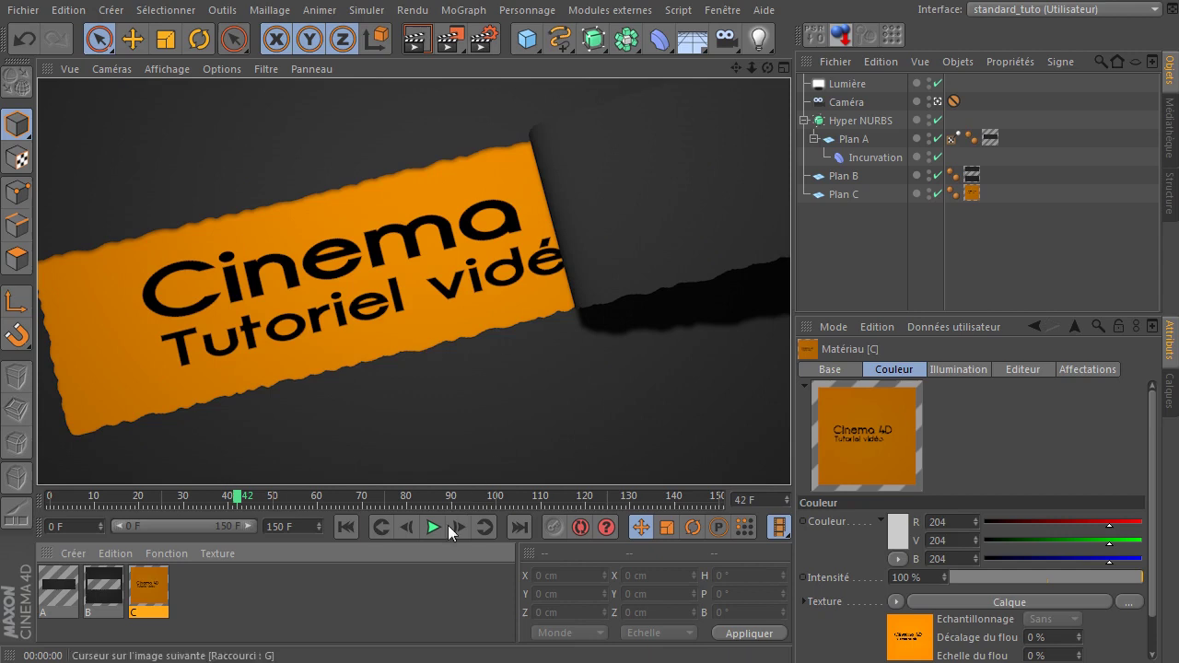
left_click(353, 543)
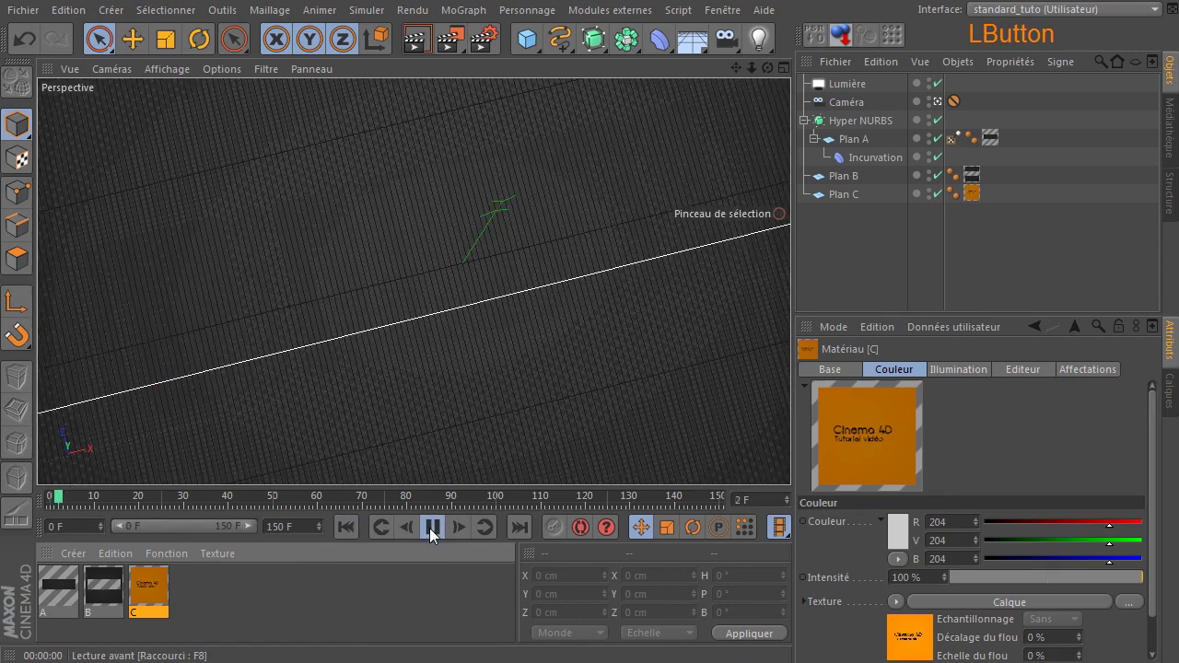
left_click(436, 535)
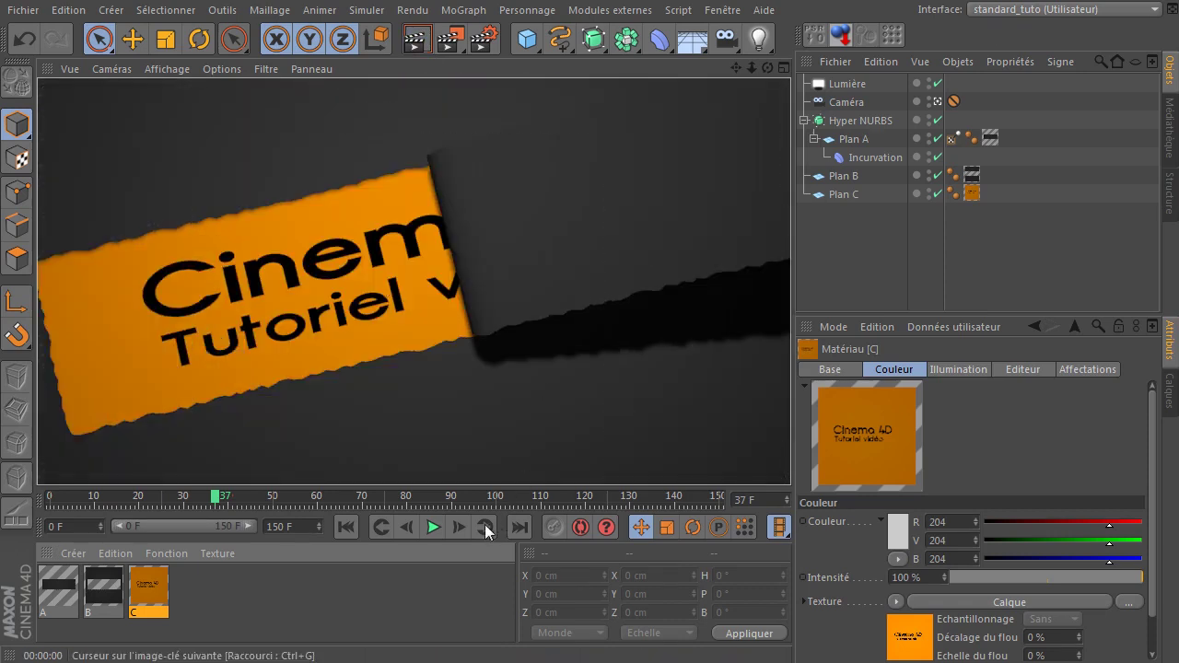
left_click(445, 536)
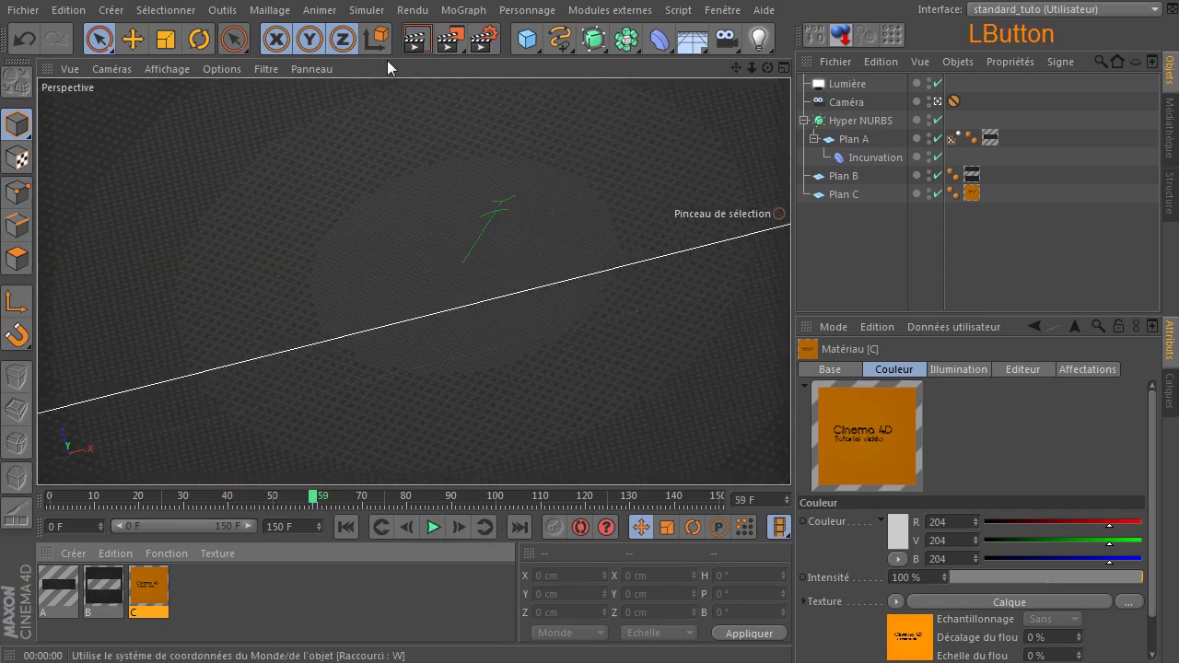